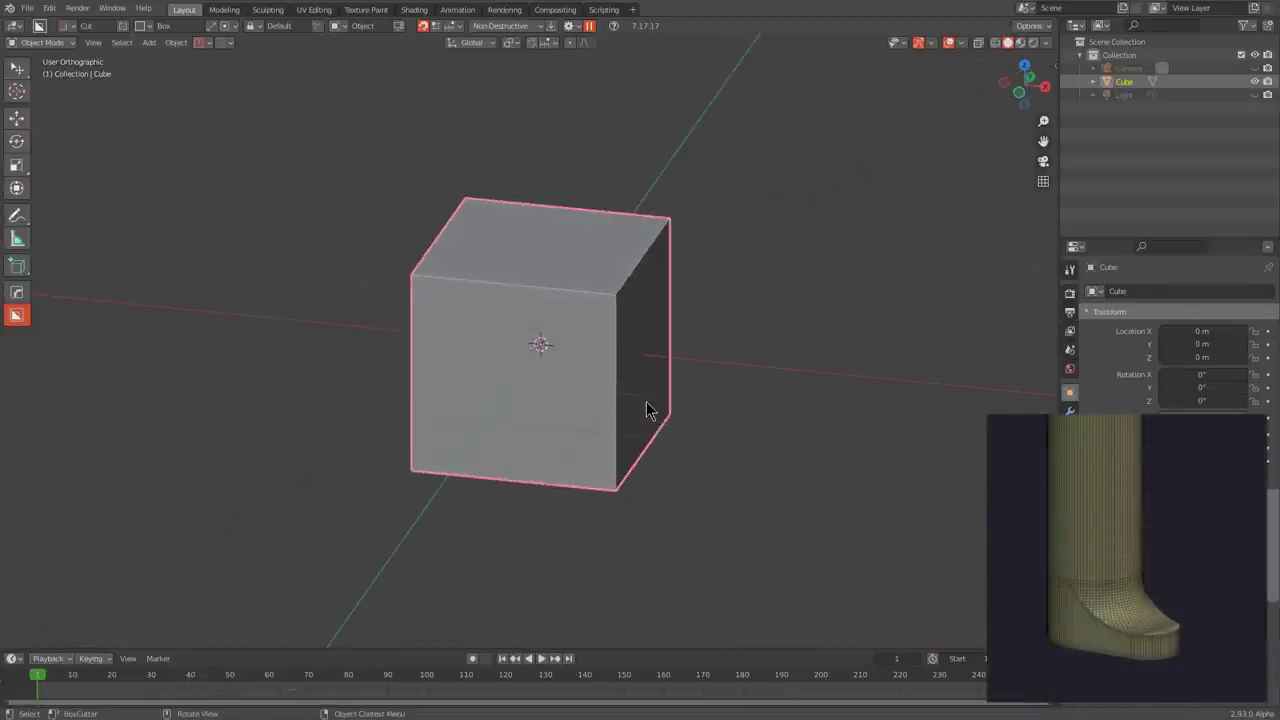
- Delete the default cube and add a mesh cylinder in its place
key(x)
click(652, 408)
key(shift+a)
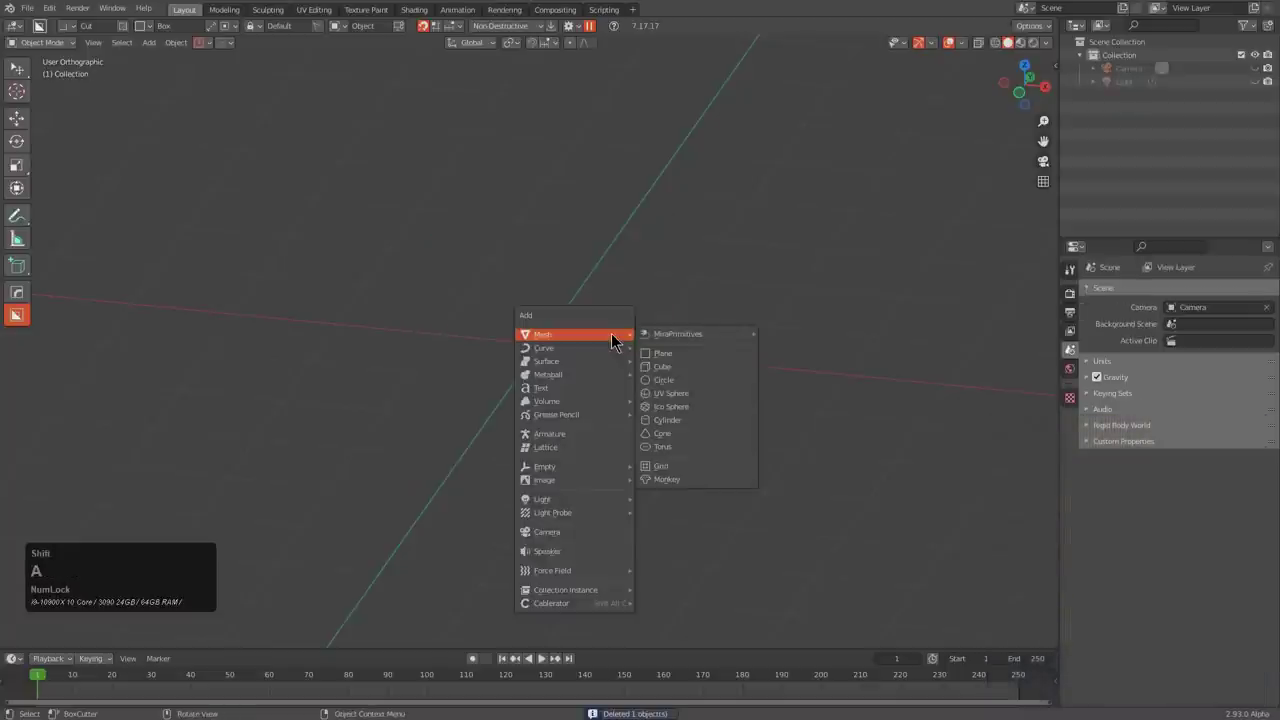
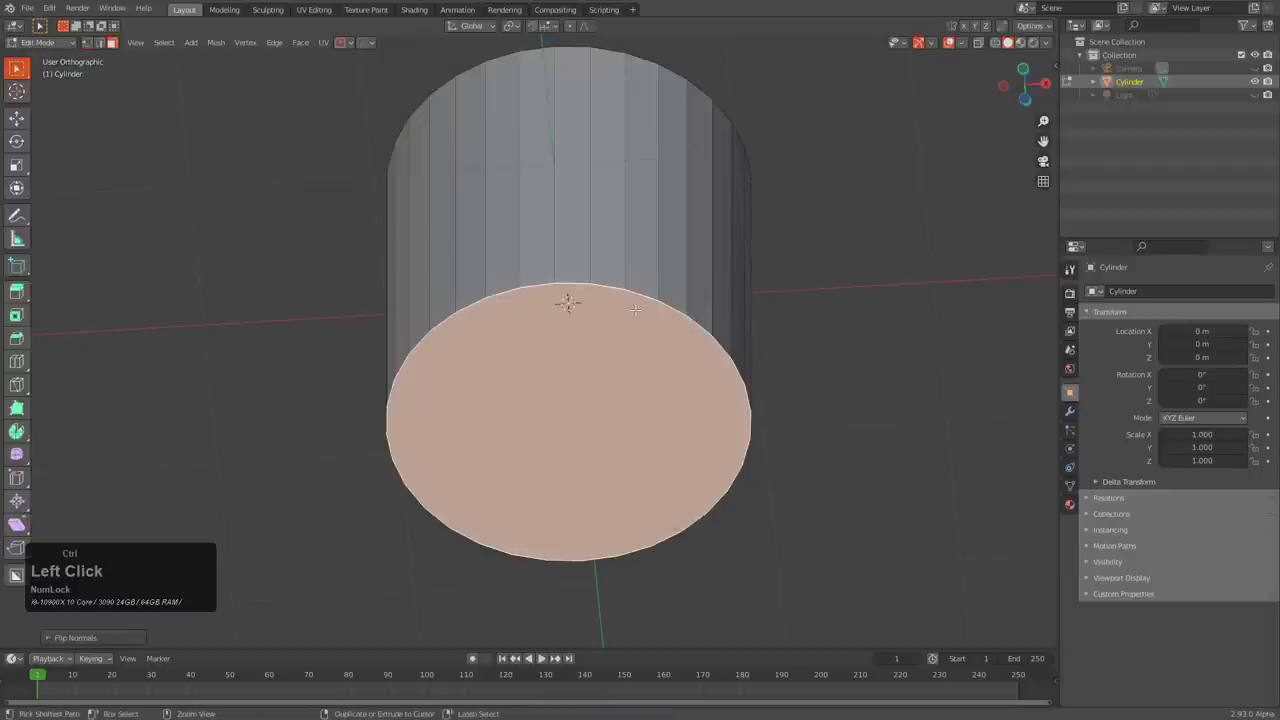
- Flare the cylinder's bottom edge with a 16-segment vertex-group bevel and sharpen it
key(q)
click(681, 307)
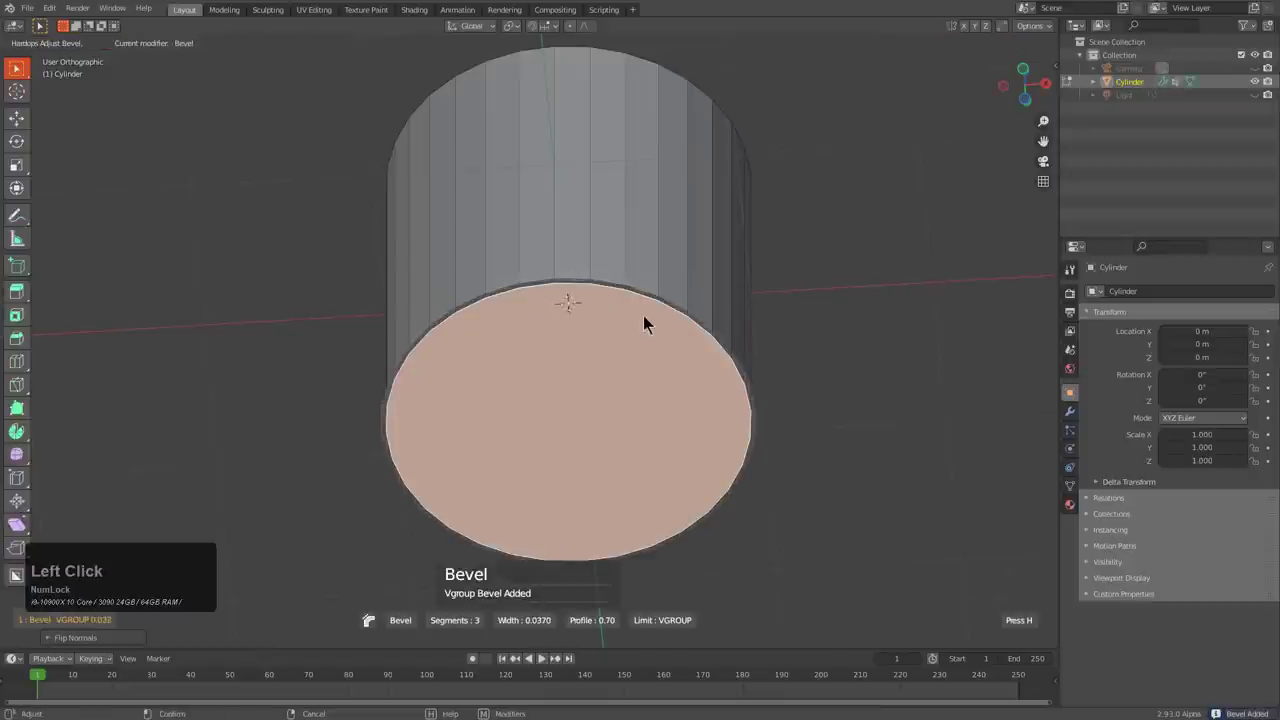
scroll(up, 3)
middle_click(768, 321)
scroll(up, 3)
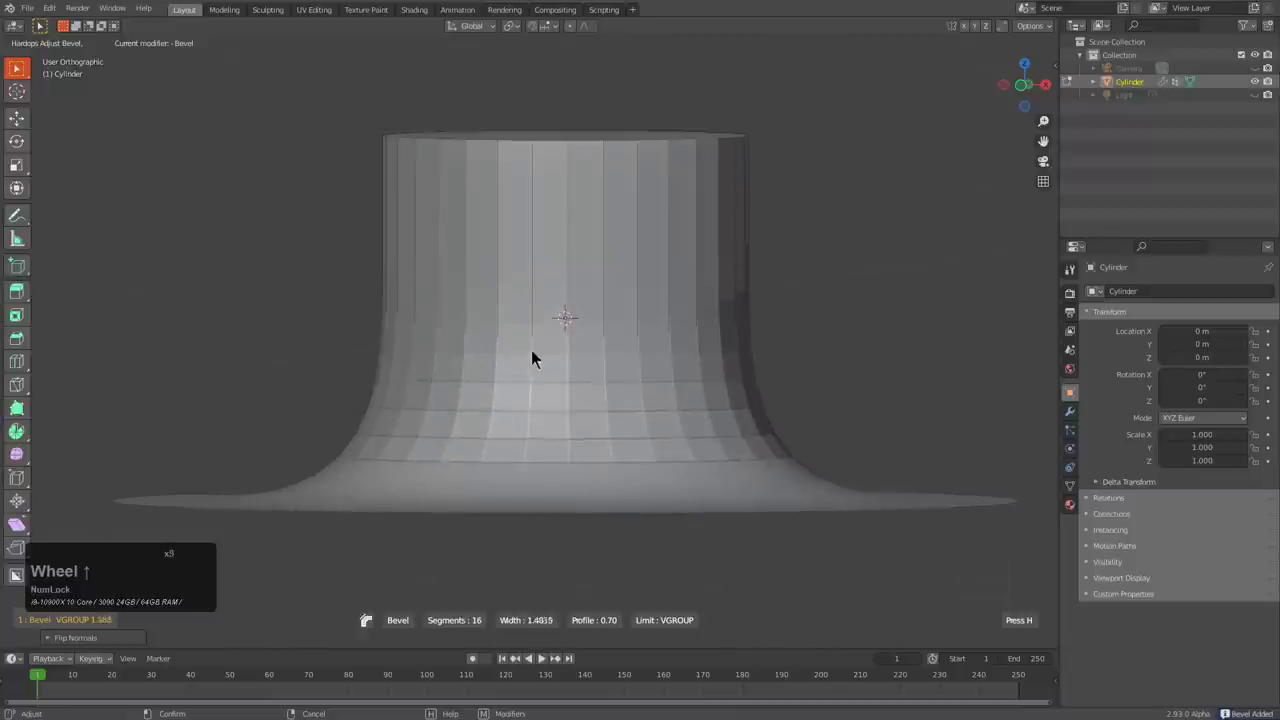
scroll(up, 3)
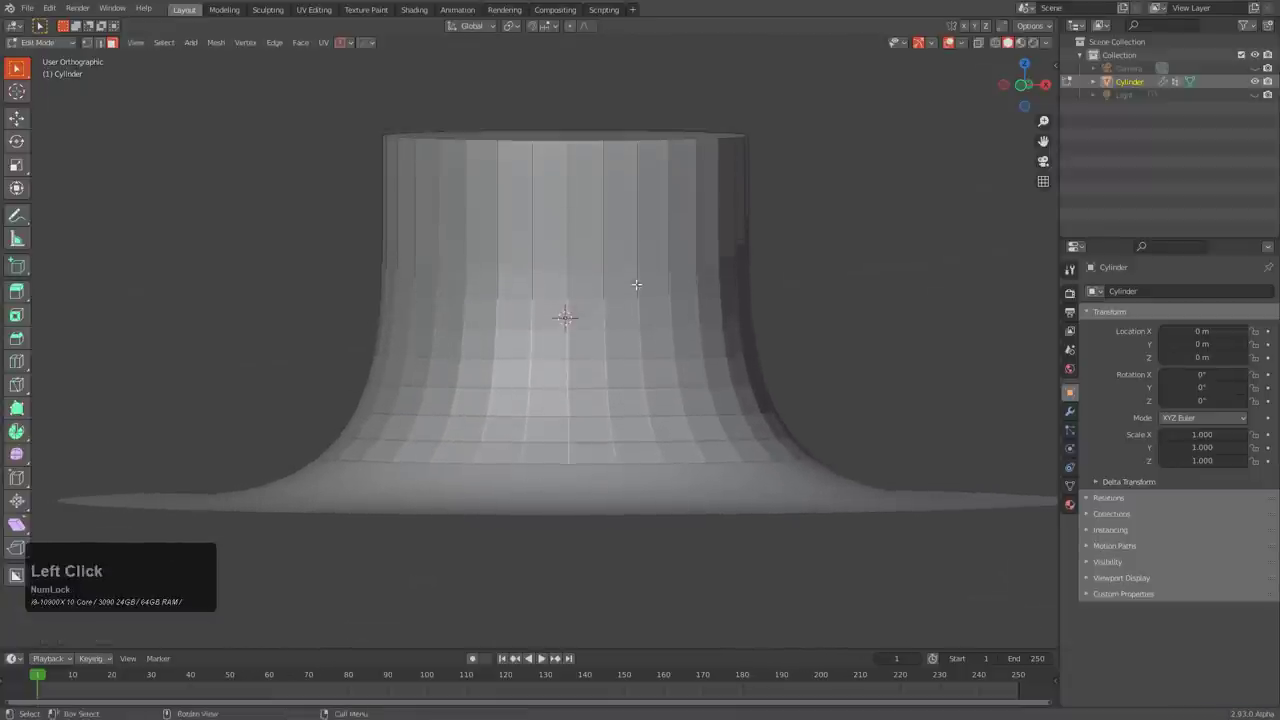
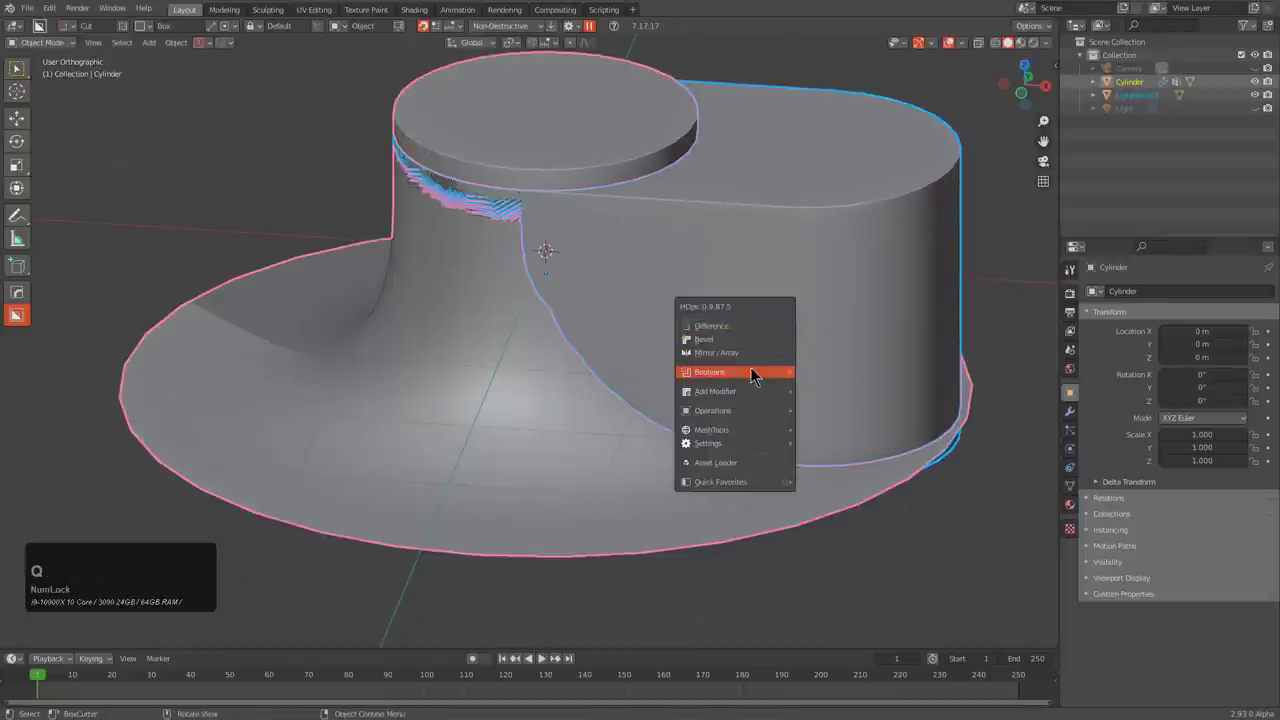
- Intersect the flared cylinder with the elongated cutter to trim off half its base
click(852, 465)
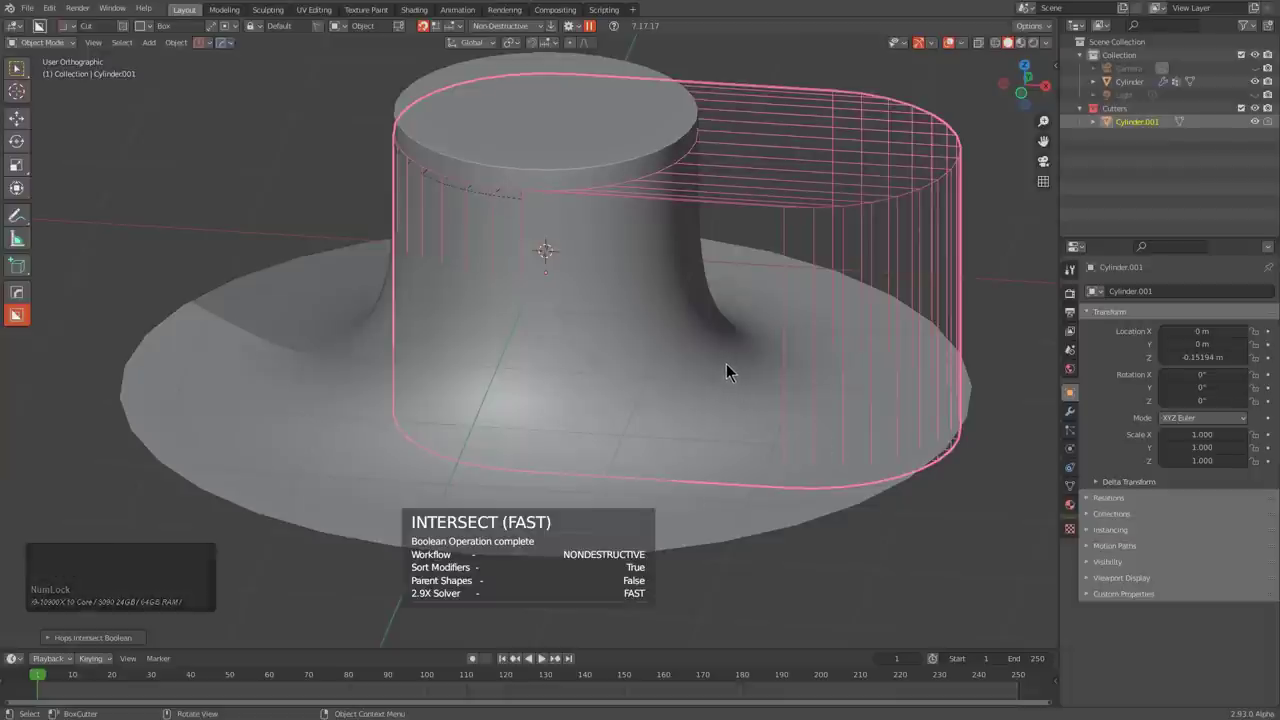
key(F9)
click(838, 458)
click(839, 485)
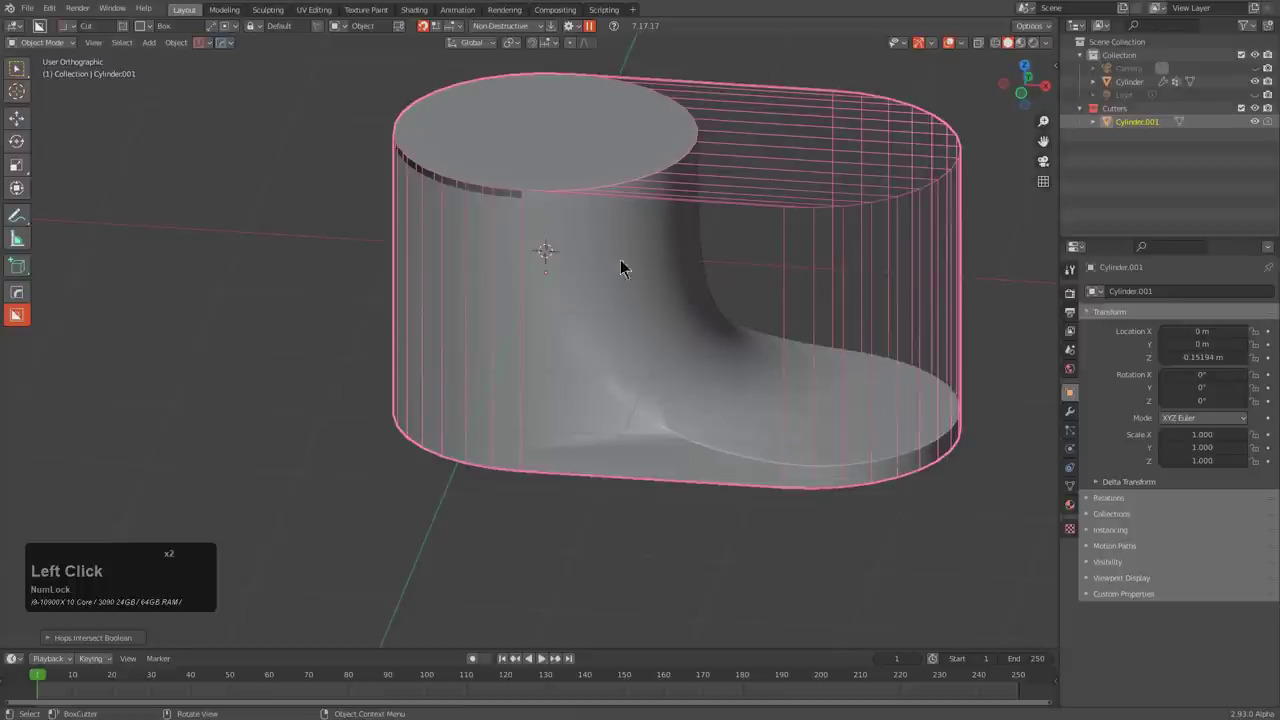
drag(612, 267, 753, 213)
scroll(up, 3)
click(926, 179)
- Run Clean Mesh on the cutter object
key(q)
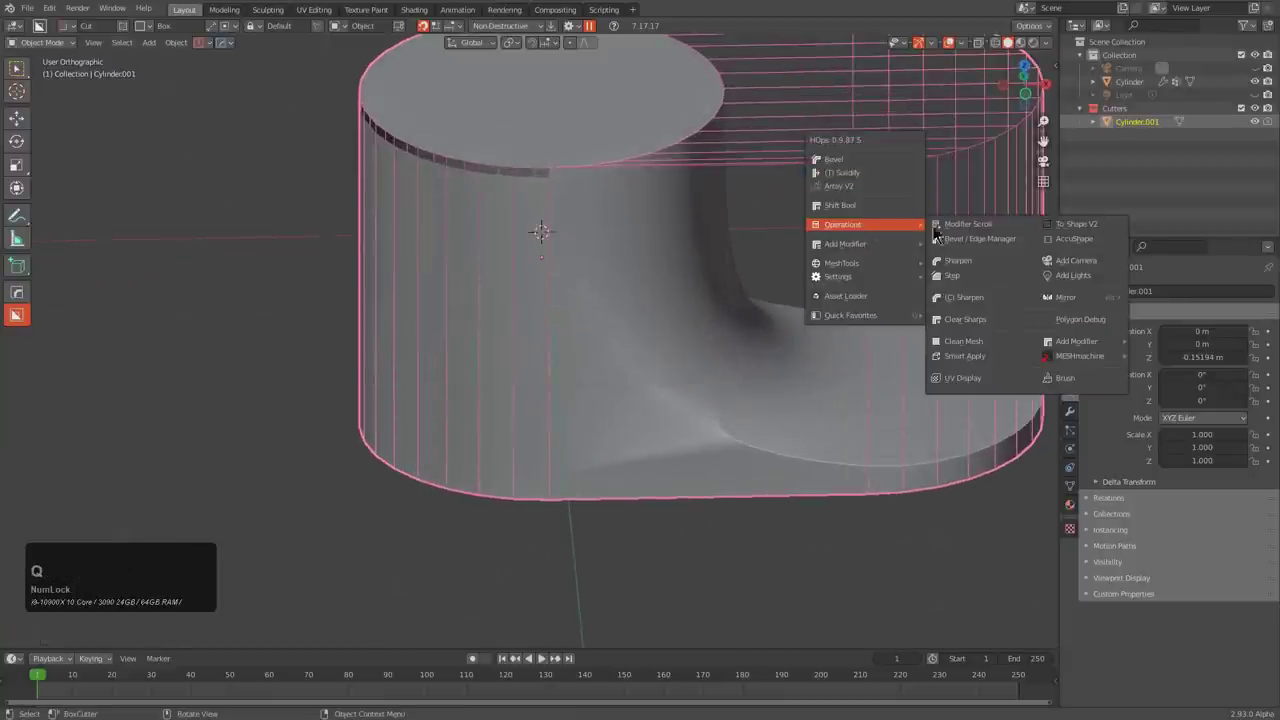
click(968, 353)
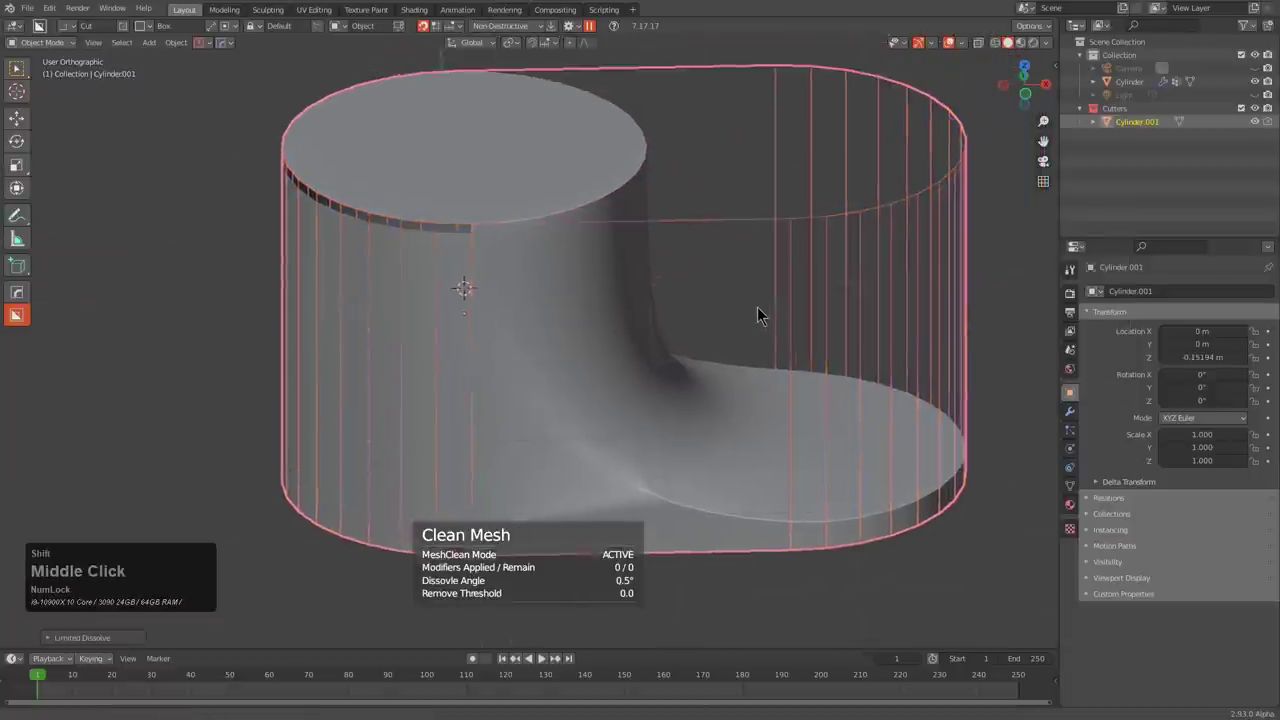
scroll(down, 3)
middle_click(732, 303)
scroll(up, 3)
- Scale the cutter along Z, then reselect the boot-shaped base part
key(s)
key(z)
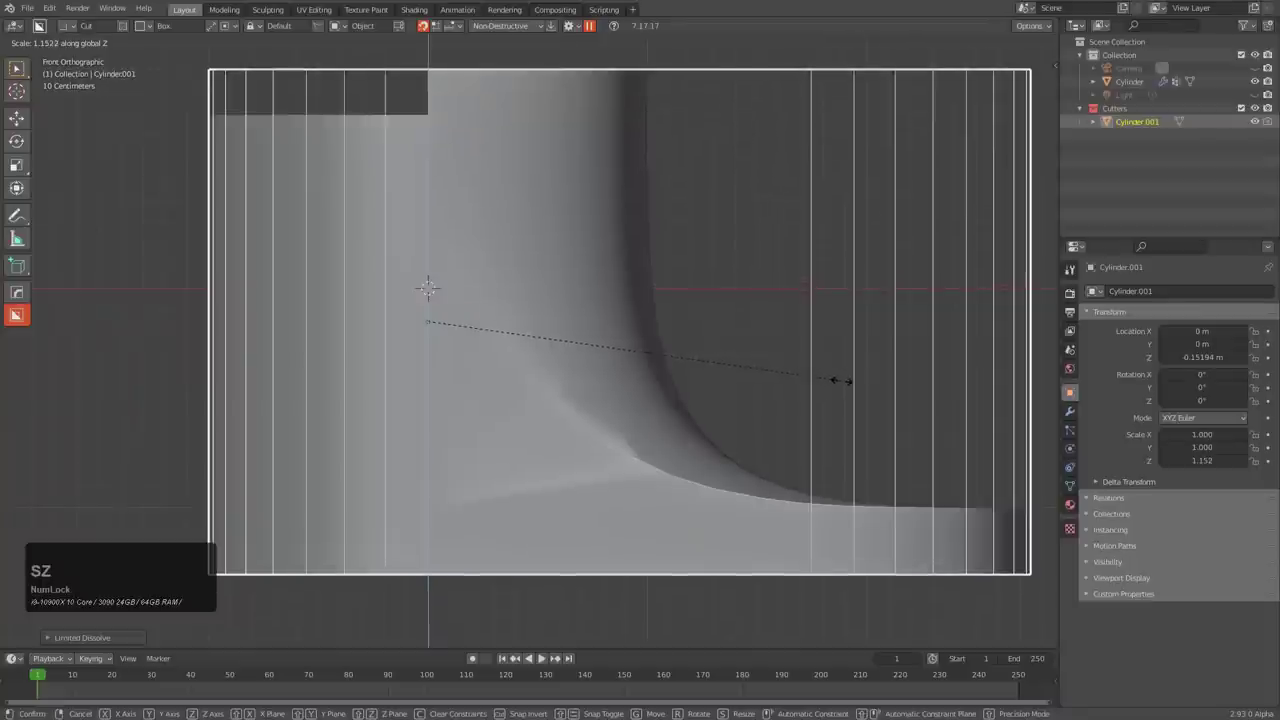
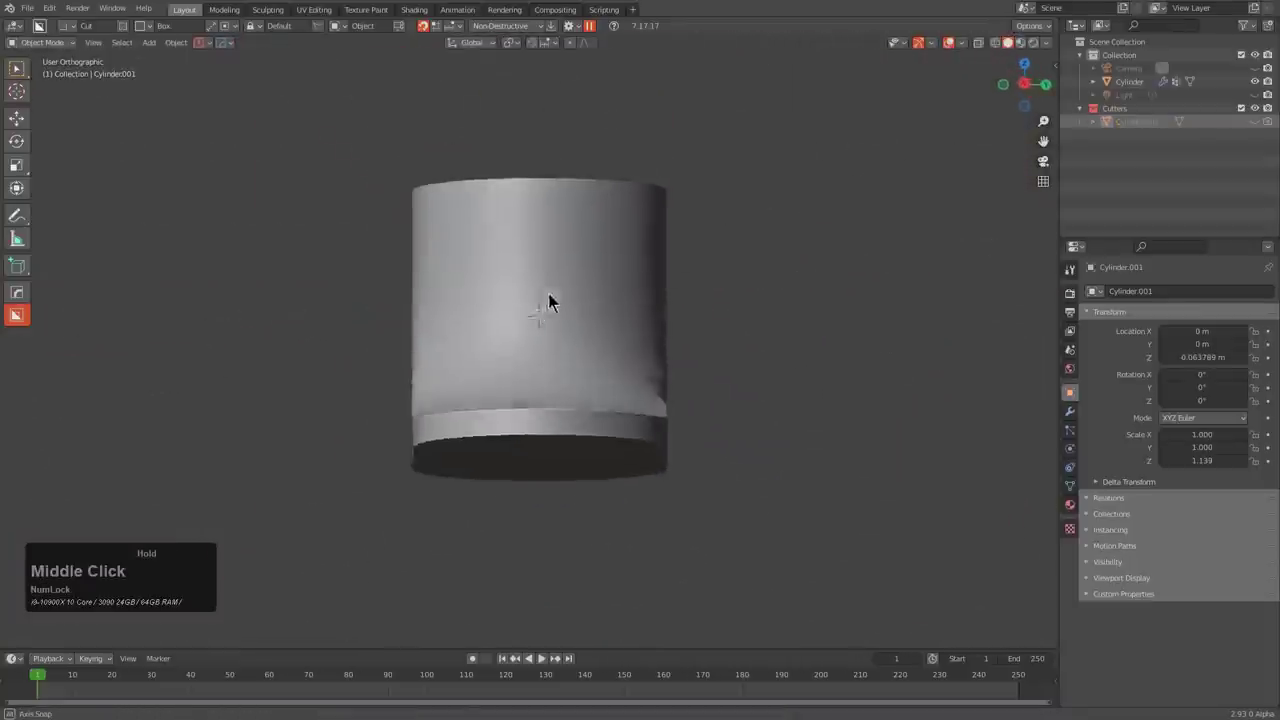
click(586, 363)
middle_click(620, 359)
scroll(up, 3)
middle_click(482, 250)
scroll(down, 3)
click(227, 49)
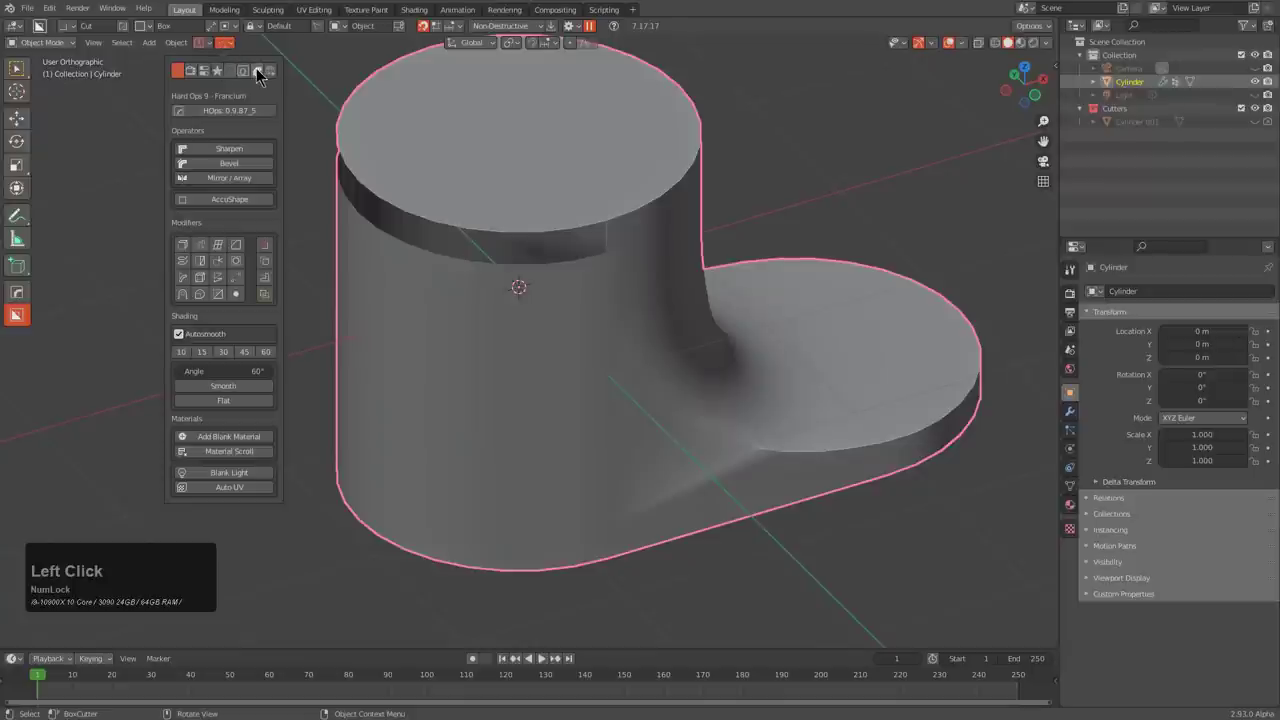
click(268, 72)
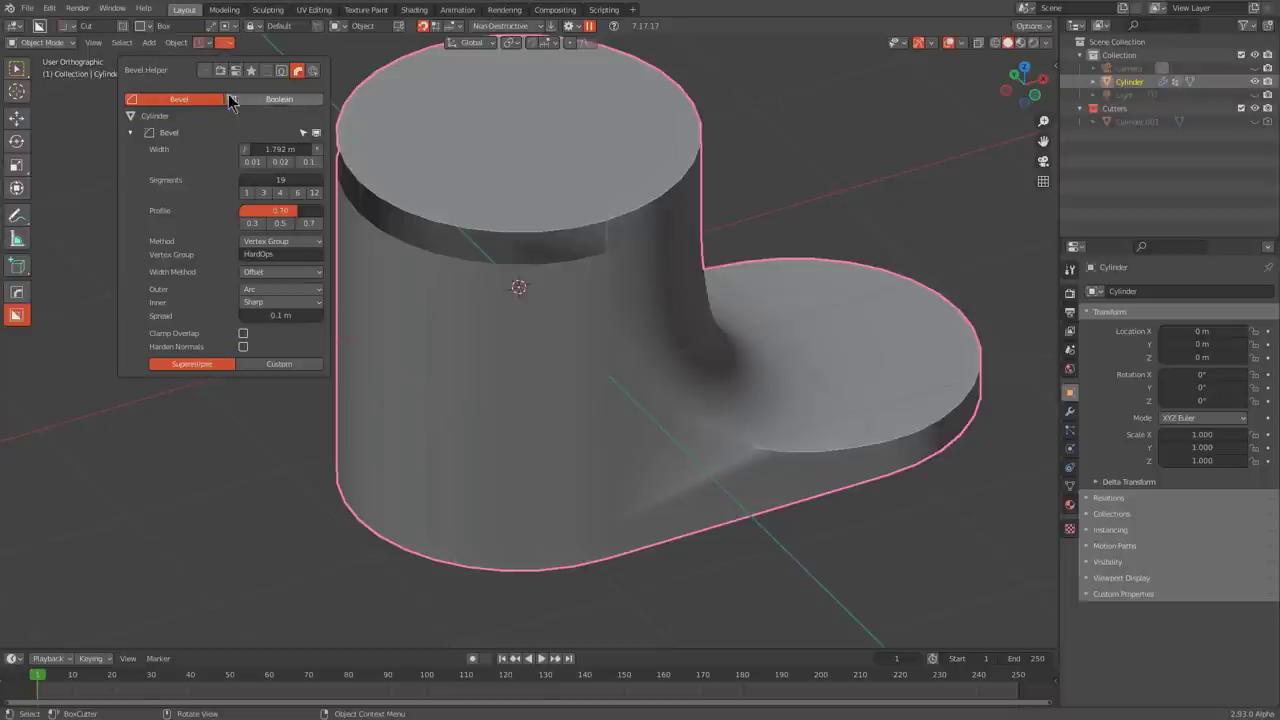
click(178, 99)
click(258, 96)
click(214, 105)
click(208, 100)
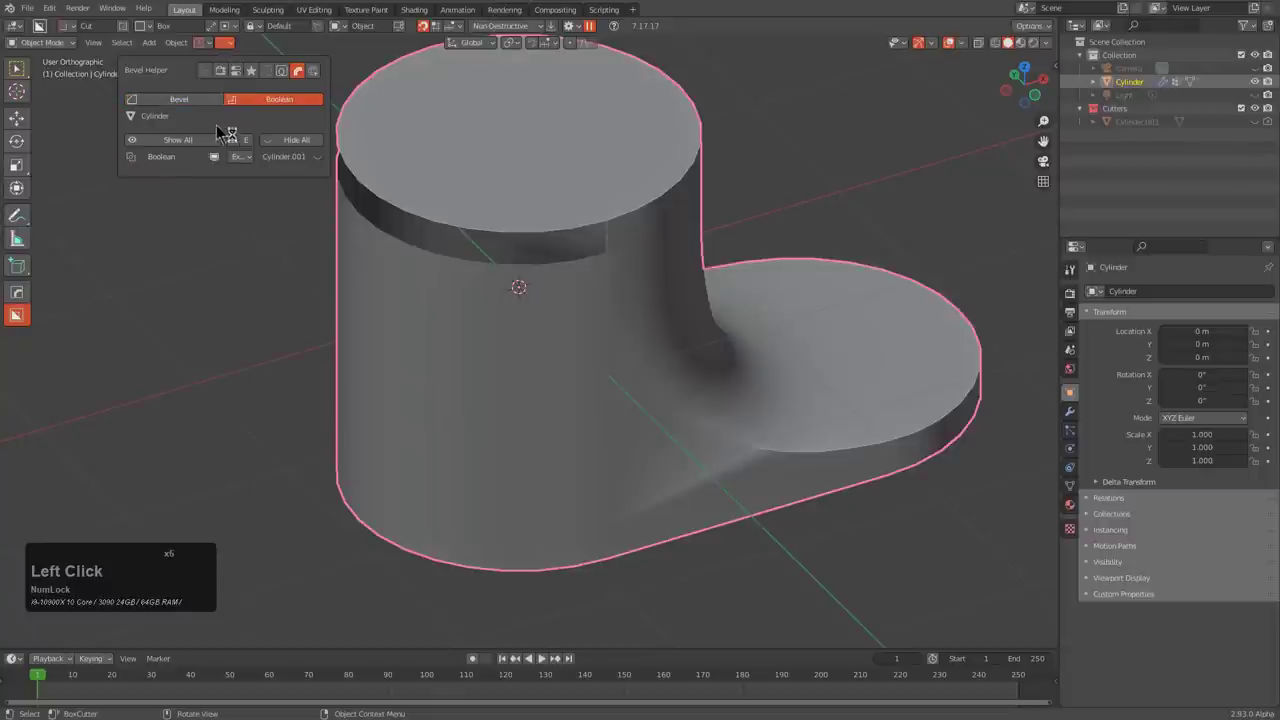
click(244, 142)
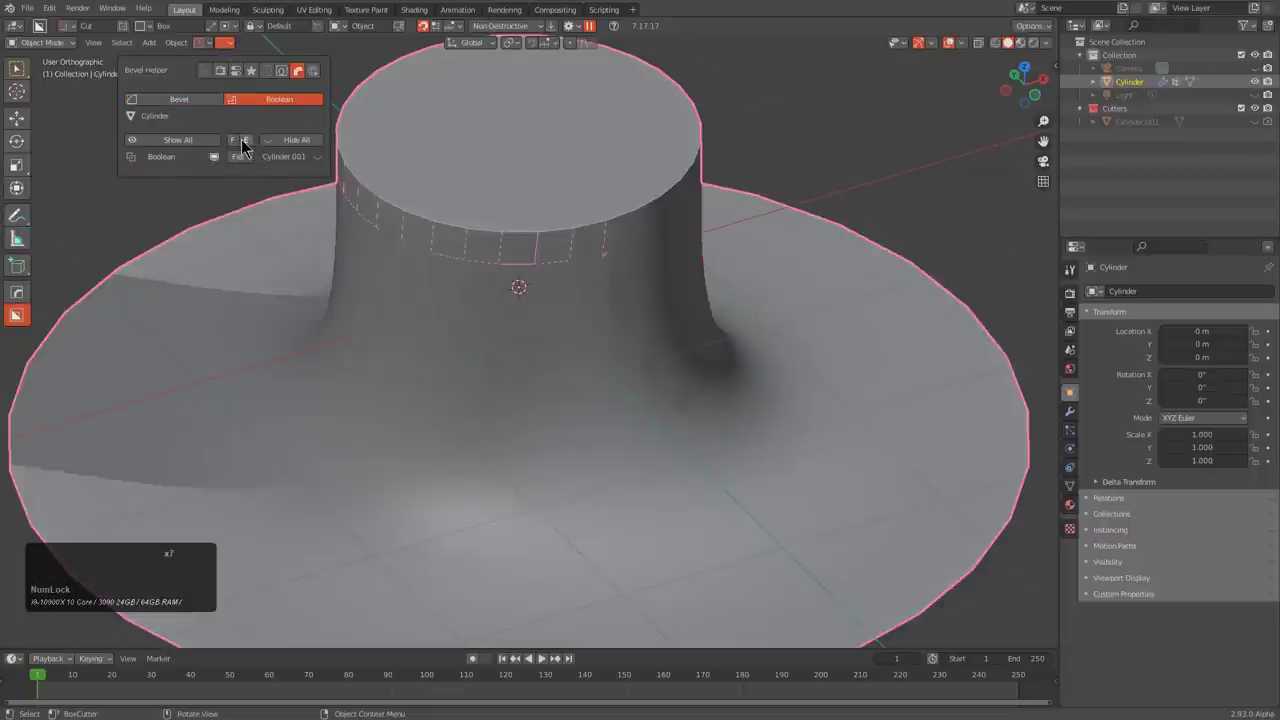
click(254, 143)
double_click(244, 144)
click(242, 144)
double_click(256, 141)
click(256, 143)
click(247, 144)
click(254, 143)
click(249, 160)
click(258, 190)
click(253, 159)
click(259, 176)
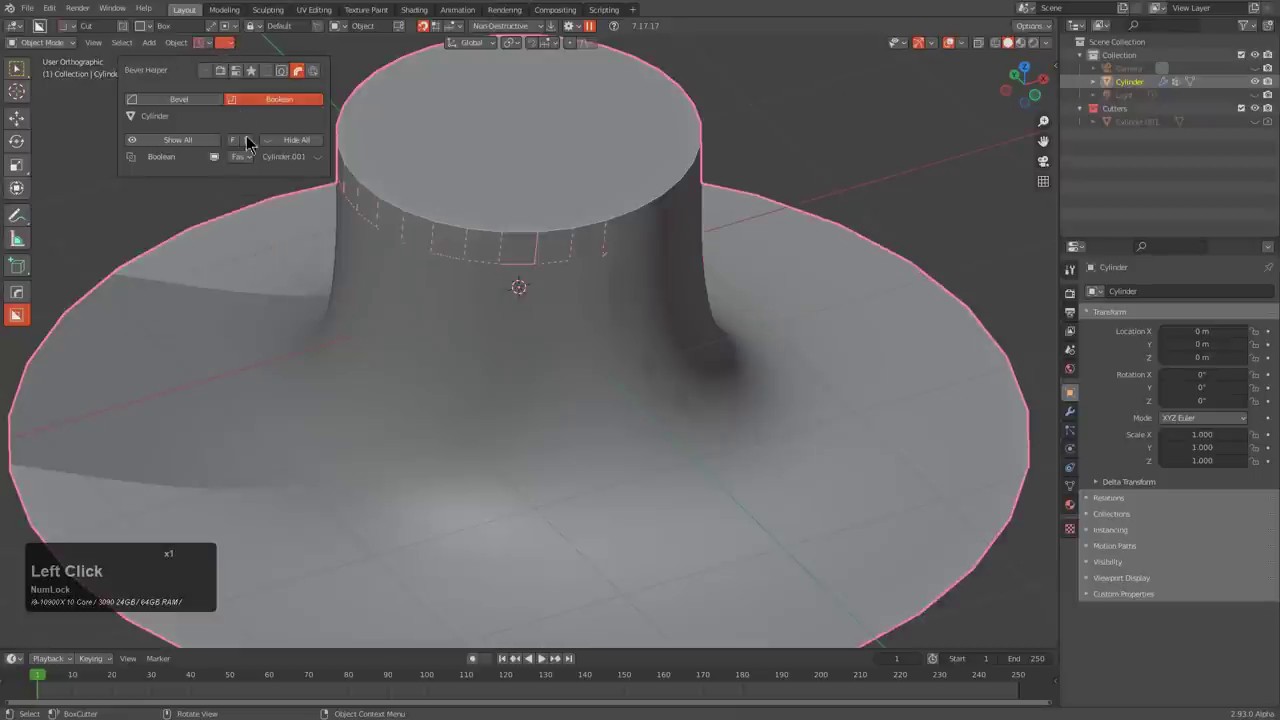
double_click(258, 145)
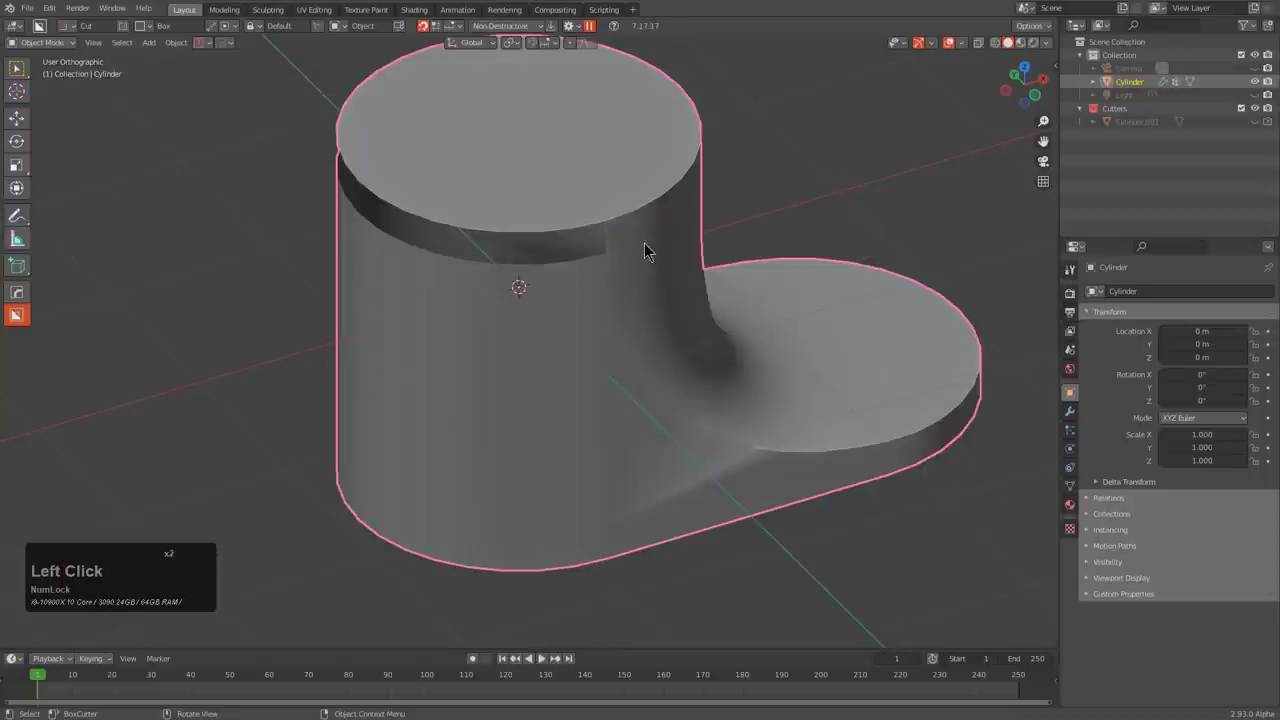
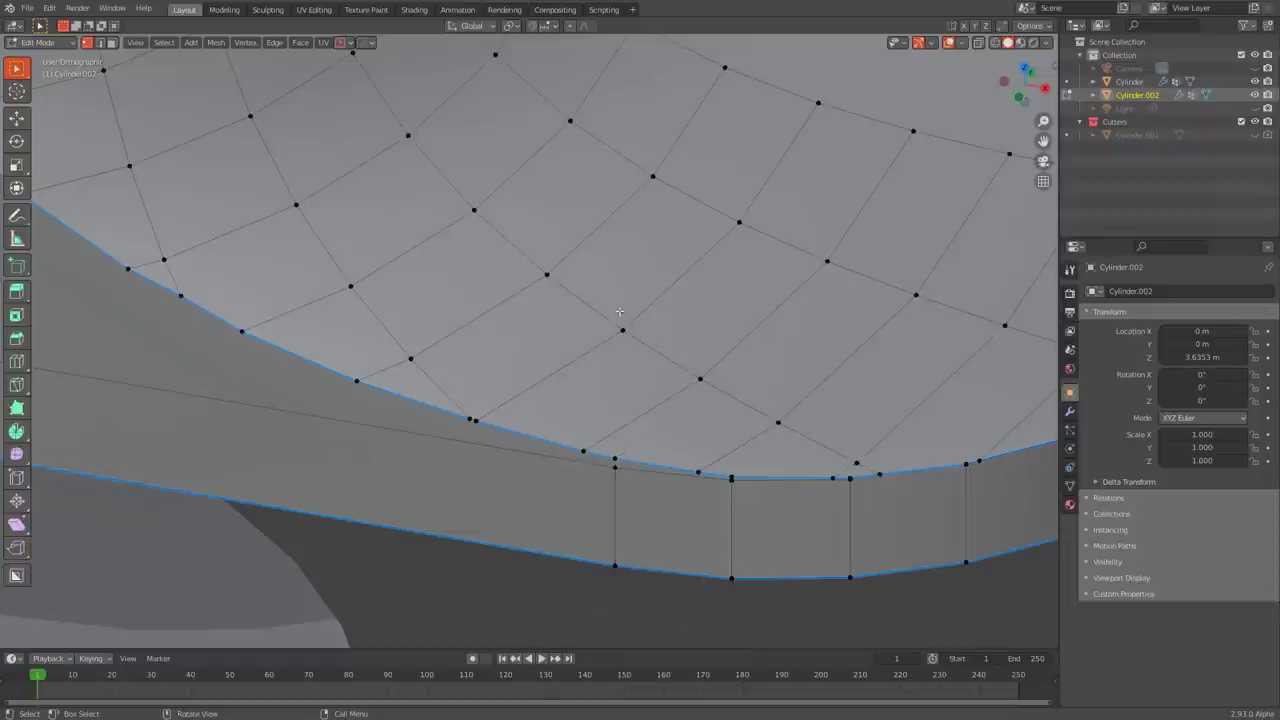
- Set the Multi Tool Entry preference in Hardops Properties to MERGE
key(ctrl+Num_Lock)
key(ctrl+k)
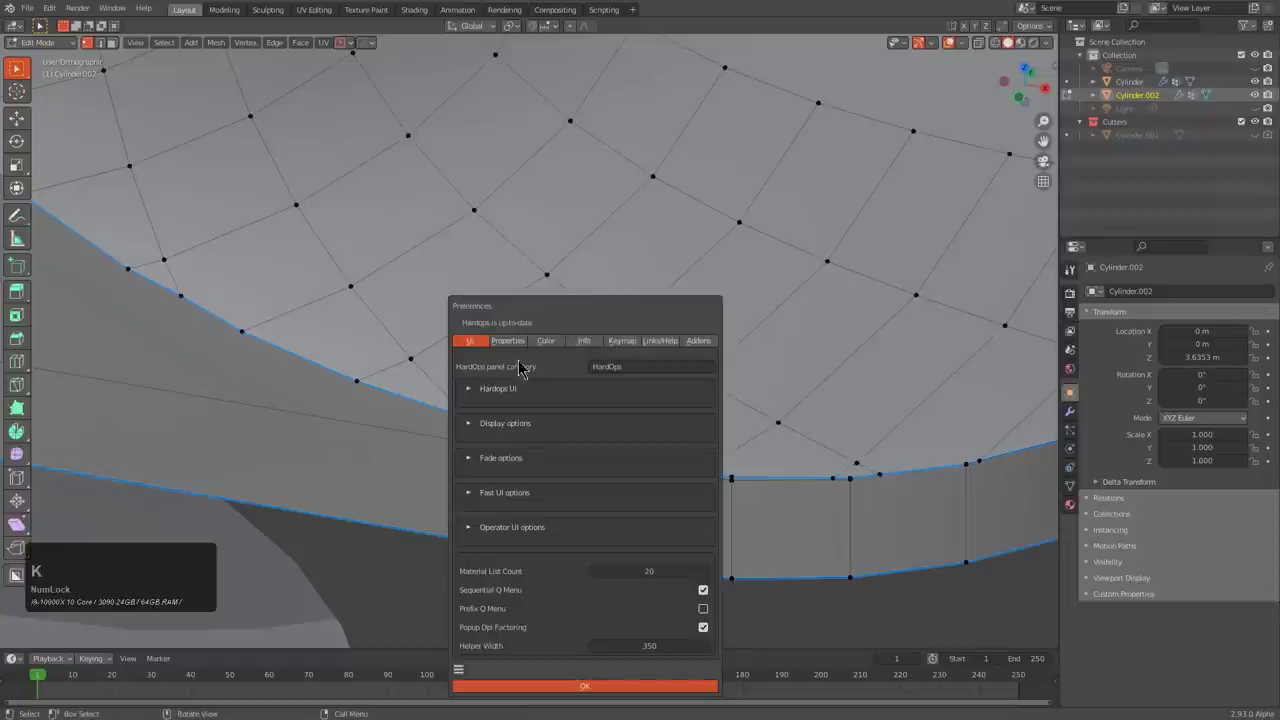
click(516, 349)
click(529, 317)
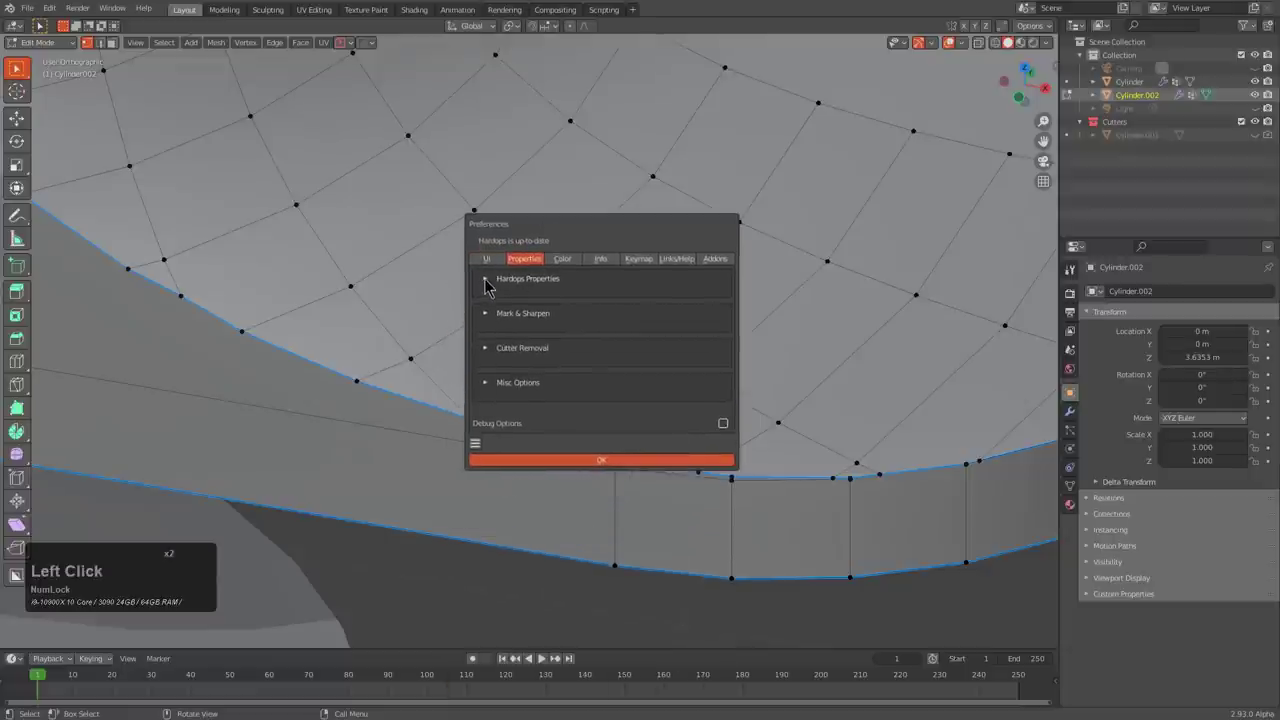
click(565, 470)
click(565, 475)
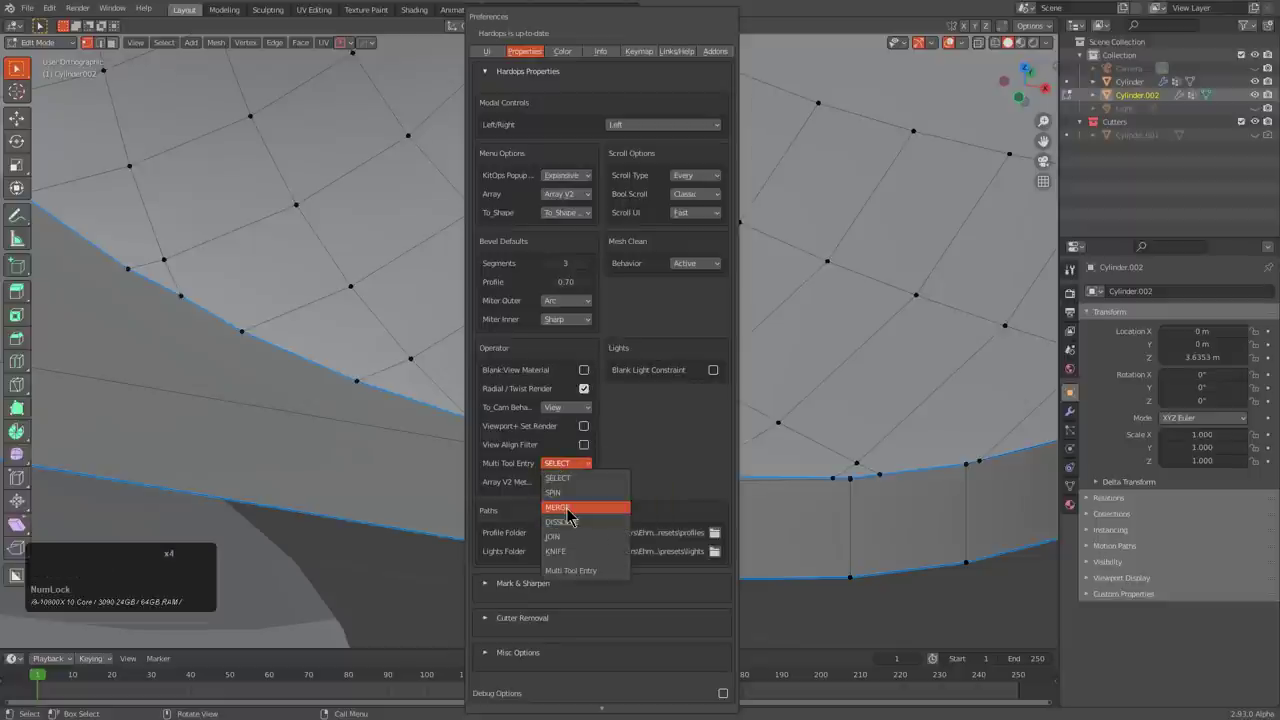
click(573, 513)
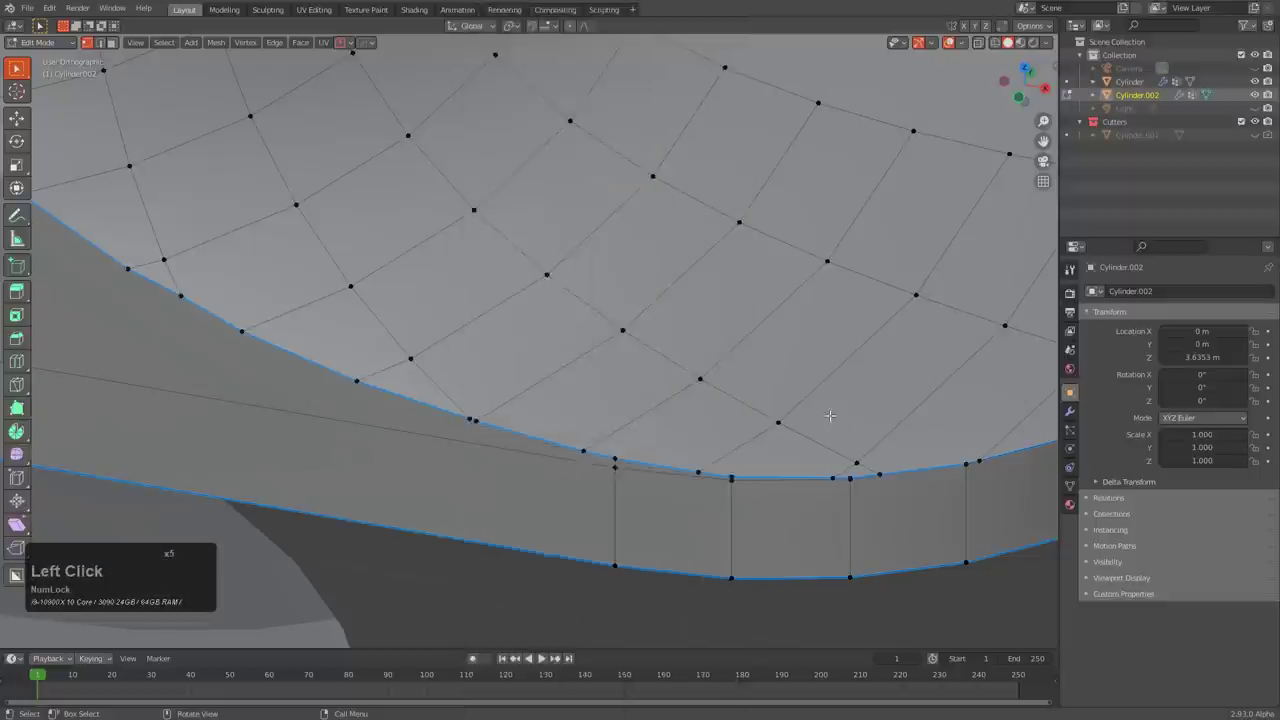
- Launch Edit Multi on the cylinder piece's edge to round it smoothly
key(q)
click(708, 363)
middle_click(799, 470)
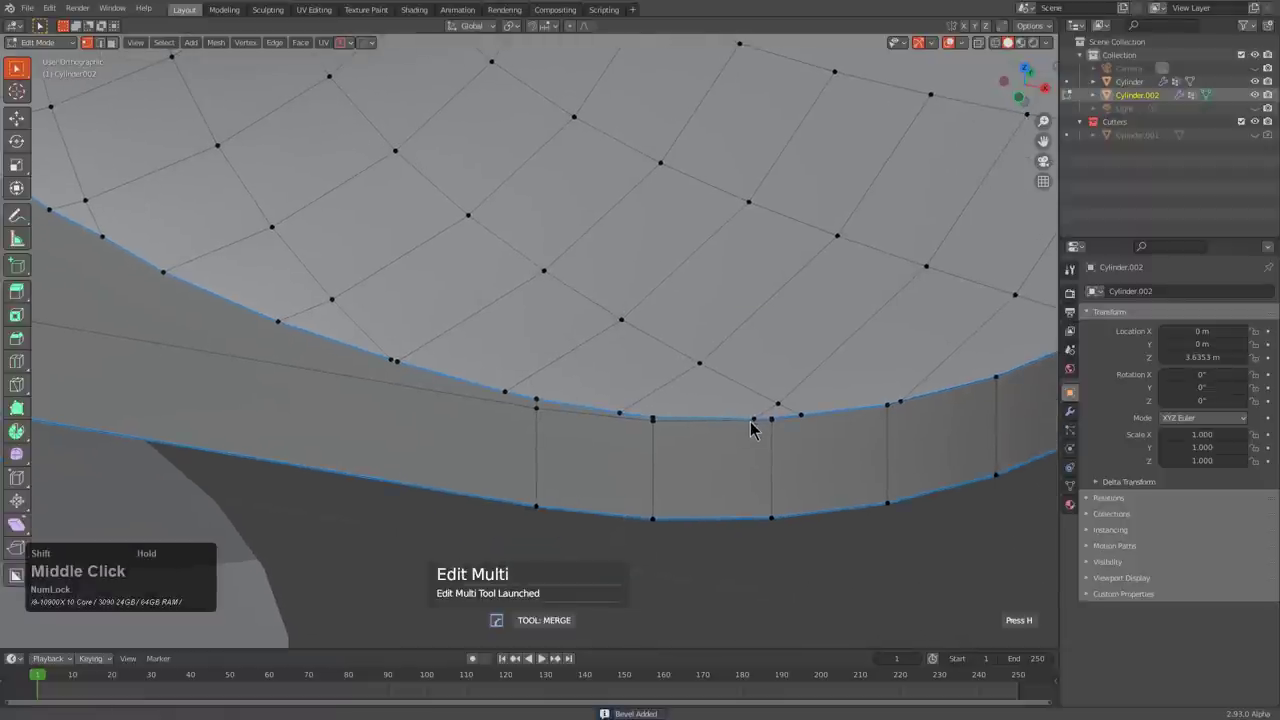
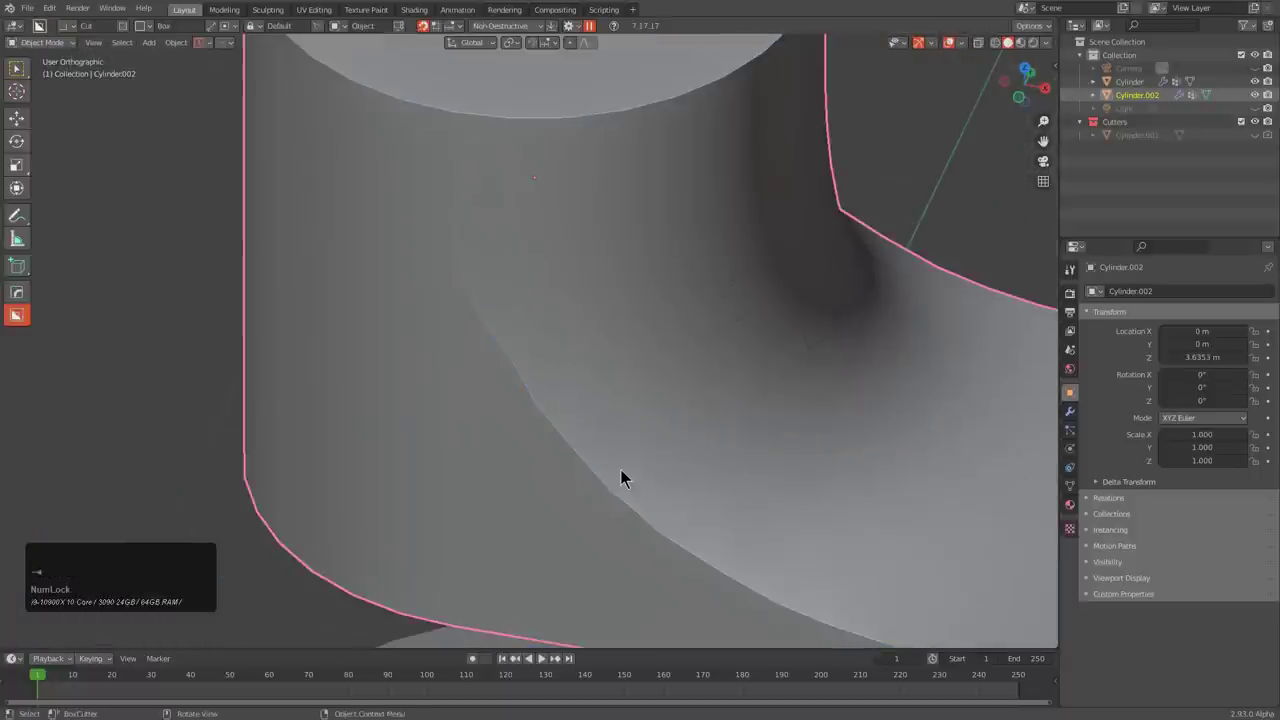
- Spread the fillet curve's vertices evenly with curve stretch, viewed from the front
middle_click(653, 451)
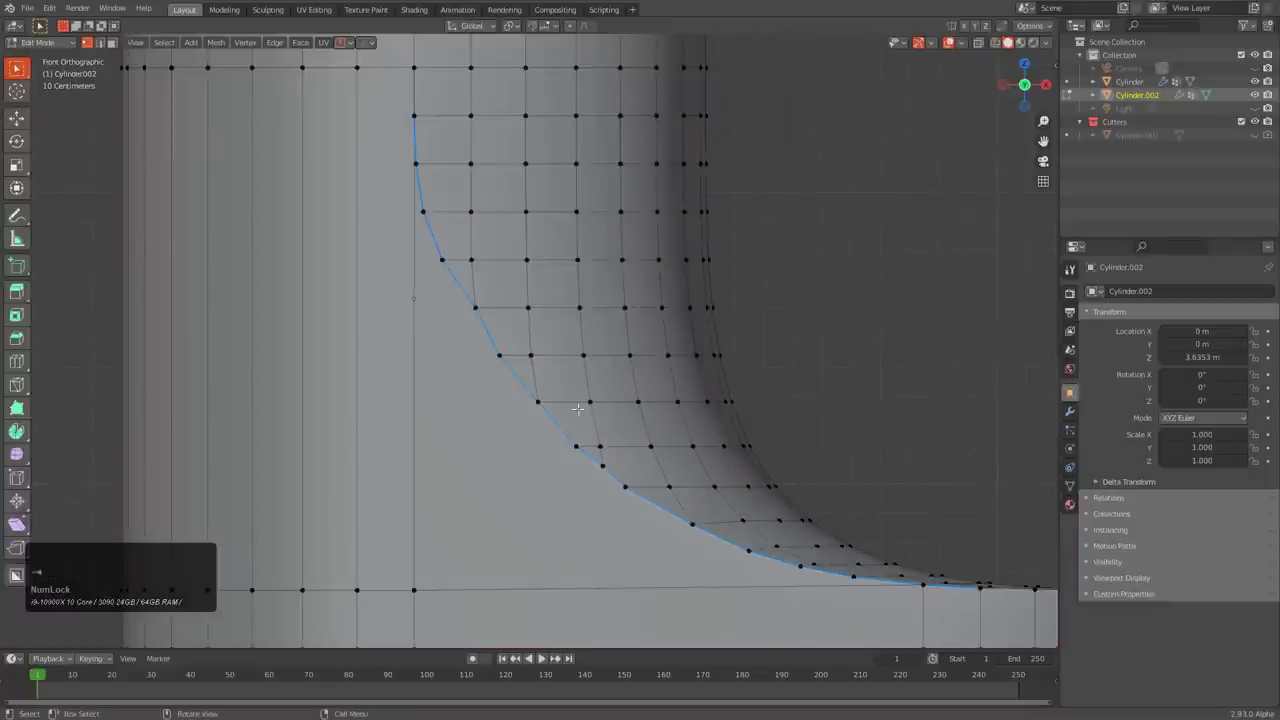
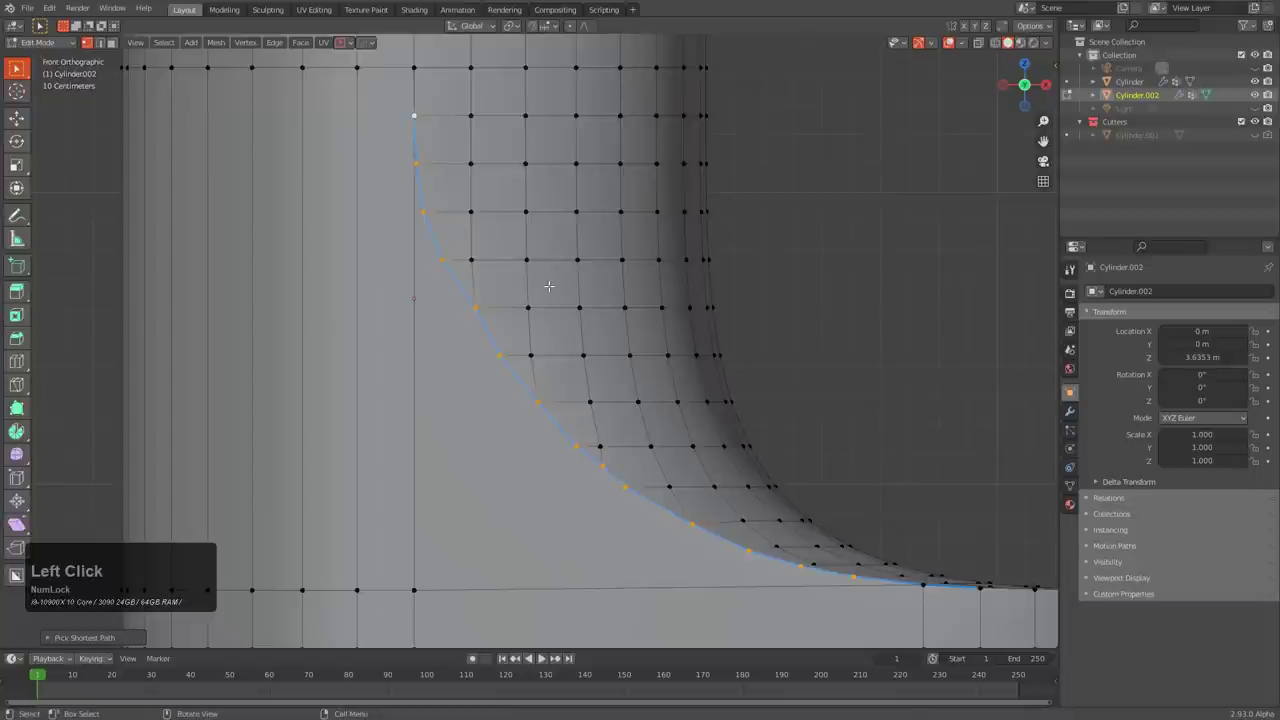
key(q)
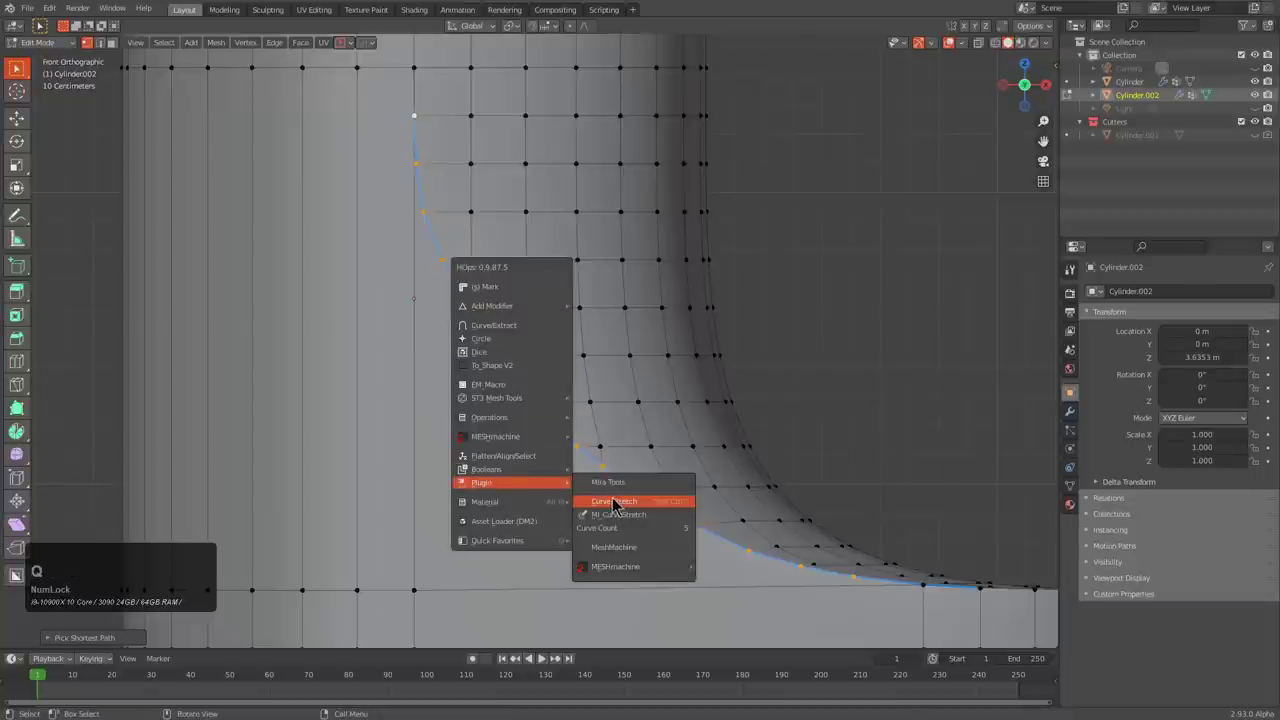
click(619, 503)
scroll(down, 3)
scroll(up, 3)
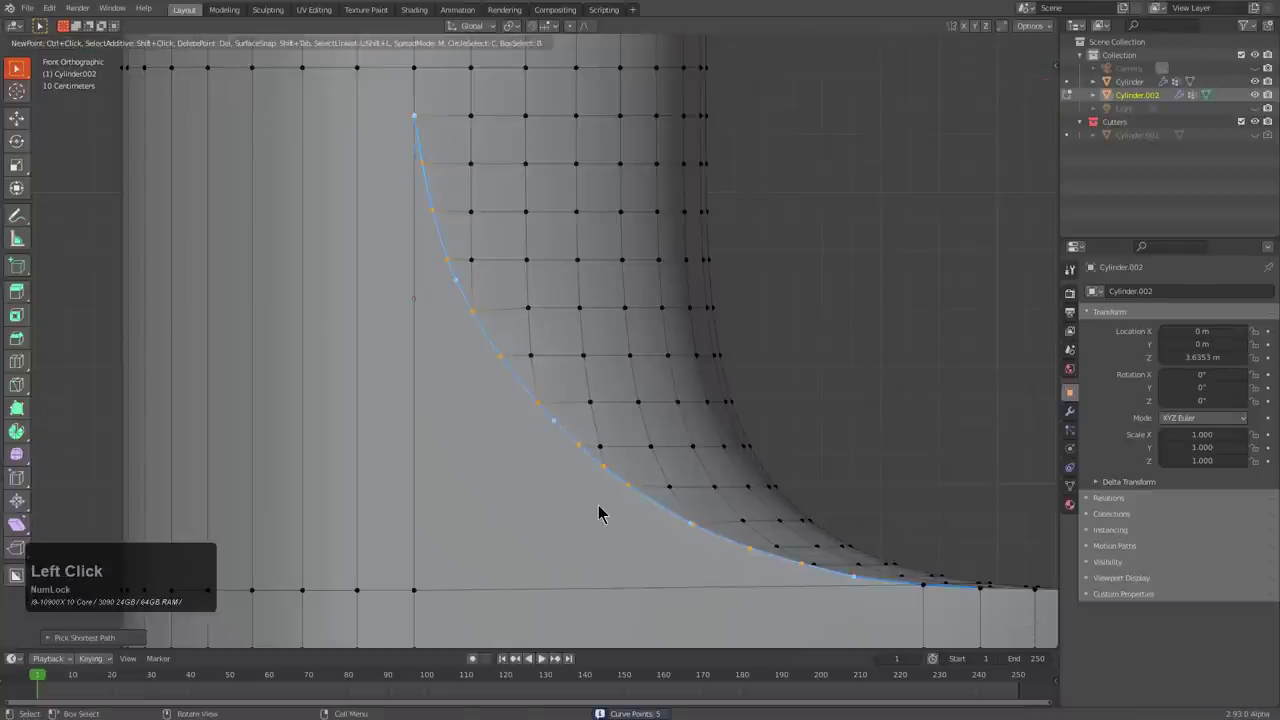
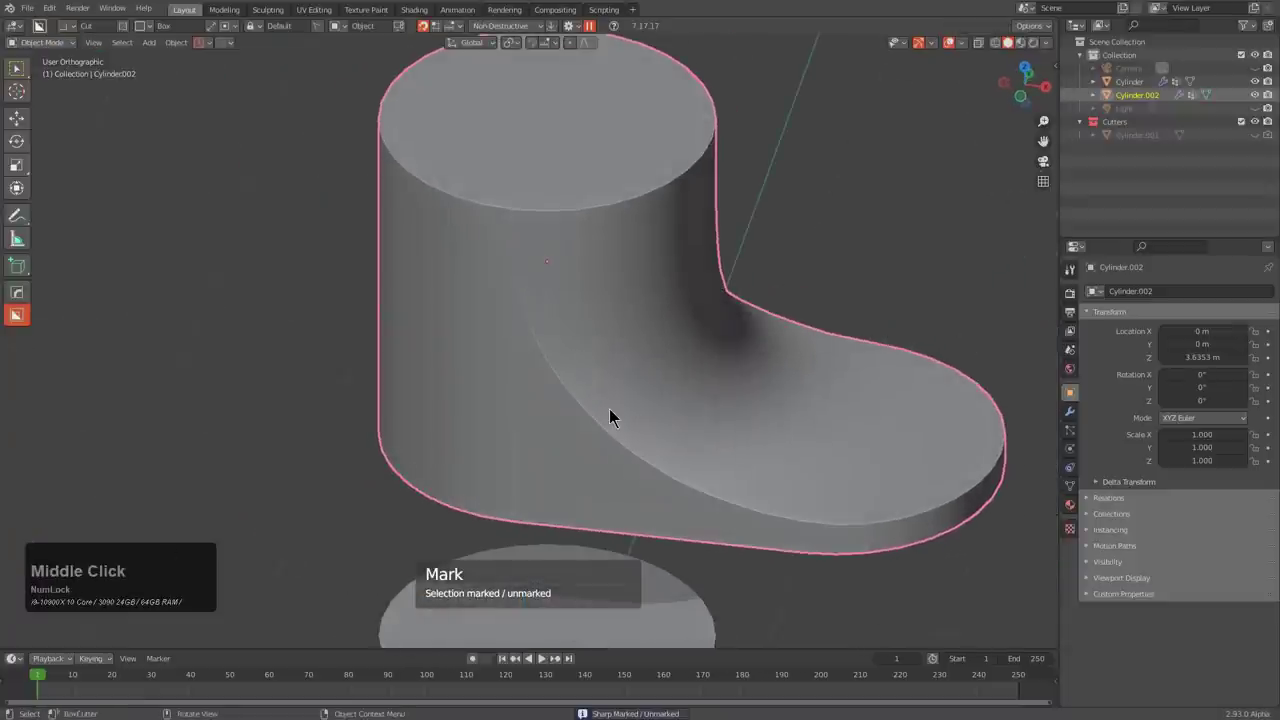
- Orbit the view around the boot to inspect its marked sharp edges
middle_click(612, 424)
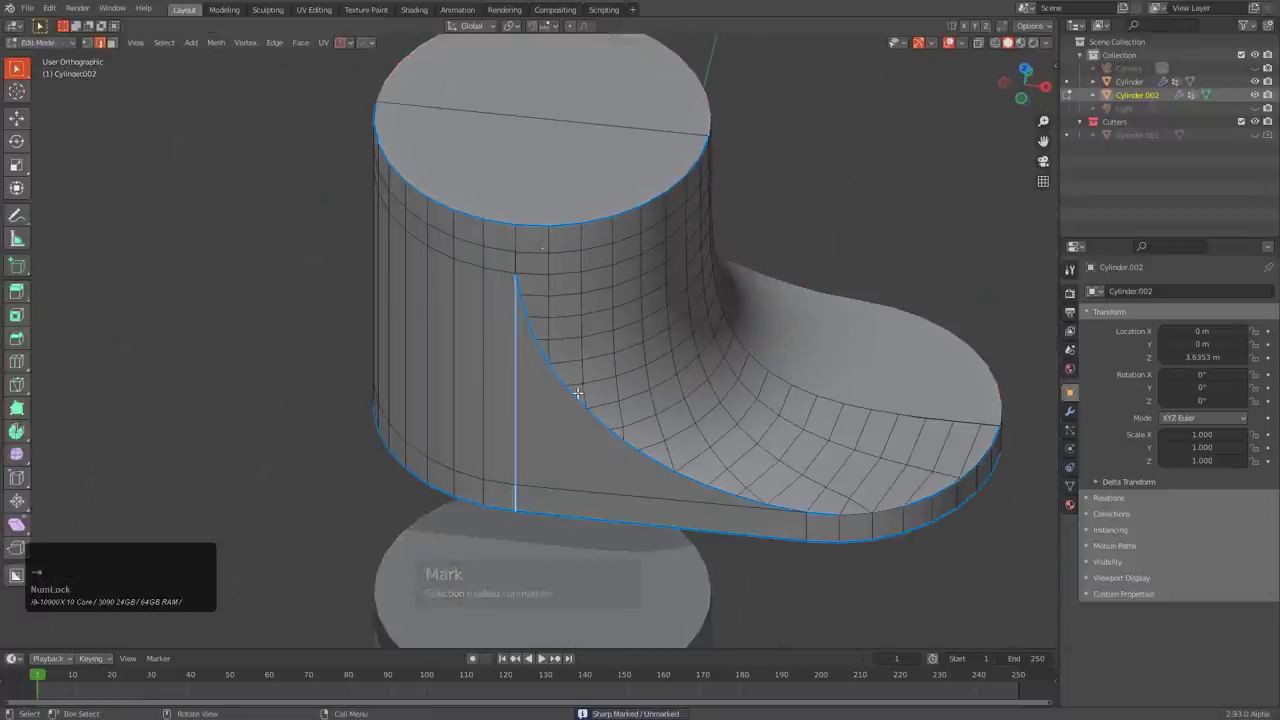
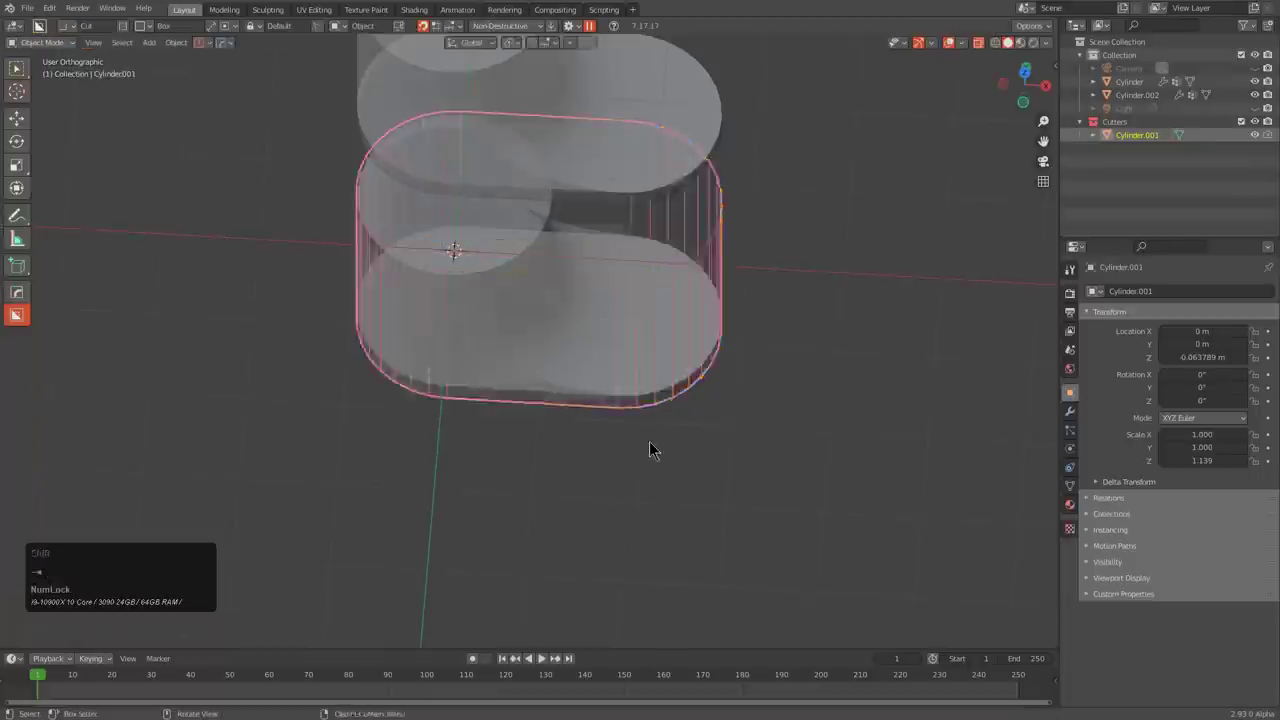
- Select the boot shape and apply Sharpen with the adjusted helper settings
middle_click(658, 434)
key(z)
click(614, 257)
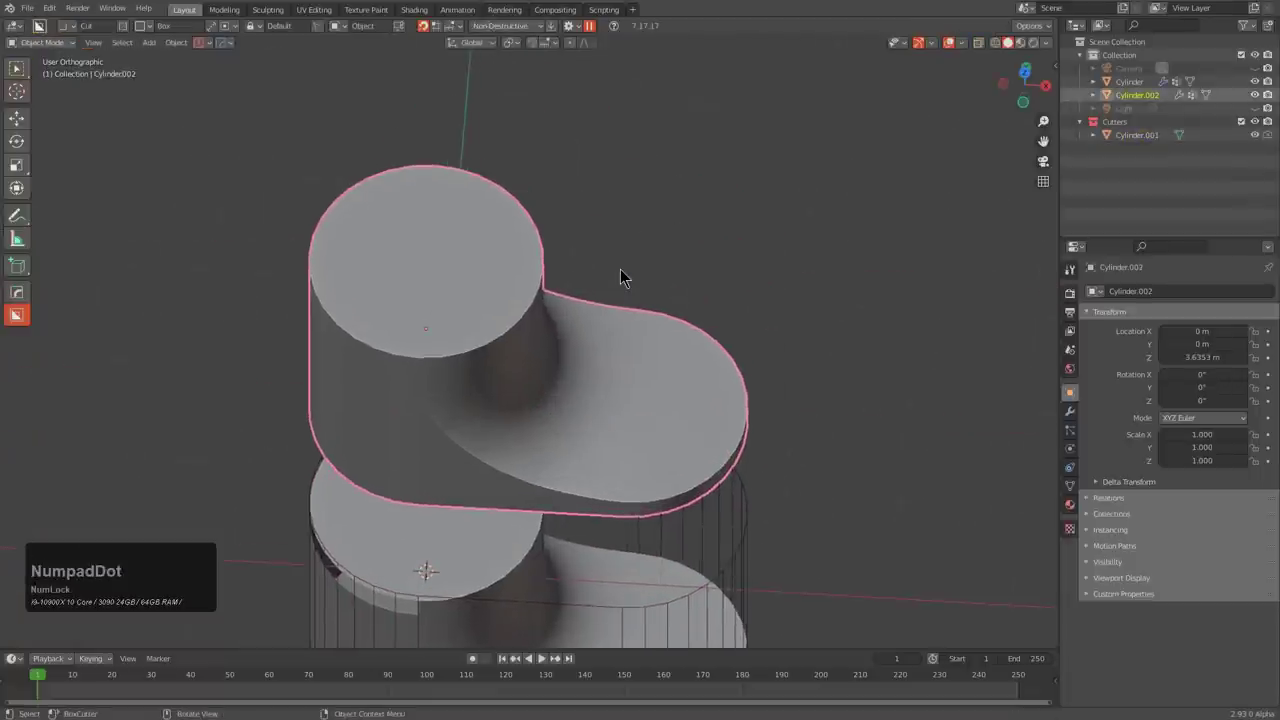
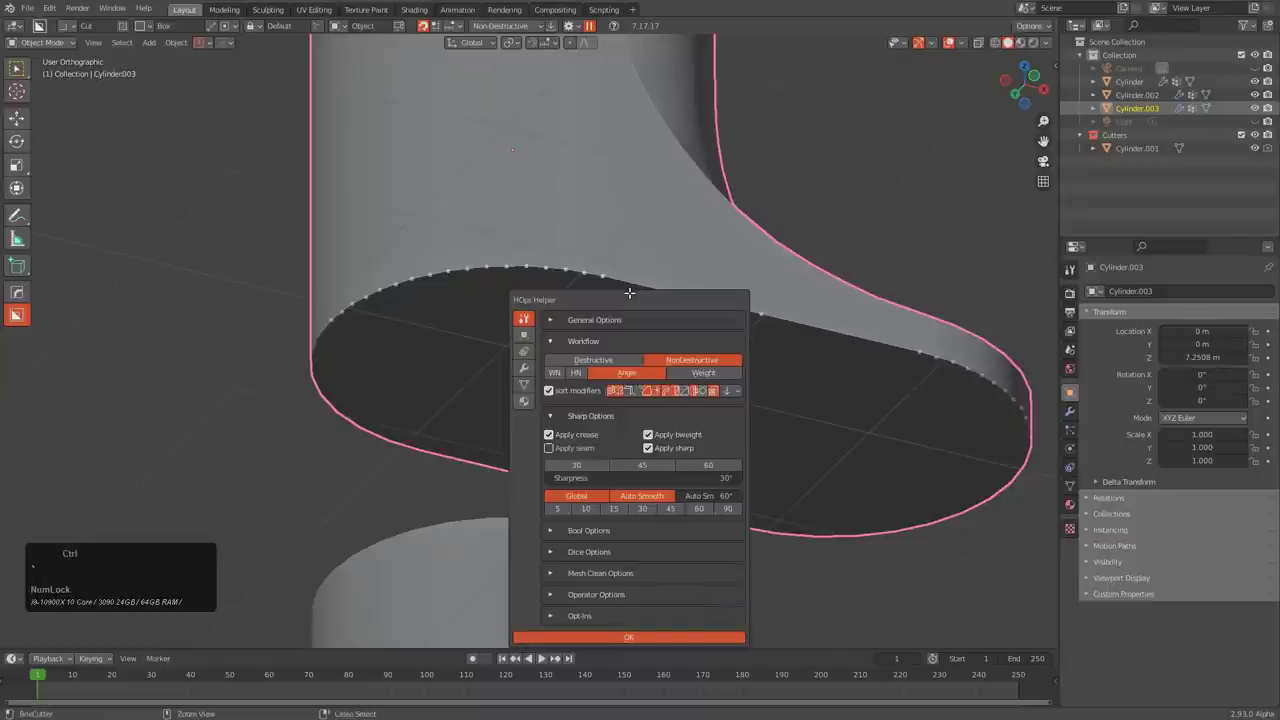
click(600, 274)
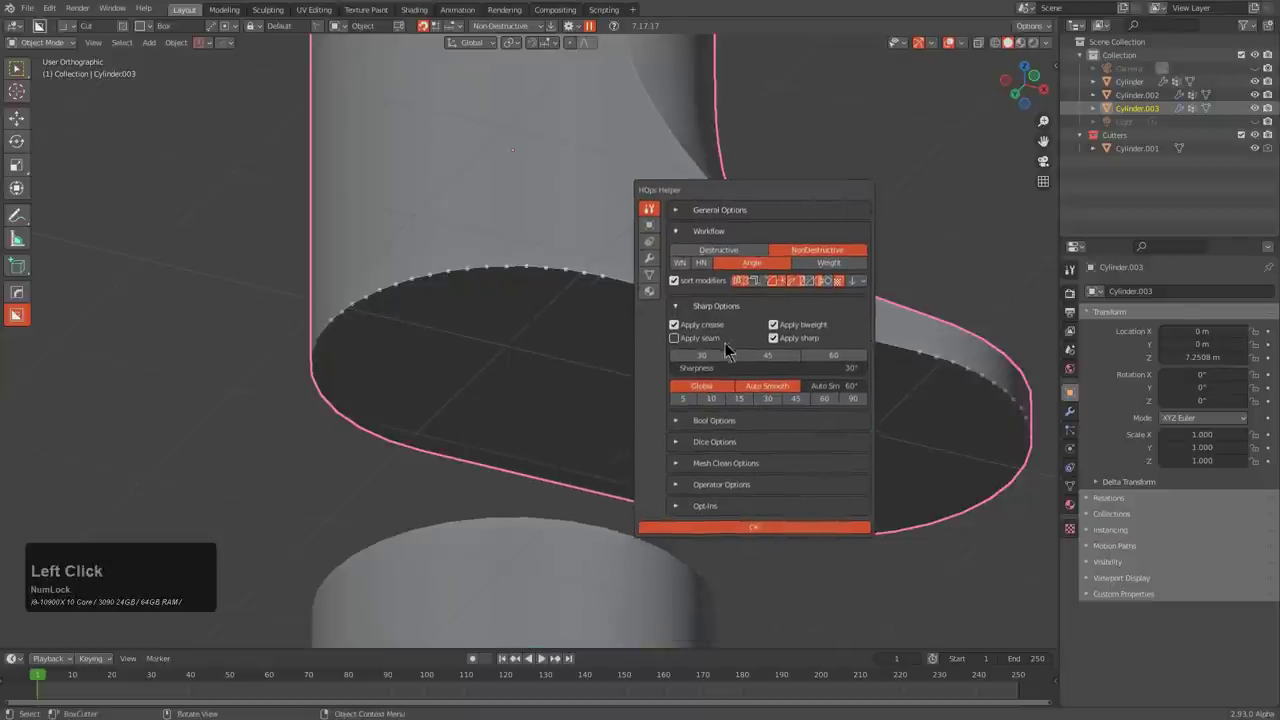
click(708, 340)
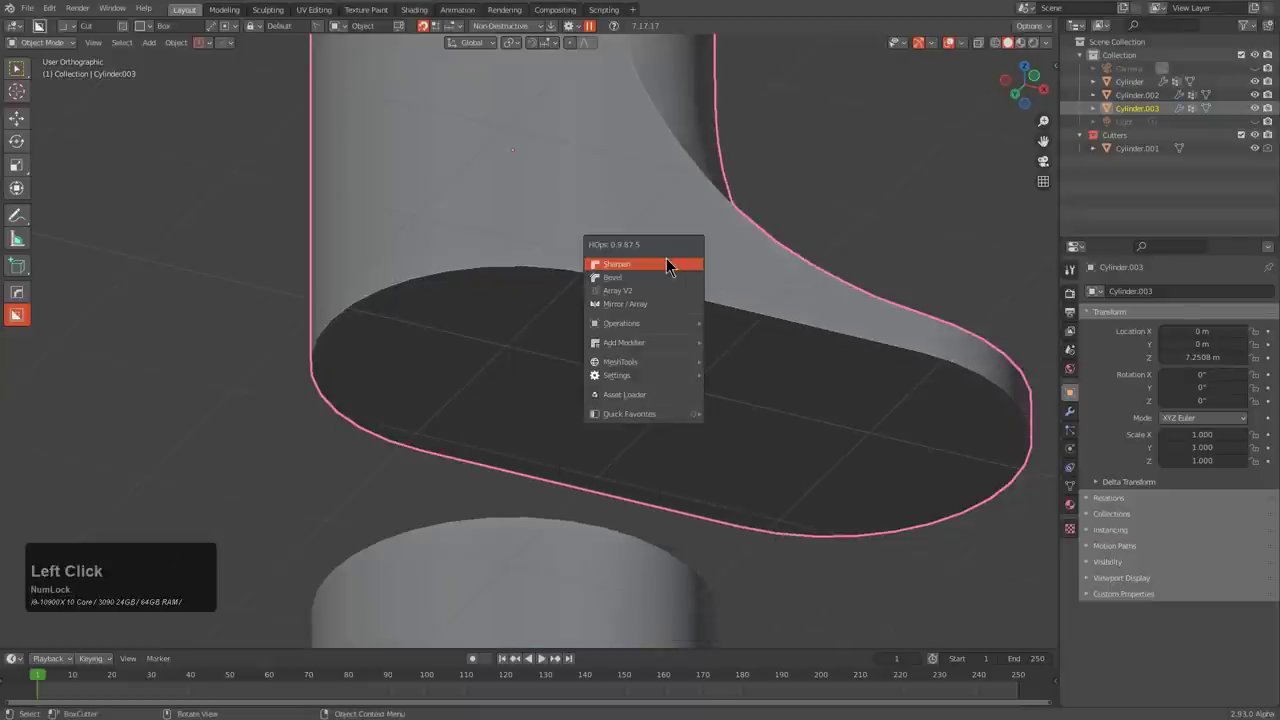
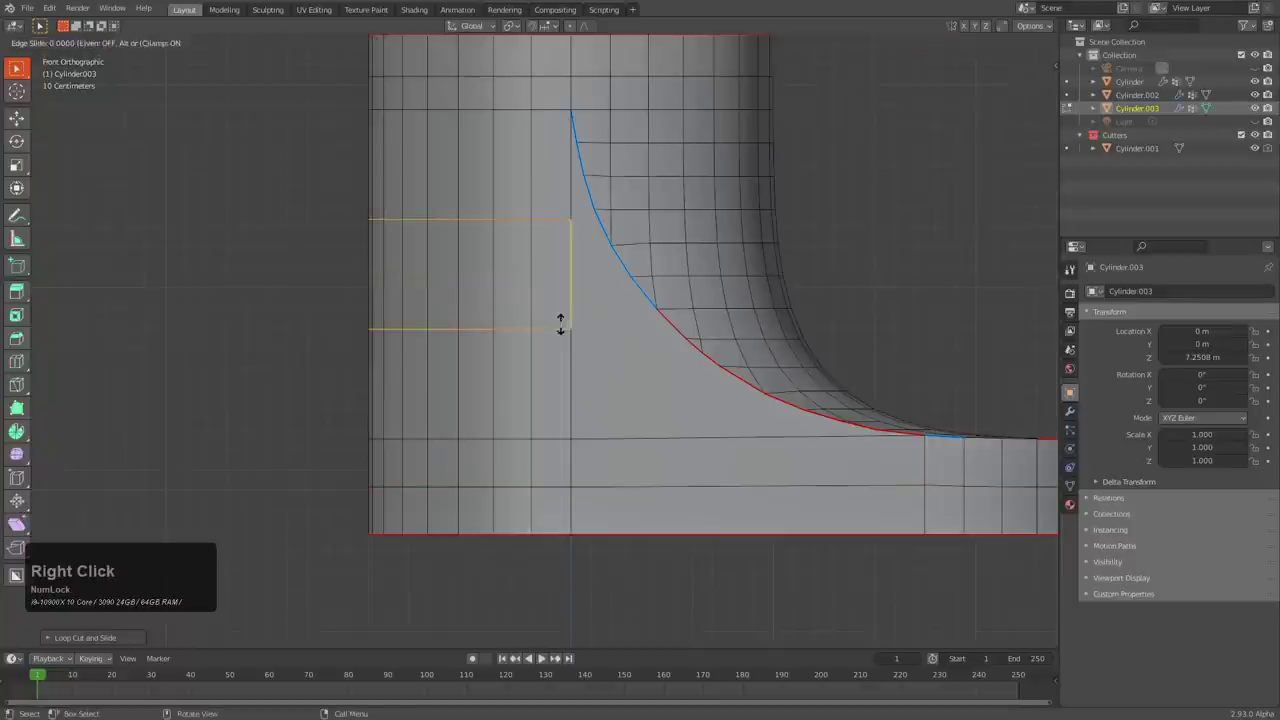
- Orbit around the curved transition to position for boring the top hole
scroll(up, 3)
scroll(down, 3)
middle_click(622, 439)
middle_click(564, 375)
scroll(up, 3)
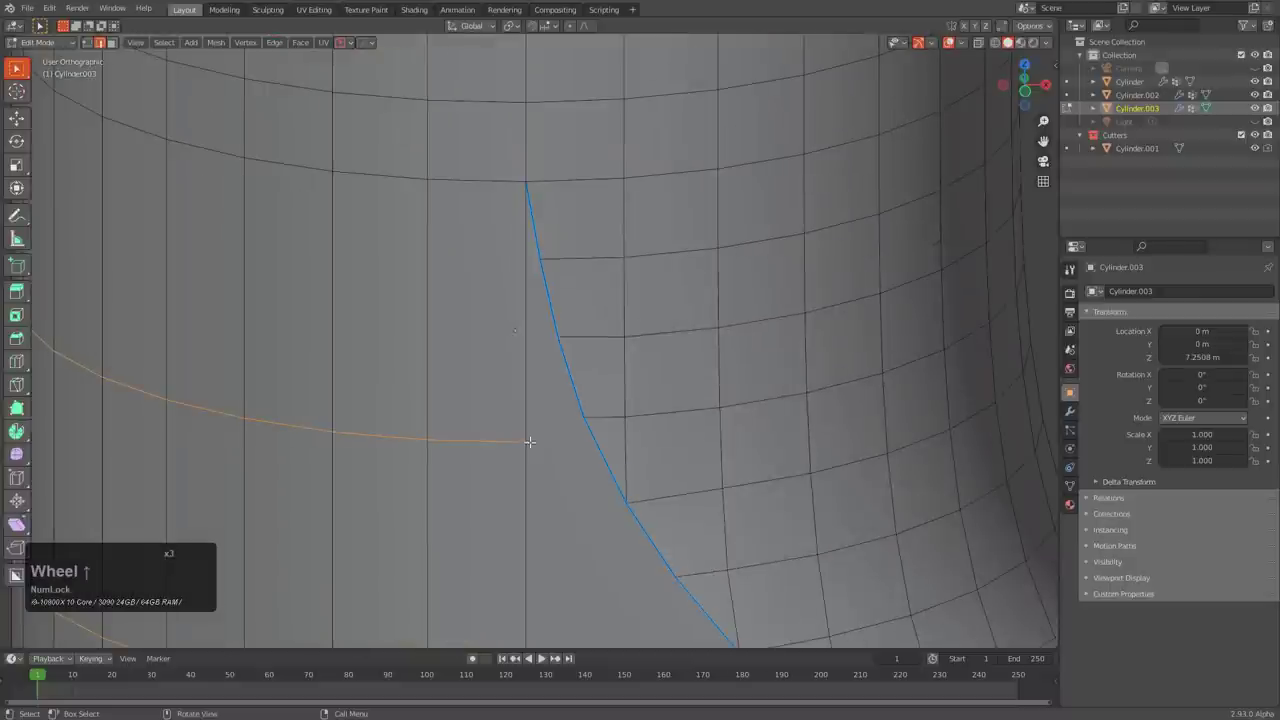
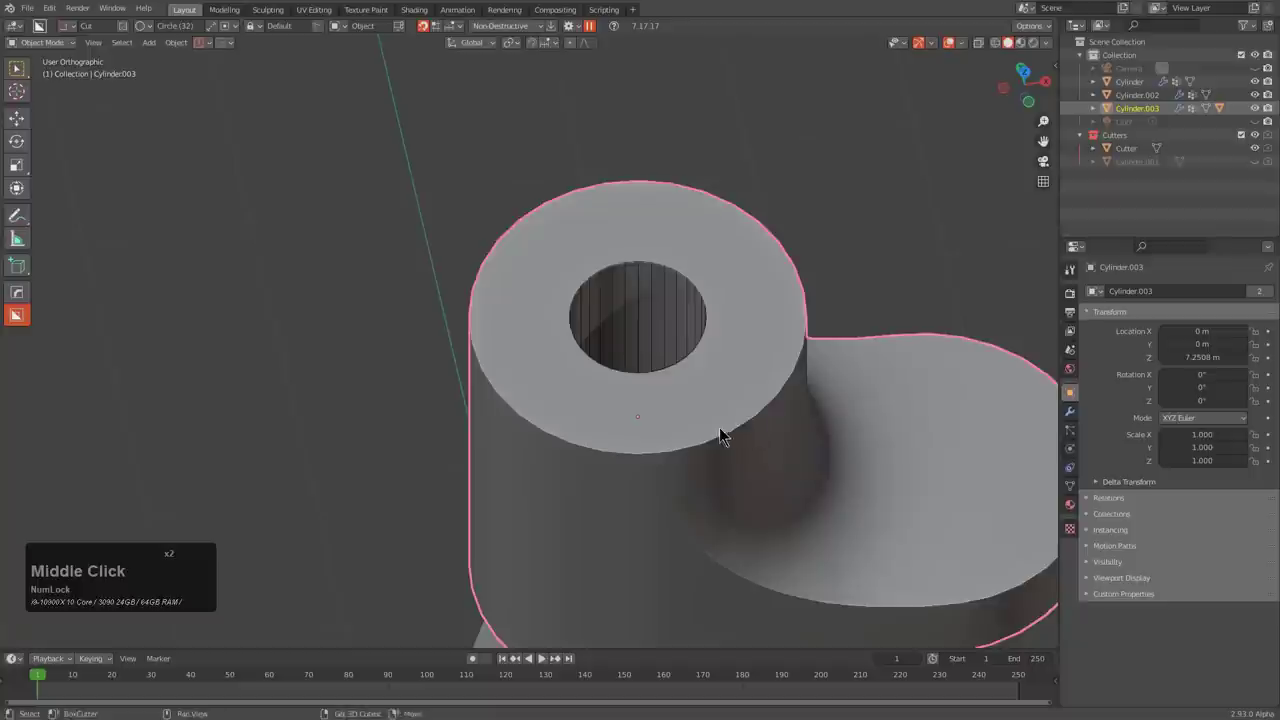
middle_click(651, 375)
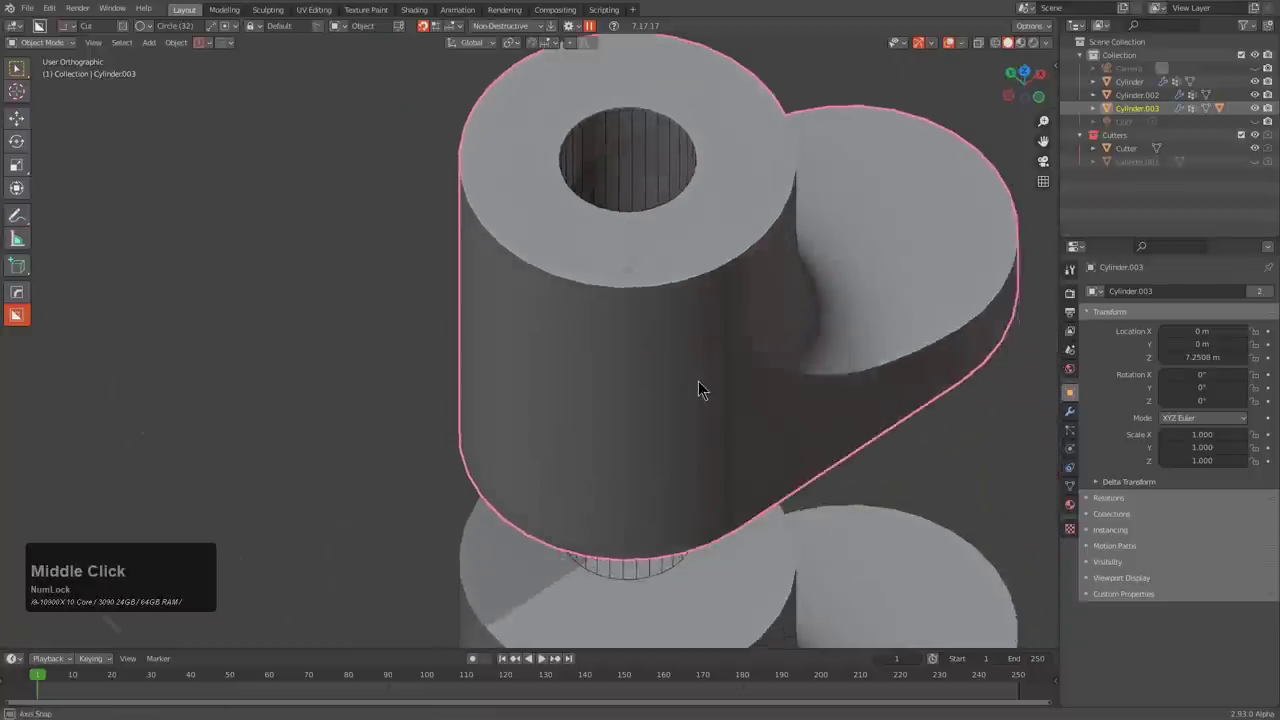
- Bevel the round hole's cutter edge and inspect the bored hole
key(alt+x)
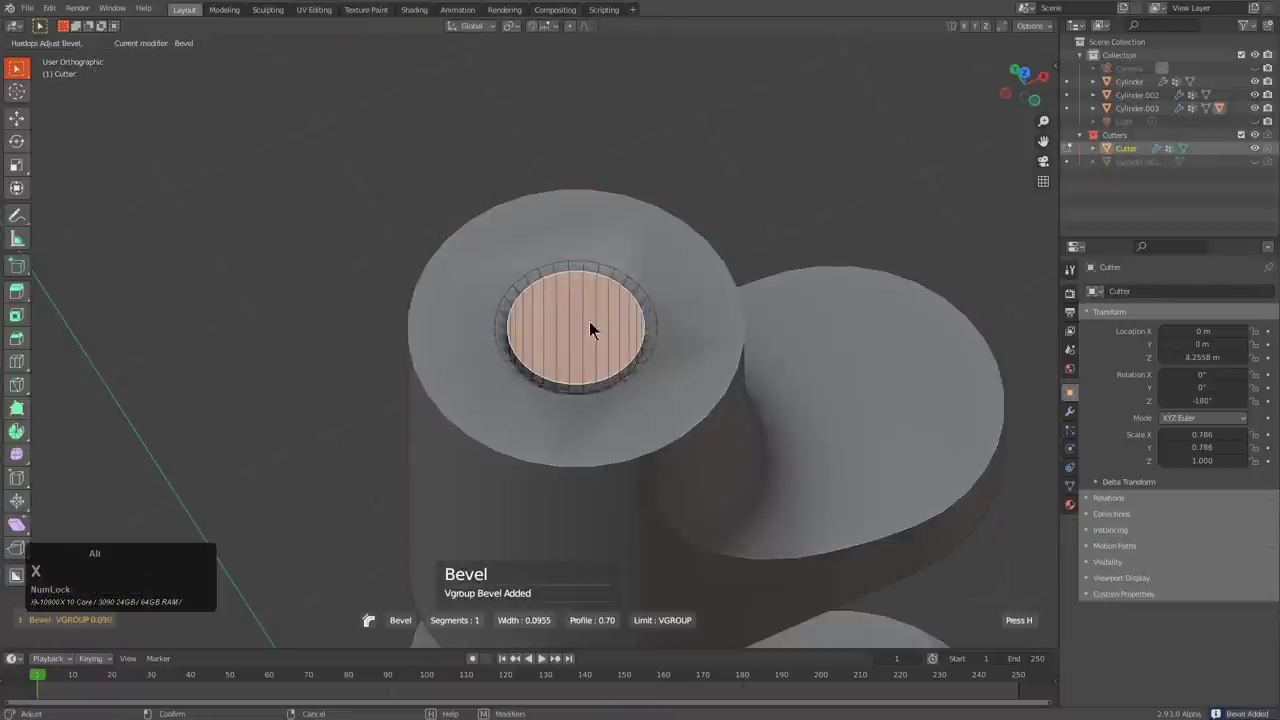
key(q)
click(753, 338)
scroll(down, 3)
middle_click(682, 439)
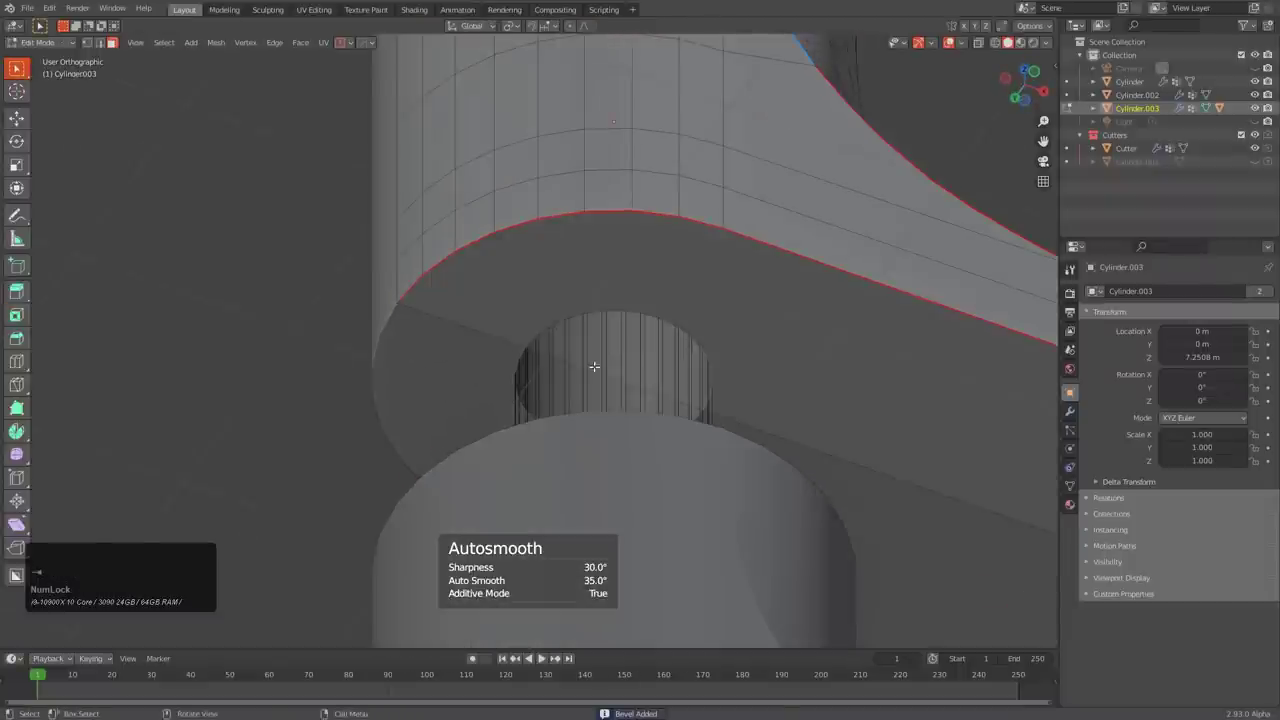
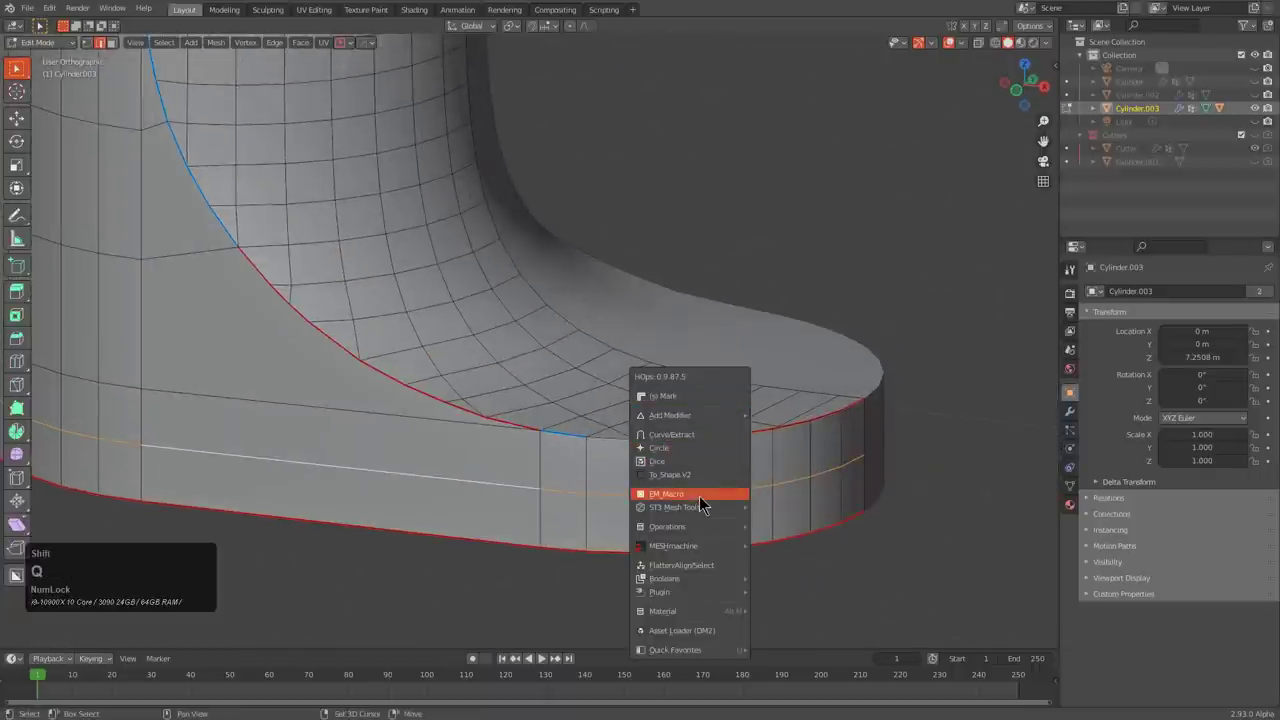
- Cut an edge-panel groove around the boot's sole
click(710, 504)
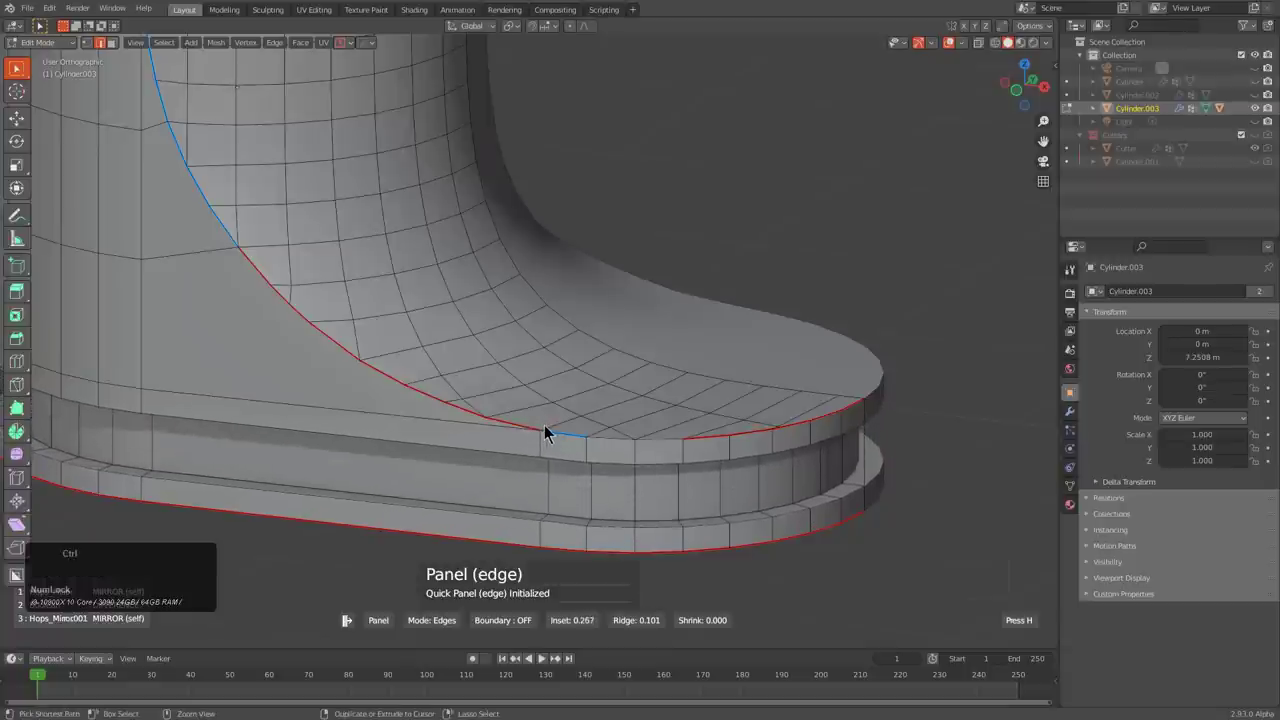
click(549, 425)
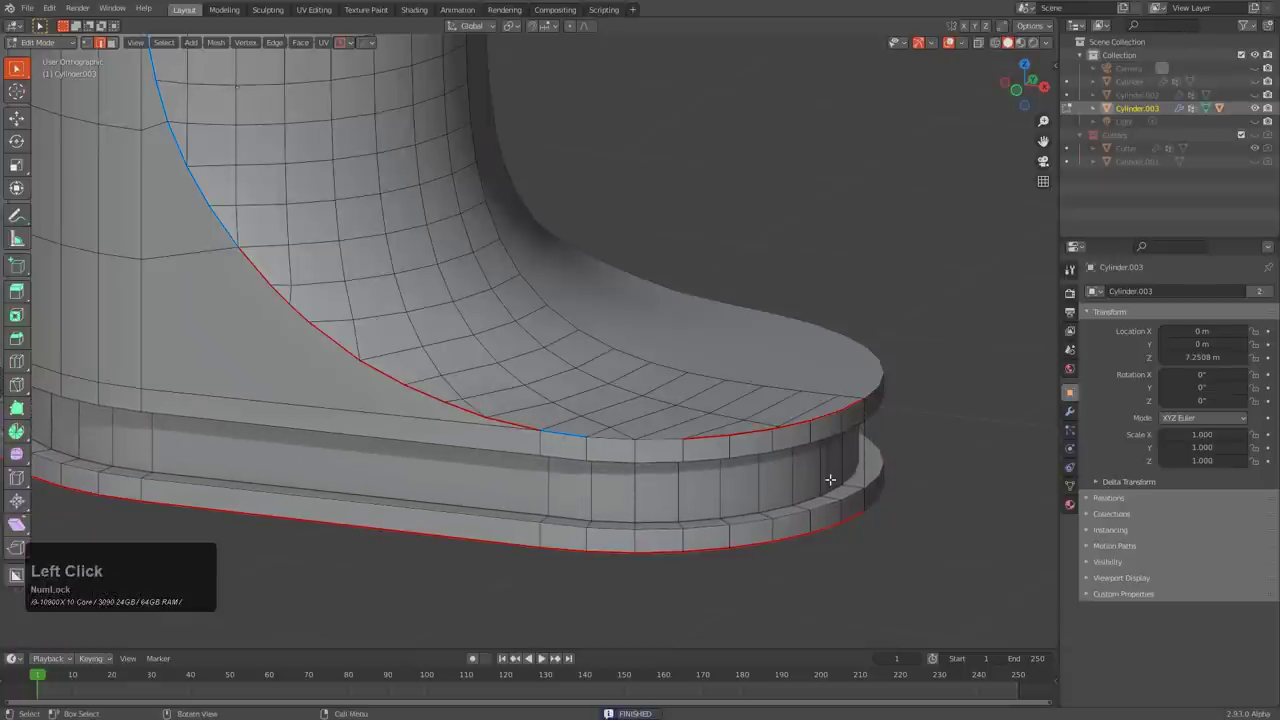
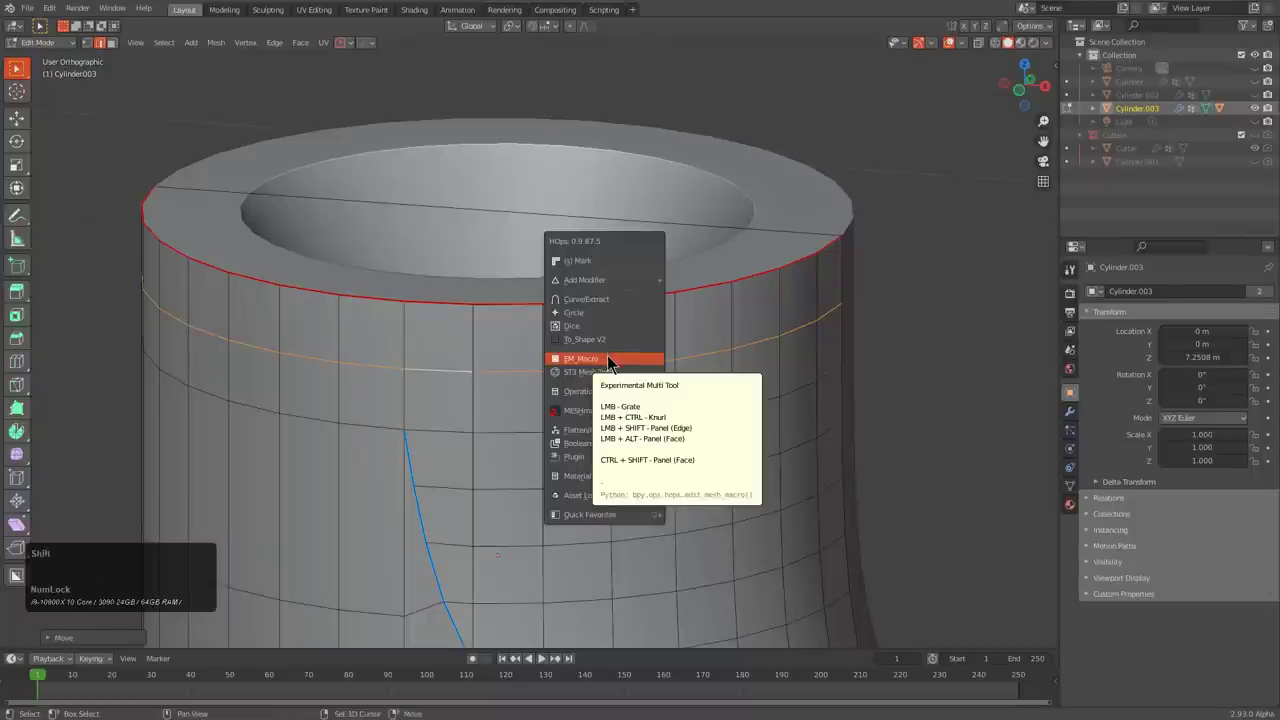
- Cut a second edge-panel groove just below the leg's rim
key(shift+Num_Lock)
click(608, 367)
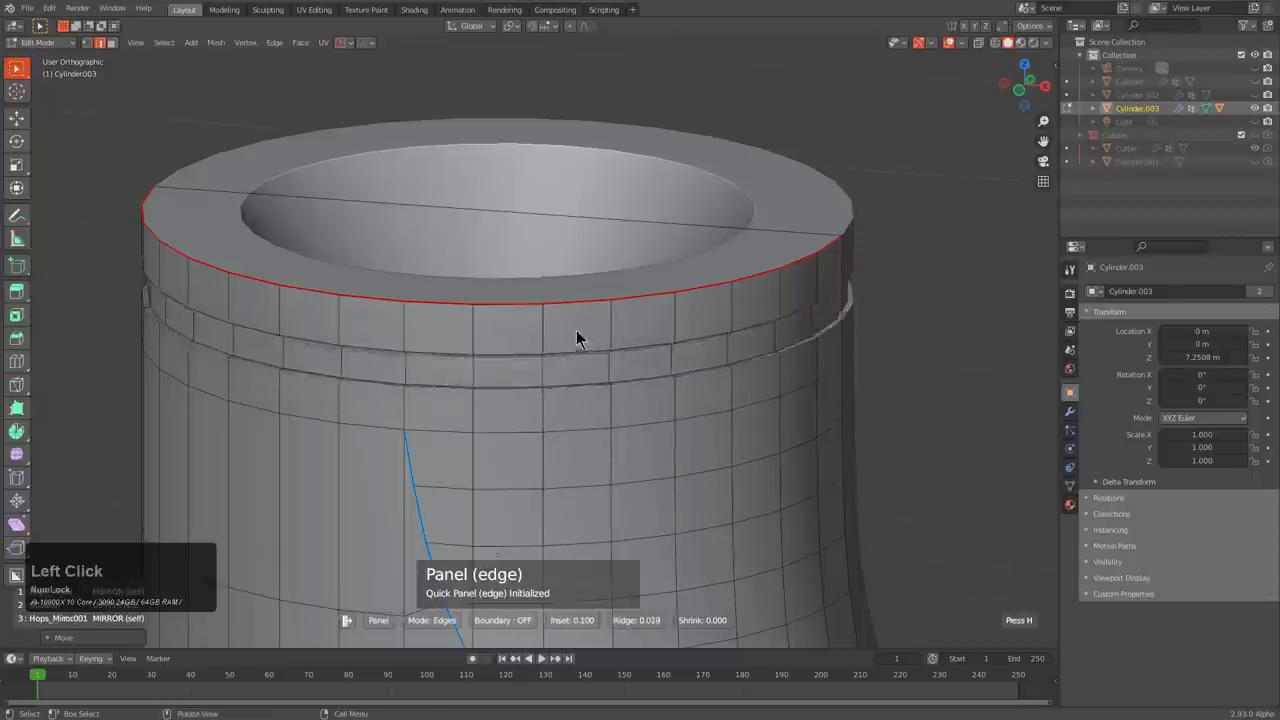
key(ctrl+Num_Lock)
click(429, 264)
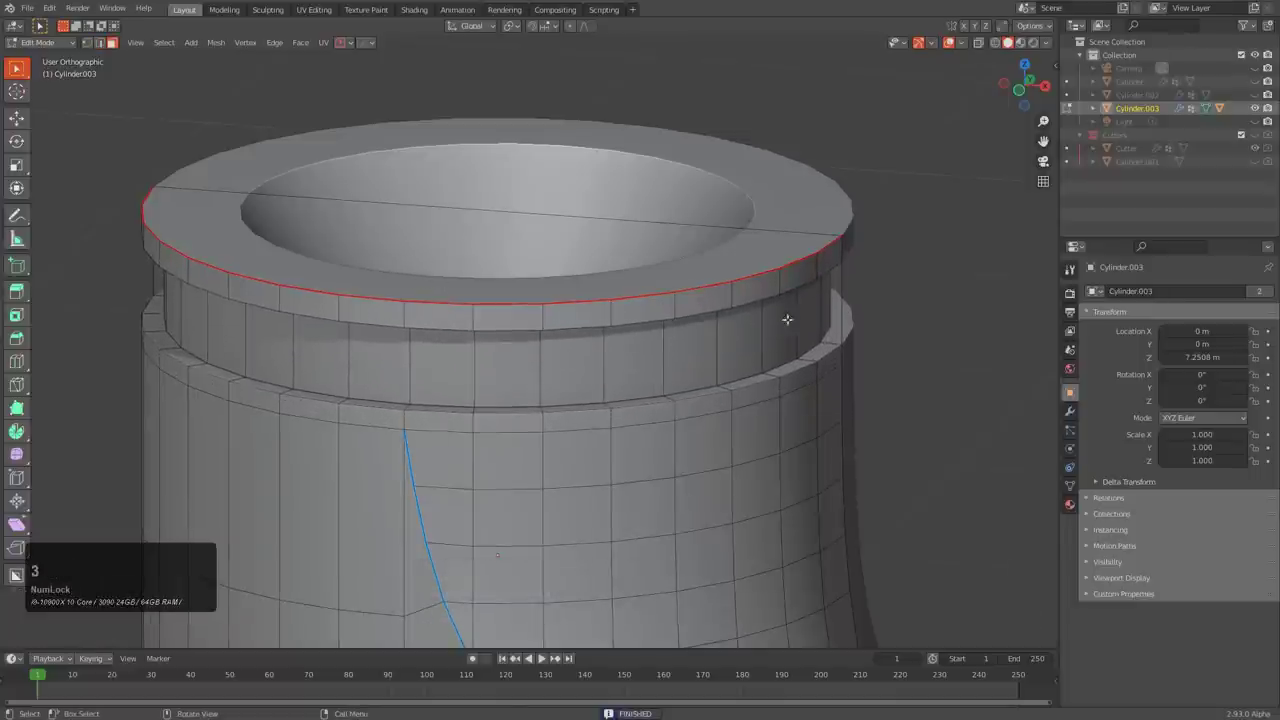
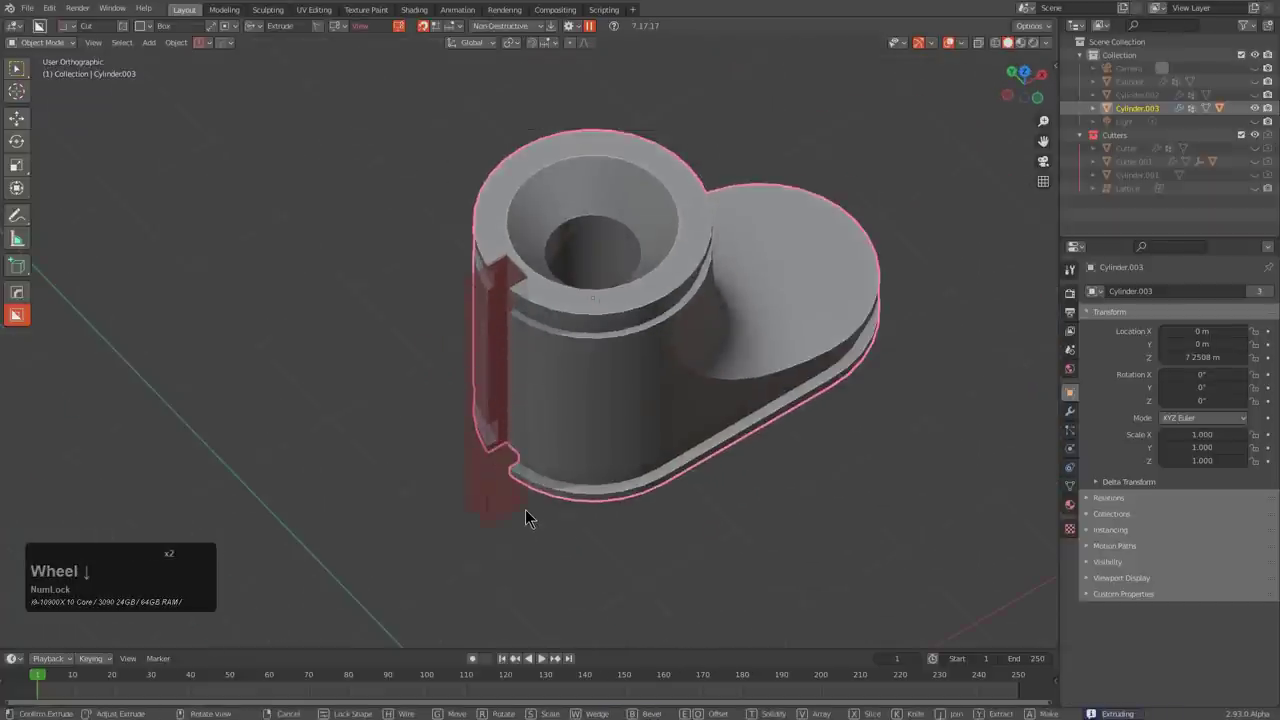
- Stretch the box-cut slot down the leg's side and face the leg from the front
drag(496, 485, 512, 457)
scroll(up, 3)
drag(377, 542, 392, 535)
scroll(down, 3)
middle_click(578, 379)
key(d)
click(504, 406)
middle_click(466, 318)
scroll(up, 3)
- Draw and cut ngon notches beside the slot, then review them around the leg
click(620, 221)
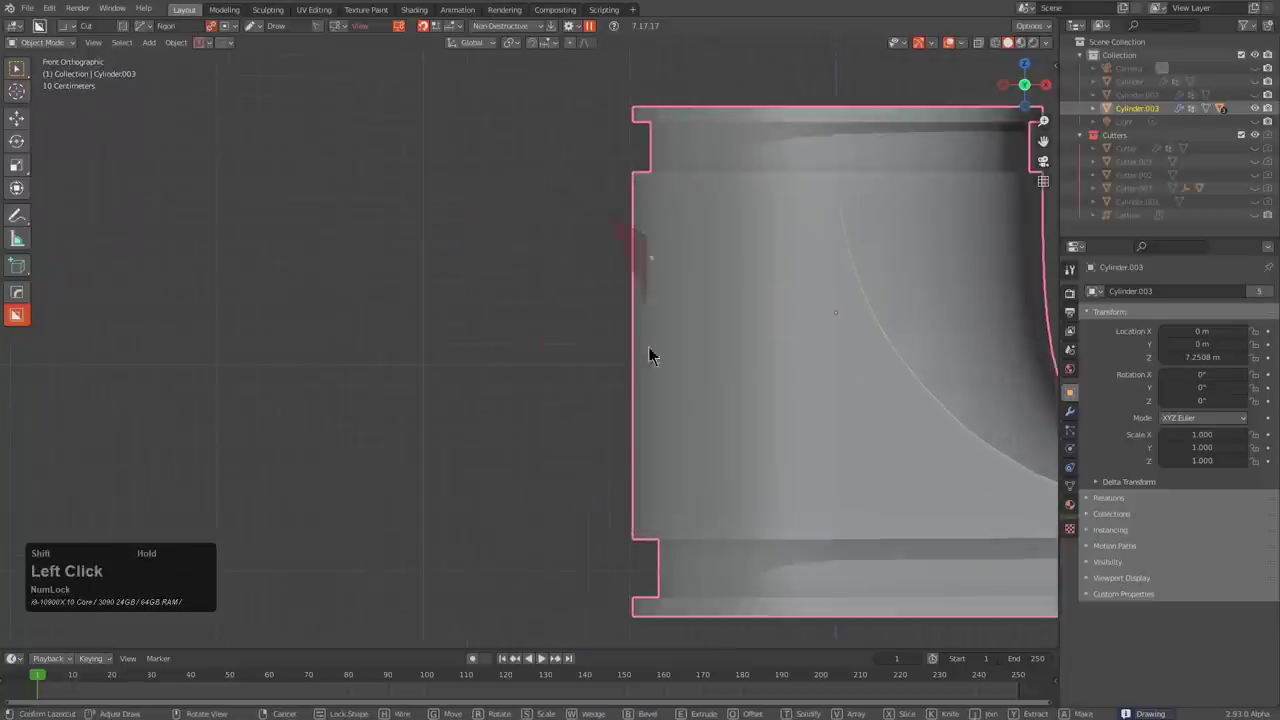
click(617, 493)
double_click(617, 493)
click(617, 493)
scroll(down, 3)
middle_click(581, 407)
middle_click(566, 387)
scroll(up, 3)
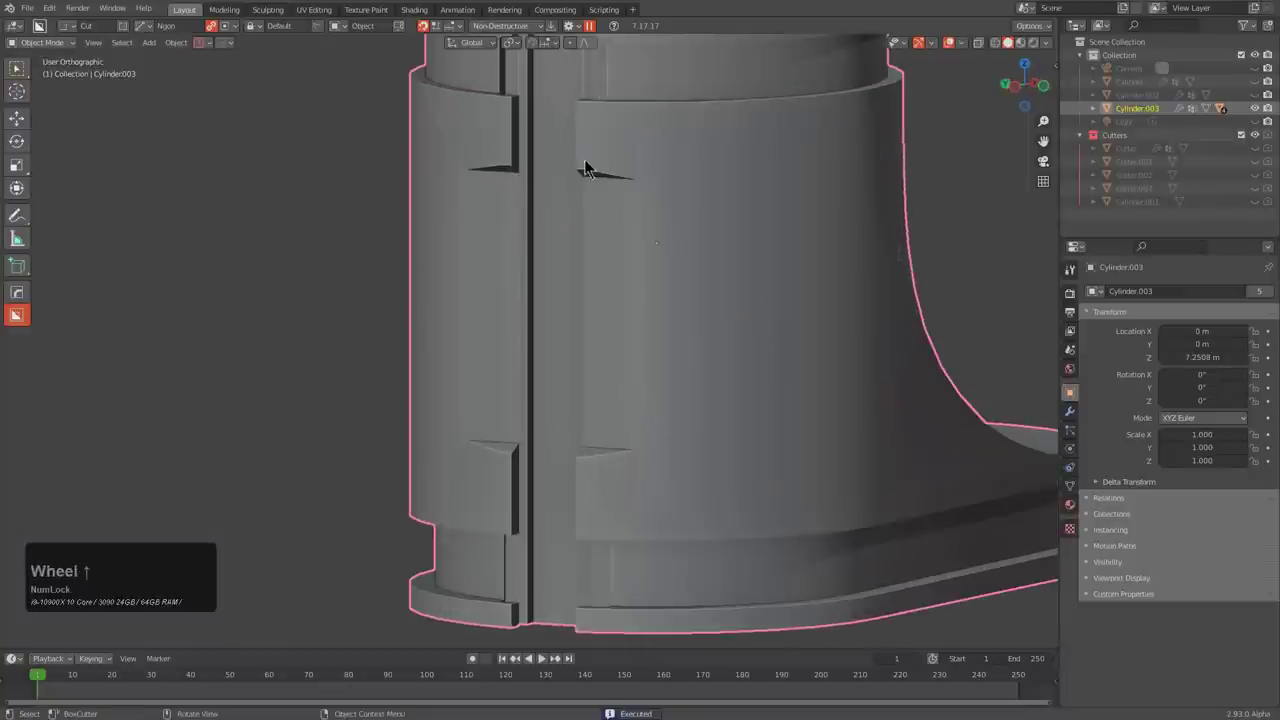
middle_click(664, 375)
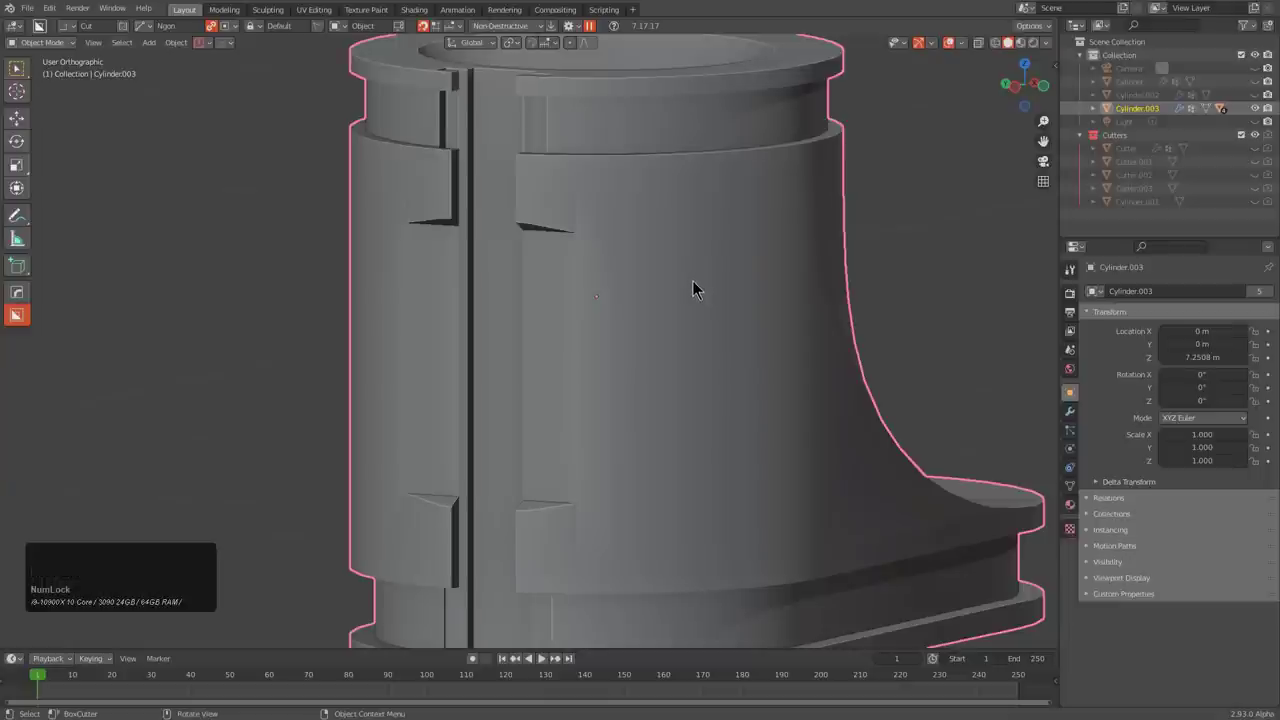
key(q)
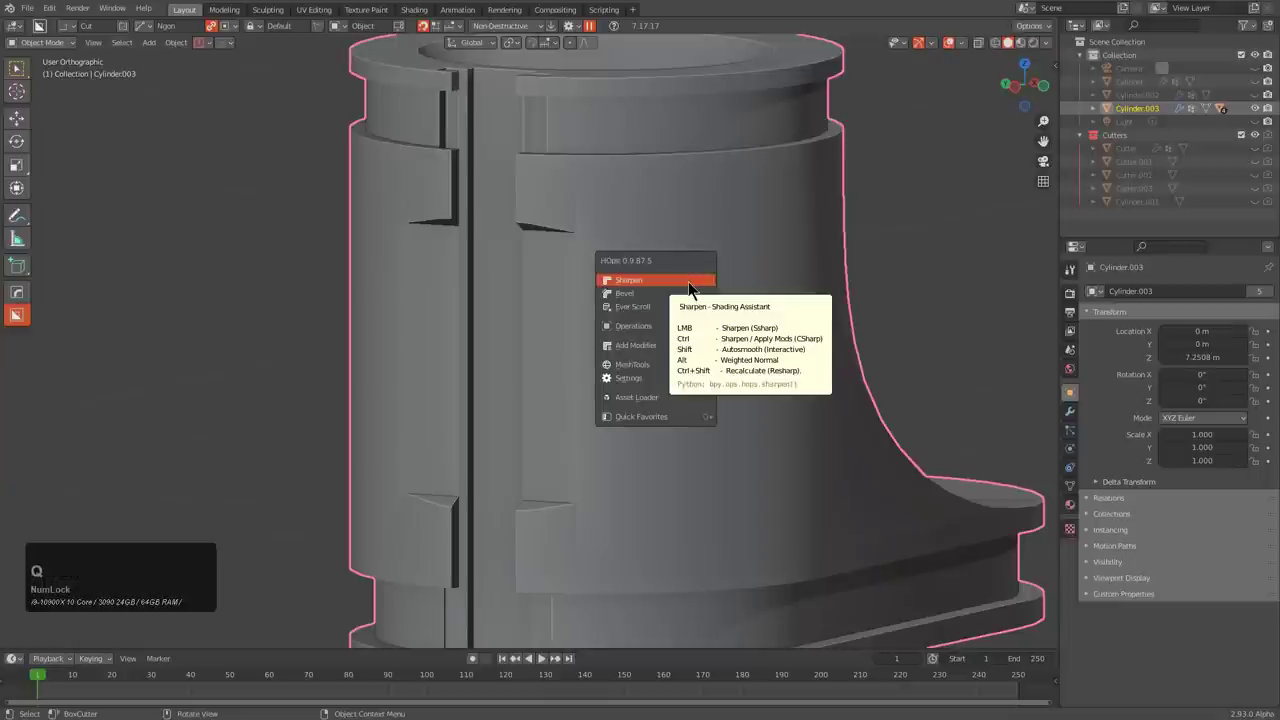
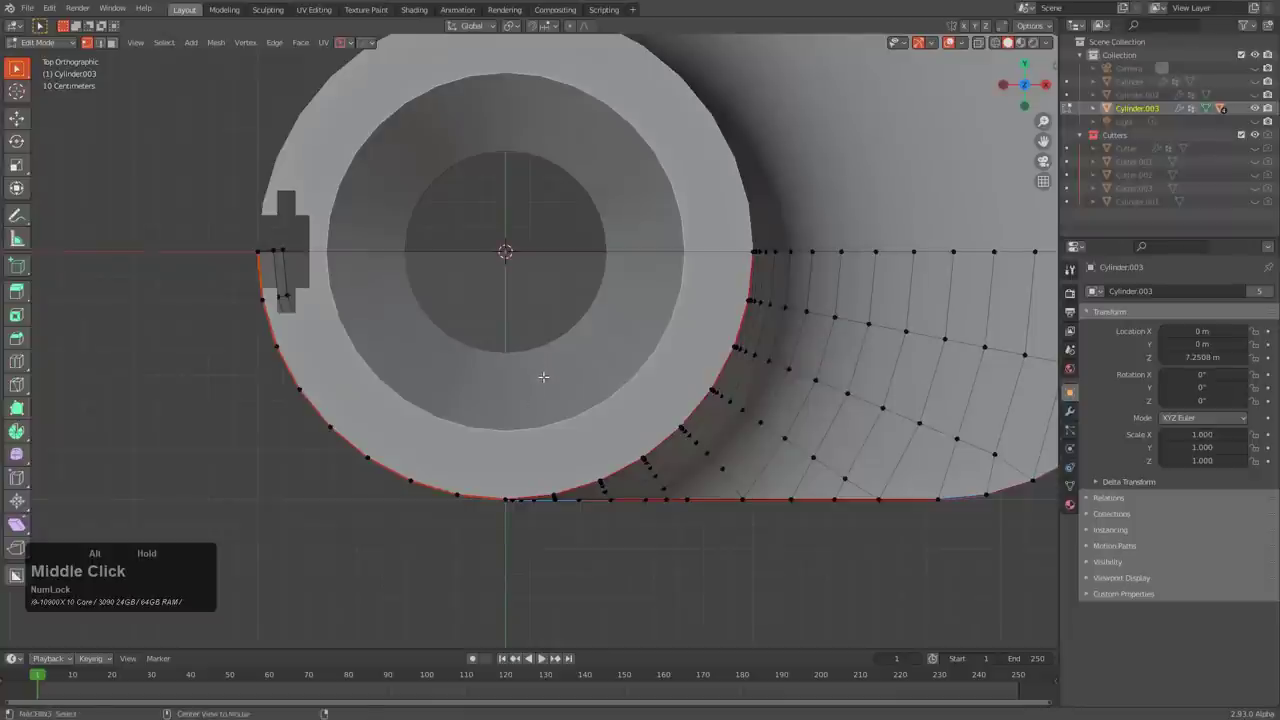
- Knife-cut across the sole's front edge and slide the new points along Y
key(k)
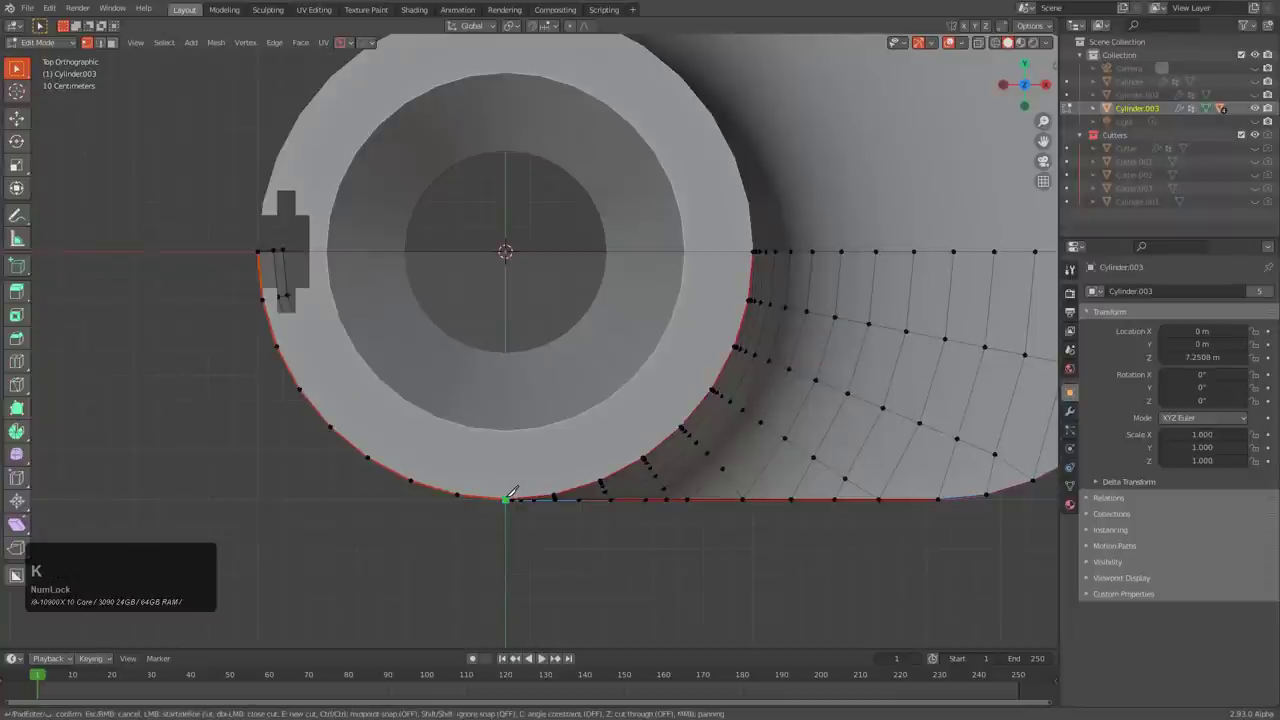
click(560, 497)
key(c)
click(560, 497)
key(KP_Enter)
right_click(560, 497)
click(560, 497)
click(560, 497)
key(g)
key(y)
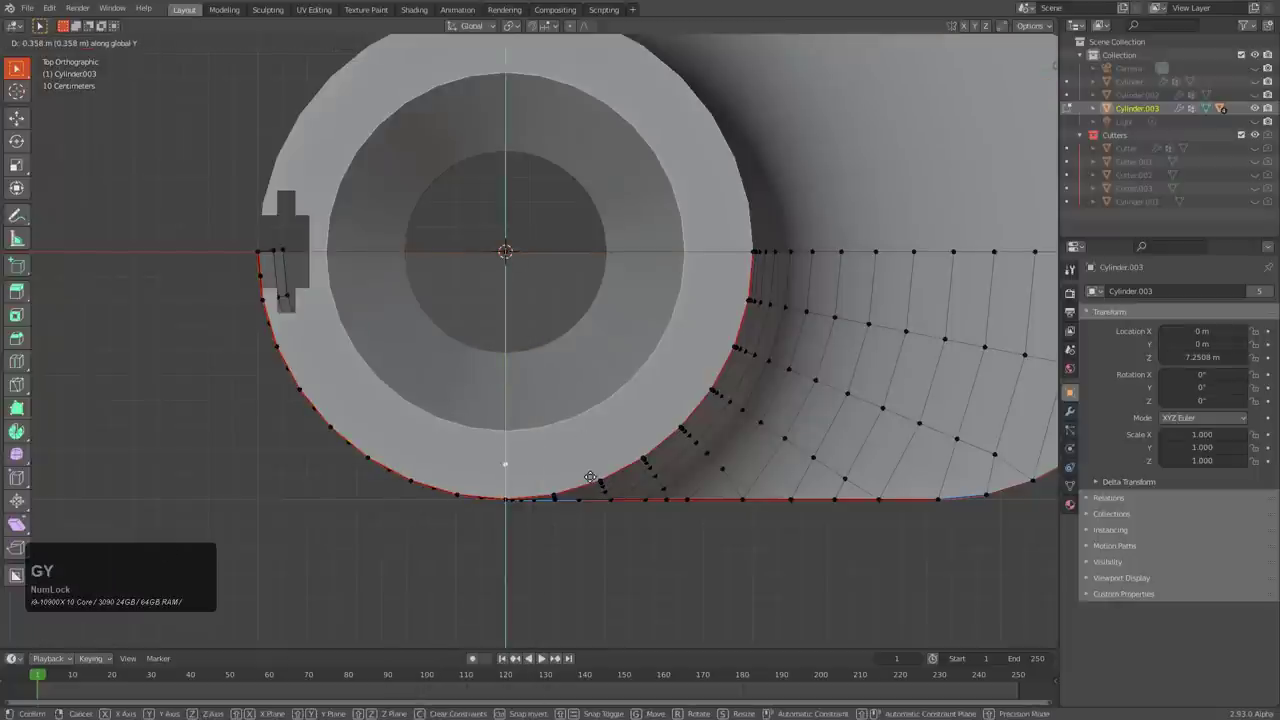
middle_click(601, 447)
scroll(up, 3)
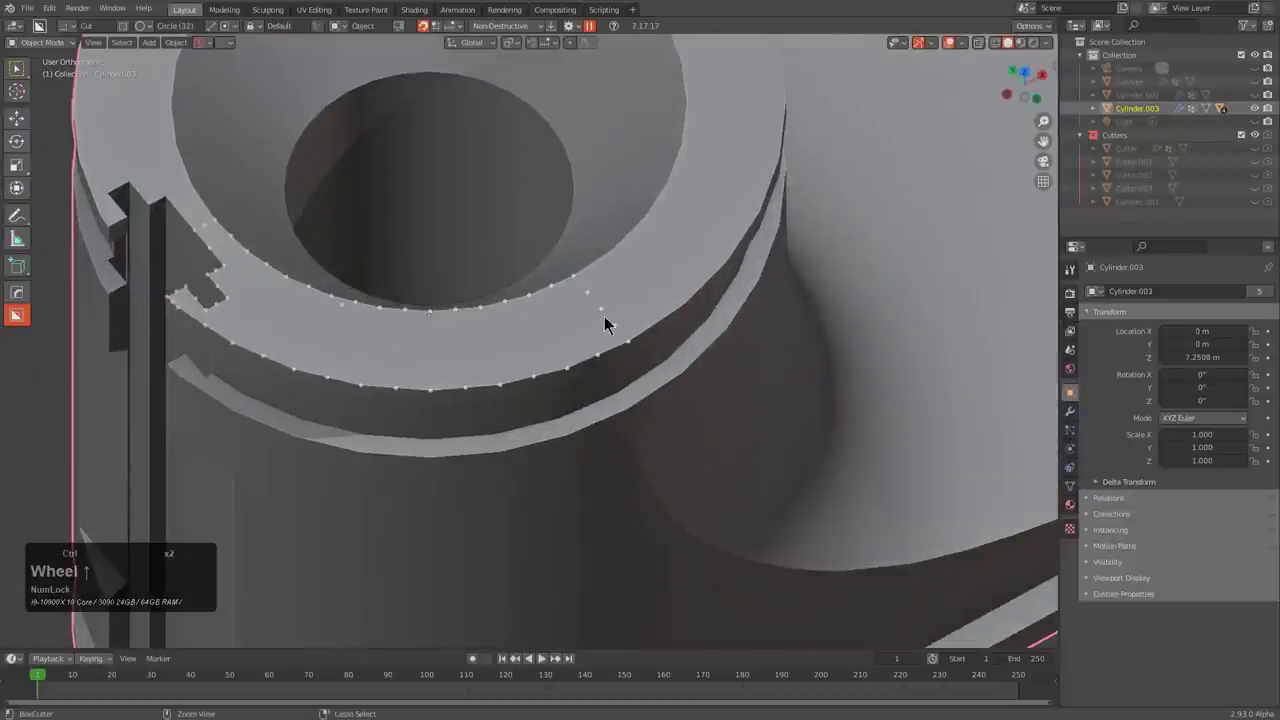
- Bore a small bevelled circle hole into the top rim and mirror it across
key(d)
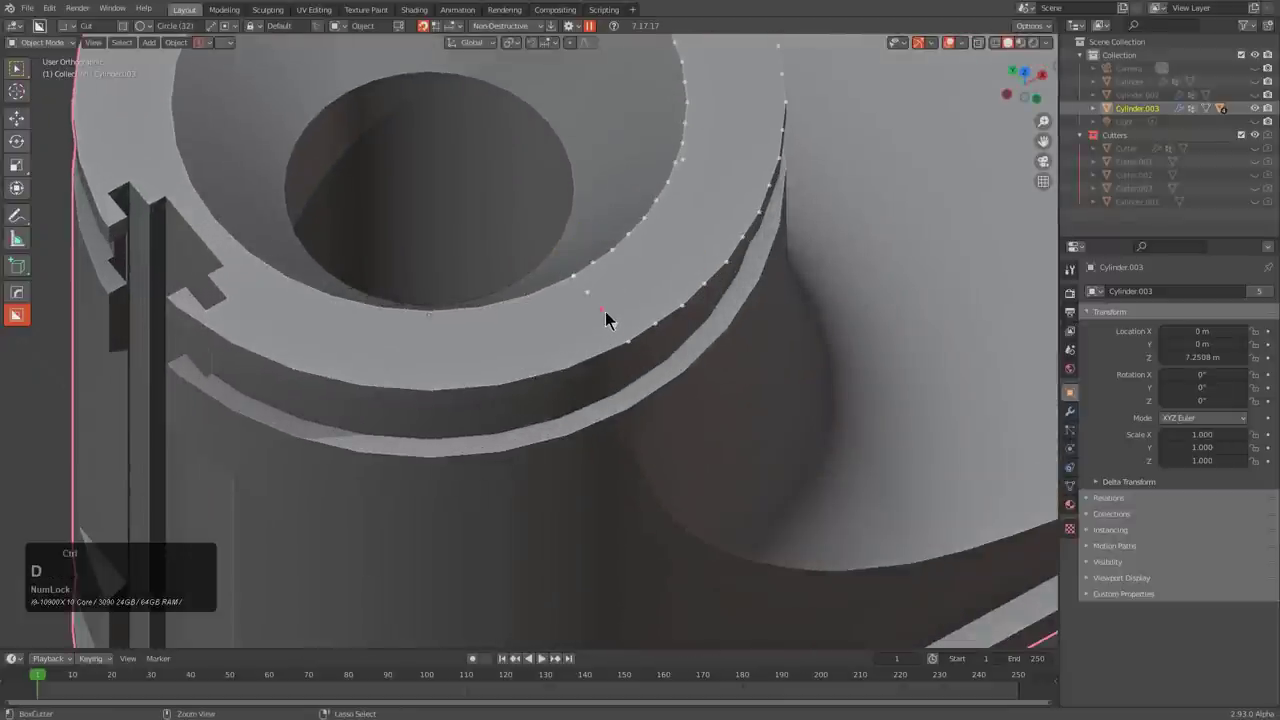
click(612, 317)
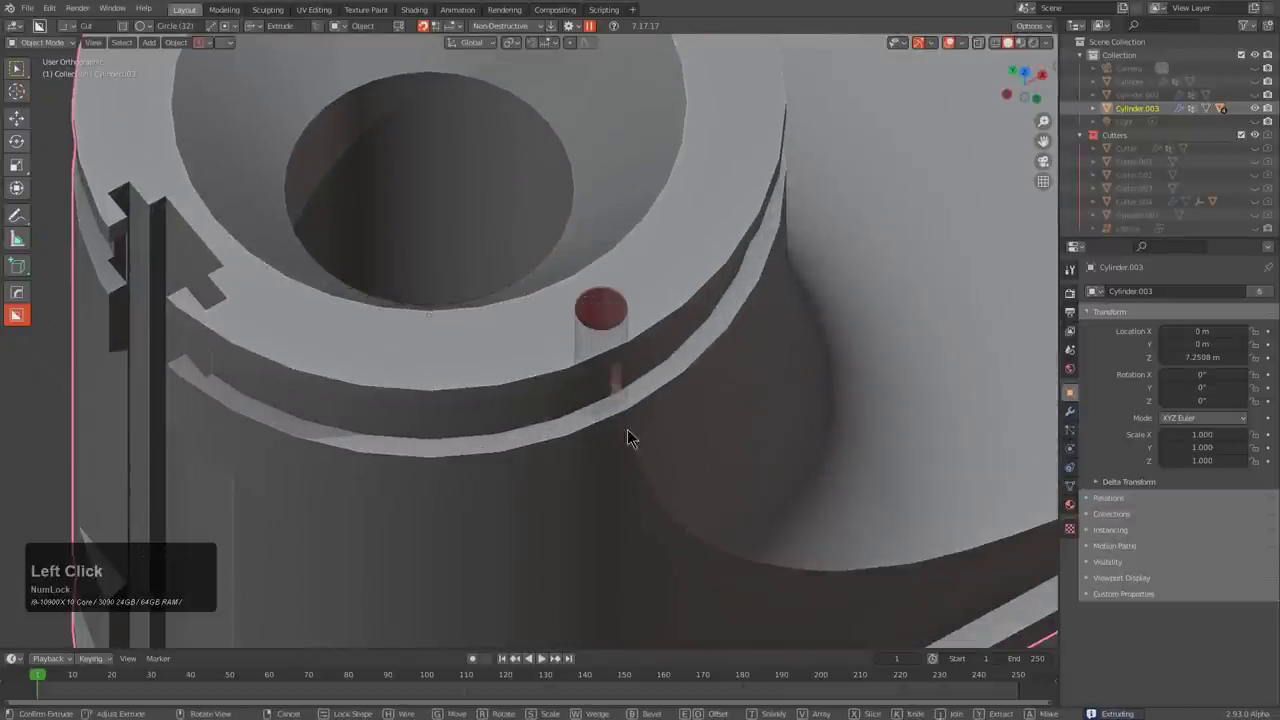
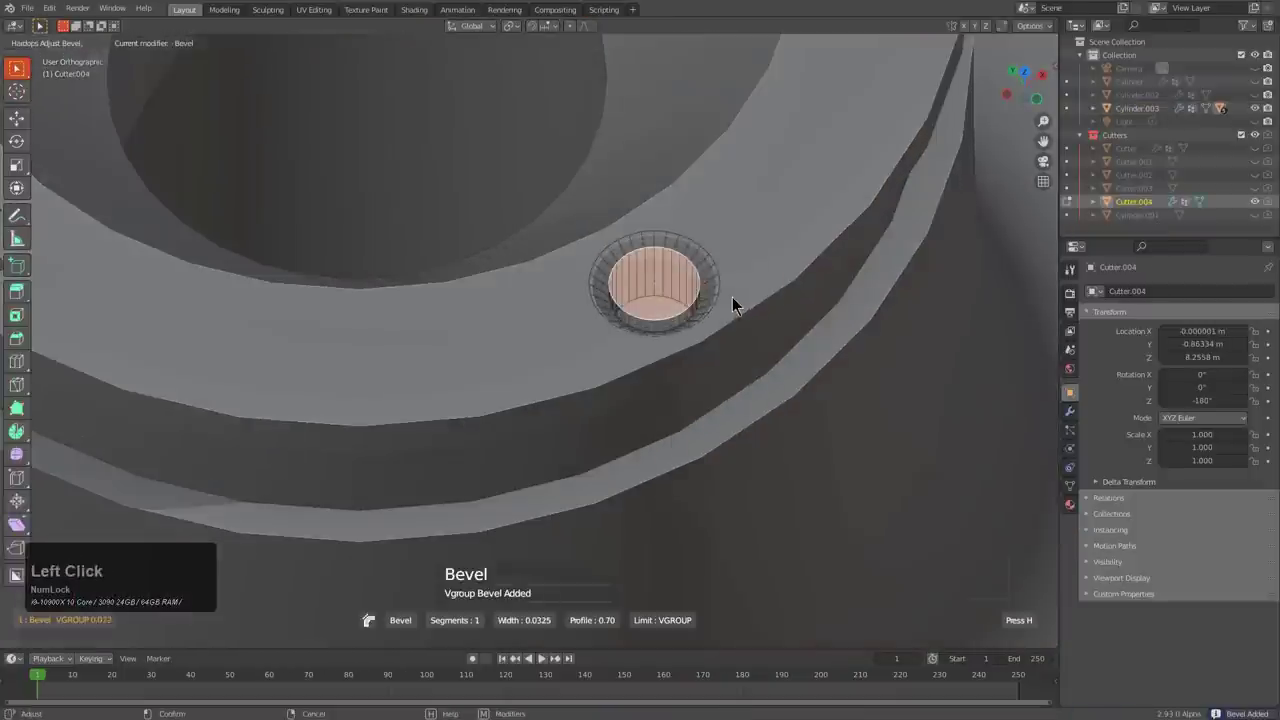
click(733, 300)
scroll(down, 3)
key(1)
- Orbit to review the paired holes and start a hard-surface operation on the part
middle_click(610, 355)
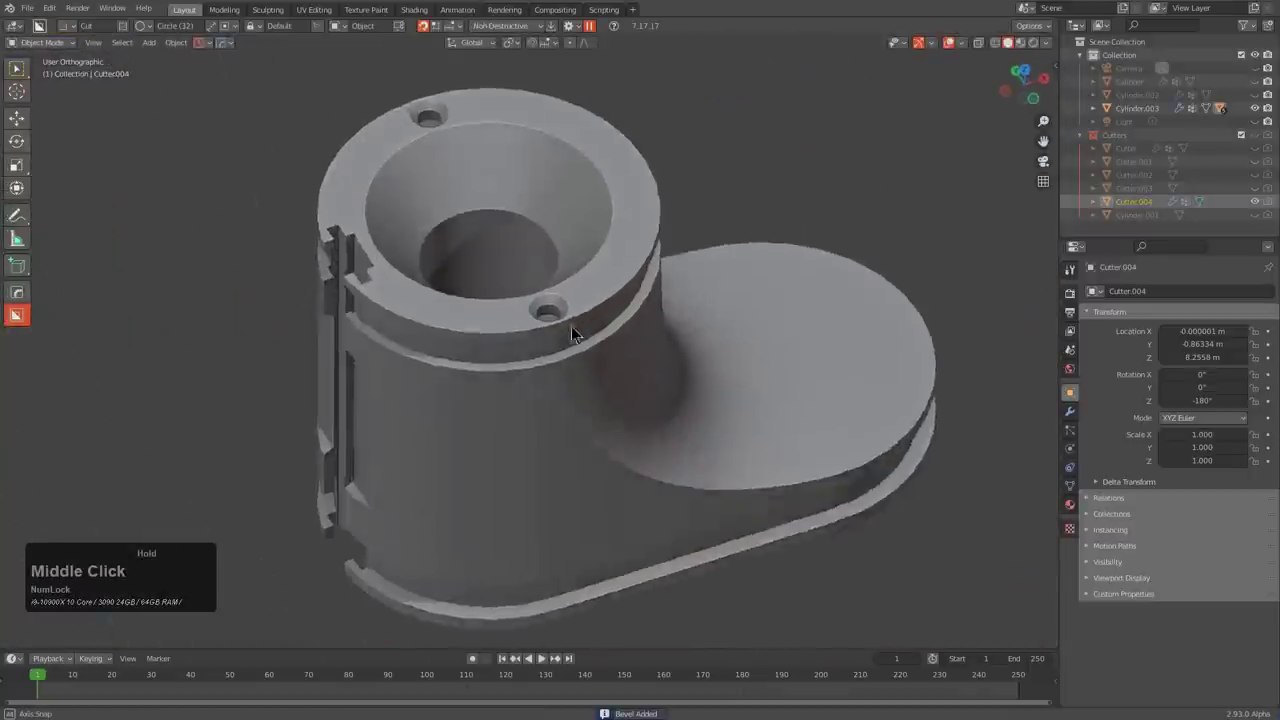
middle_click(613, 456)
middle_click(632, 483)
middle_click(606, 447)
scroll(down, 3)
scroll(up, 3)
key(q)
key(q)
click(630, 407)
- Box-cut the hole cutter's profile into a countersink shape in front view
double_click(630, 407)
scroll(up, 3)
key(d)
click(515, 432)
click(734, 417)
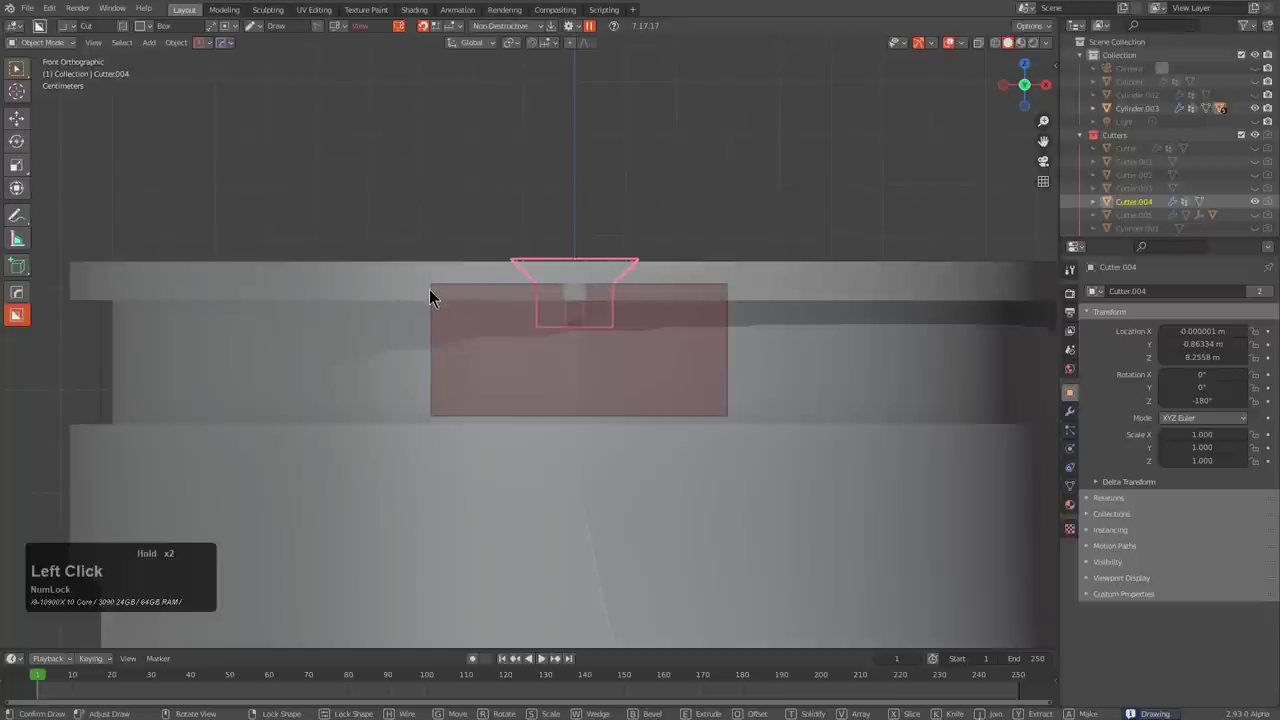
middle_click(619, 387)
scroll(down, 3)
middle_click(582, 342)
key(1)
scroll(down, 3)
middle_click(615, 406)
middle_click(595, 465)
- Cut a round hole into the boot's side above the base, with an extruded, bevelled inner circle
click(600, 500)
middle_click(580, 451)
key(d)
click(511, 396)
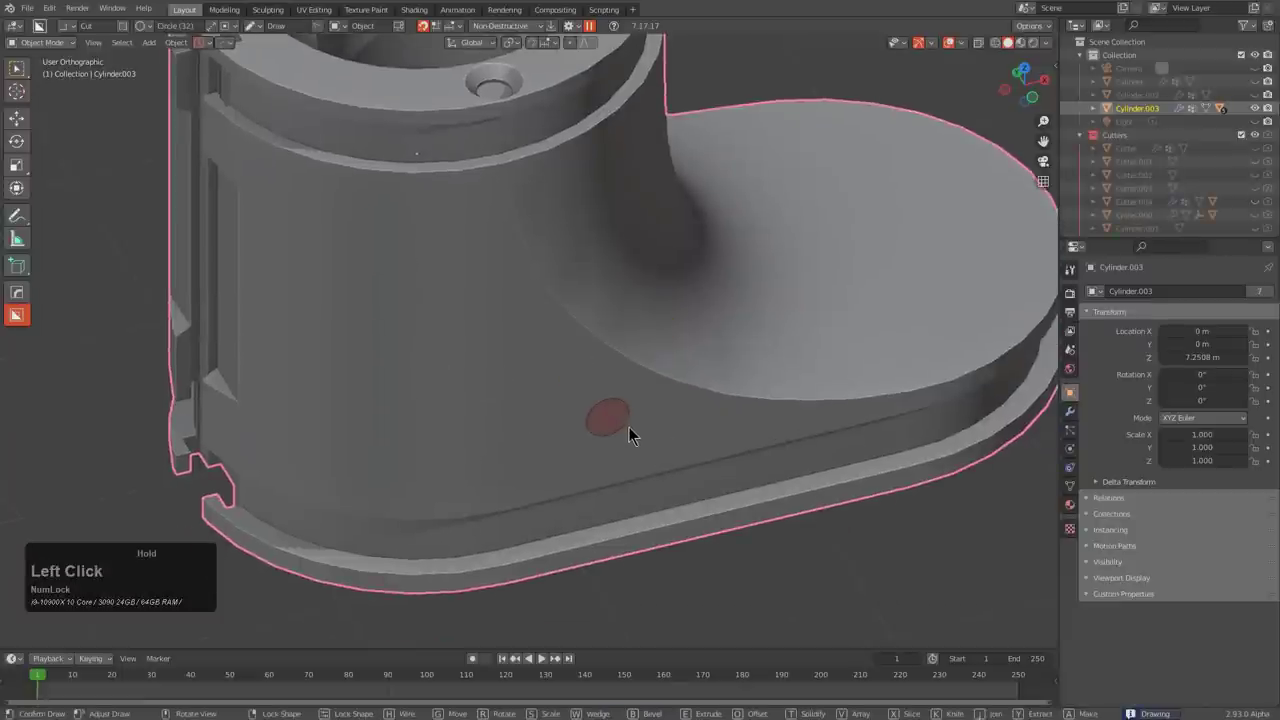
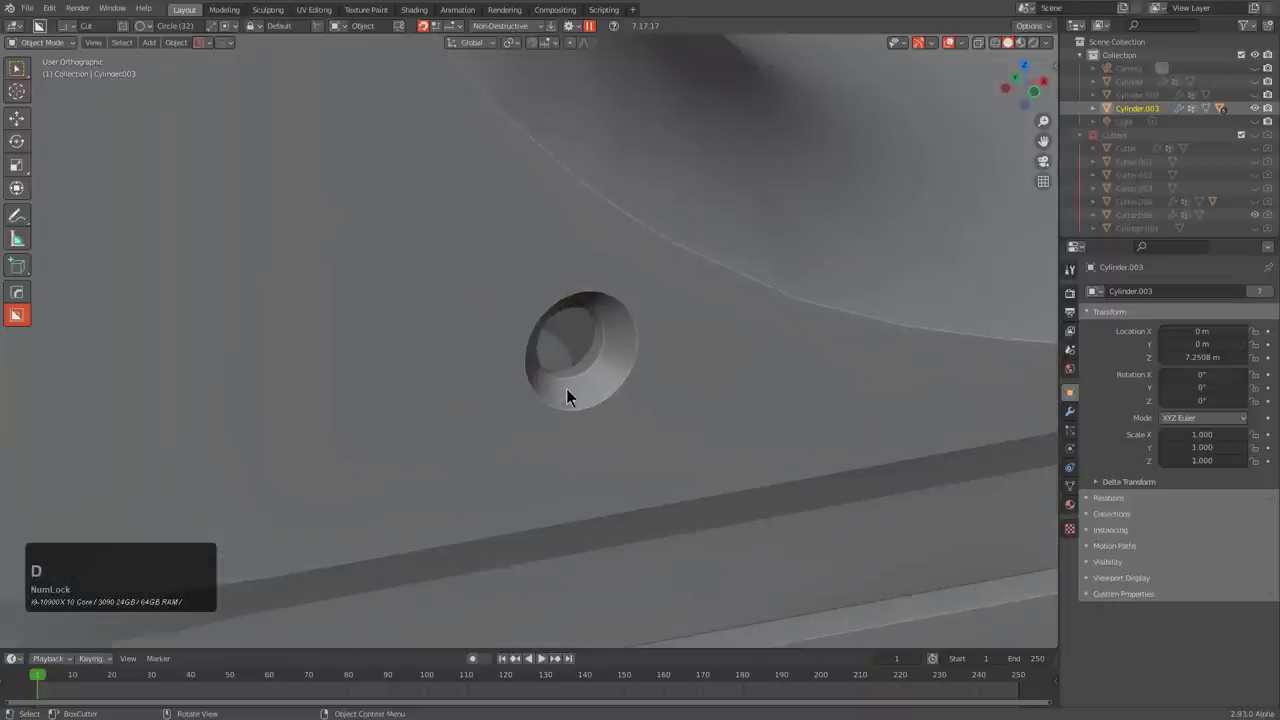
click(569, 342)
key(j)
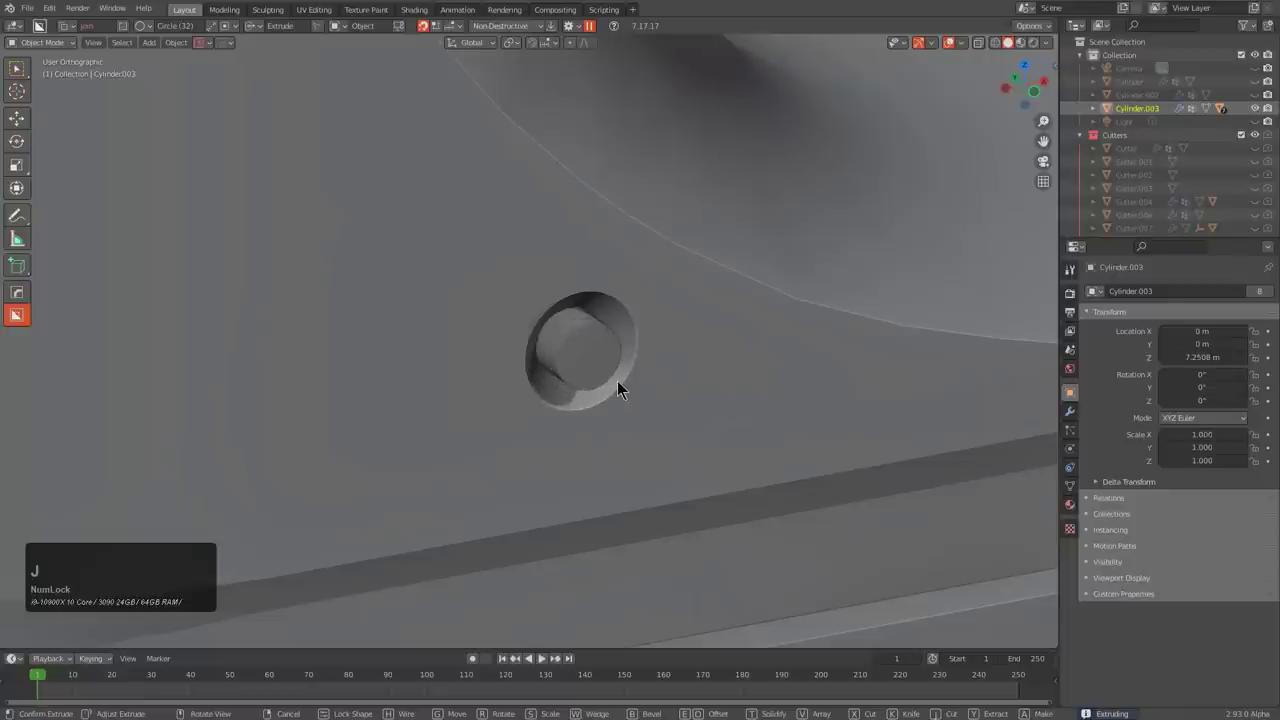
key(b)
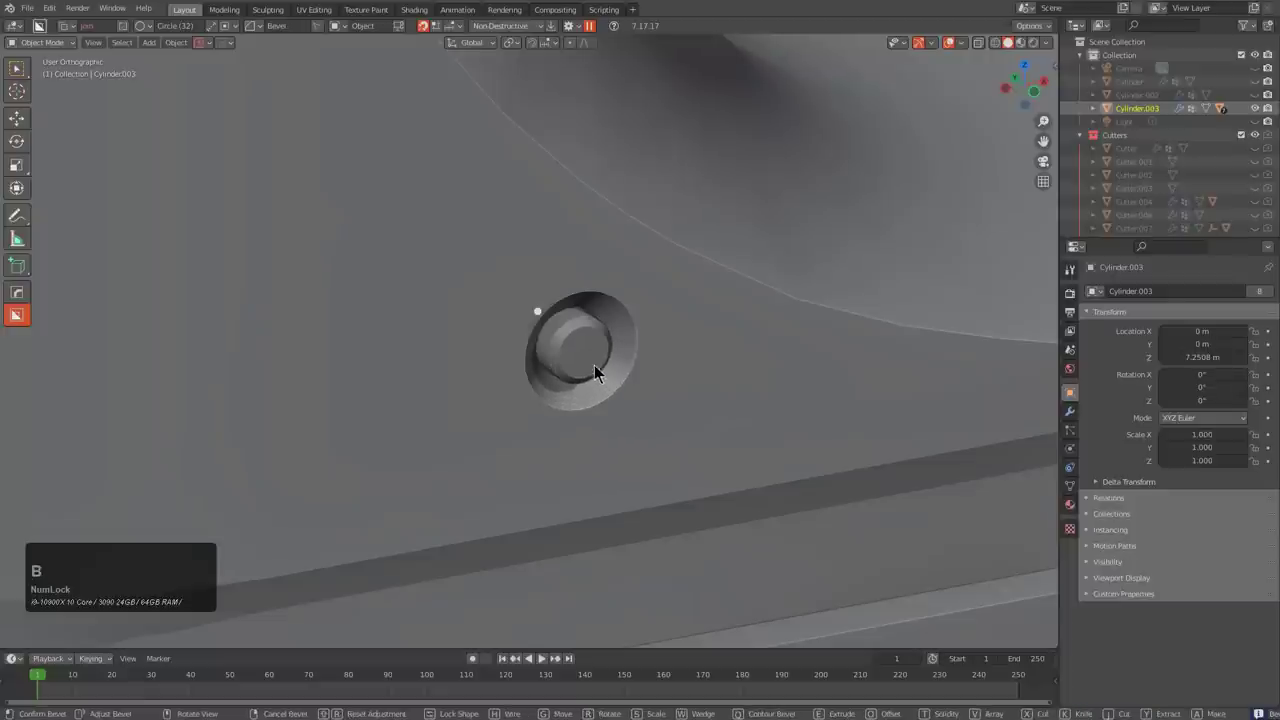
- Extrude a small raised stud inside the countersunk hole
click(592, 355)
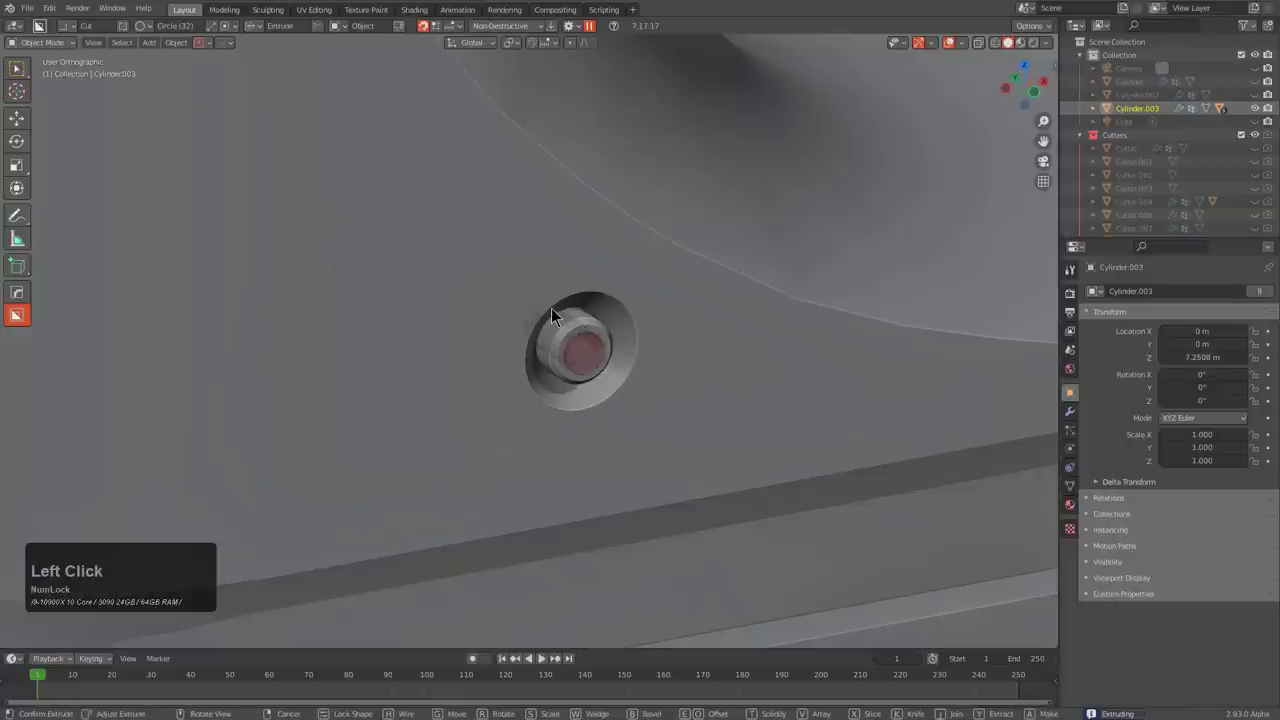
scroll(down, 3)
key(alt+a)
middle_click(593, 388)
scroll(down, 3)
middle_click(634, 392)
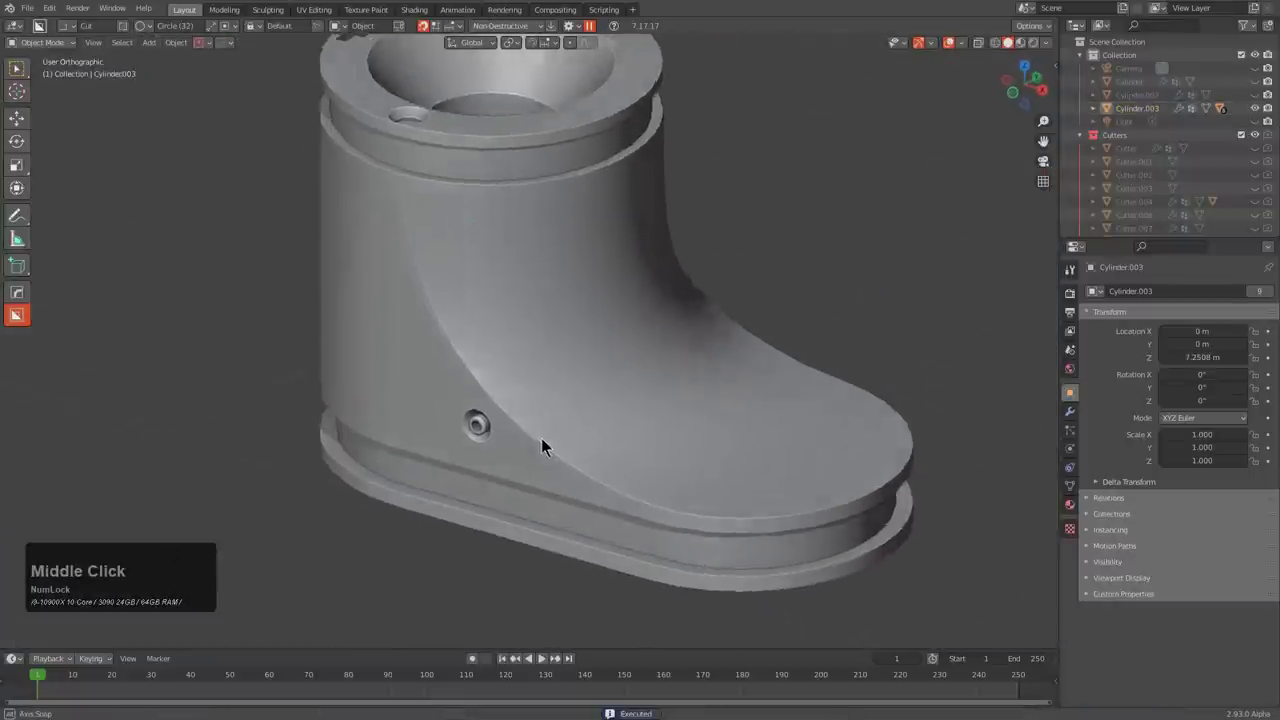
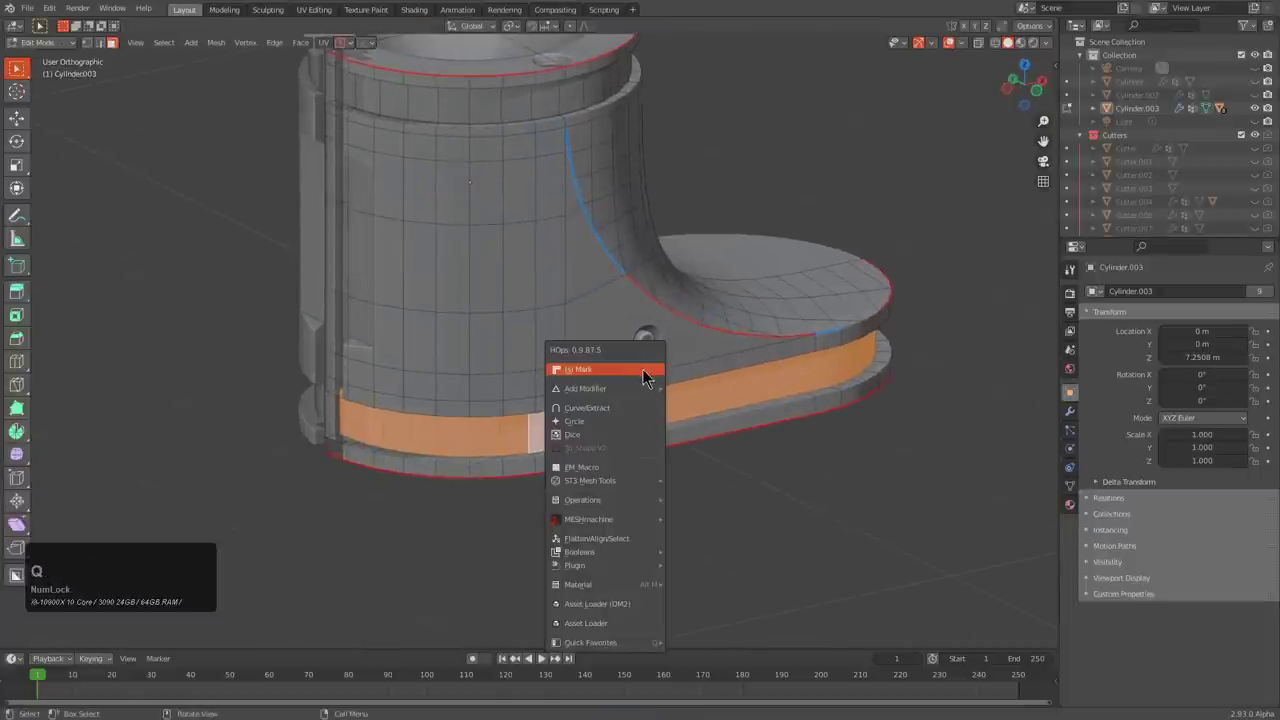
- Convert the base band faces into a plate with HardOps To_Plate and set its Solidify thickness
click(597, 421)
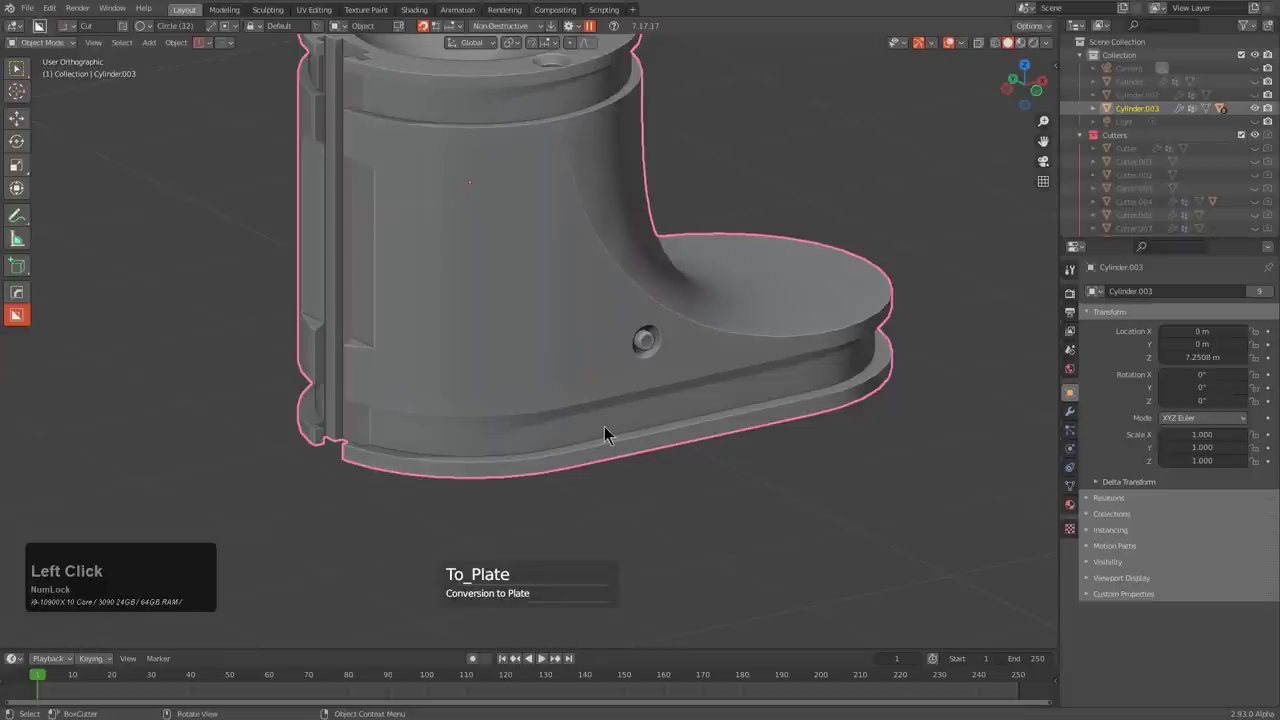
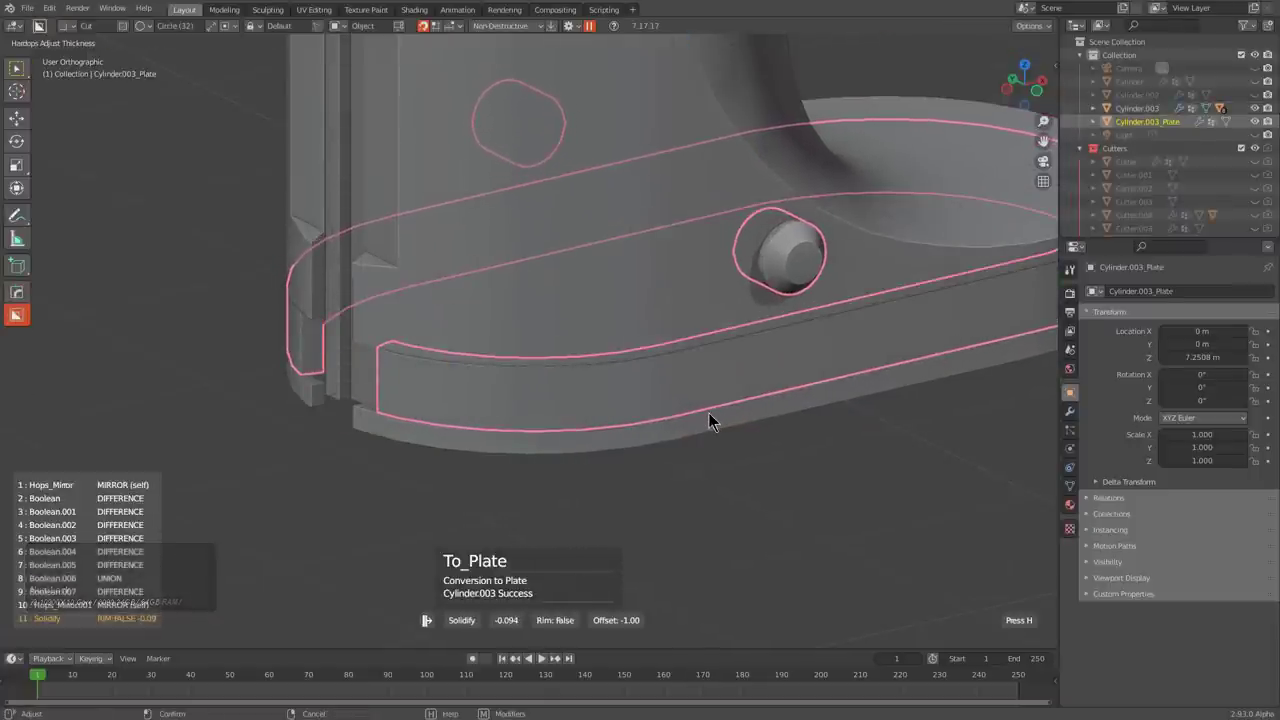
click(767, 234)
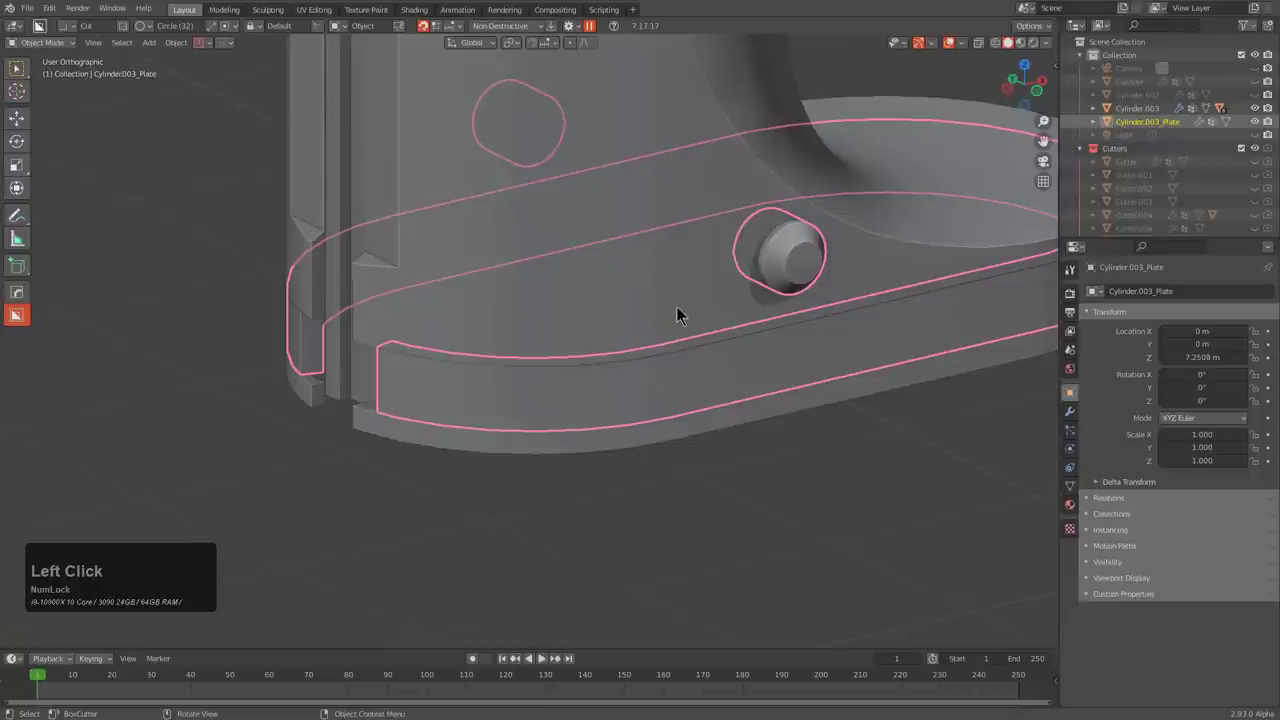
key(ctrl+Num_Lock)
key(shift+q)
click(670, 345)
scroll(up, 3)
scroll(down, 3)
scroll(down, 3)
scroll(up, 3)
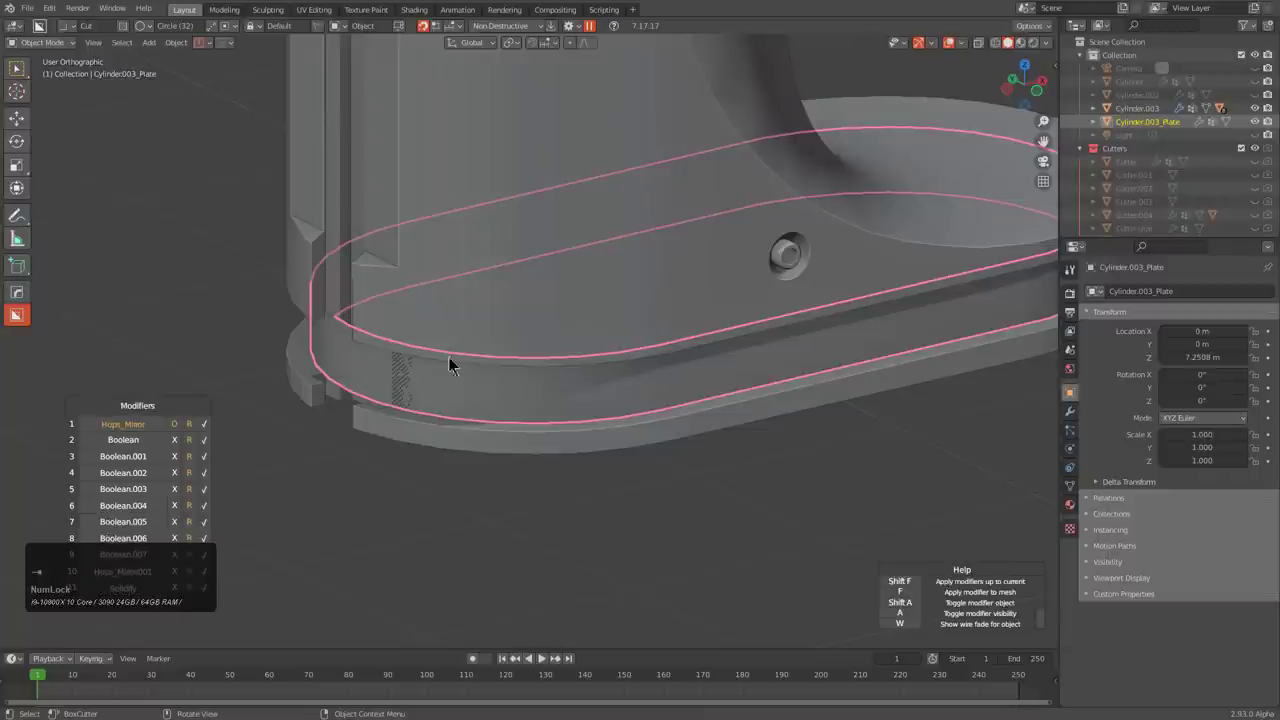
- Review the plate's modifier stack, toggle the Solidify, then apply the modifiers to mesh
click(210, 391)
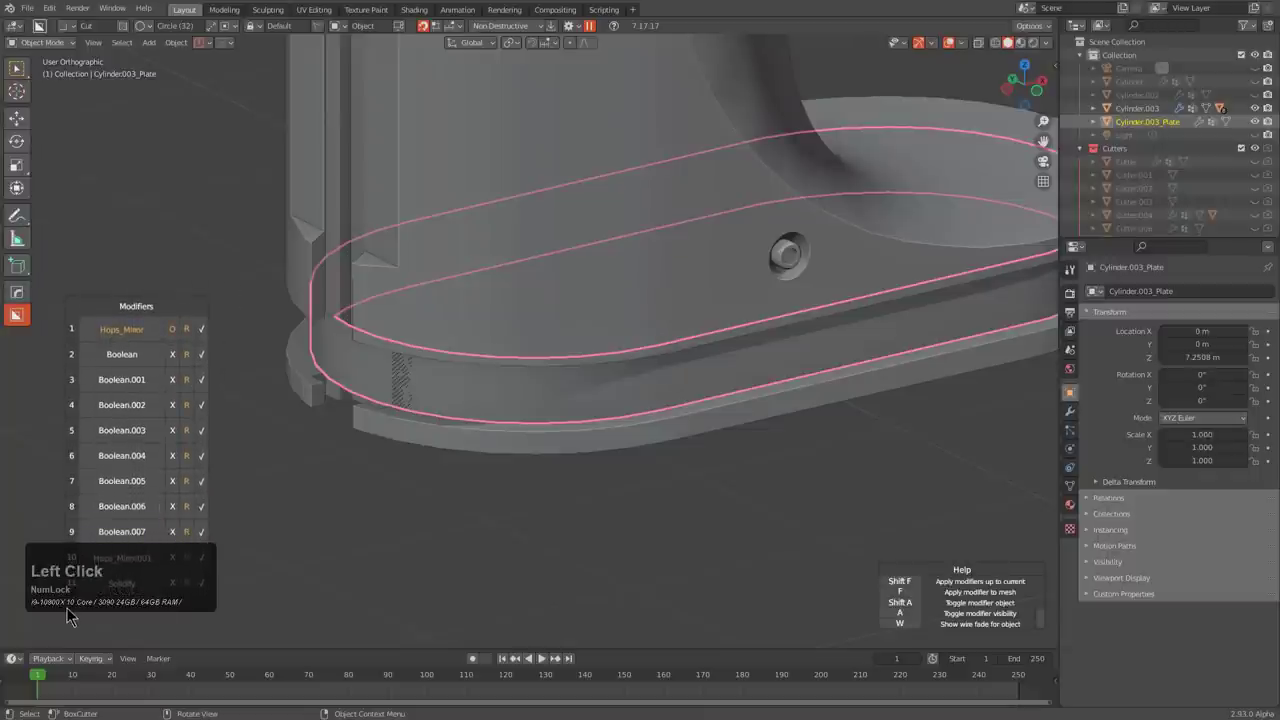
click(82, 582)
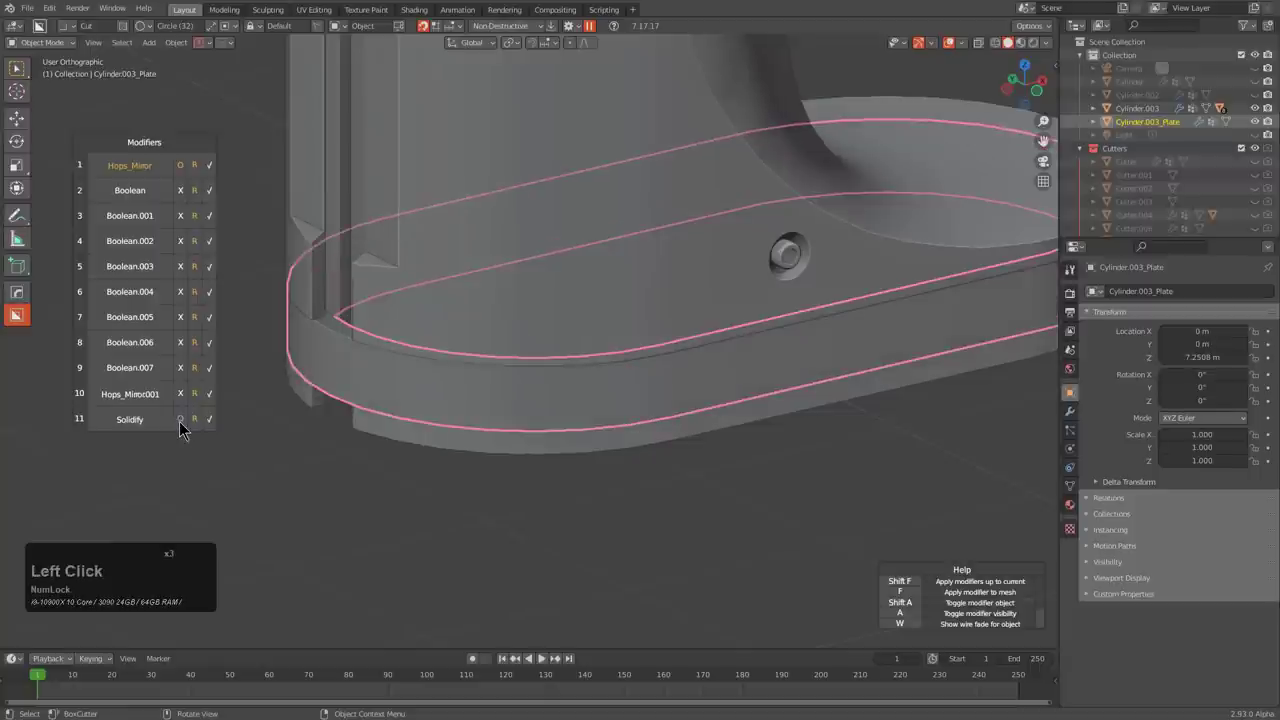
click(216, 416)
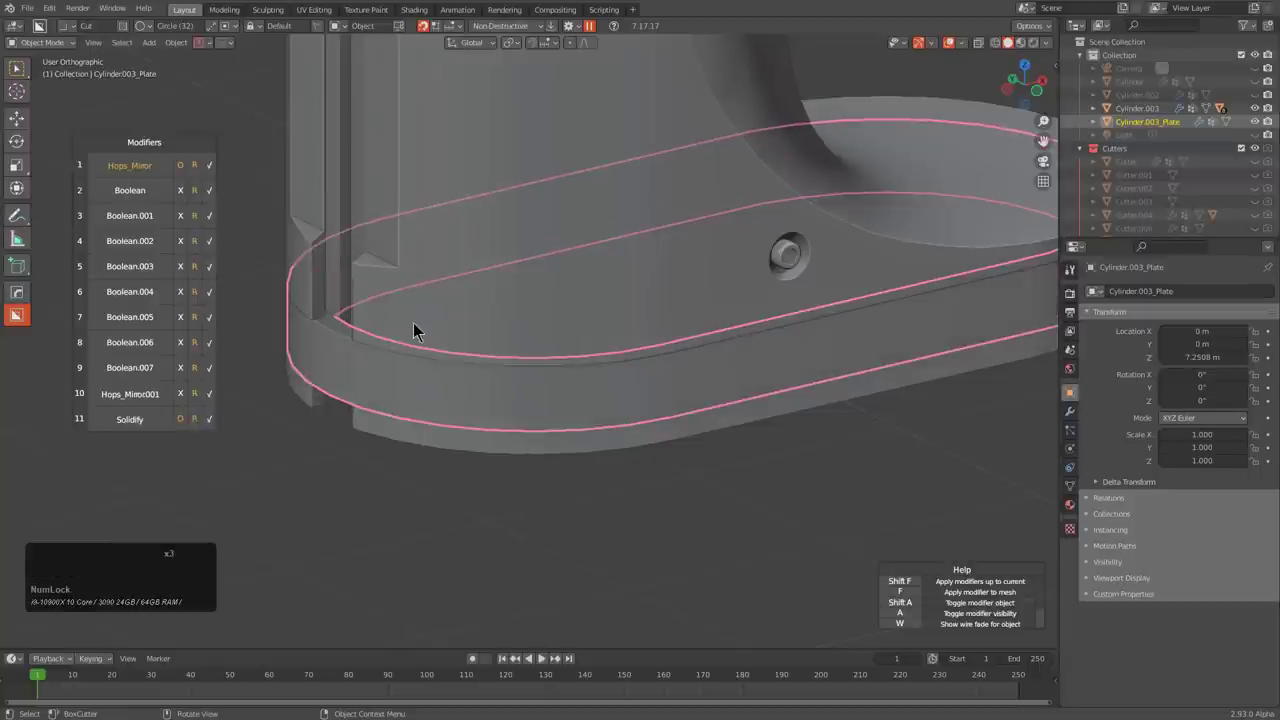
click(420, 370)
key(ctrl+a)
click(488, 548)
- Thin the plate's Solidify thickness and add a HardOps bevel to its edges
middle_click(573, 412)
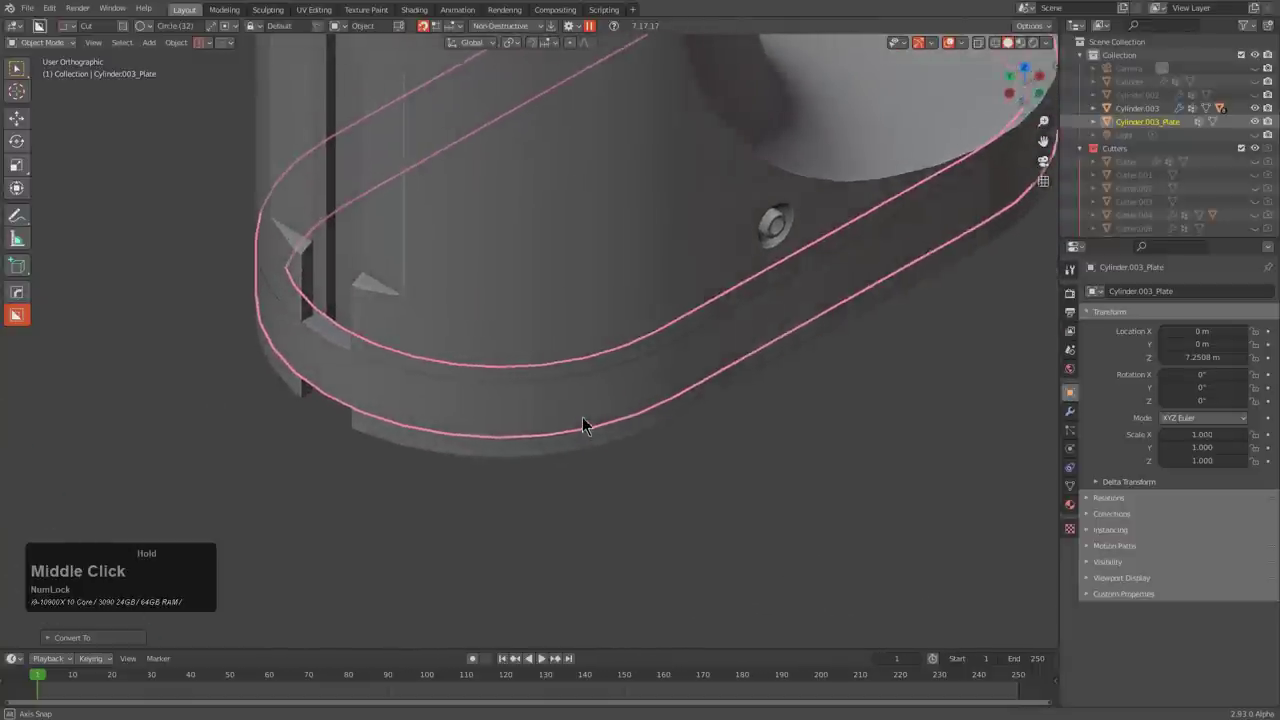
key(q)
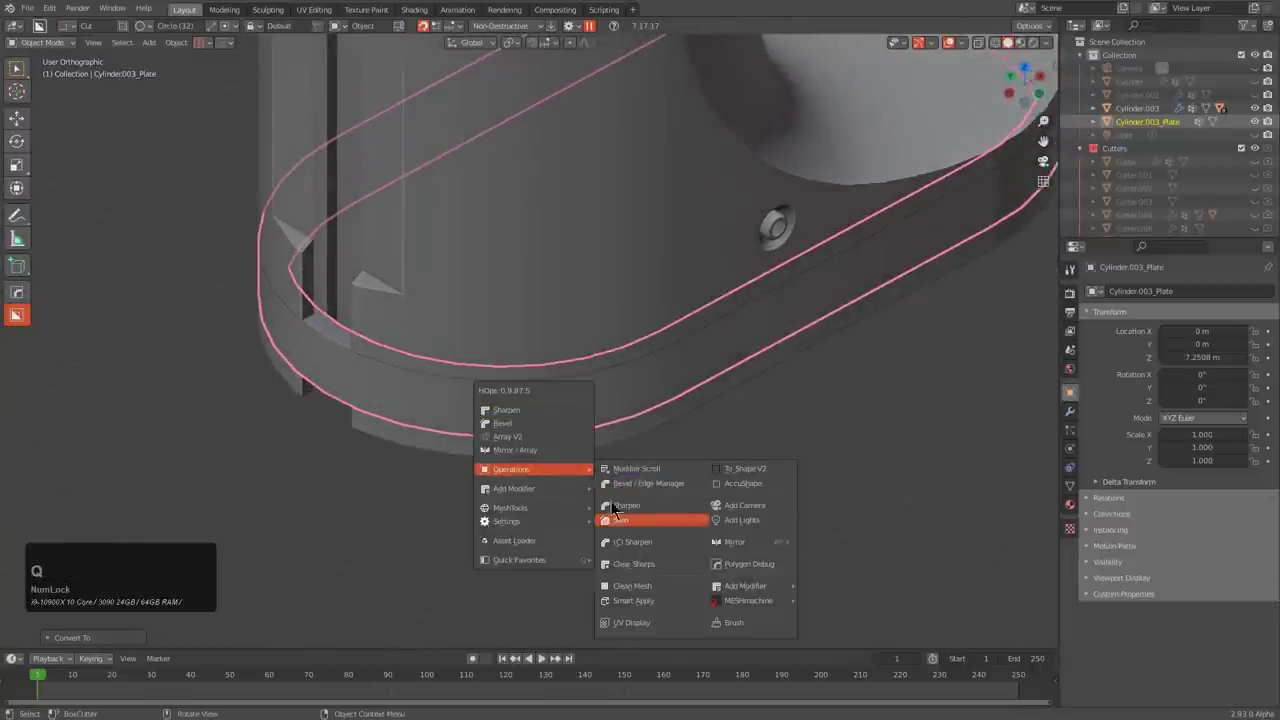
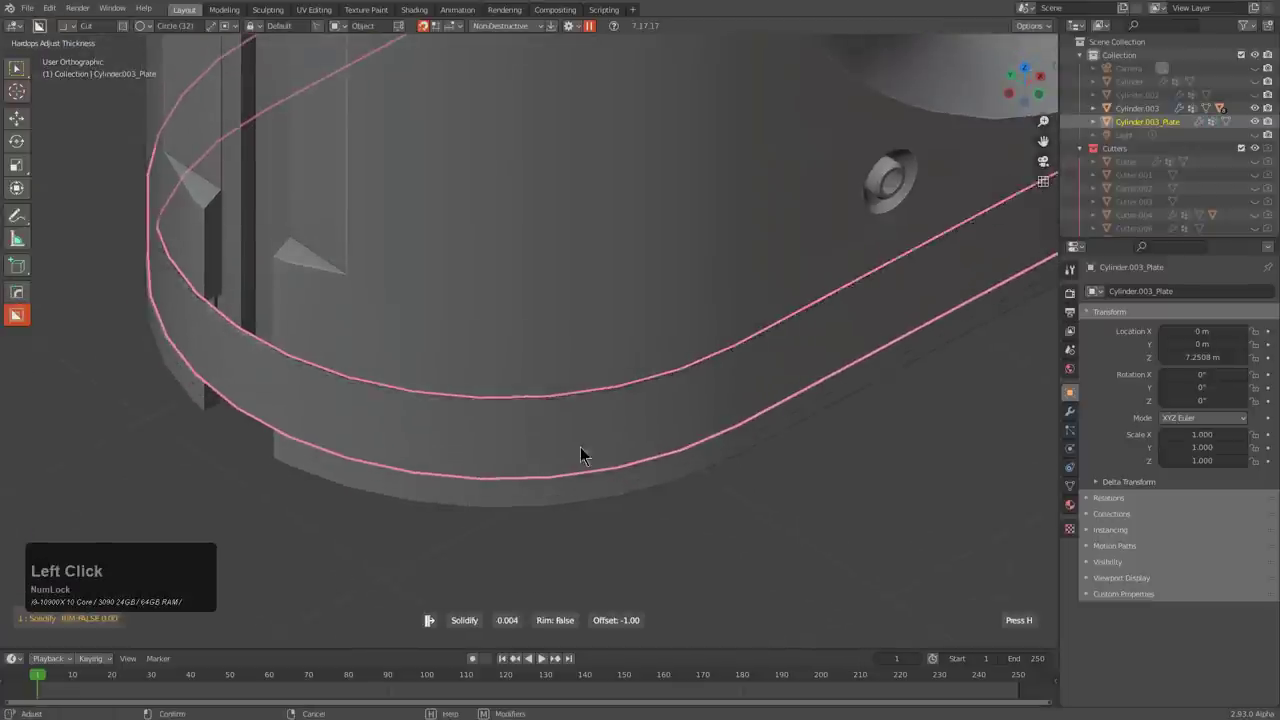
click(570, 436)
click(560, 375)
scroll(down, 3)
scroll(down, 3)
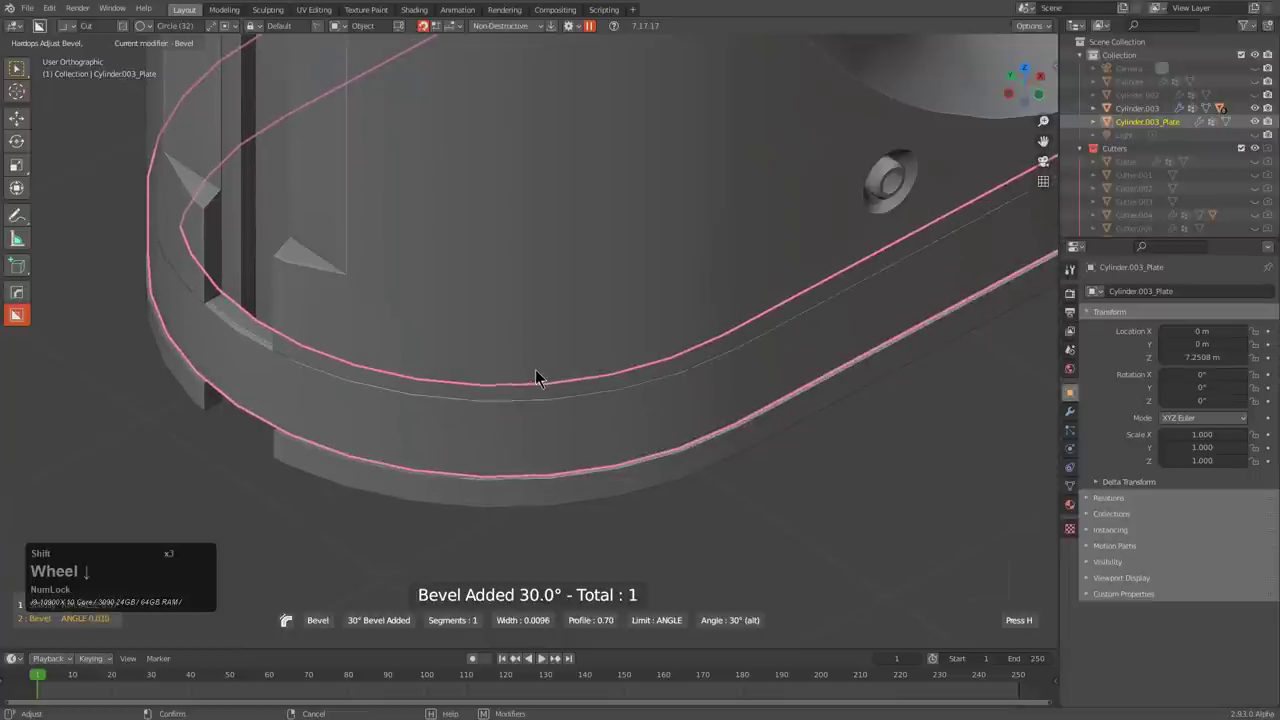
click(522, 369)
middle_click(437, 400)
scroll(up, 3)
middle_click(670, 377)
- Select the plate's boundary edge loops and mark them sharp, returning to Object Mode
key(a)
key(shift+`)
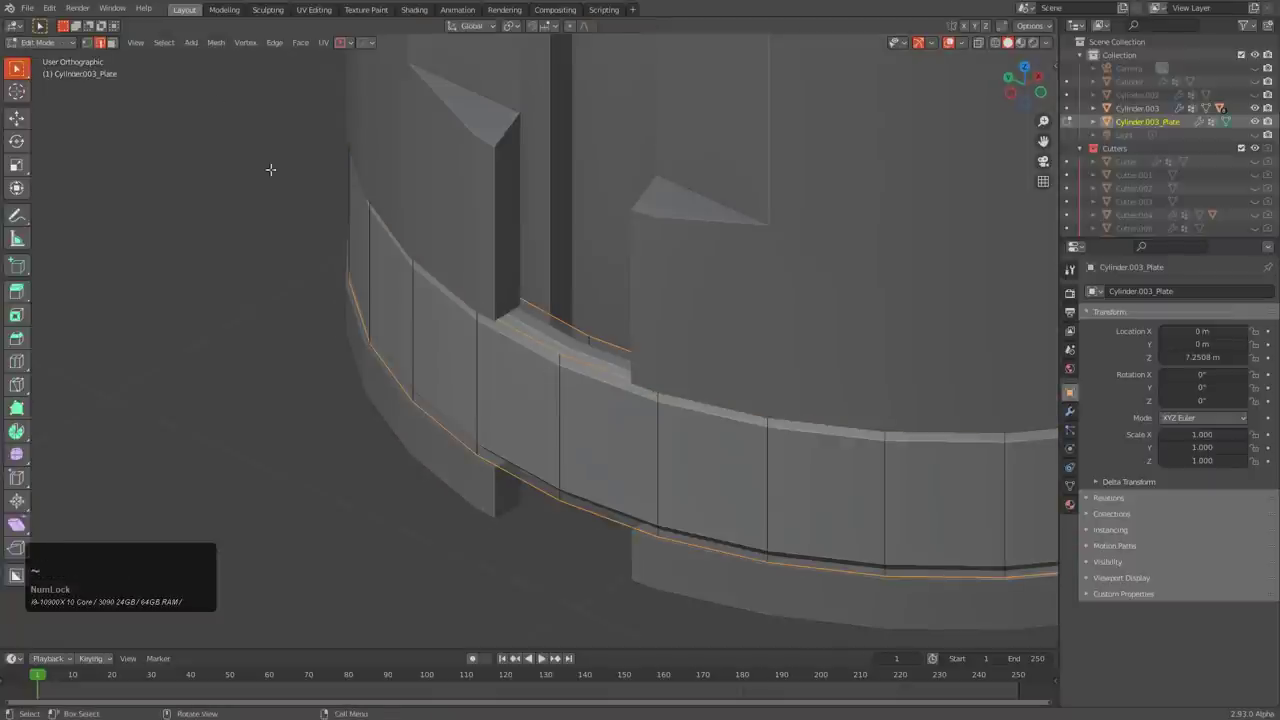
click(180, 49)
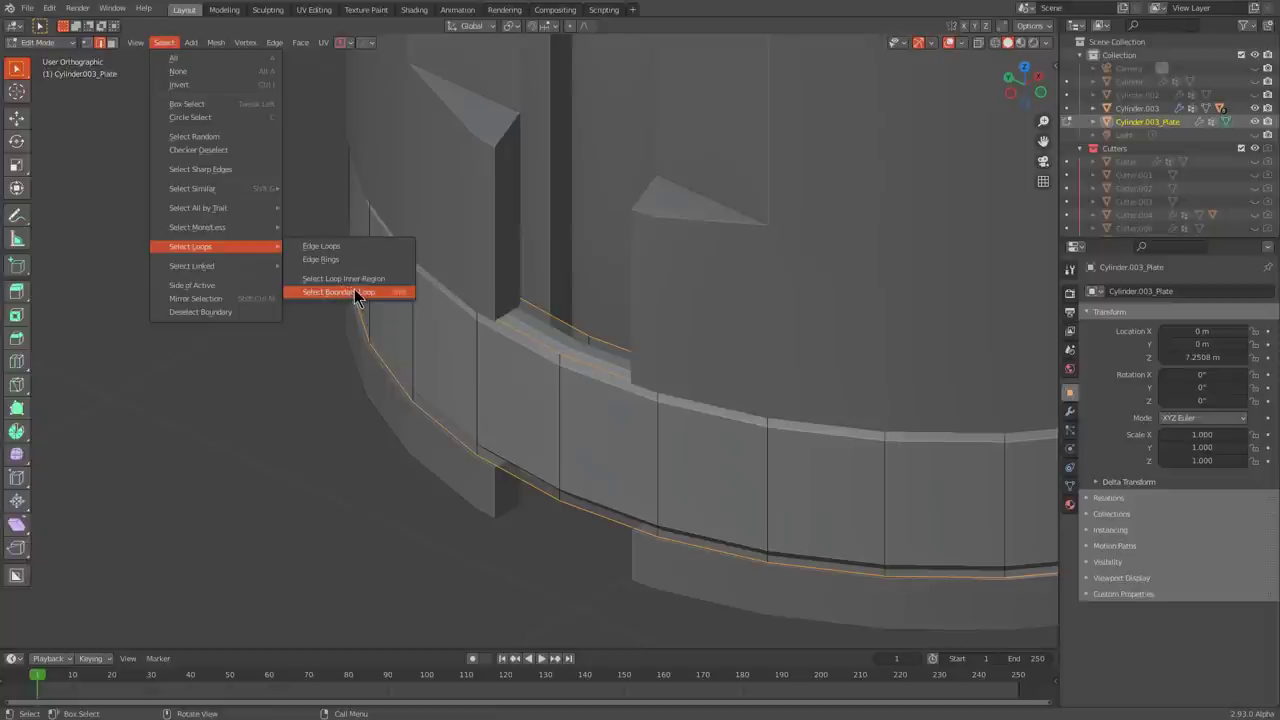
click(675, 353)
scroll(down, 3)
key(ctrl+1)
middle_click(827, 383)
scroll(down, 3)
key(alt+a)
middle_click(773, 364)
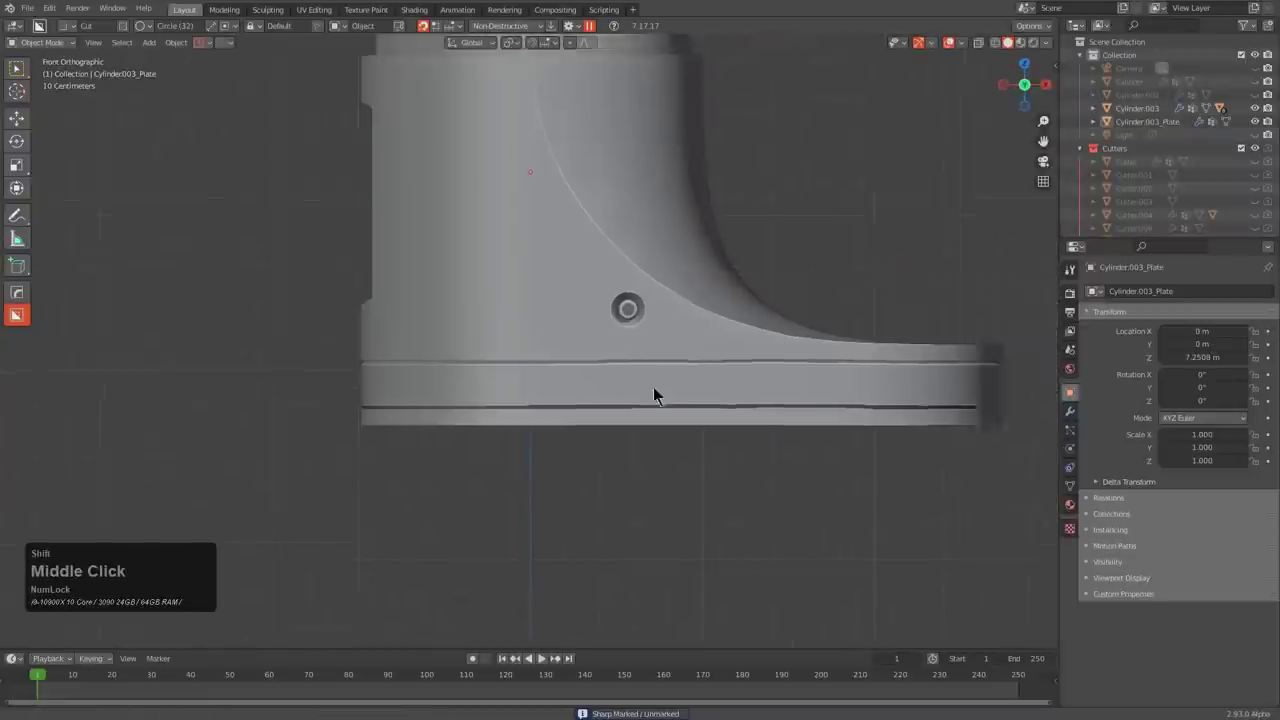
- Try a shallow notch cut on the plate's top edge and undo it
scroll(up, 3)
key(d)
click(597, 488)
click(480, 354)
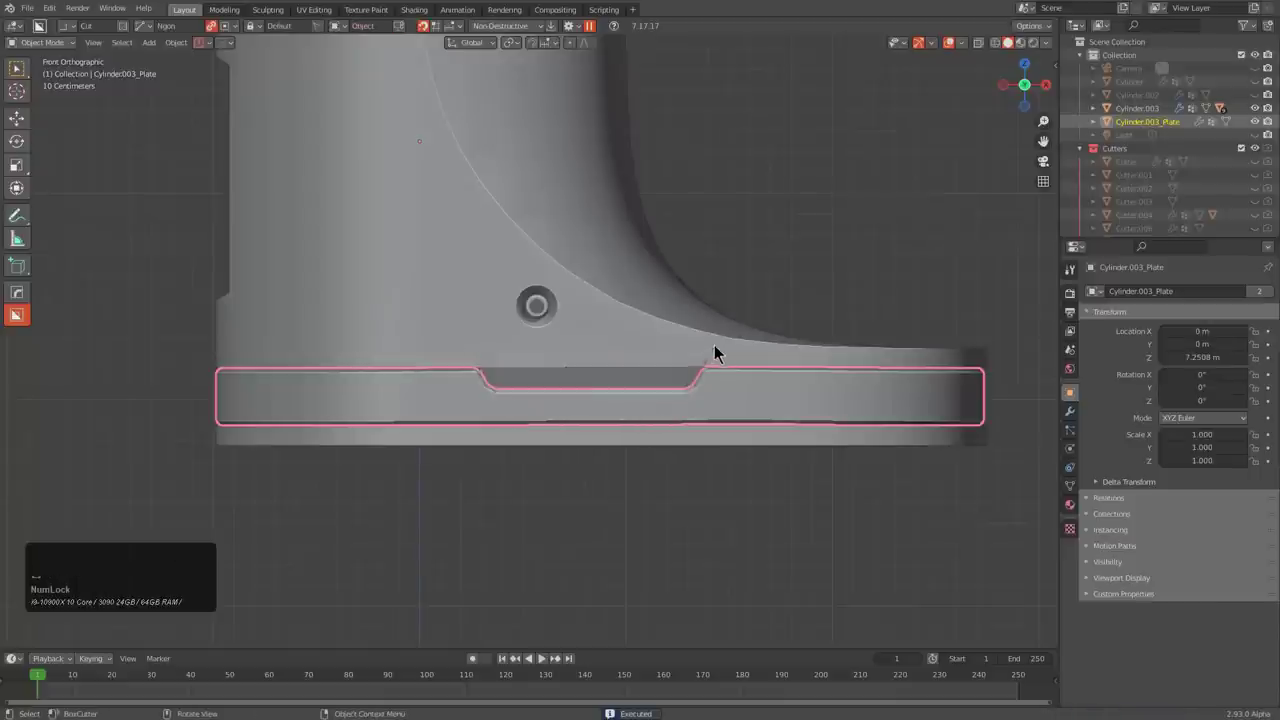
middle_click(585, 362)
scroll(up, 3)
key(ctrl+z)
middle_click(553, 350)
- Add a HardOps bevel with smooth shading to the trim plate
key(q)
key(q)
click(628, 357)
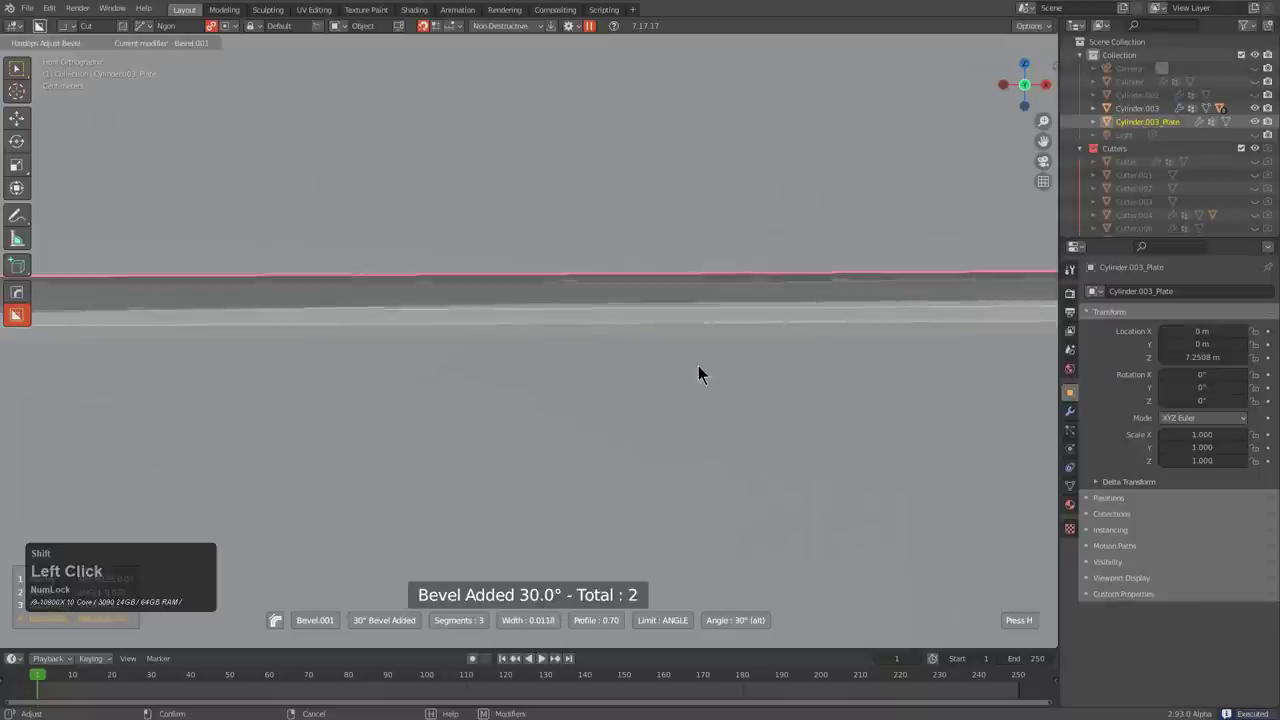
key(1)
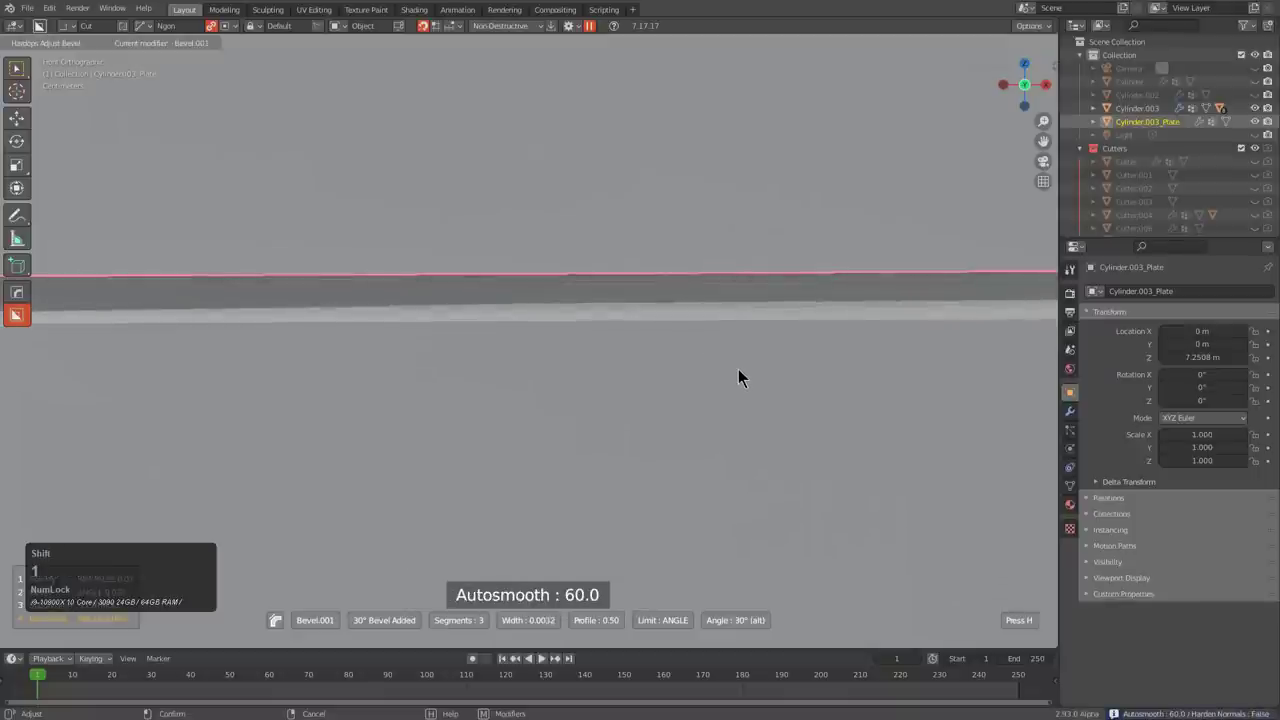
click(747, 373)
scroll(down, 3)
middle_click(714, 442)
- Draw the first angled Ngon wedge cutout into the base plate
click(357, 282)
click(509, 339)
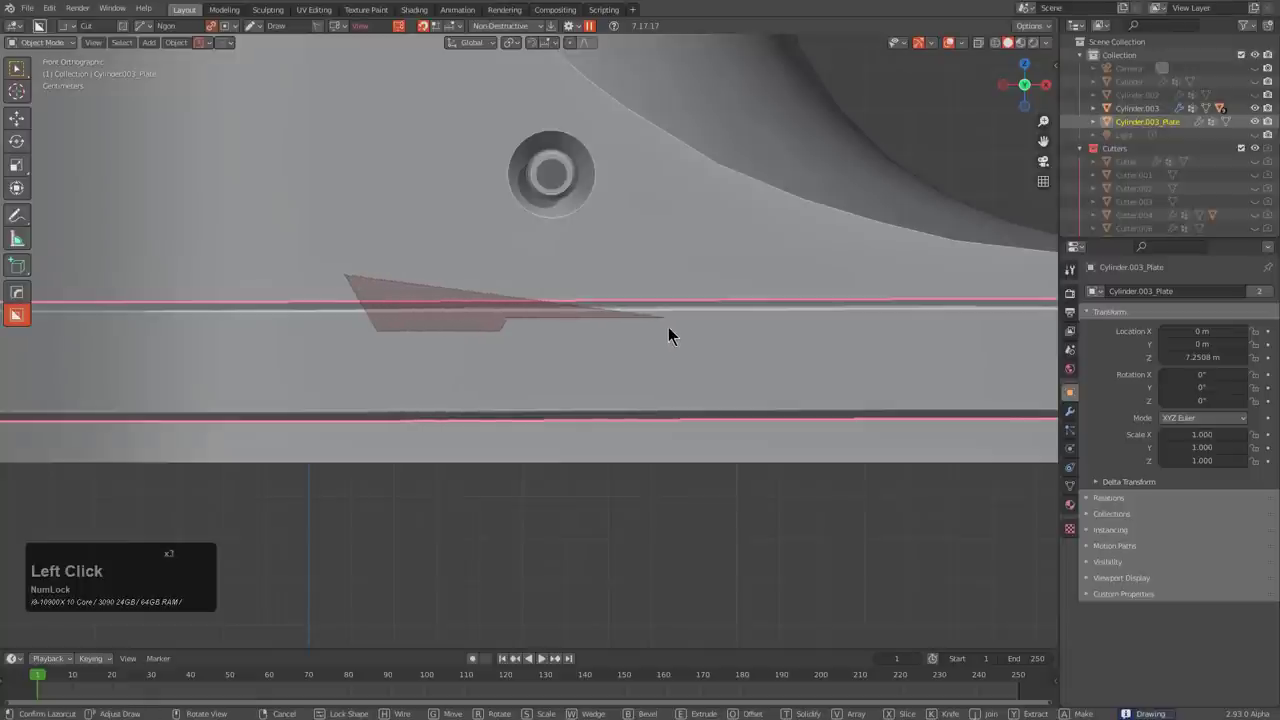
click(679, 332)
click(695, 339)
click(811, 334)
double_click(839, 284)
click(839, 284)
scroll(down, 3)
- Cut the second angled wedge notch into the plate and add a weighted normal
key(q)
click(720, 350)
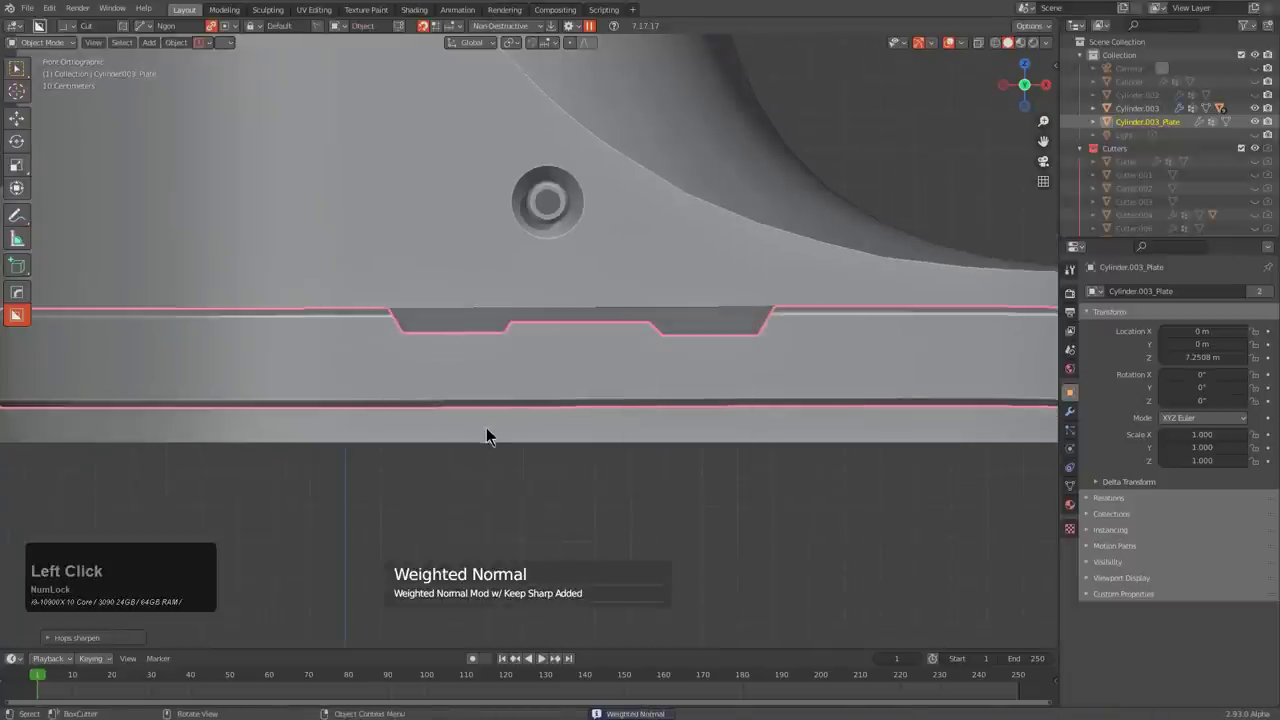
click(653, 384)
double_click(675, 429)
click(675, 429)
scroll(down, 3)
middle_click(650, 369)
scroll(down, 3)
key(alt+a)
scroll(down, 3)
middle_click(616, 449)
middle_click(532, 463)
middle_click(586, 437)
- Select the boot body Cylinder.003 and enter Edit Mode on its mesh
key(alt+a)
click(455, 297)
scroll(down, 3)
middle_click(544, 409)
scroll(up, 3)
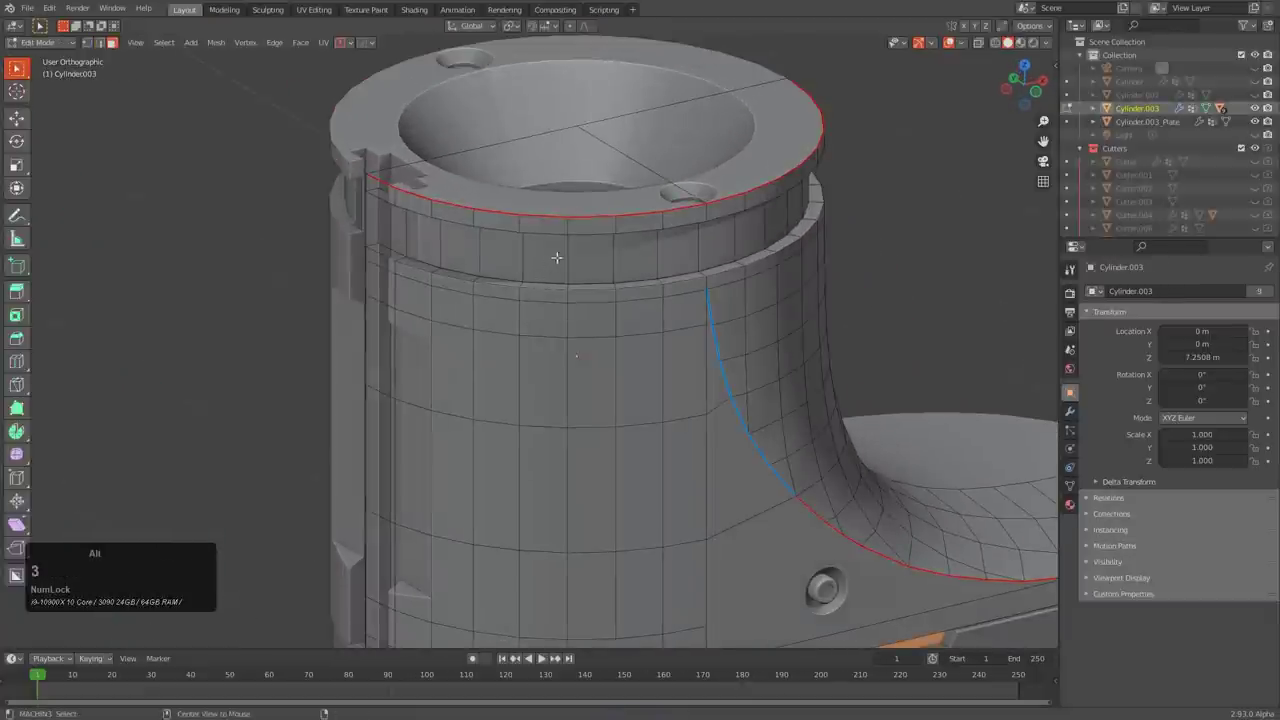
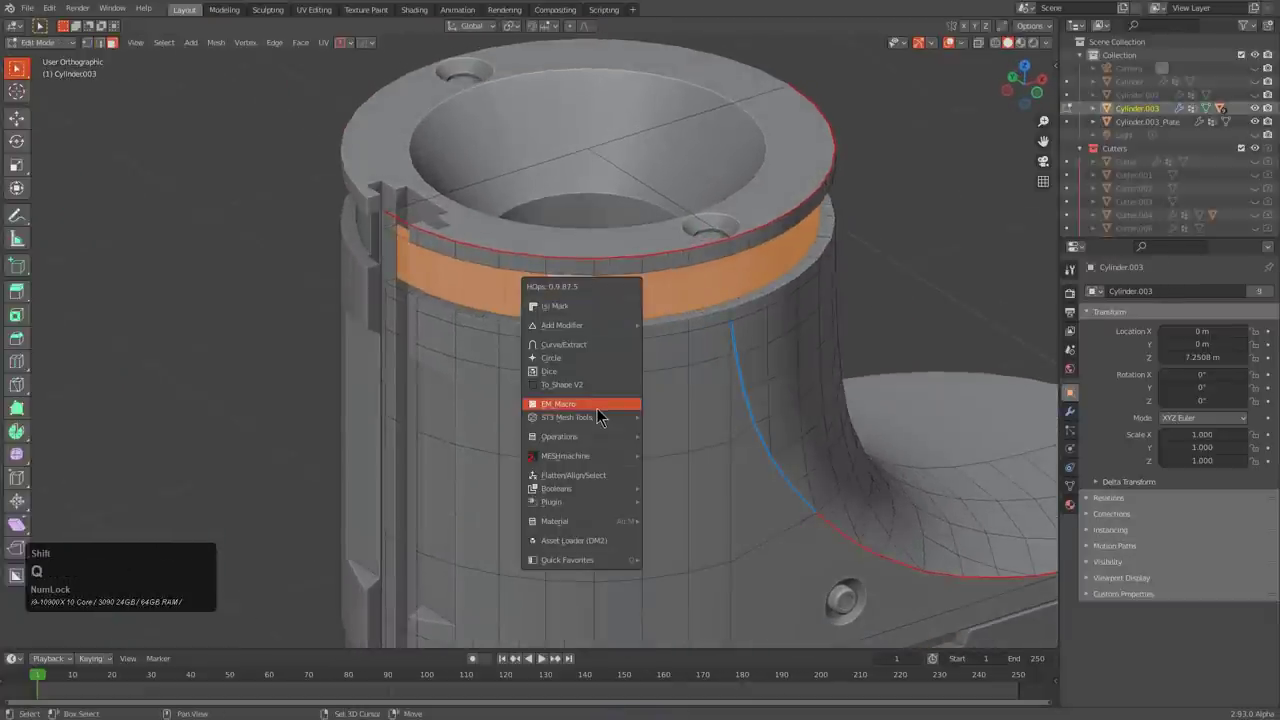
- Convert the rim band faces into a plate with HardOps To_Plate and set its thickness
click(602, 350)
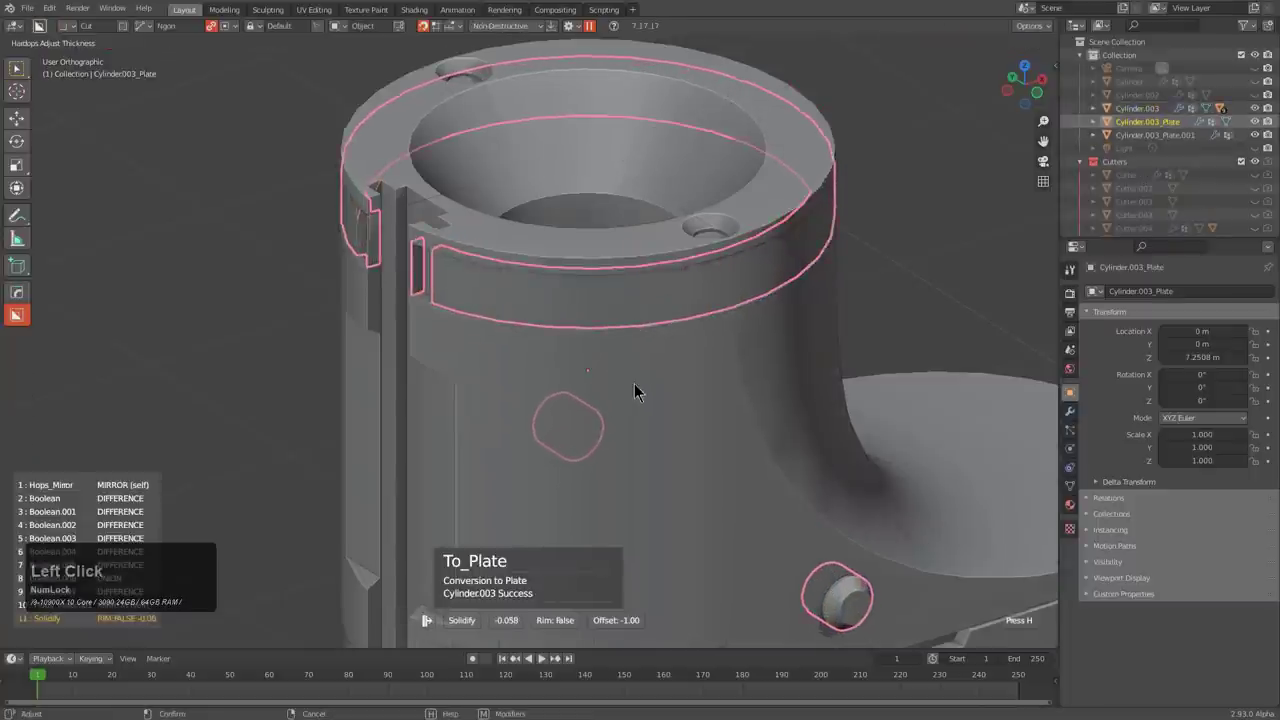
click(641, 365)
key(q)
key(q)
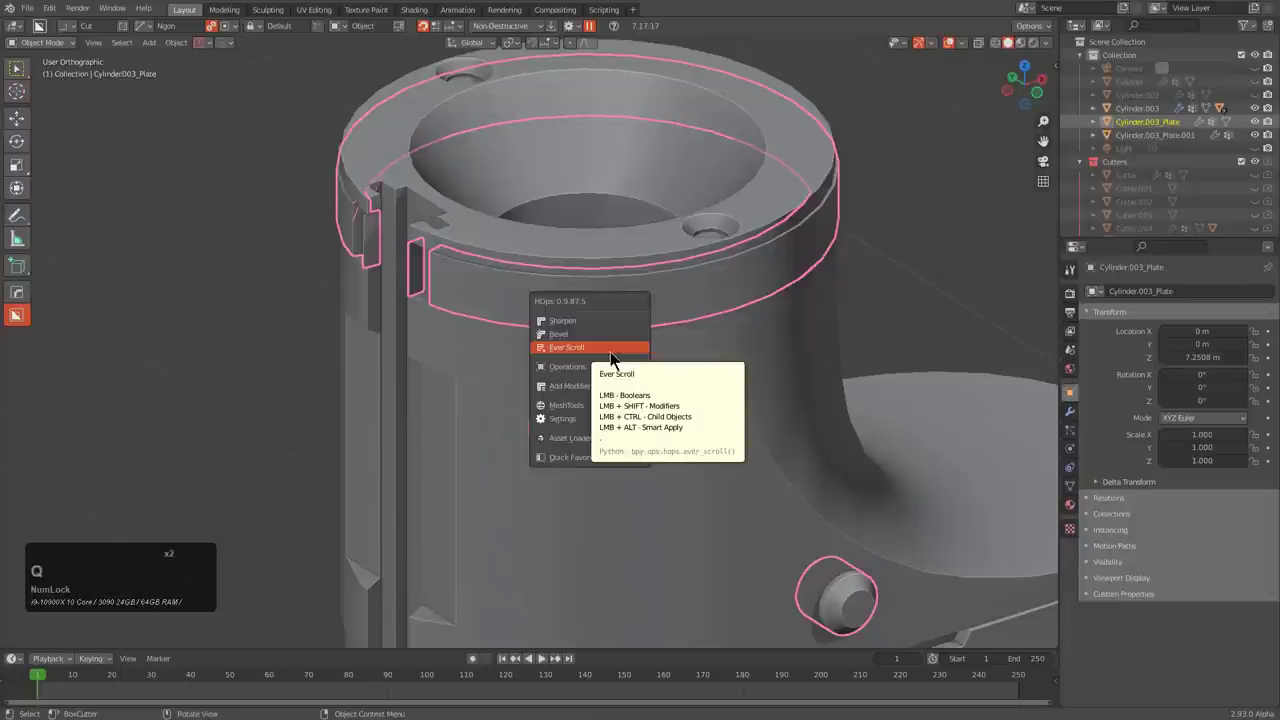
click(616, 358)
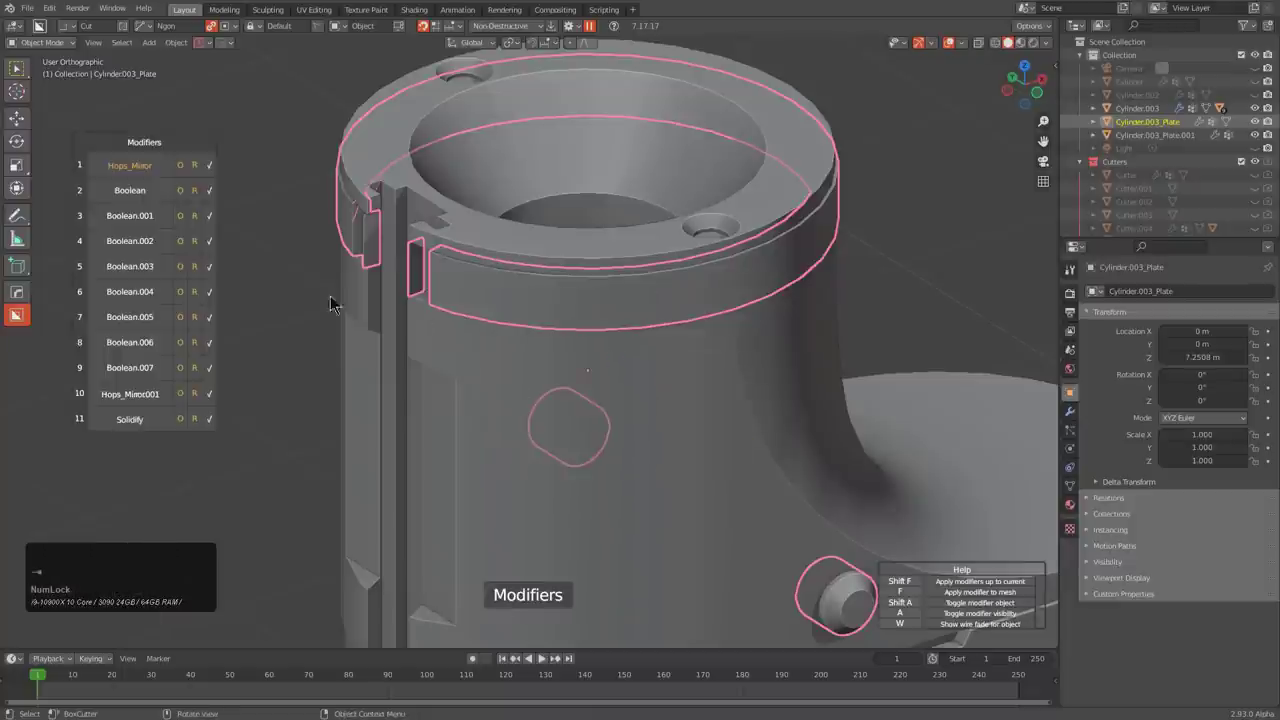
scroll(up, 3)
scroll(down, 3)
scroll(up, 3)
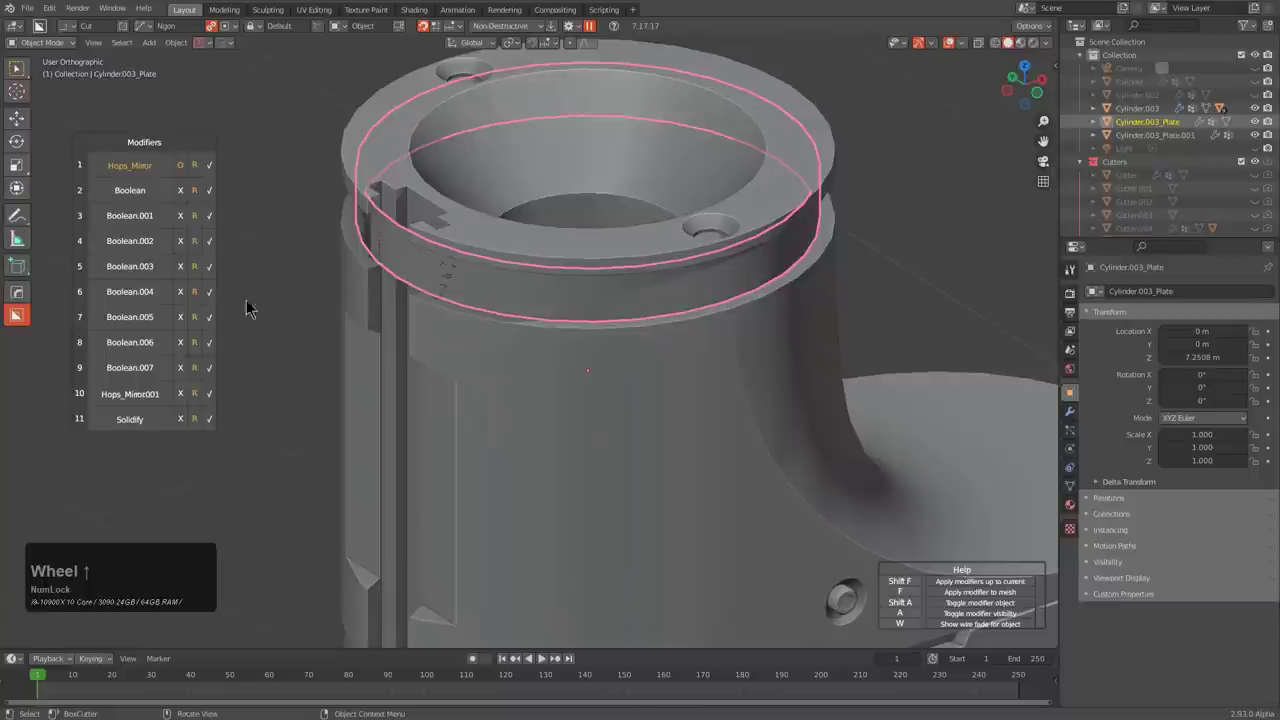
- Turn off the plate's copied boolean cuts via Ever Scroll and apply
click(189, 421)
click(189, 421)
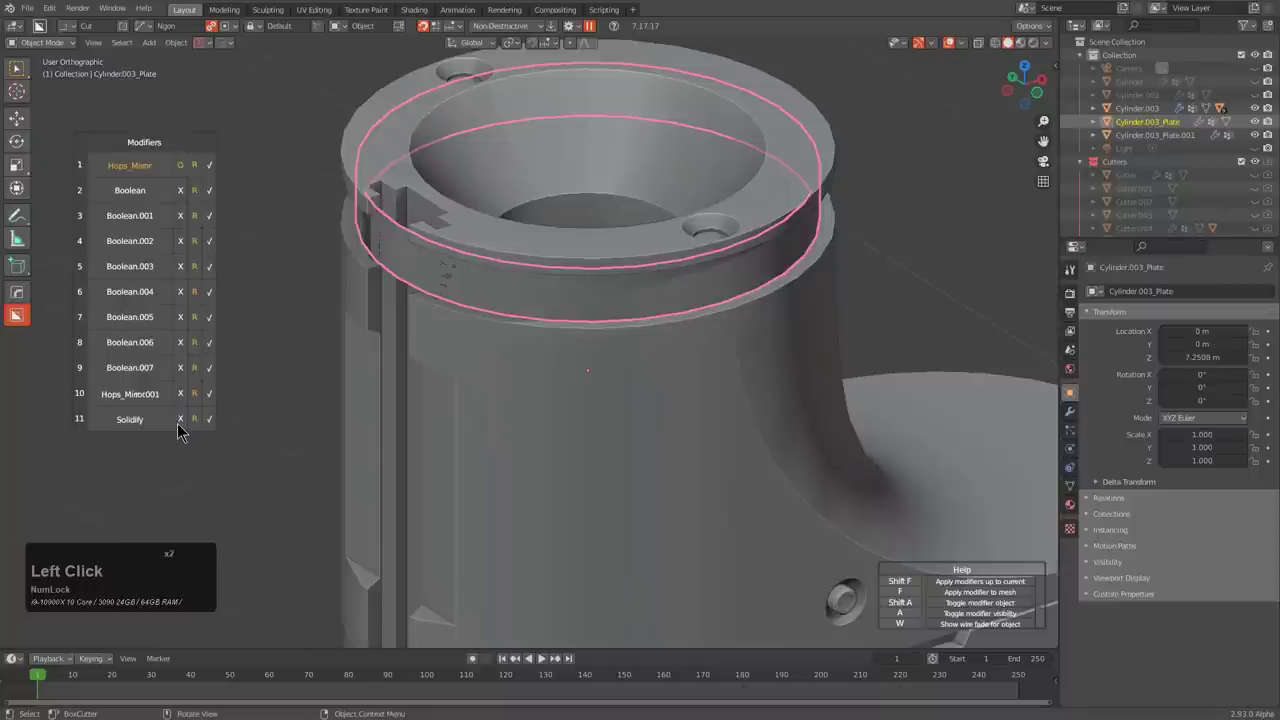
click(488, 299)
key(ctrl+a)
click(563, 308)
- Adjust the rim plate's Solidify thickness to about 0.086
key(q)
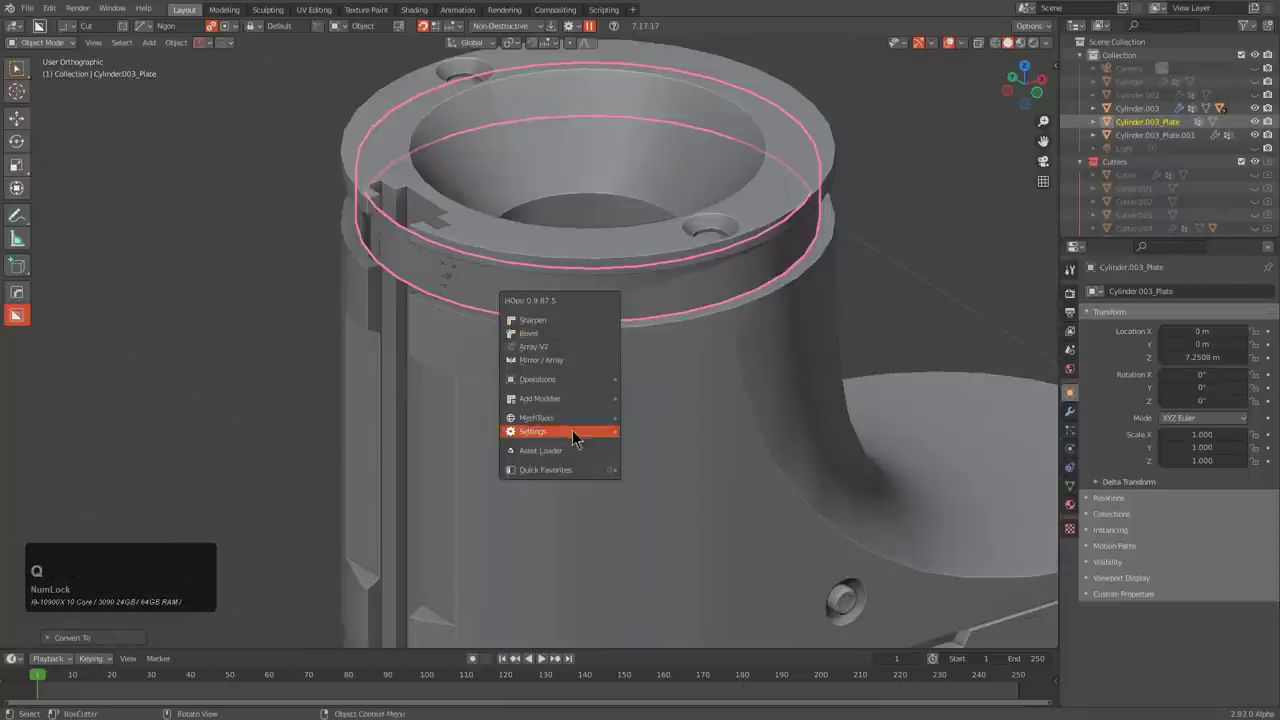
click(687, 421)
click(710, 423)
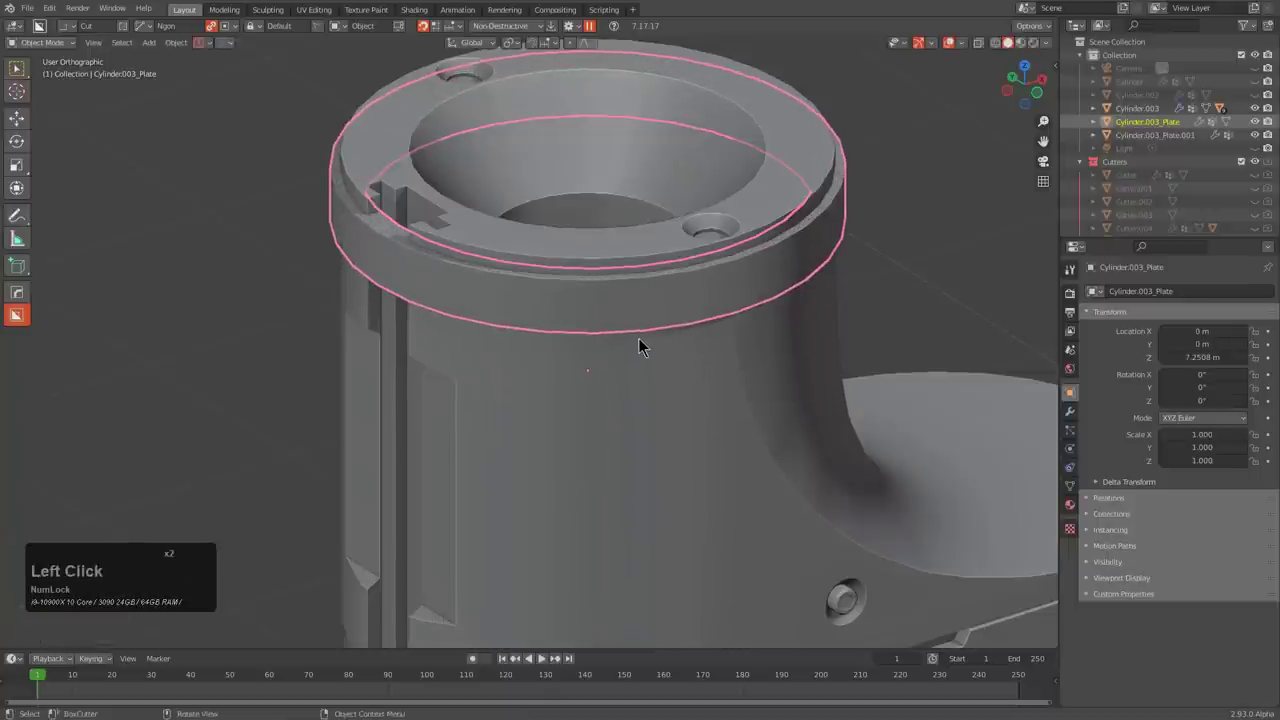
key(1)
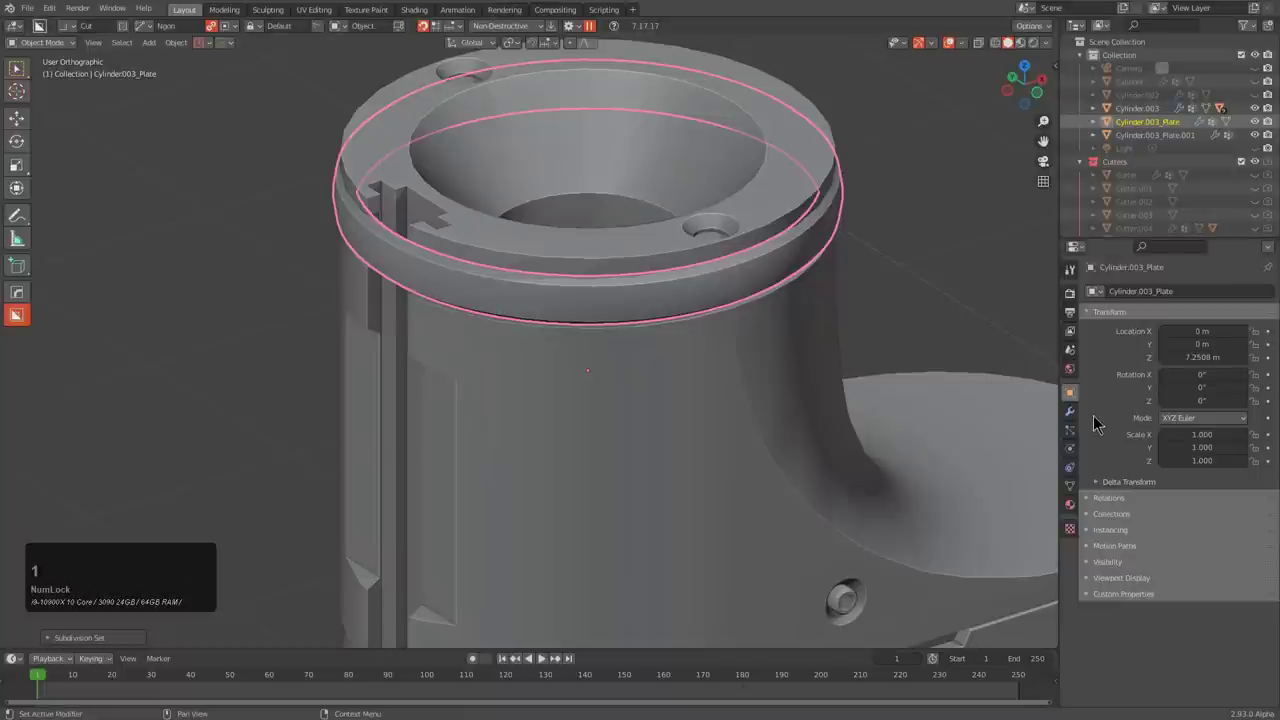
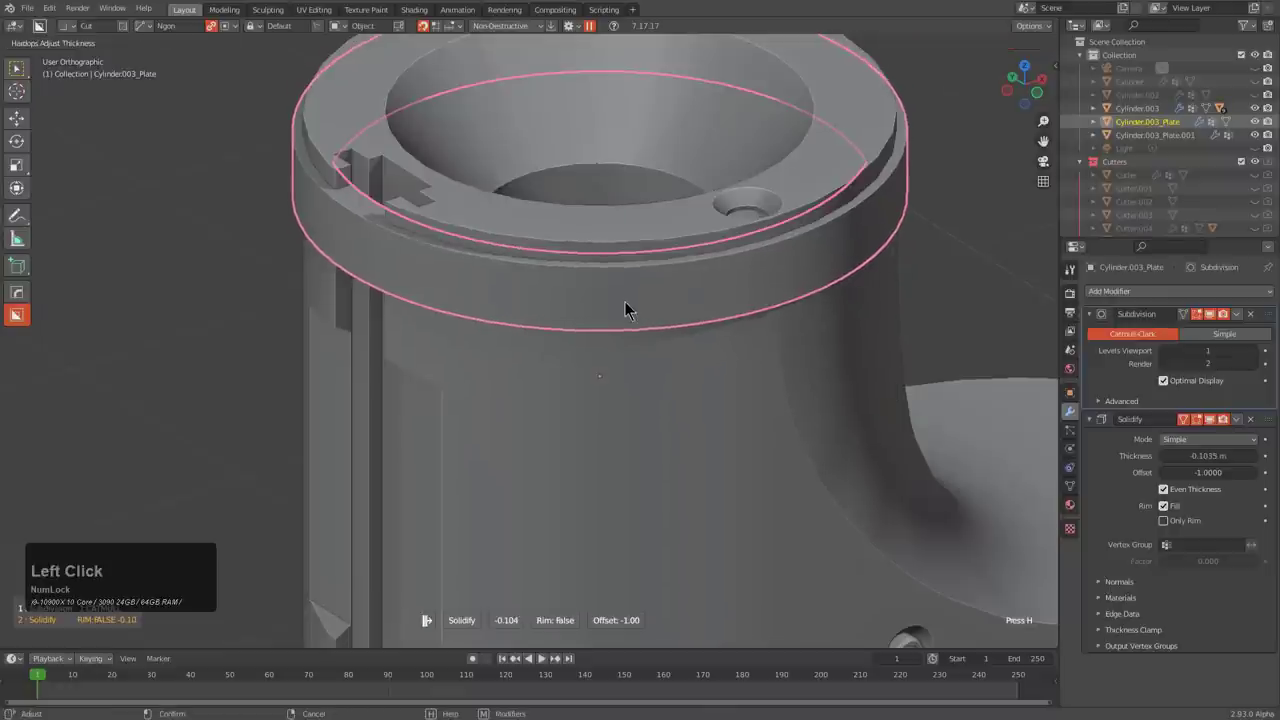
- Settle the rim plate's Solidify thickness through the HardOps modifier menus
click(630, 303)
key(q)
click(605, 241)
scroll(down, 3)
key(alt+a)
click(585, 325)
scroll(up, 3)
middle_click(694, 341)
key(q)
click(790, 414)
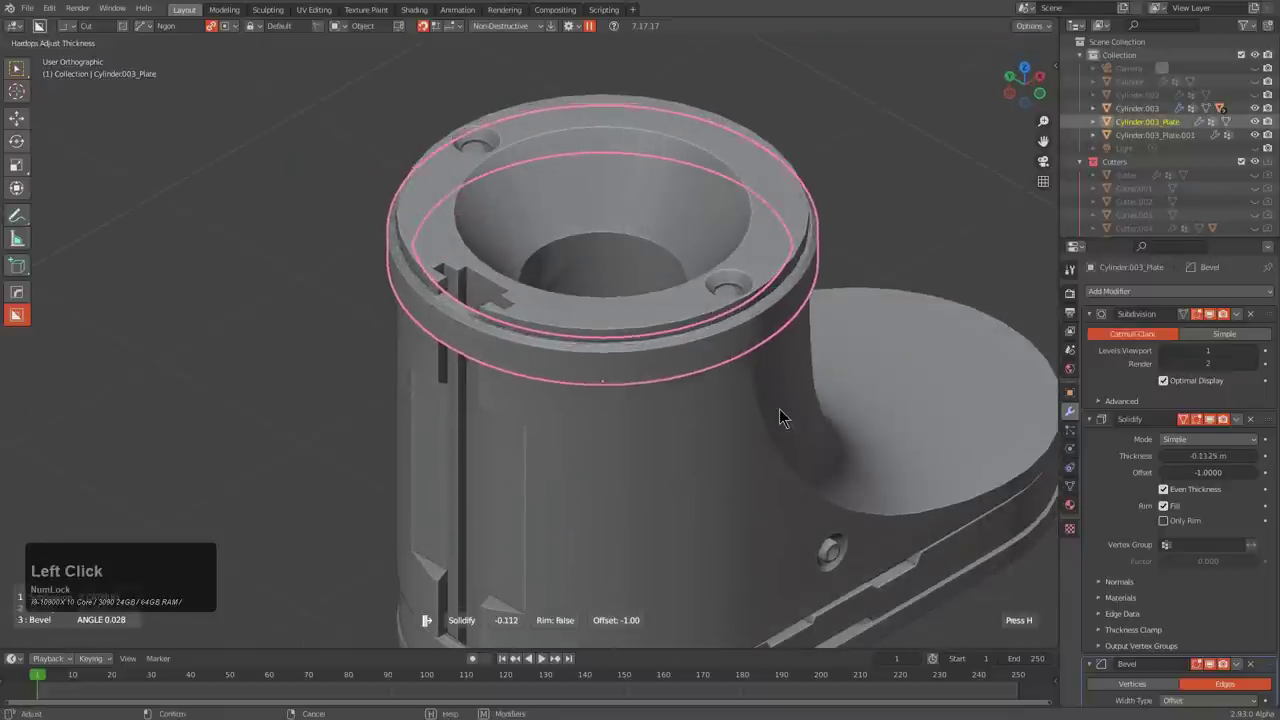
double_click(775, 404)
scroll(down, 3)
middle_click(694, 385)
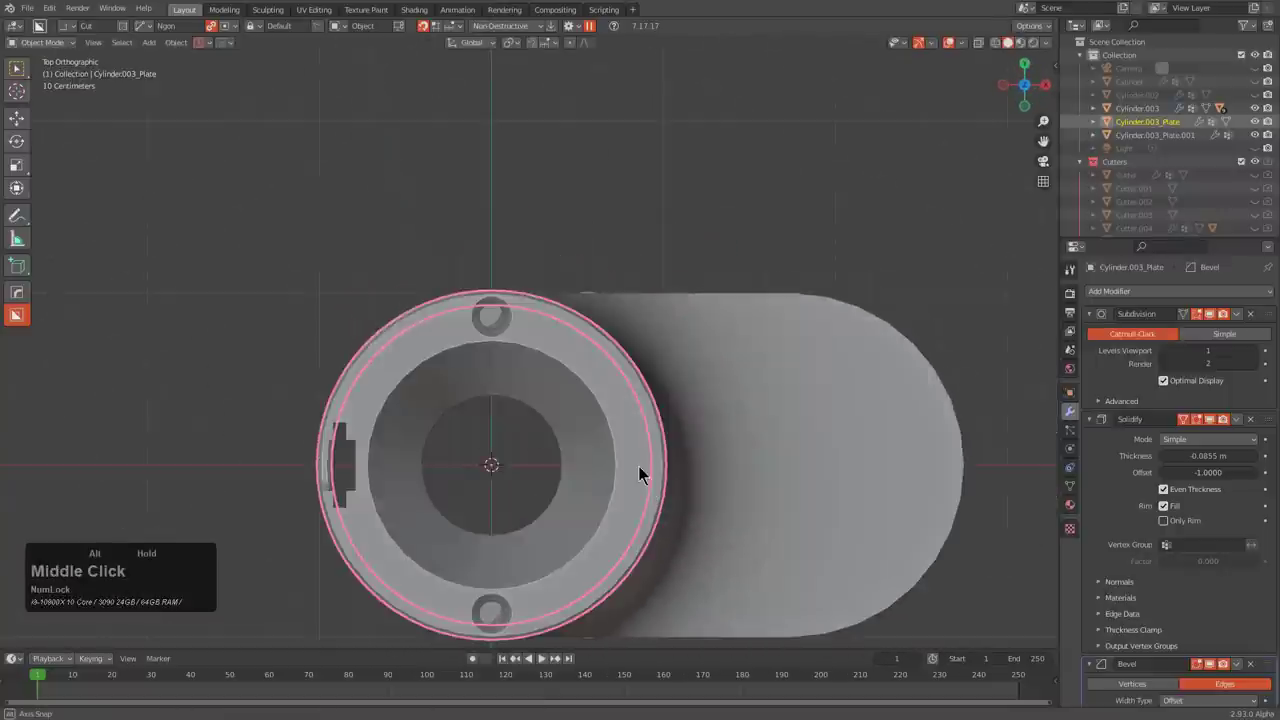
- From top view, draw a small BoxCutter Ngon notch at the rim plate's edge
key(alt+z)
middle_click(621, 338)
scroll(up, 3)
key(d)
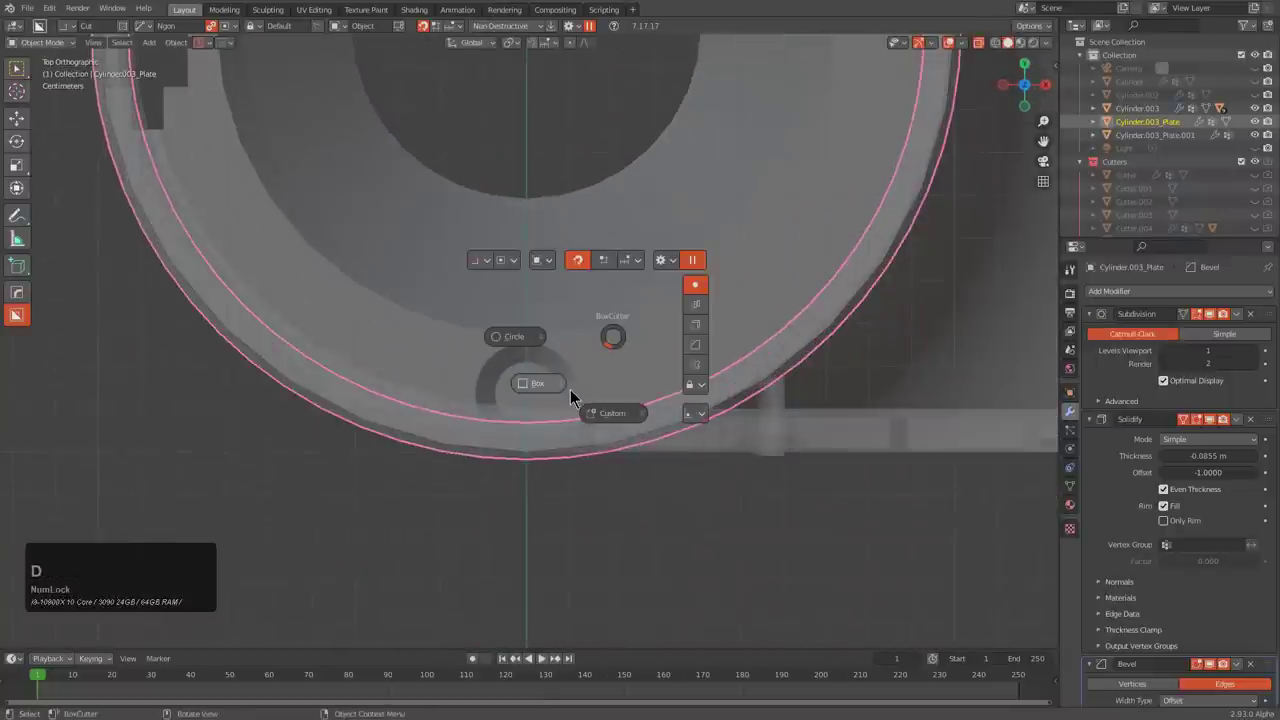
key(shift+d)
middle_click(575, 384)
scroll(up, 3)
click(522, 442)
click(638, 390)
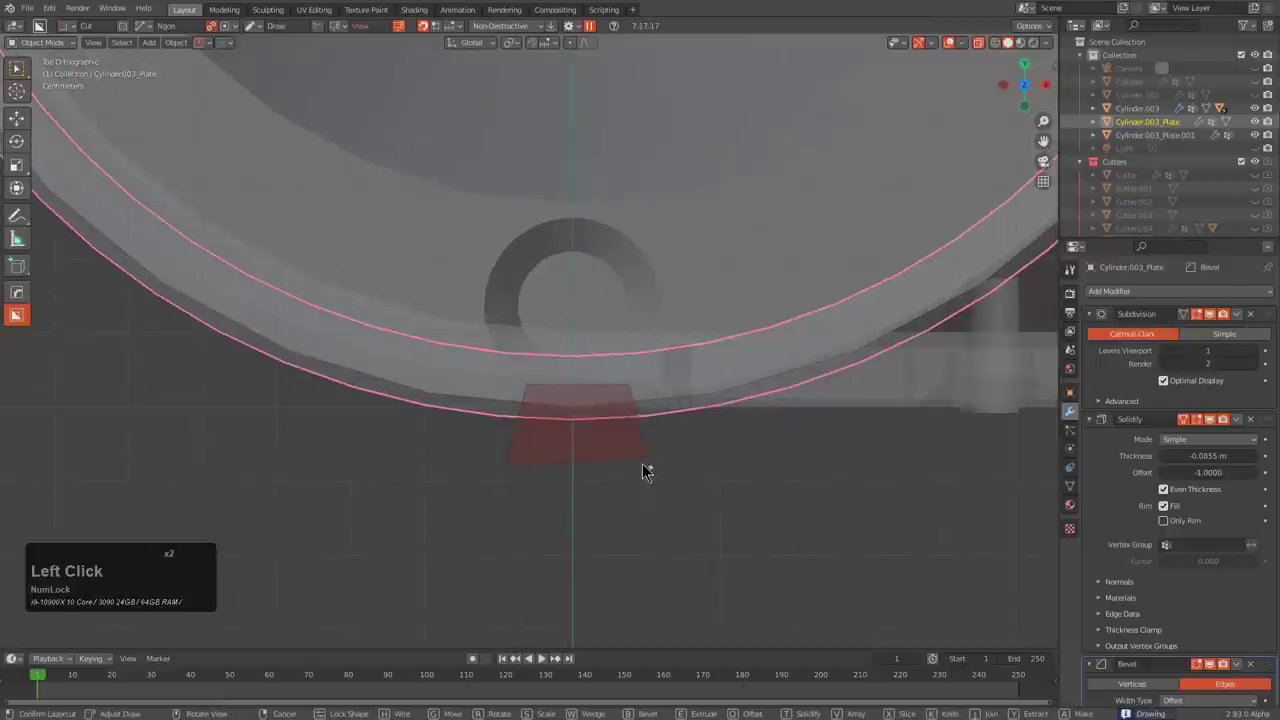
click(653, 473)
click(653, 473)
- Reapply and confirm the plate's bevel around the new notch cut
middle_click(652, 410)
scroll(down, 3)
key(z)
middle_click(590, 394)
scroll(up, 3)
click(678, 300)
key(q)
click(638, 251)
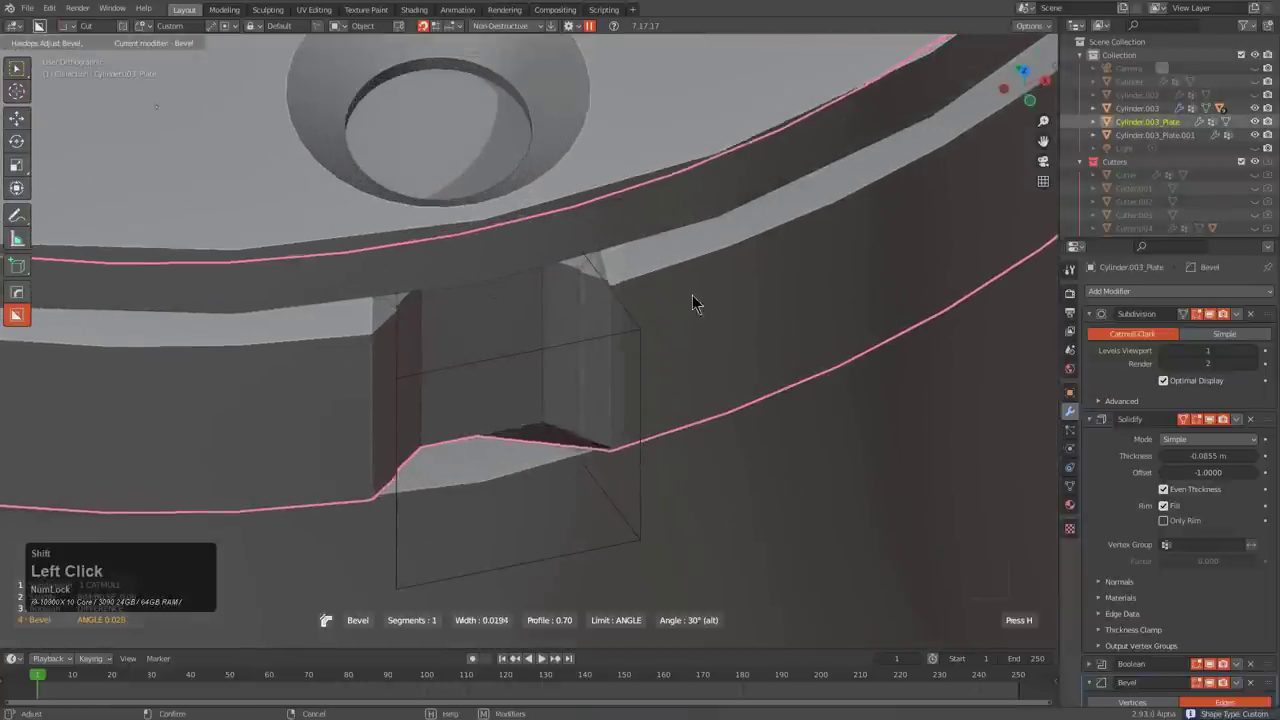
click(737, 338)
scroll(down, 3)
middle_click(582, 371)
scroll(down, 3)
middle_click(470, 351)
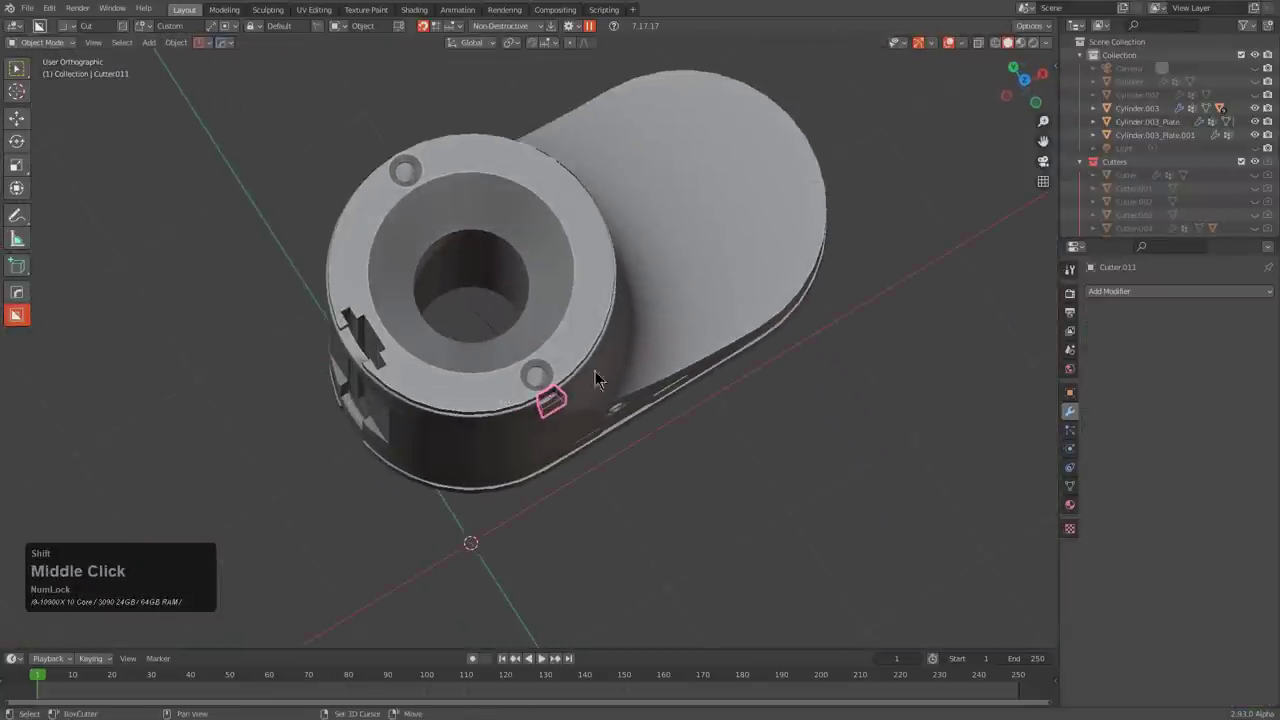
- Radial Array the notch cutter Cutter.011 around the rim with HardOps MeshTools
middle_click(473, 536)
scroll(down, 3)
key(q)
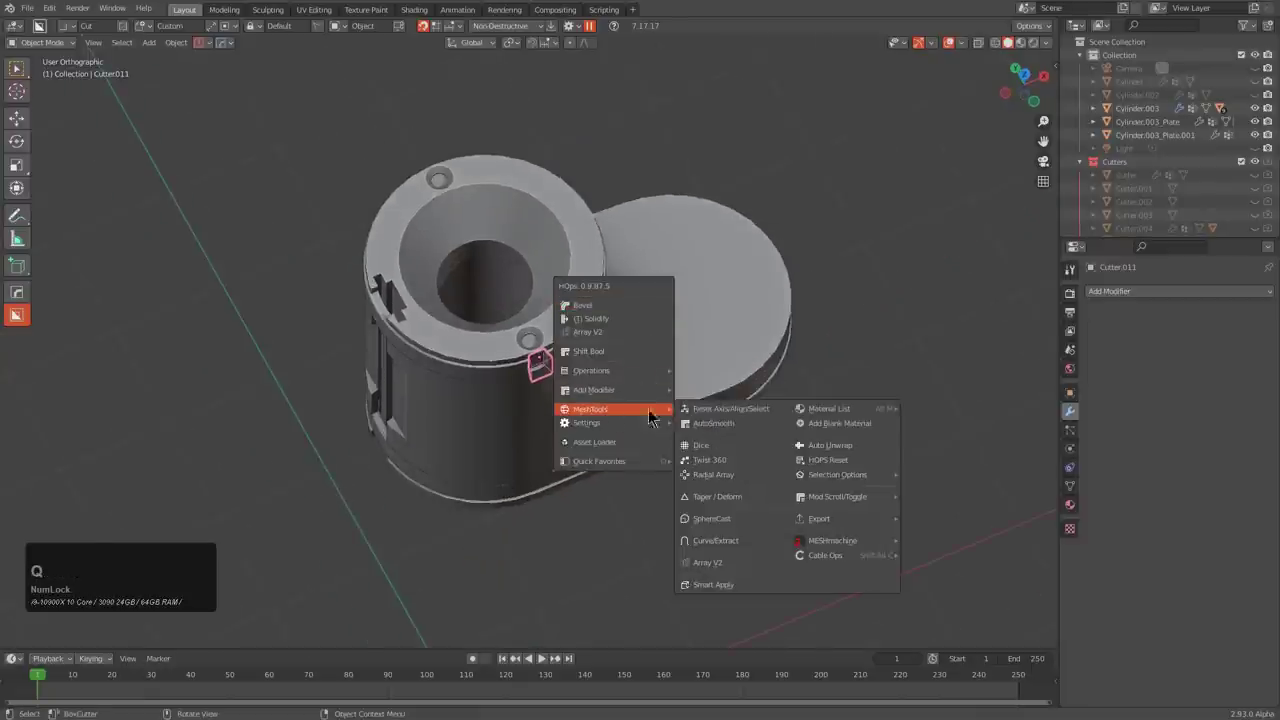
click(731, 487)
scroll(up, 3)
scroll(up, 3)
key(1)
middle_click(588, 441)
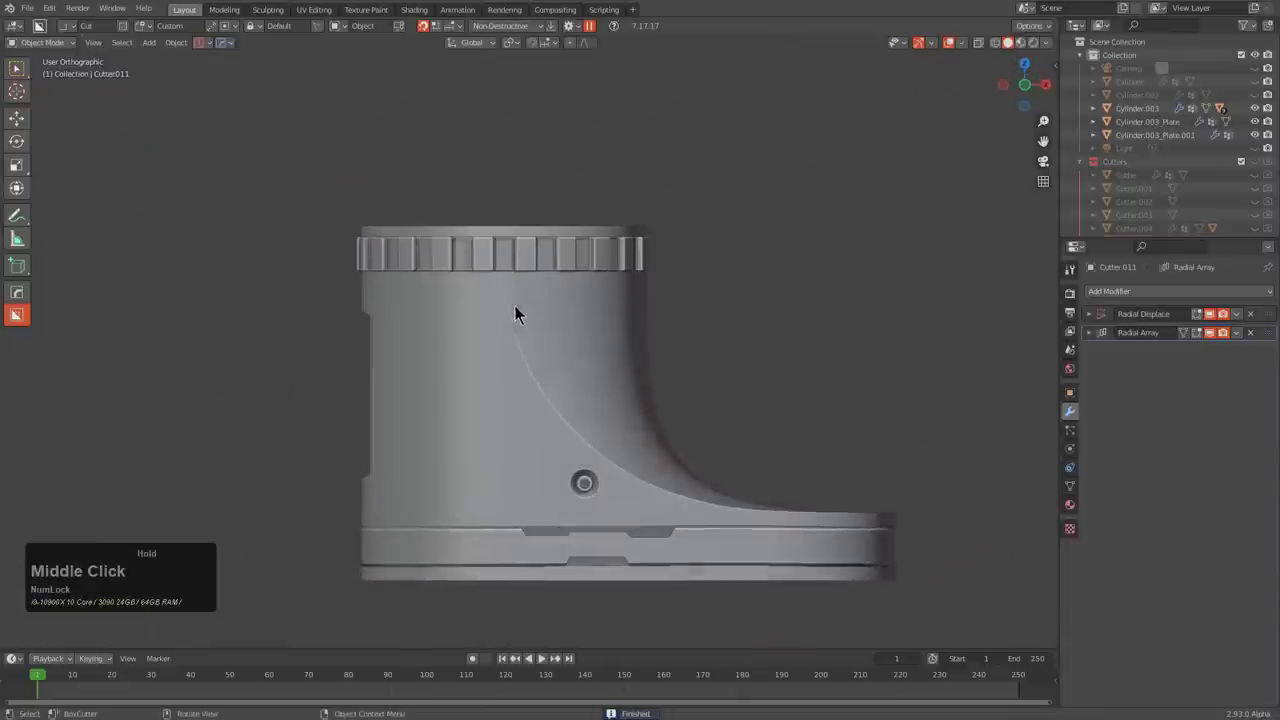
middle_click(559, 361)
middle_click(539, 342)
scroll(down, 3)
middle_click(574, 380)
scroll(up, 3)
click(558, 192)
middle_click(566, 340)
scroll(up, 3)
- Give the boot body Cylinder.003 Auto Smooth and a Weld modifier at about 0.01
click(637, 447)
middle_click(622, 399)
scroll(down, 3)
key(q)
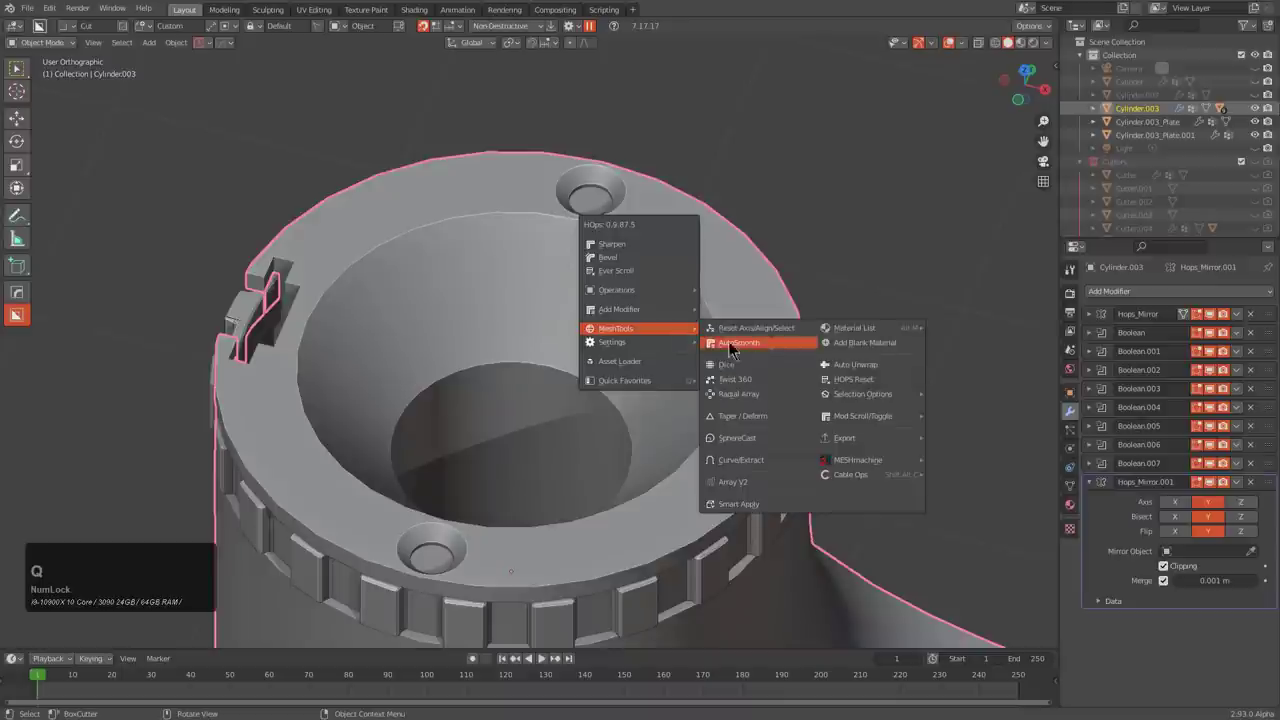
click(852, 344)
scroll(up, 3)
click(852, 344)
middle_click(748, 351)
middle_click(482, 368)
scroll(down, 3)
middle_click(648, 401)
scroll(up, 3)
scroll(down, 3)
middle_click(668, 405)
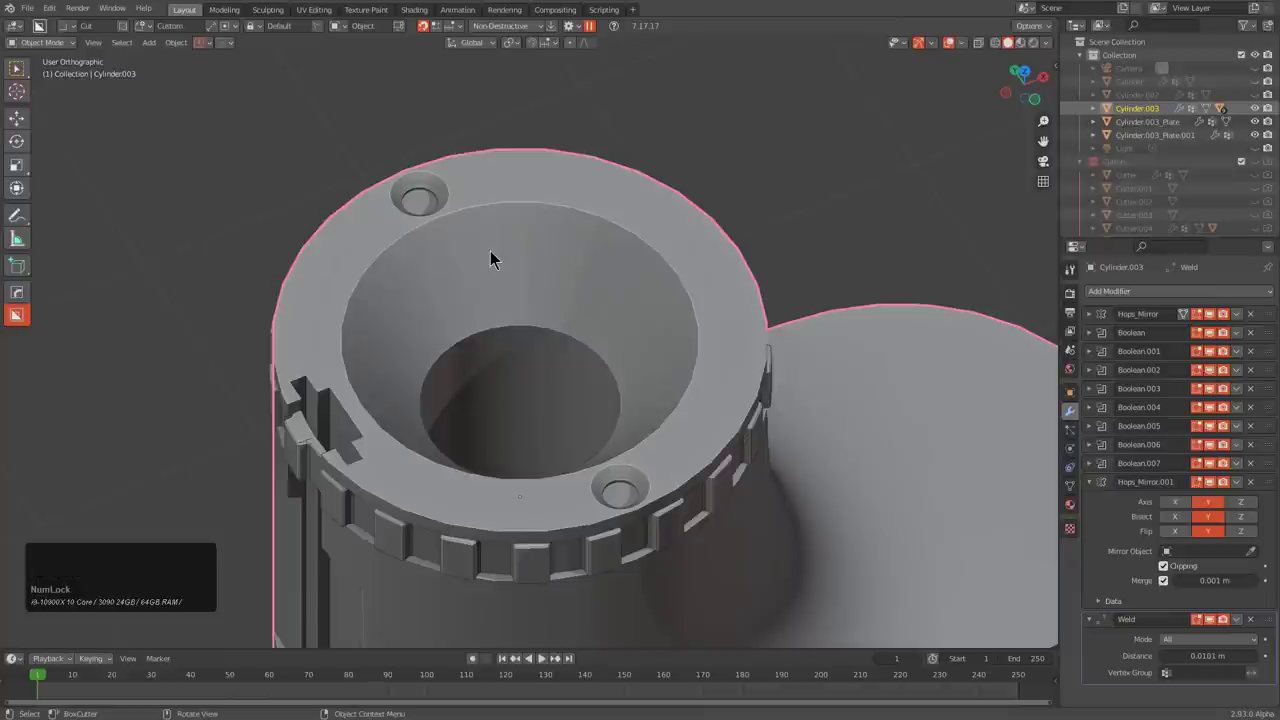
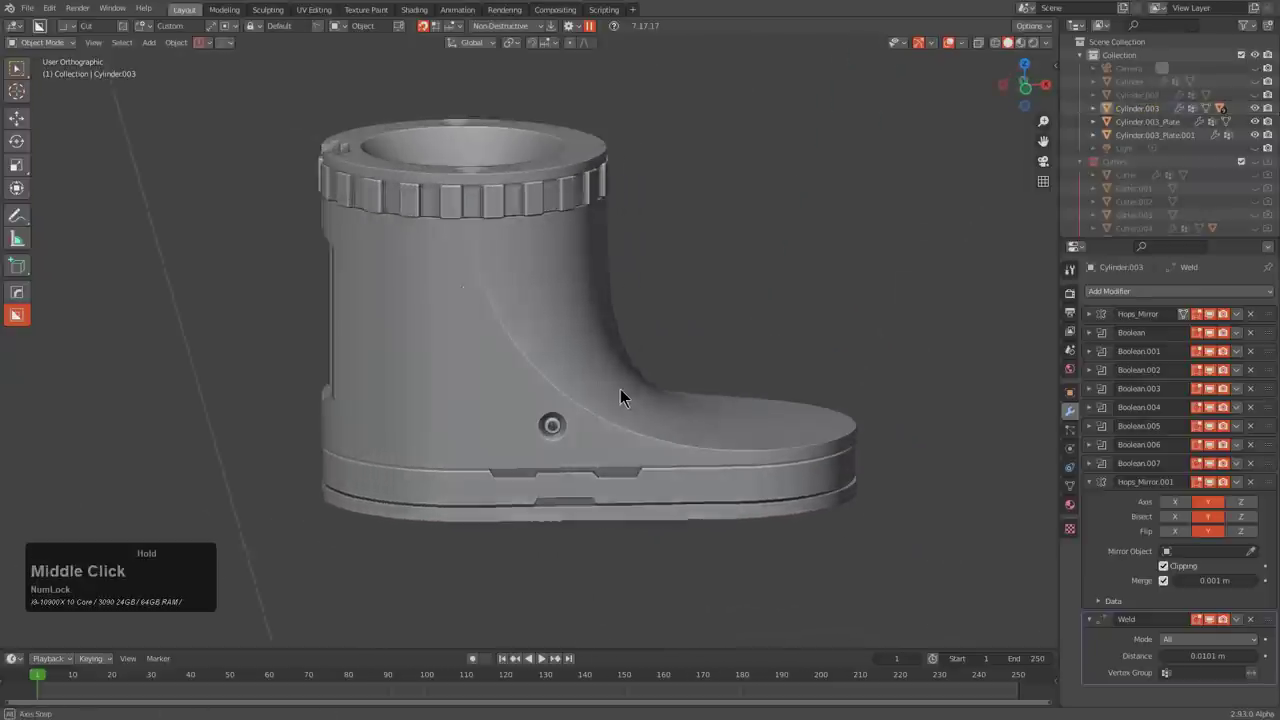
- Cut a BoxCutter circle into the upper underside boss and extrude it to deepen the recess
middle_click(674, 321)
middle_click(674, 392)
scroll(up, 3)
middle_click(563, 354)
scroll(up, 3)
key(d)
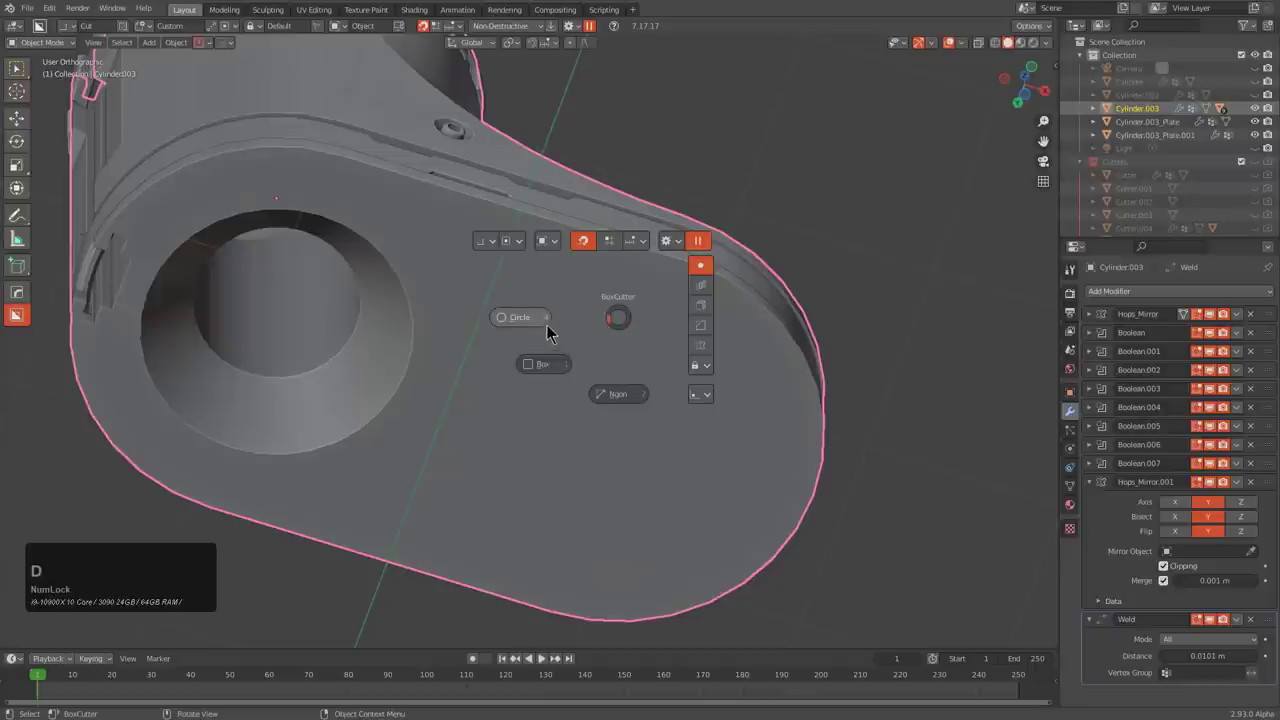
click(539, 333)
click(610, 328)
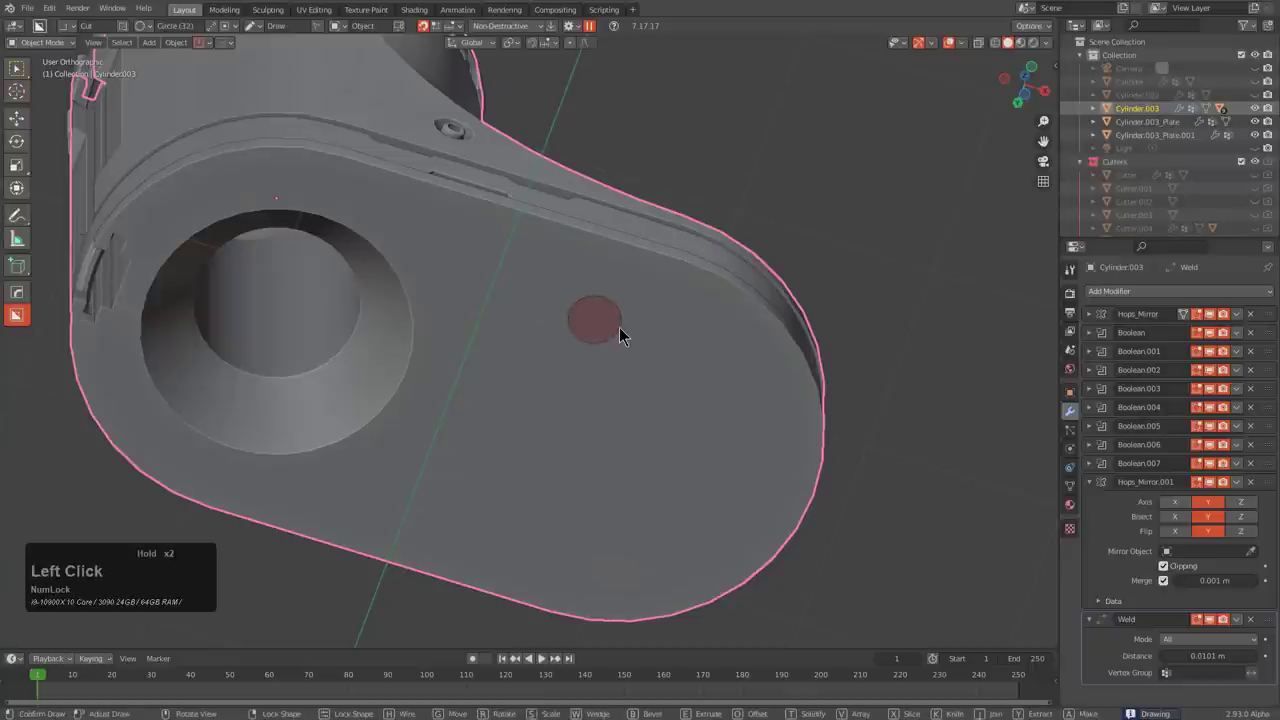
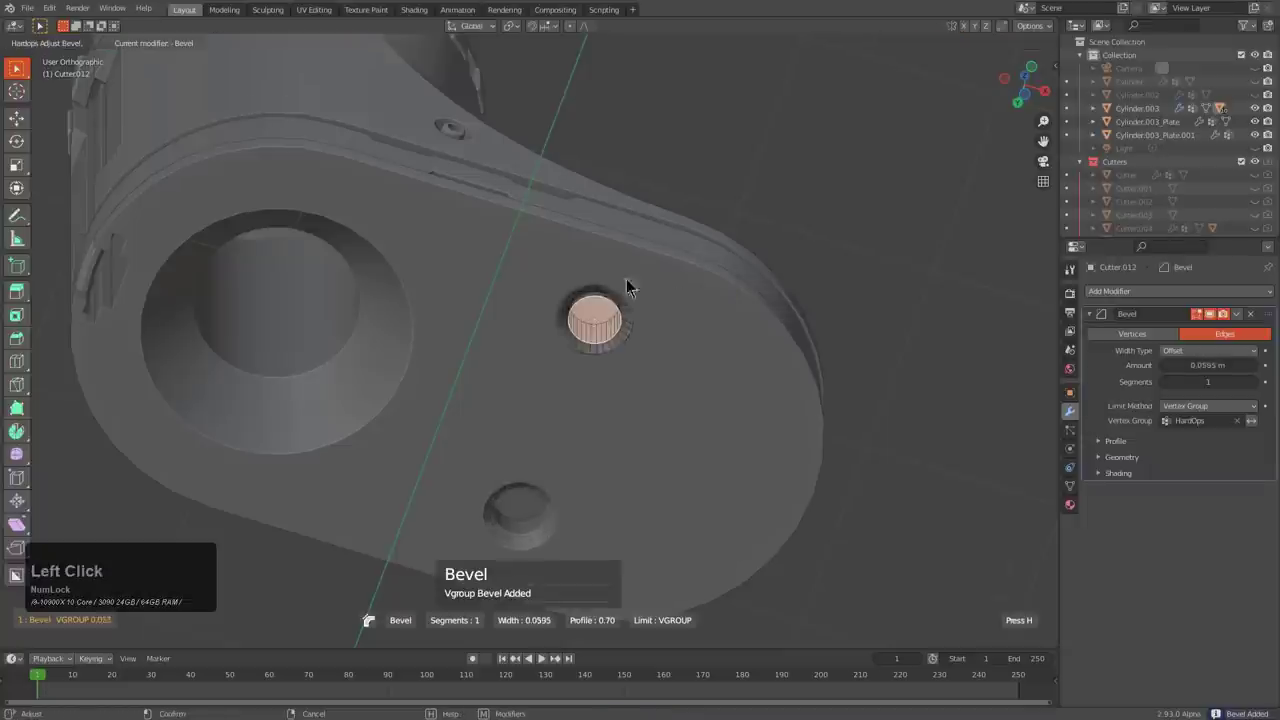
key(1)
click(644, 336)
click(602, 304)
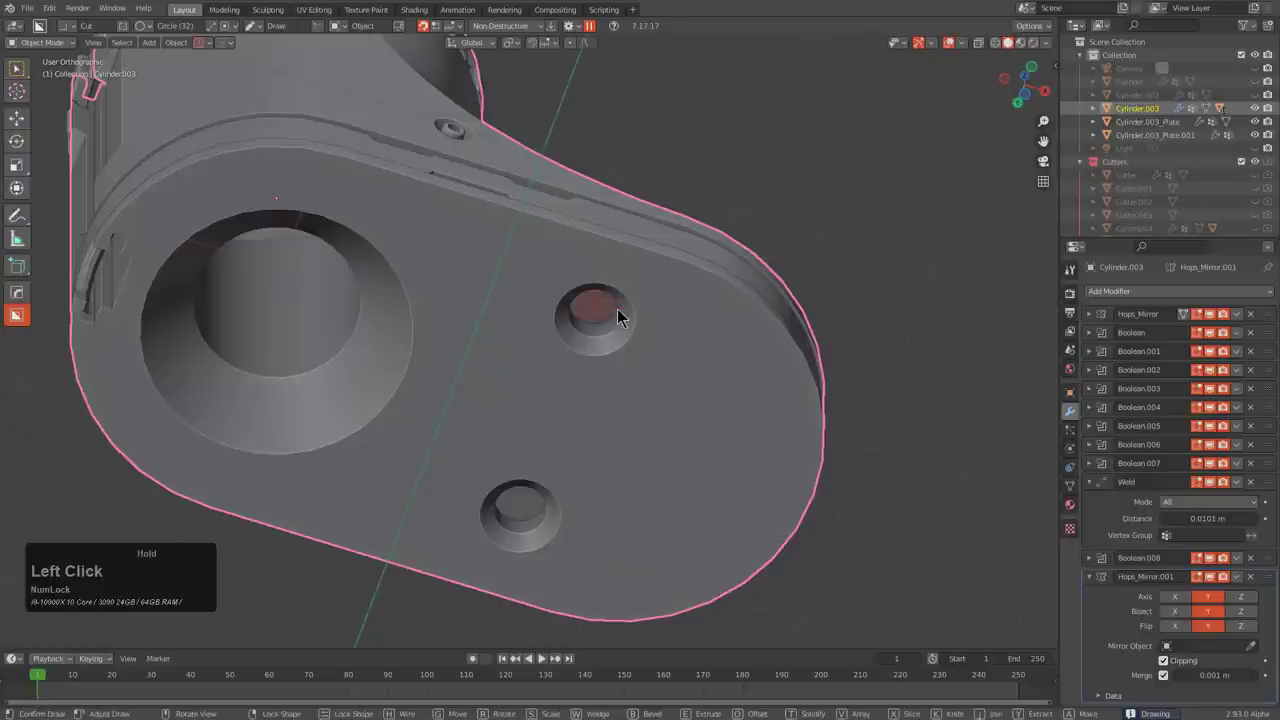
key(j)
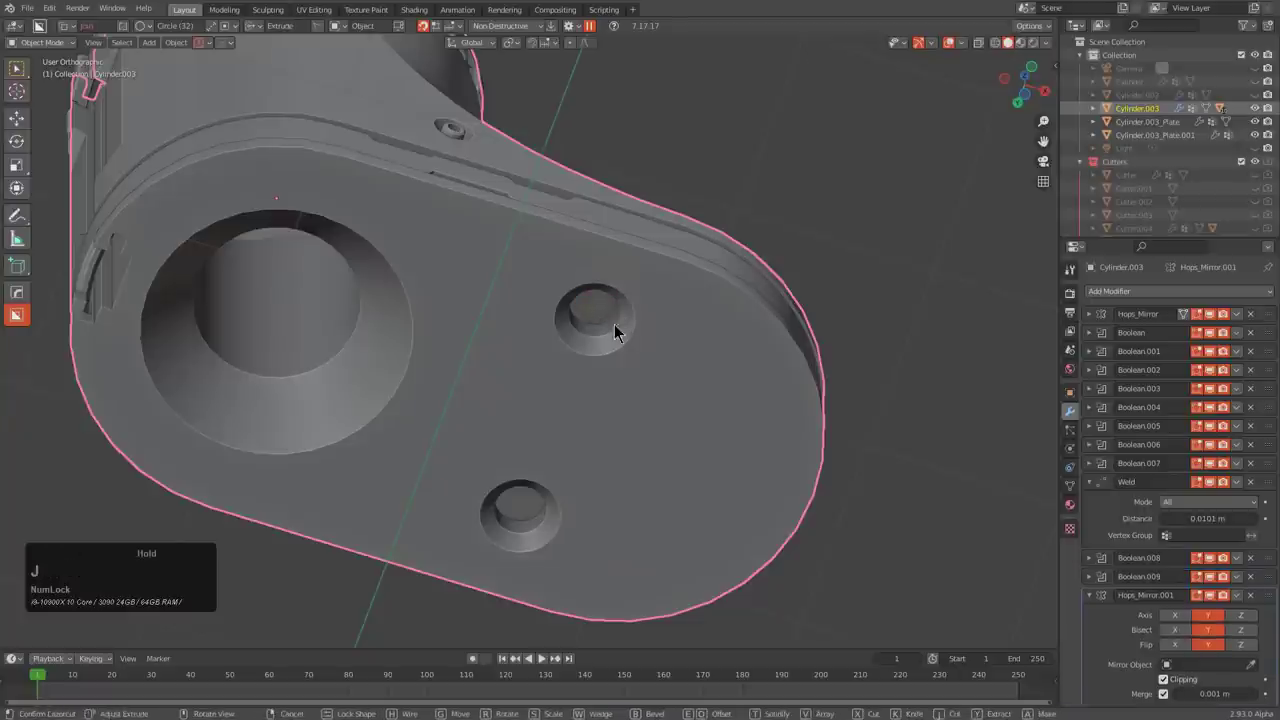
key(b)
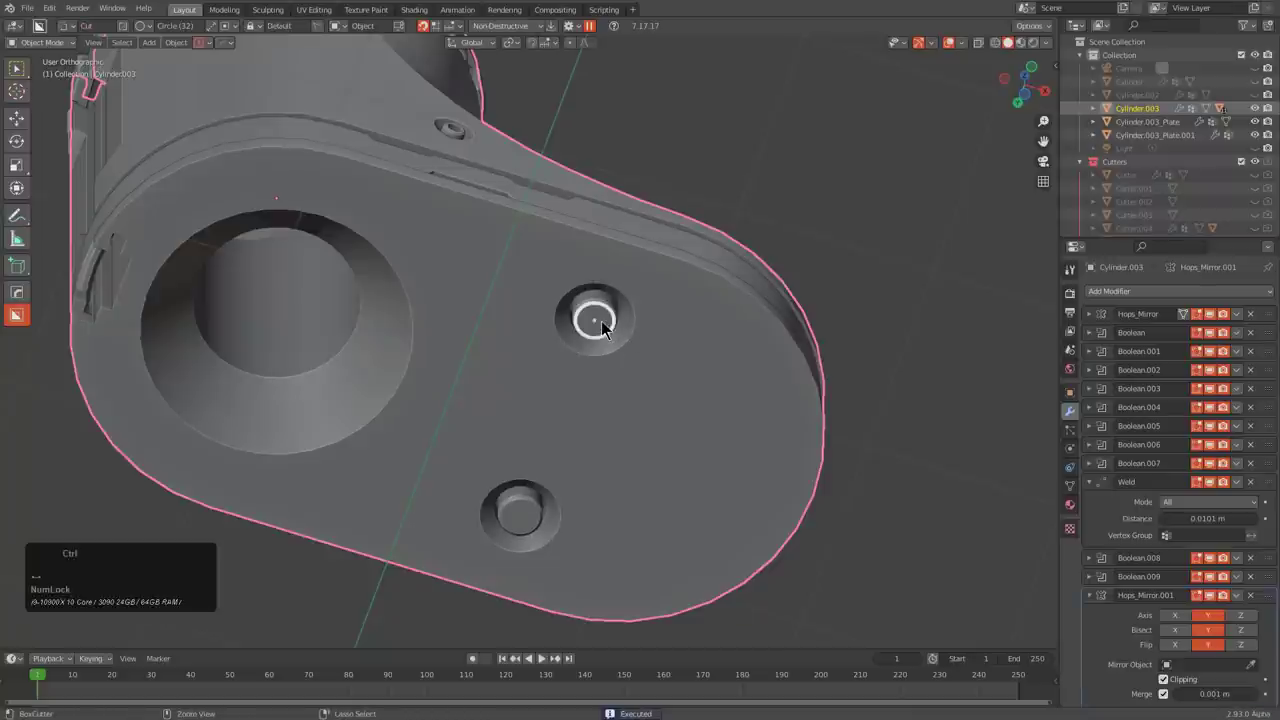
click(607, 323)
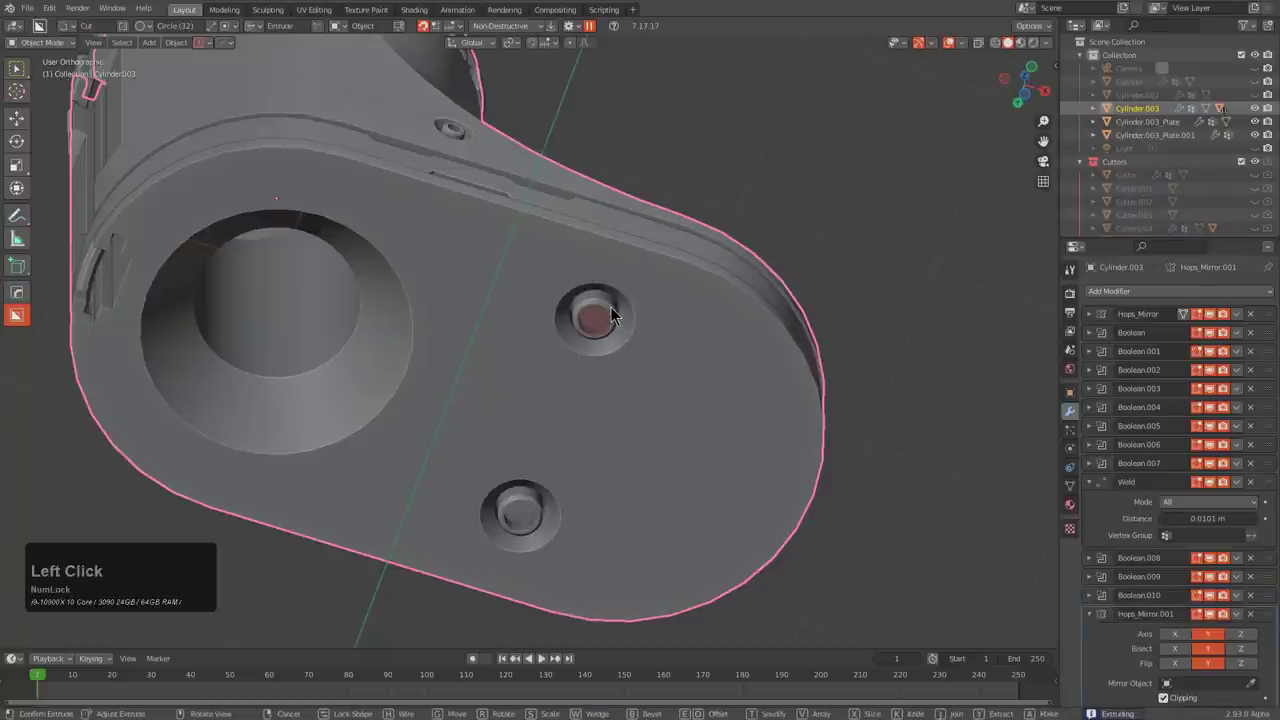
click(620, 310)
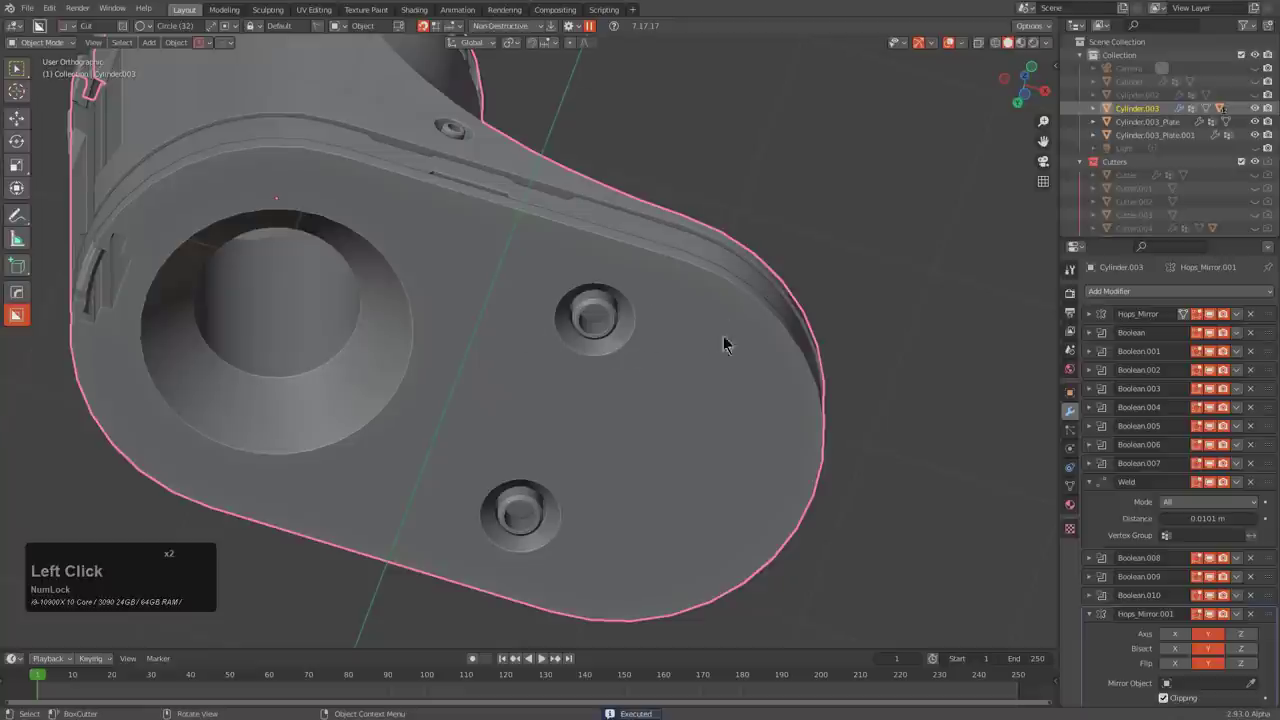
- Draw a box cutter across the plate edge and extrude it into the rim
key(d)
key(d)
click(726, 436)
double_click(752, 452)
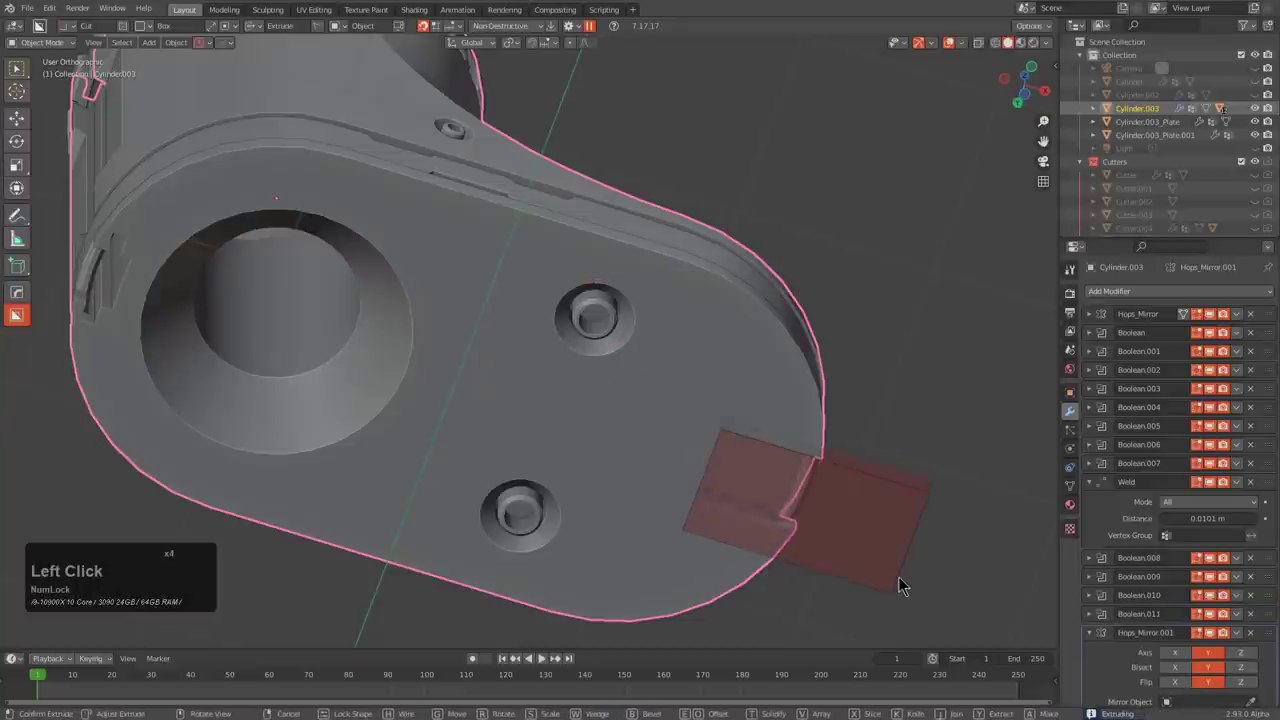
key(b)
key(b)
middle_click(835, 452)
scroll(up, 3)
middle_click(747, 373)
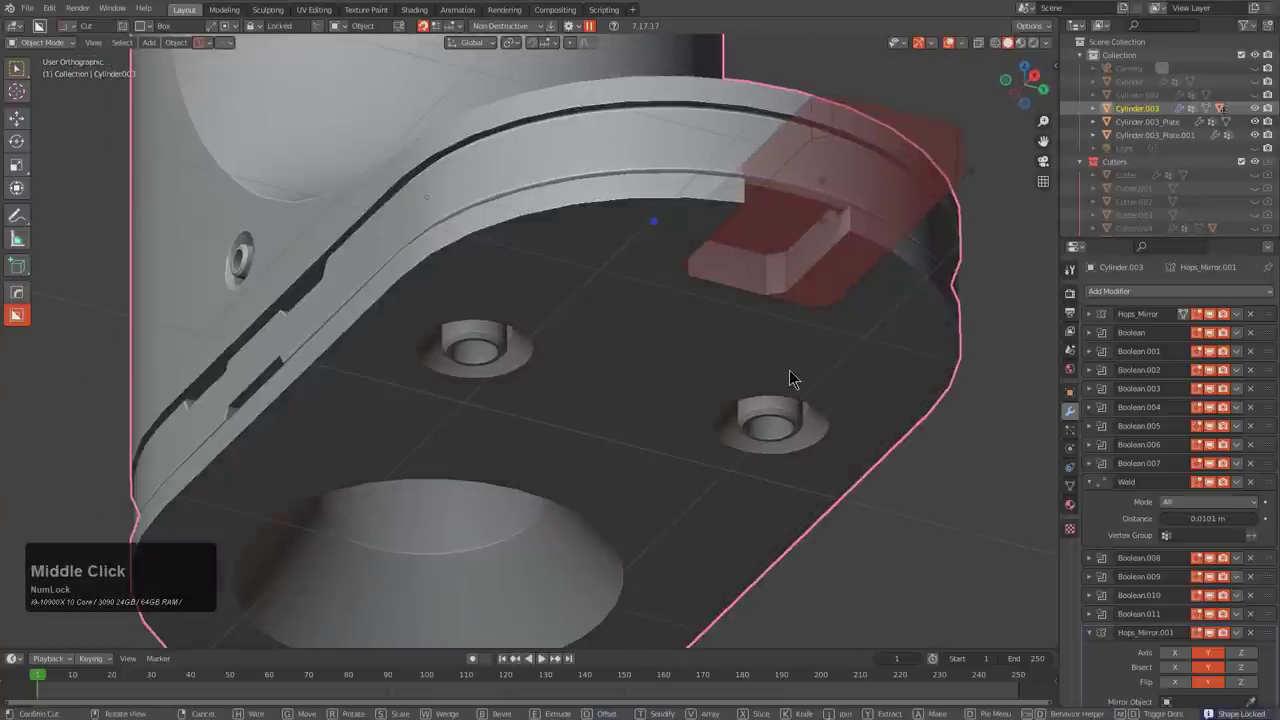
key(x)
key(a)
click(780, 212)
click(764, 195)
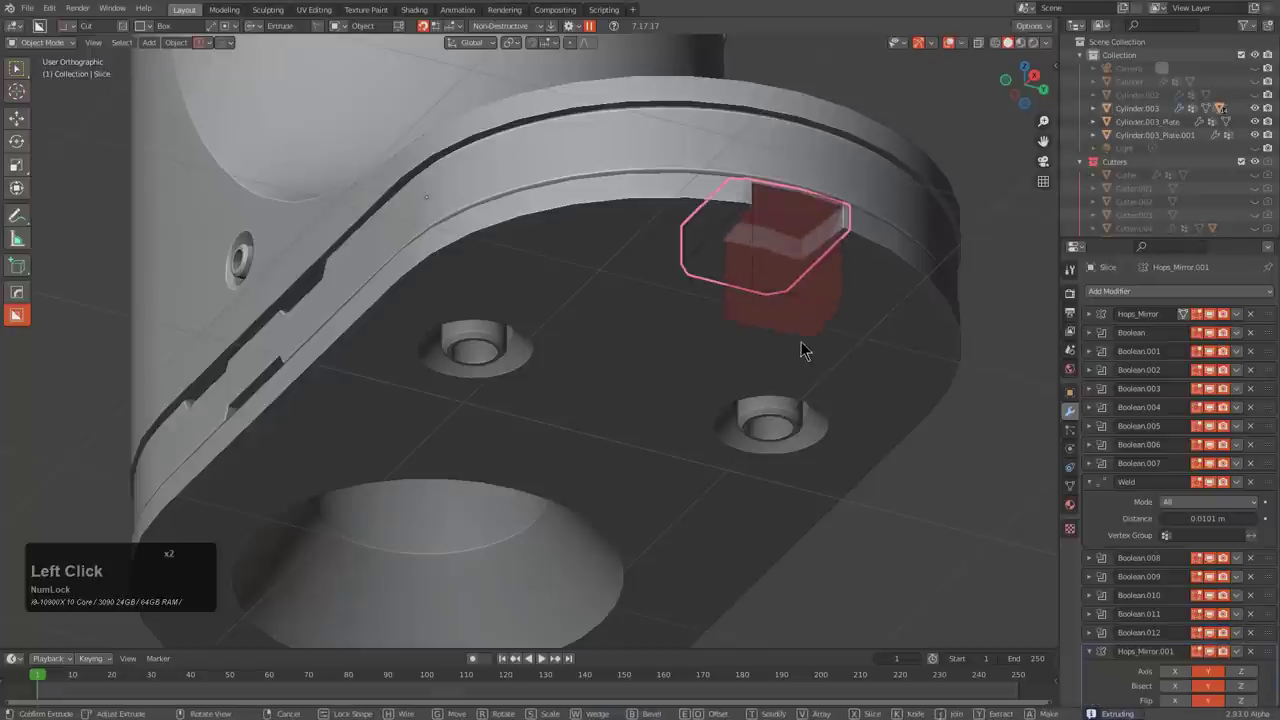
- Resize the rectangular notch cutter along the rim and confirm its shape
right_click(780, 364)
middle_click(769, 400)
scroll(up, 3)
drag(570, 500, 719, 469)
middle_click(719, 470)
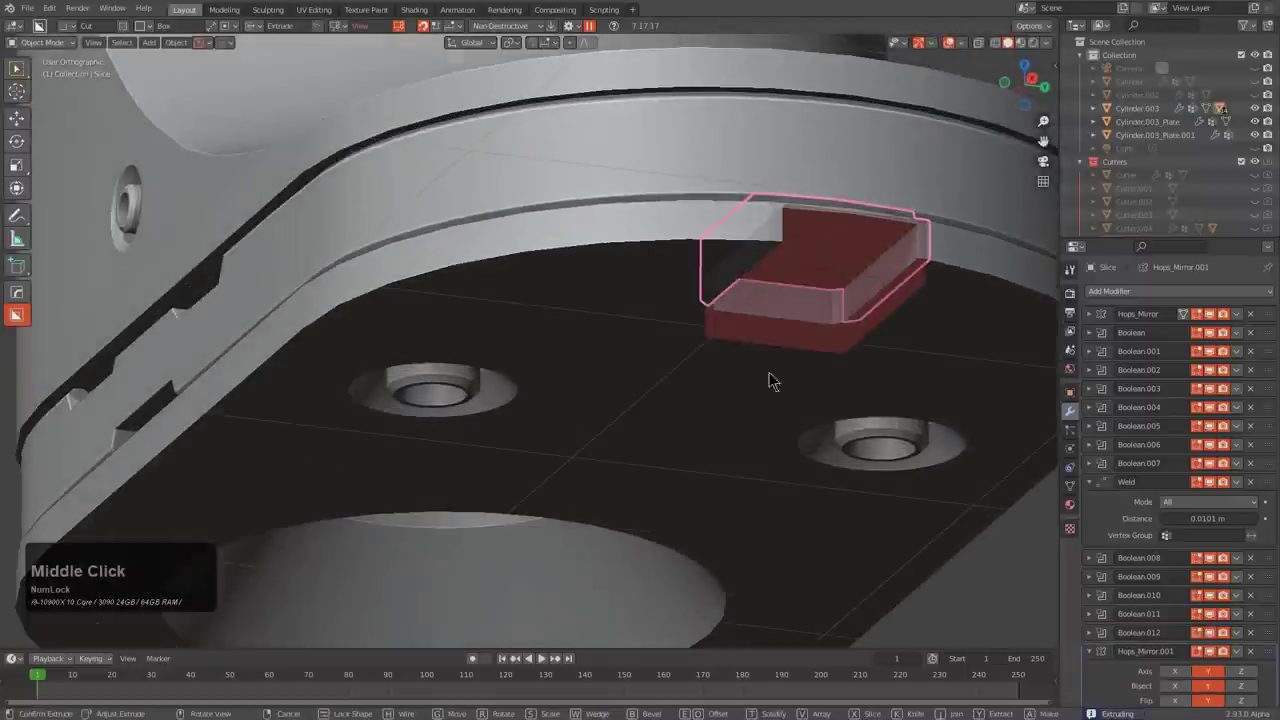
middle_click(783, 360)
middle_click(844, 222)
middle_click(696, 327)
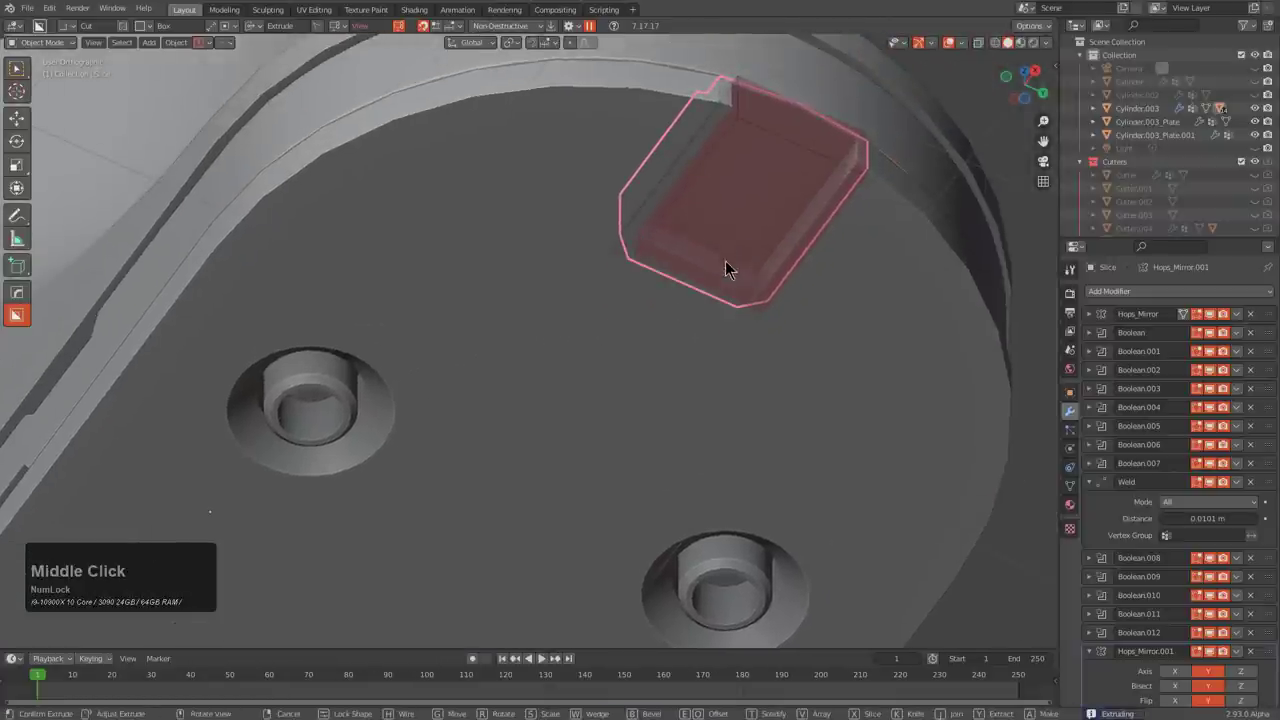
click(724, 283)
middle_click(660, 333)
scroll(up, 3)
middle_click(648, 361)
middle_click(810, 449)
scroll(up, 3)
- In front view, draw an Ngon cut with a stepped lower edge beneath the rim notch
key(d)
click(601, 436)
click(501, 463)
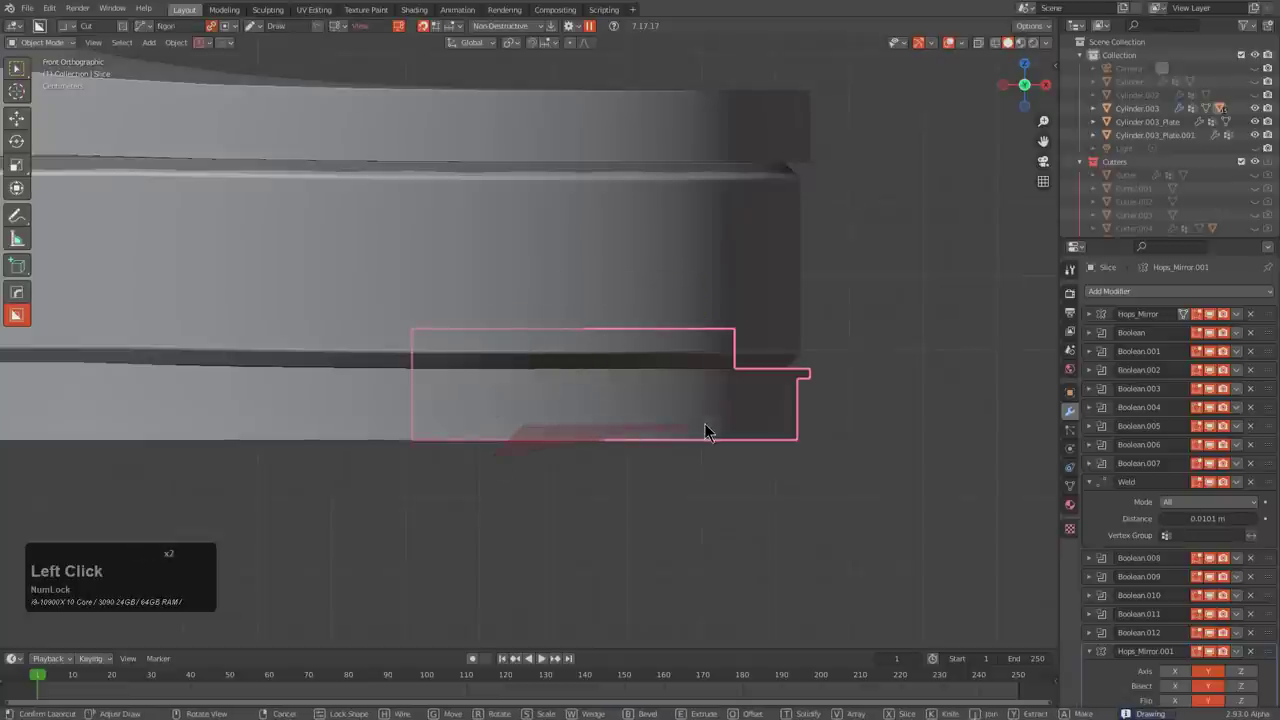
click(760, 452)
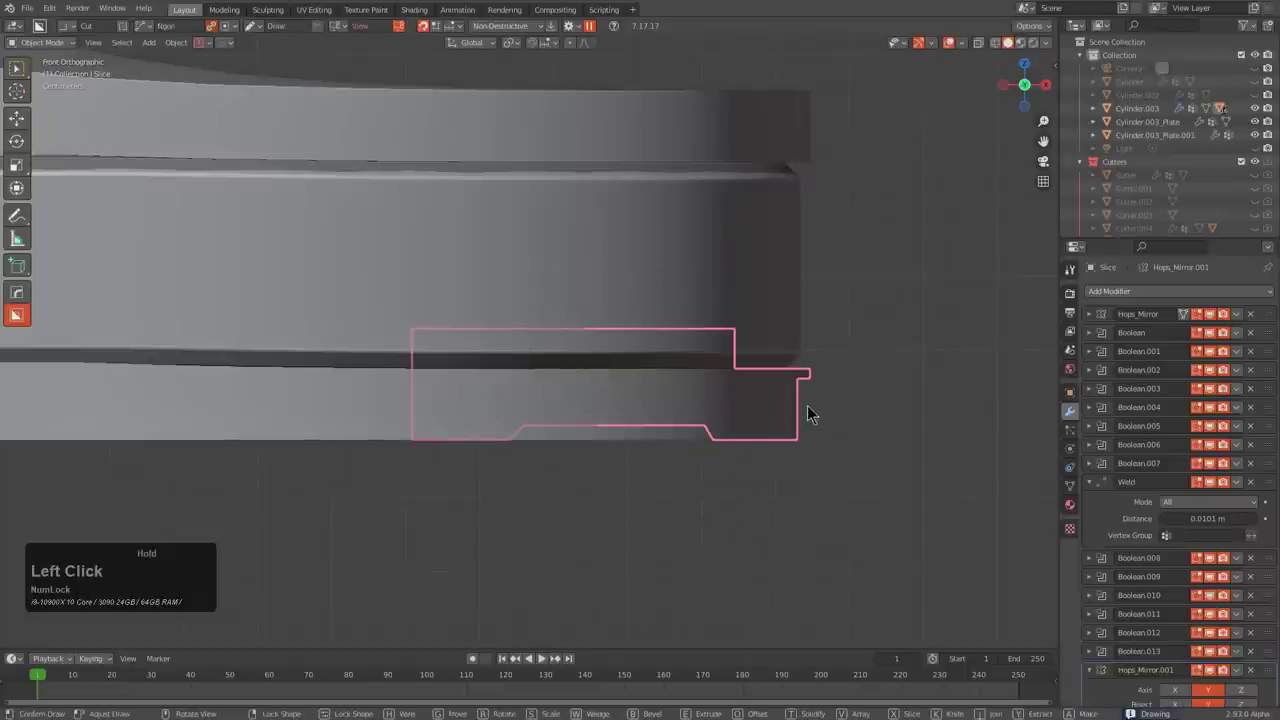
click(464, 451)
- Commit the stepped cut, leaving a stepped recess at the base rim
key(z)
middle_click(548, 476)
key(alt+z)
scroll(down, 3)
key(alt+a)
middle_click(569, 397)
scroll(down, 3)
middle_click(561, 395)
middle_click(567, 366)
middle_click(484, 327)
click(484, 327)
middle_click(522, 351)
- Slice a box across the sole's bottom to split its lower layer off as a separate piece
key(d)
click(682, 440)
click(987, 448)
key(x)
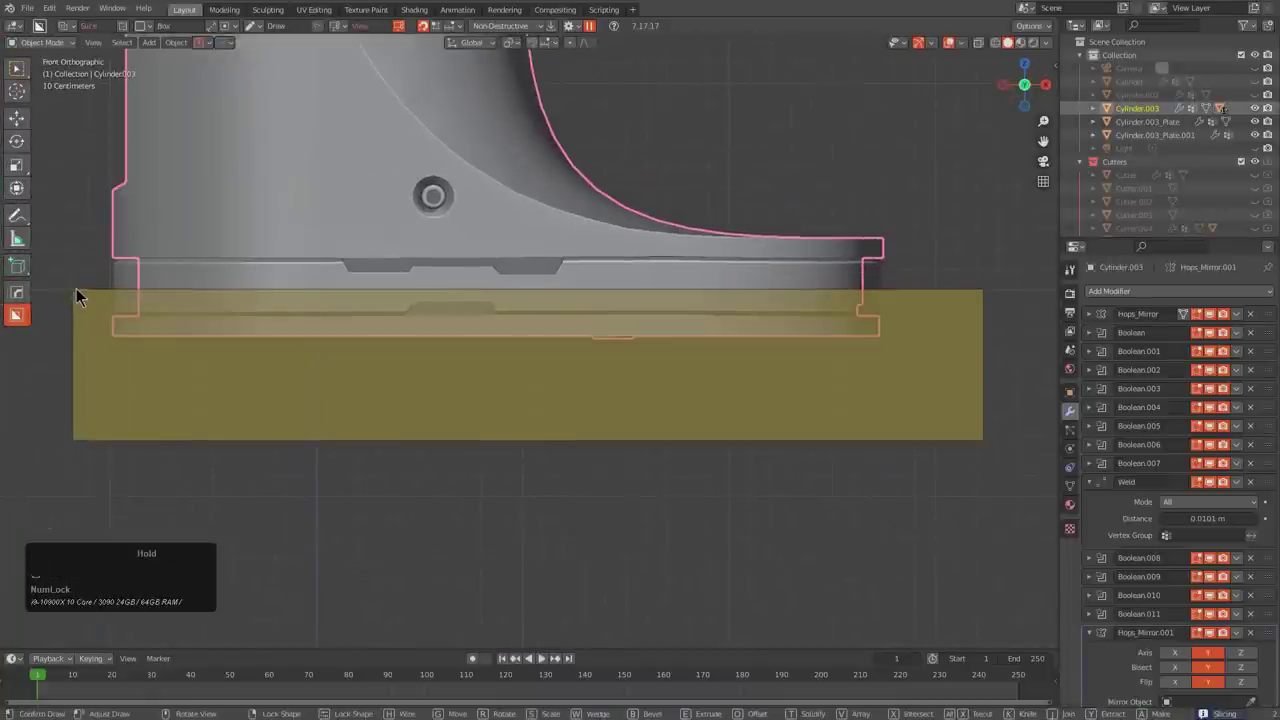
key(alt+a)
middle_click(544, 409)
click(594, 291)
middle_click(694, 289)
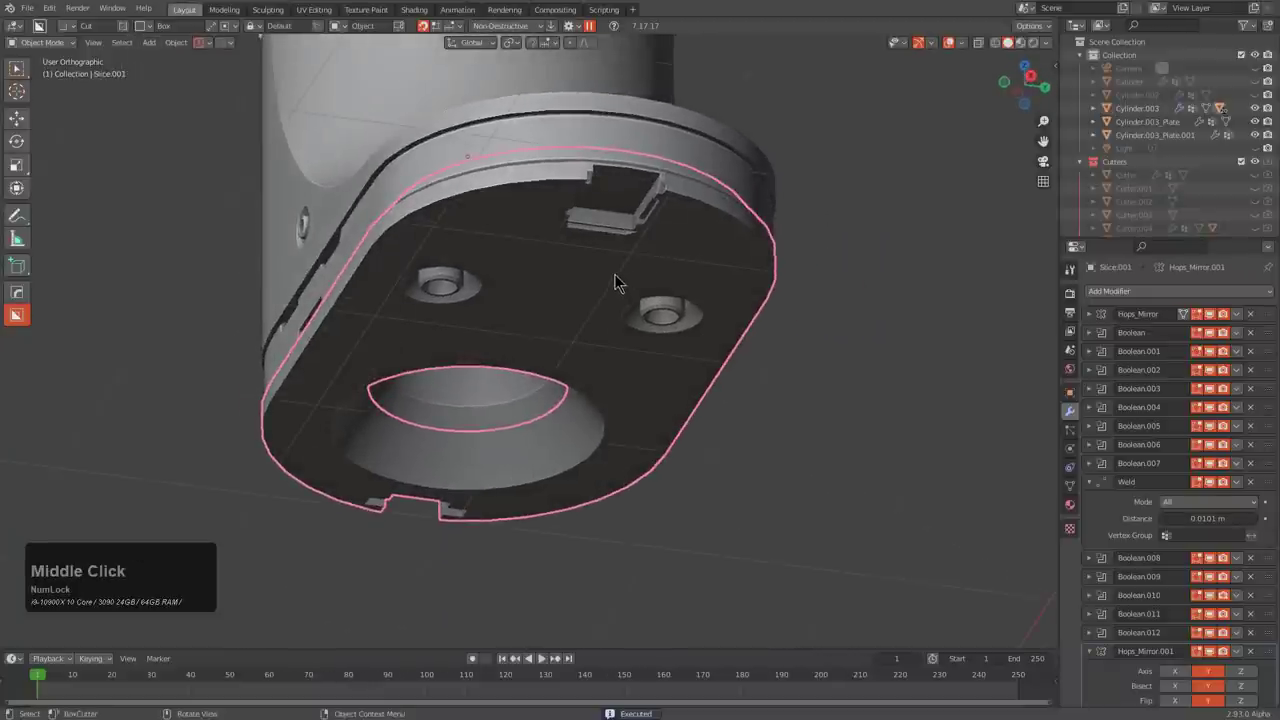
- Convert Slice.001 into a plane object via HardOps To Shape > Plane
key(q)
key(o)
key(t)
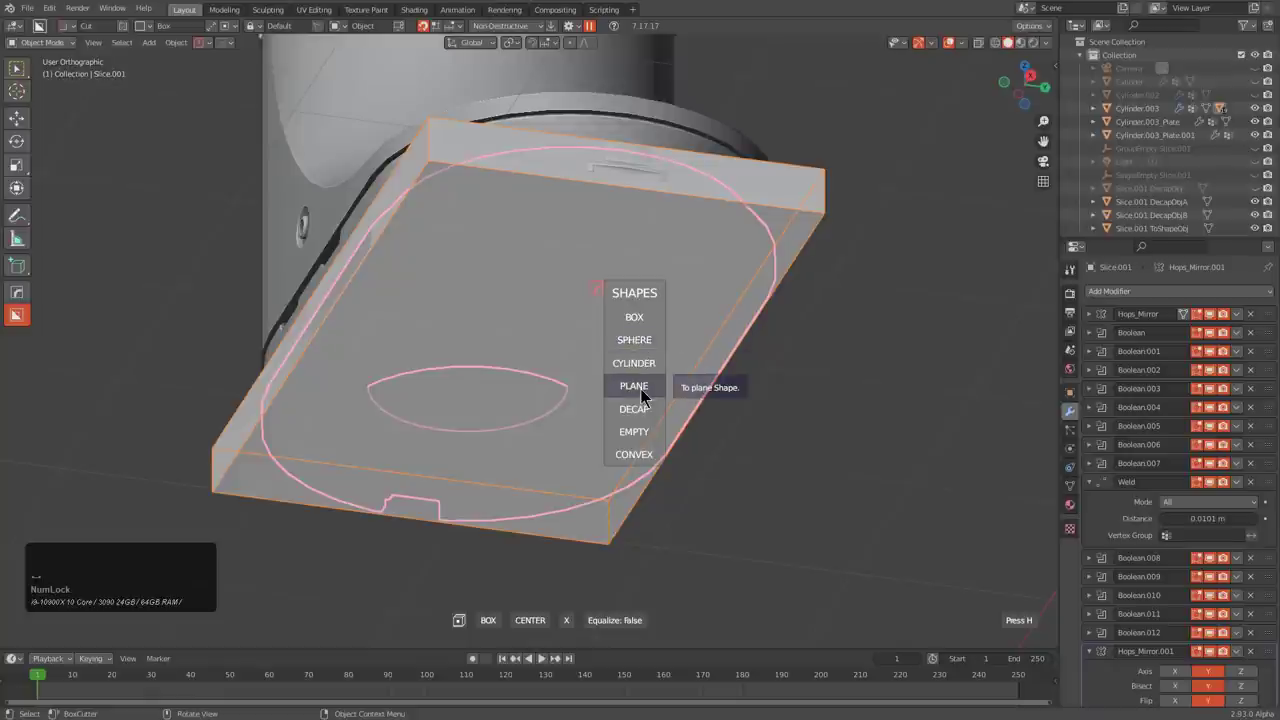
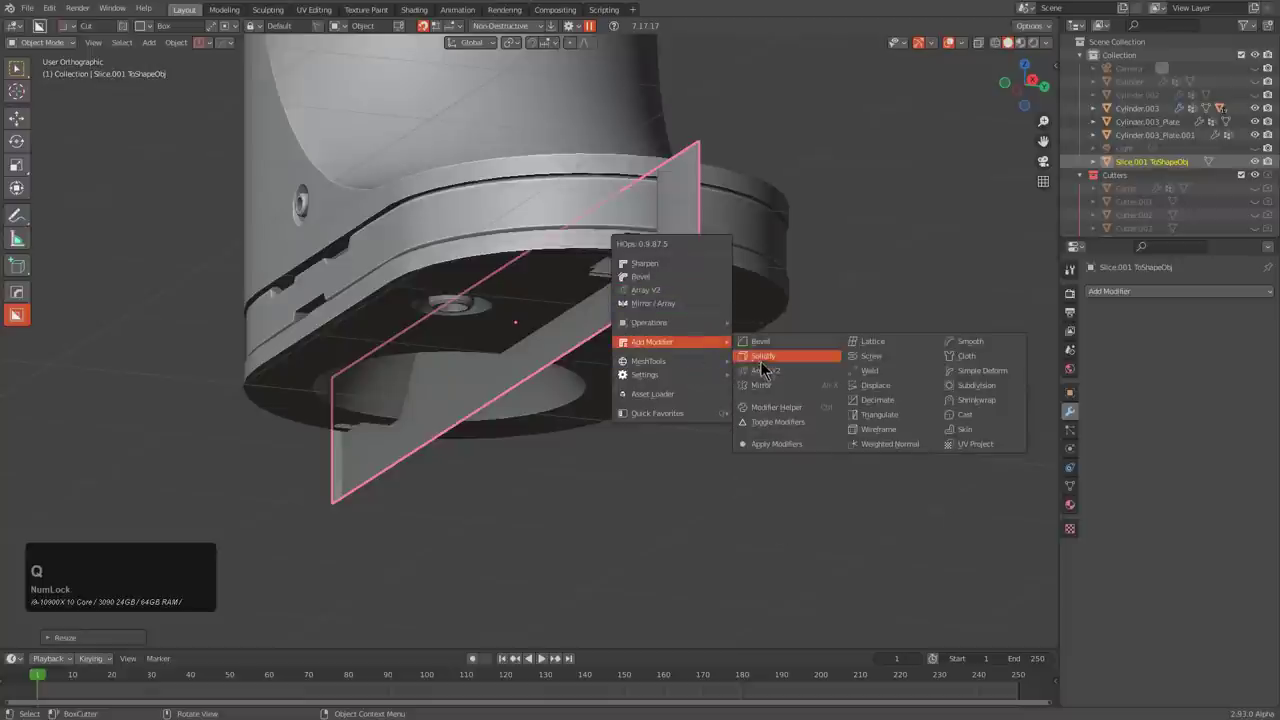
- Add a Solidify modifier to the slice plane and set its thickness
click(762, 364)
key(2)
click(817, 373)
middle_click(672, 397)
scroll(up, 3)
click(796, 278)
key(q)
click(761, 209)
scroll(down, 3)
- Orbit around the boot base to inspect the narrow groove cut by the thickened slice
middle_click(634, 269)
key(1)
middle_click(568, 289)
scroll(down, 3)
middle_click(612, 354)
middle_click(642, 383)
middle_click(614, 367)
middle_click(591, 405)
middle_click(558, 395)
middle_click(526, 357)
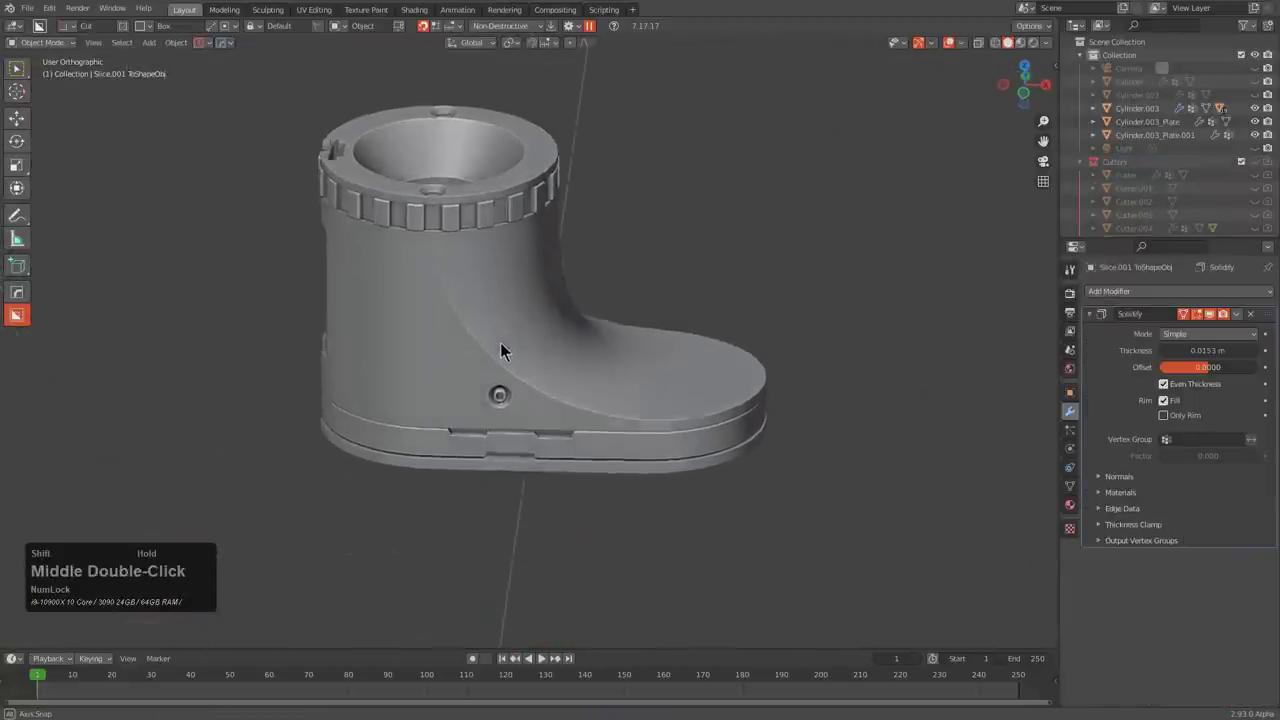
middle_click(496, 266)
- Select the boot body Cylinder.003 and inspect its edges from several angles
scroll(up, 3)
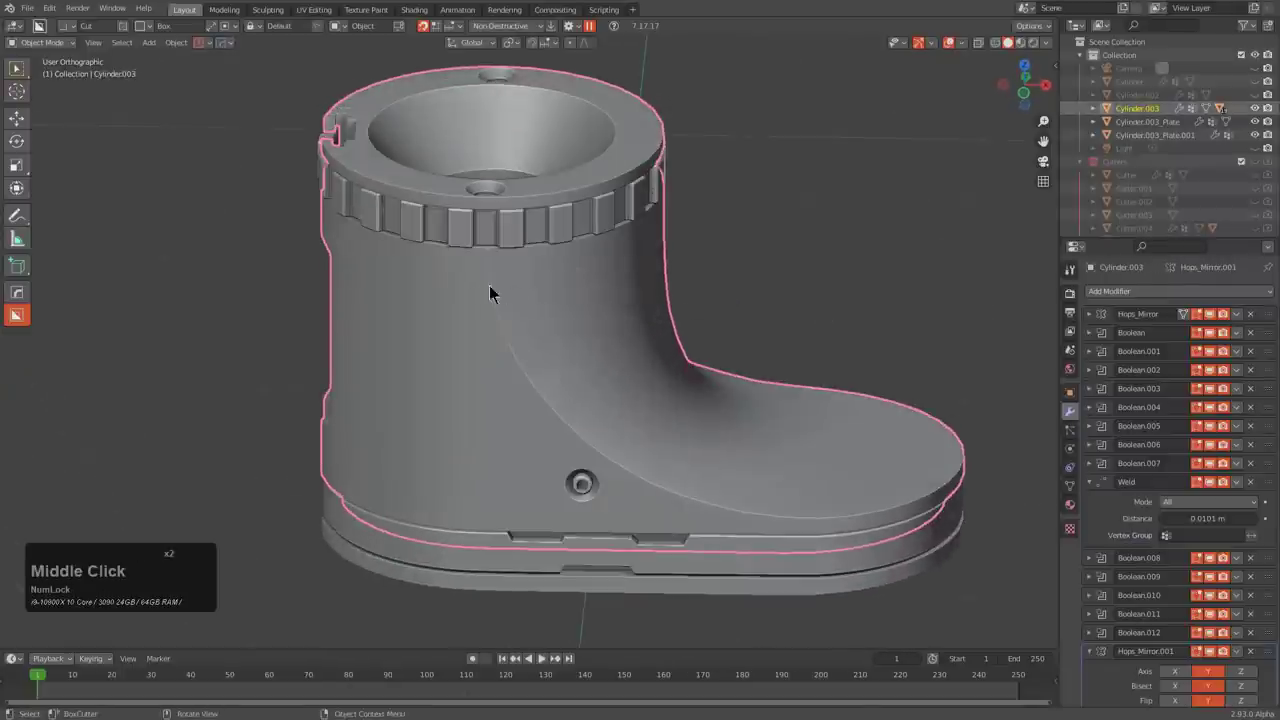
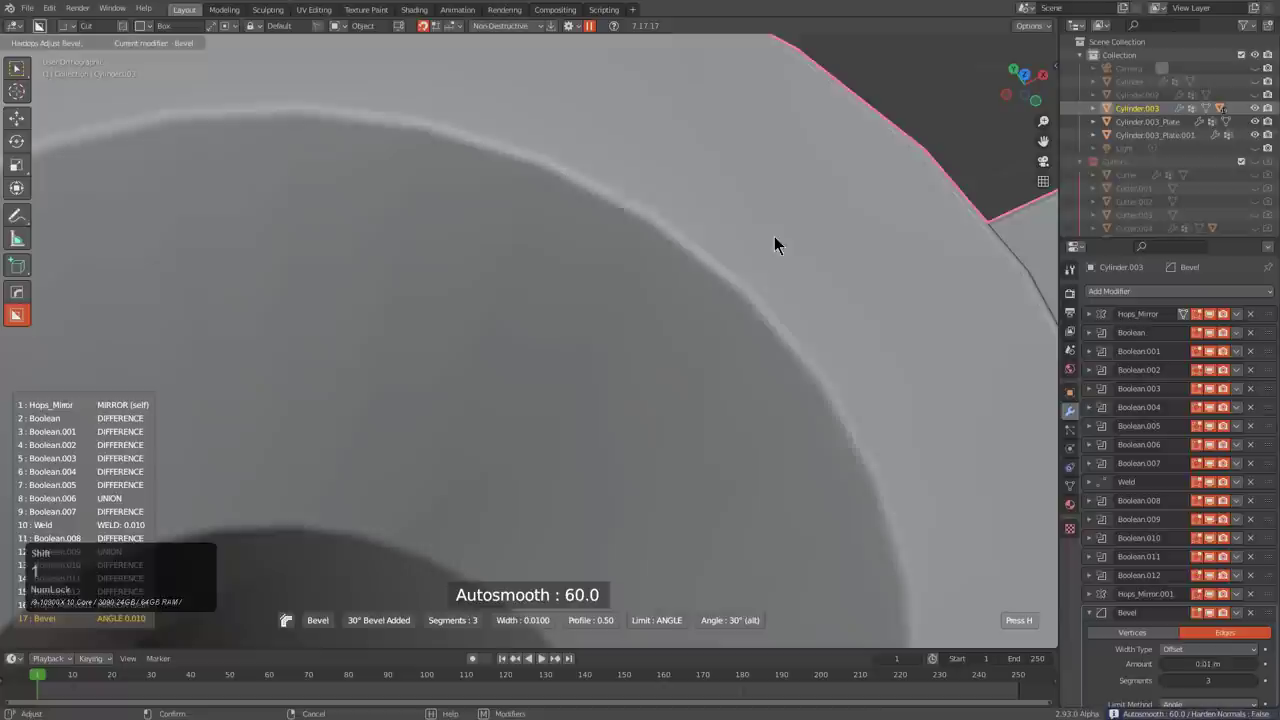
click(776, 239)
scroll(down, 3)
middle_click(508, 309)
scroll(up, 3)
middle_click(483, 380)
scroll(down, 3)
middle_click(844, 365)
middle_click(591, 355)
scroll(up, 3)
- Add a HardOps bevel to the boot body with autosmooth 60 and wireframe overlay shown
key(q)
click(716, 343)
key(alt+w)
click(691, 381)
key(s)
key(shift+z)
click(782, 421)
scroll(down, 3)
- Add a Weighted Normal modifier with Keep Sharp to the boot body for clean shading
middle_click(641, 409)
middle_click(620, 410)
middle_click(544, 374)
click(508, 292)
middle_click(590, 309)
scroll(up, 3)
click(776, 307)
middle_click(661, 392)
scroll(down, 3)
key(q)
middle_click(513, 403)
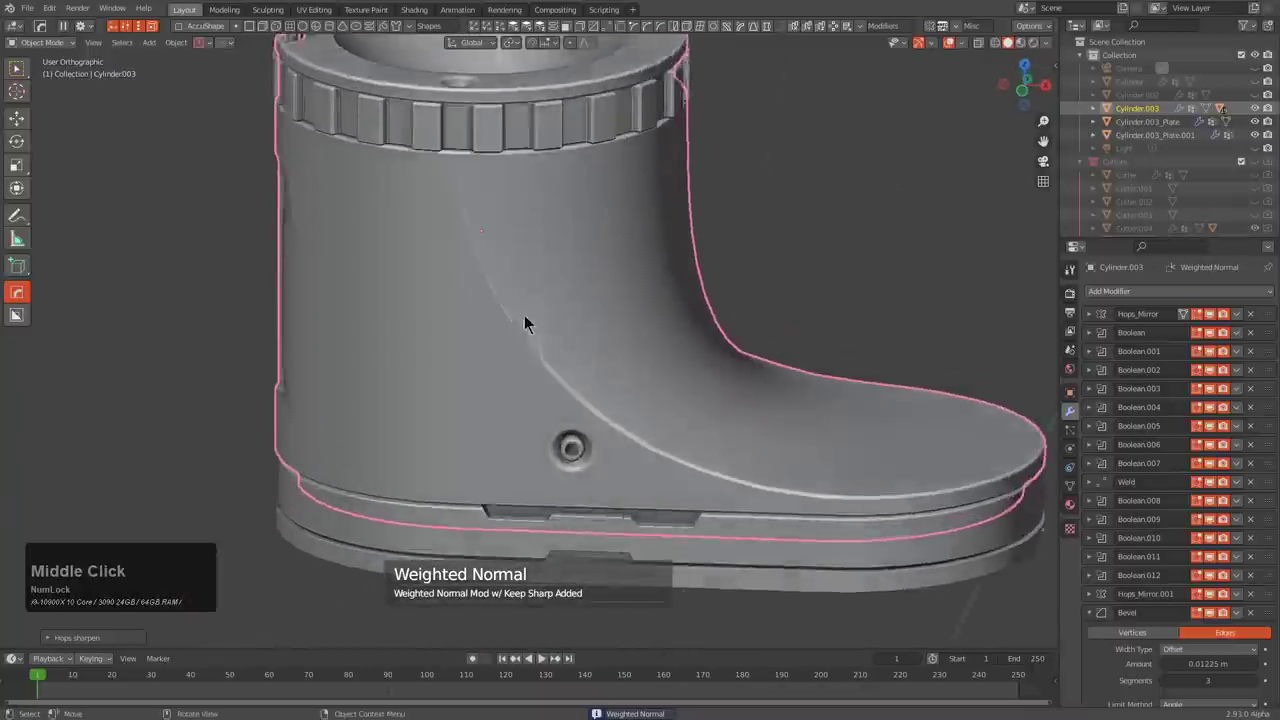
- Adjust the body bevel to Weight limit method, about 0.0135 wide with three segments
scroll(down, 3)
middle_click(692, 446)
middle_click(679, 448)
middle_click(637, 397)
middle_click(538, 407)
middle_click(536, 382)
middle_click(580, 415)
scroll(up, 3)
key(q)
click(606, 357)
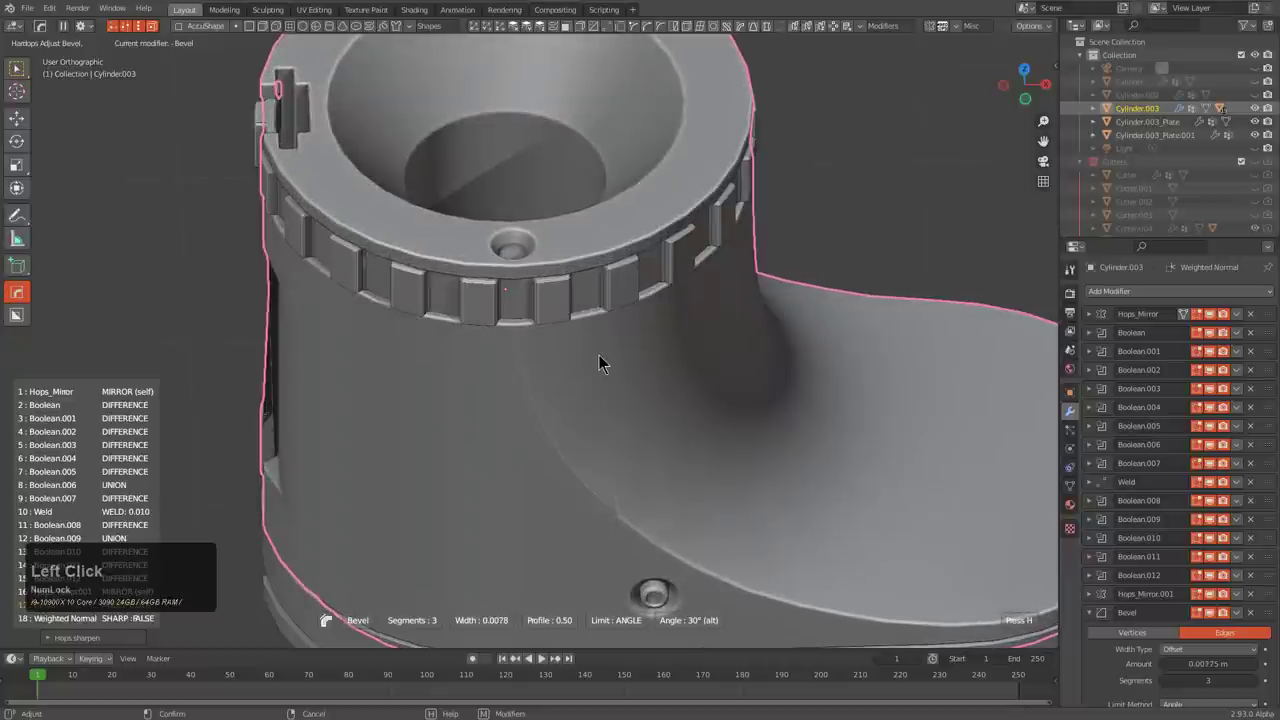
key(l)
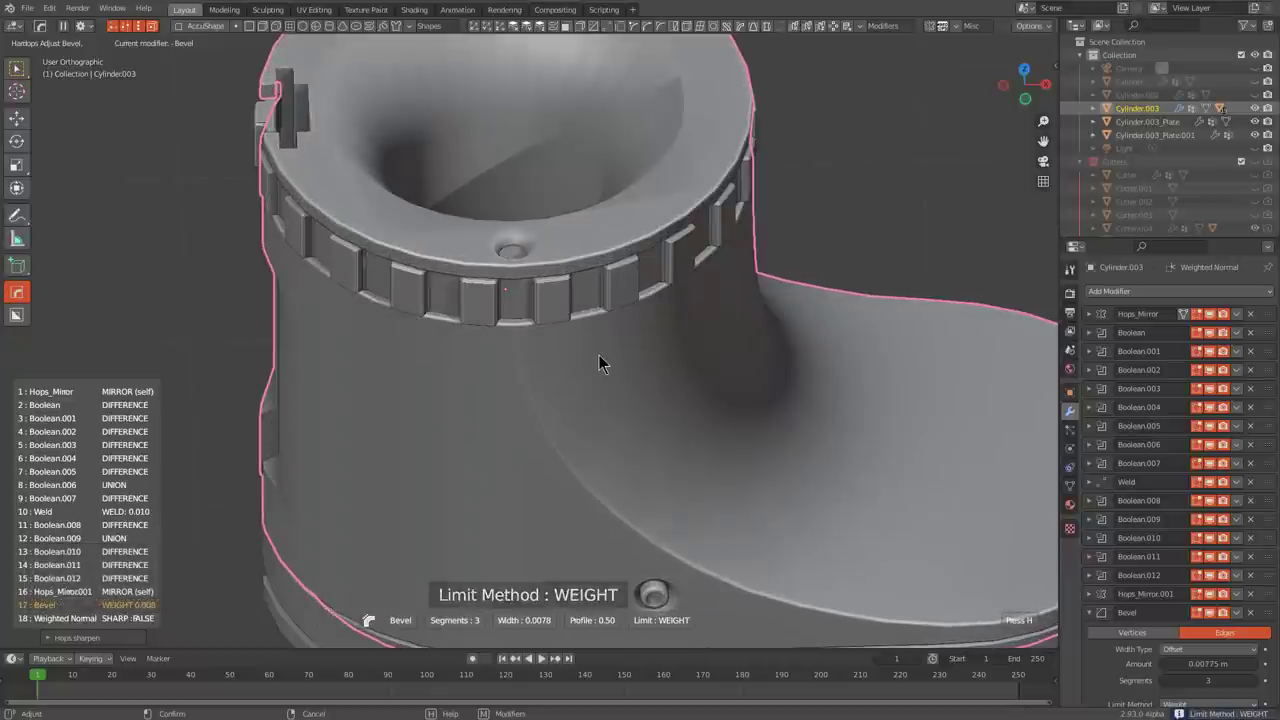
click(608, 392)
- Lower the autosmooth angle to 30, then set it back to 60
scroll(down, 3)
key(1)
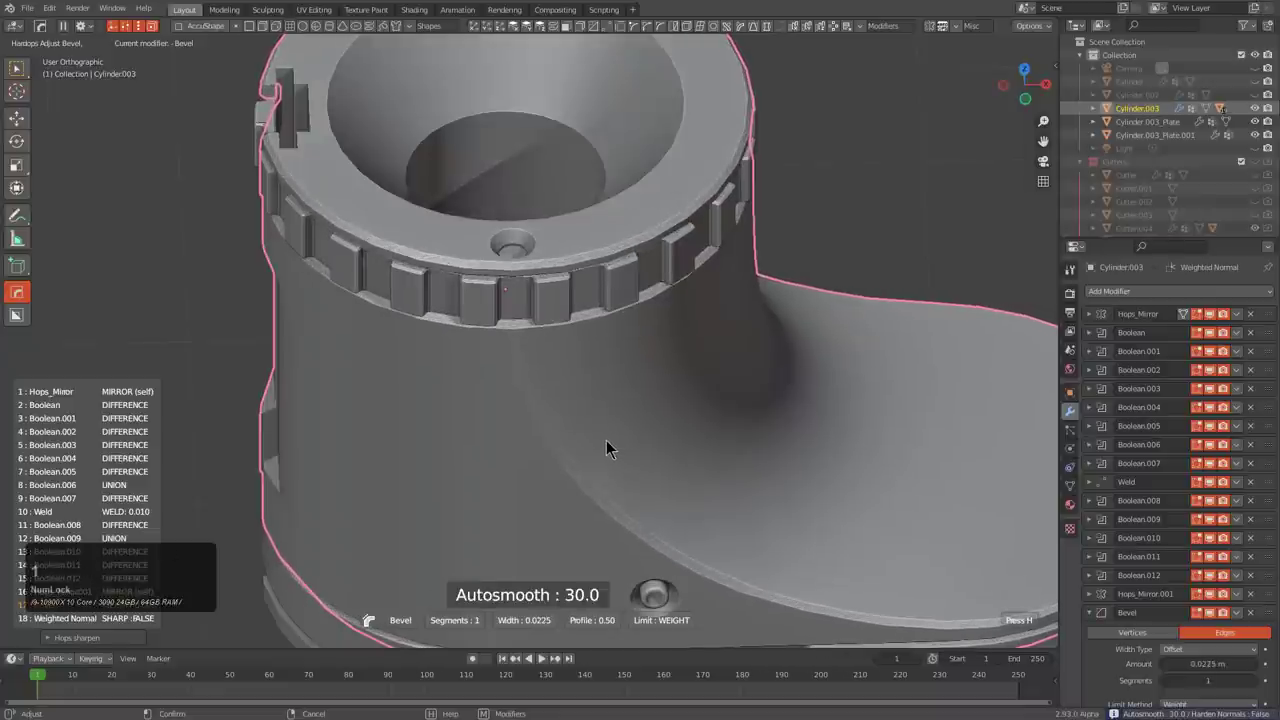
key(1)
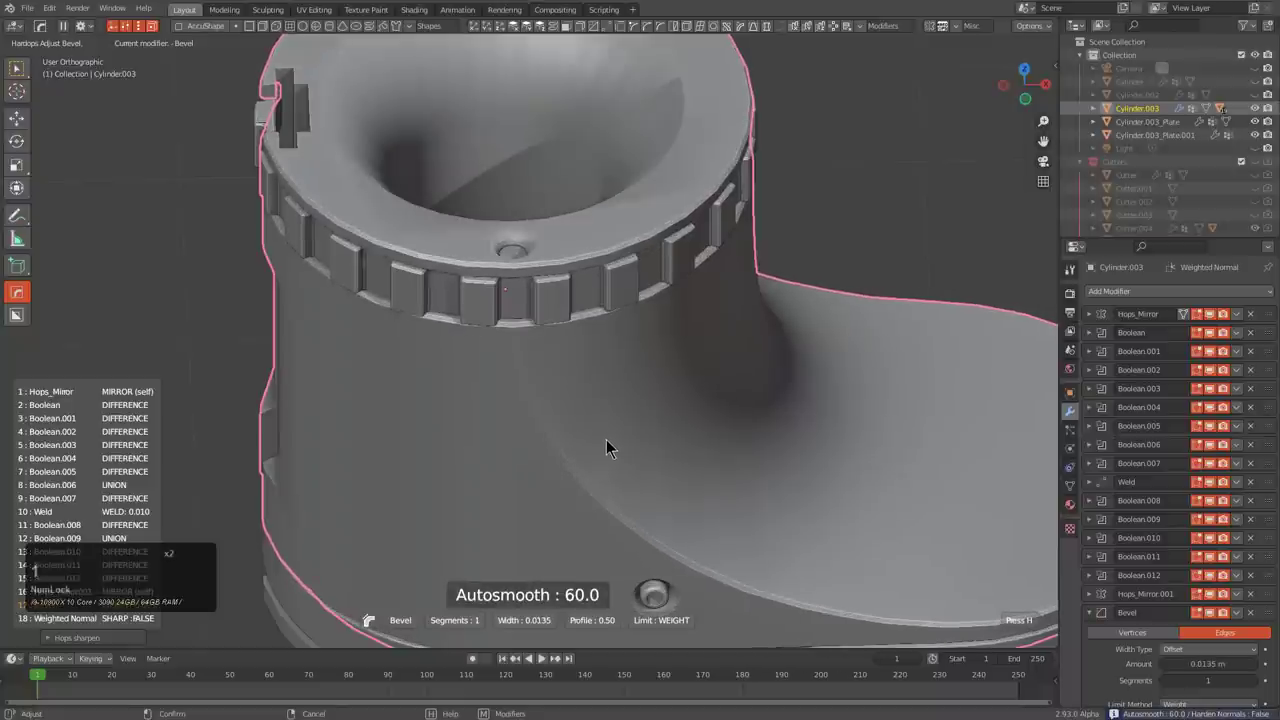
scroll(up, 3)
scroll(up, 3)
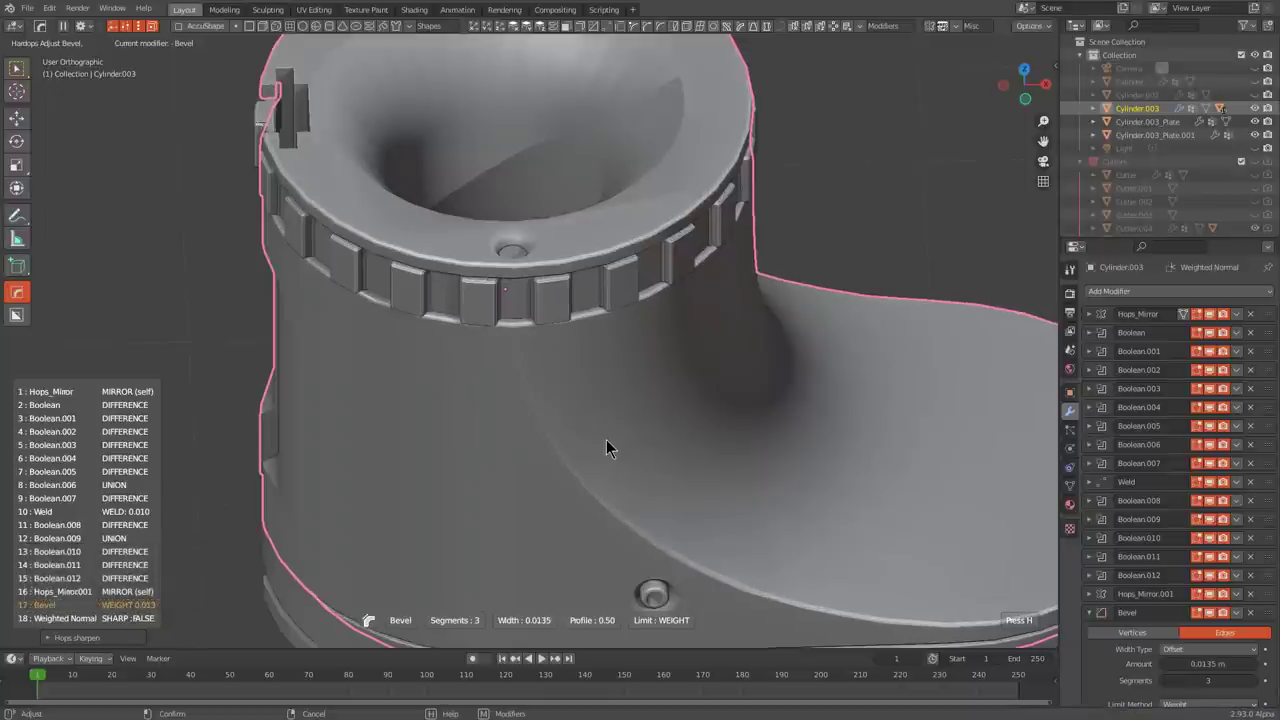
- Add Bevel.001 to the body with profile 0.70 and raise its angle limit to about 32°
click(615, 442)
middle_click(610, 415)
scroll(up, 3)
key(q)
click(701, 252)
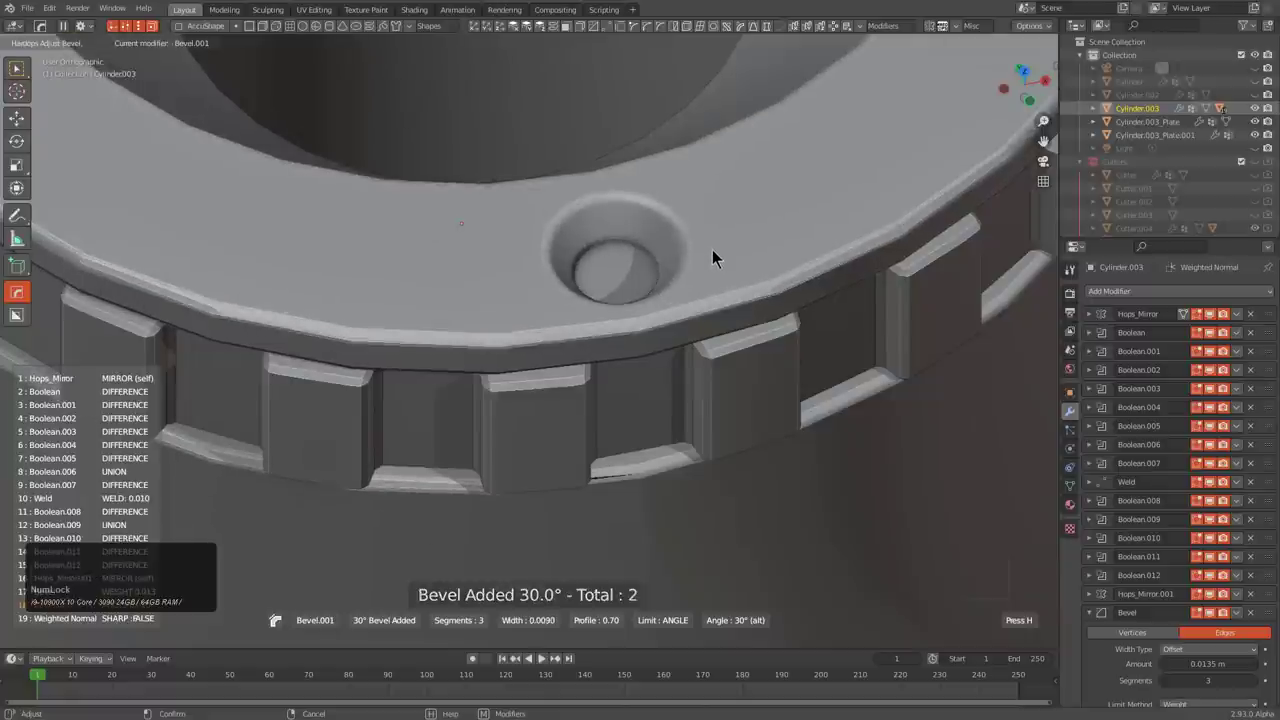
scroll(up, 3)
scroll(up, 3)
scroll(up, 3)
scroll(up, 3)
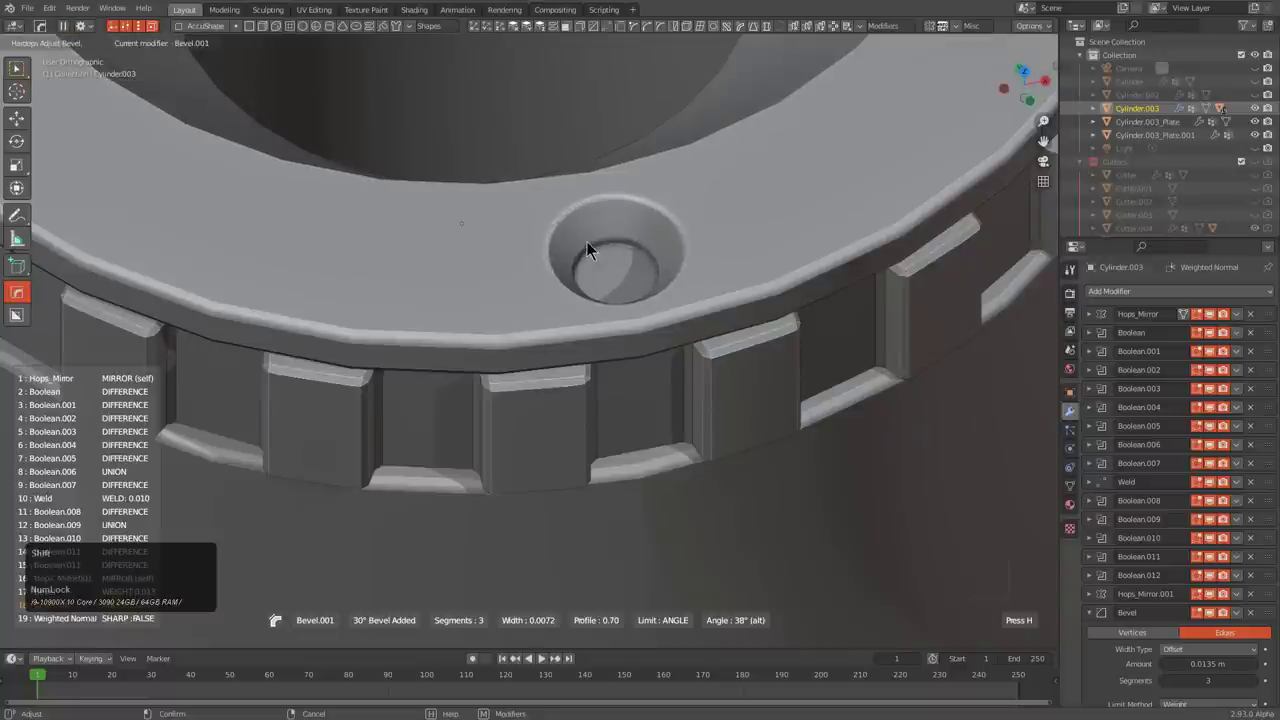
- Set Bevel.001's width to about 0.004 with three segments and confirm it
key(alt+Num_Lock)
scroll(down, 3)
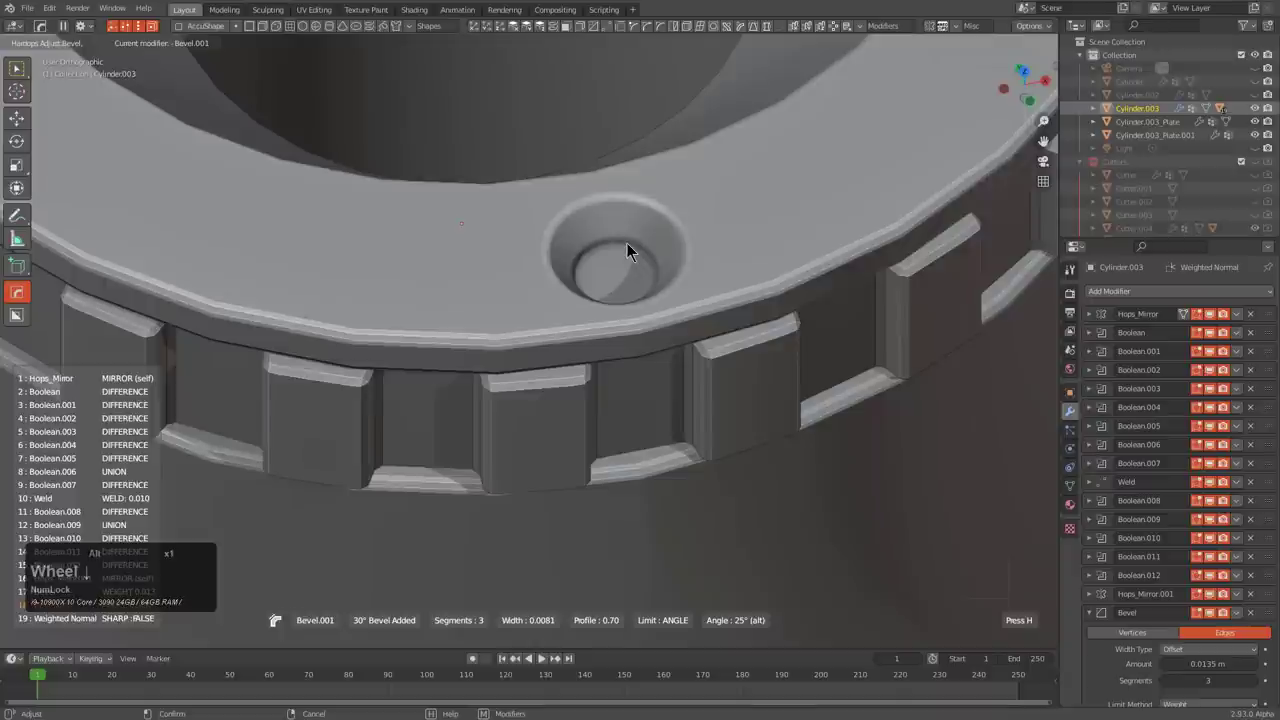
scroll(up, 3)
scroll(up, 3)
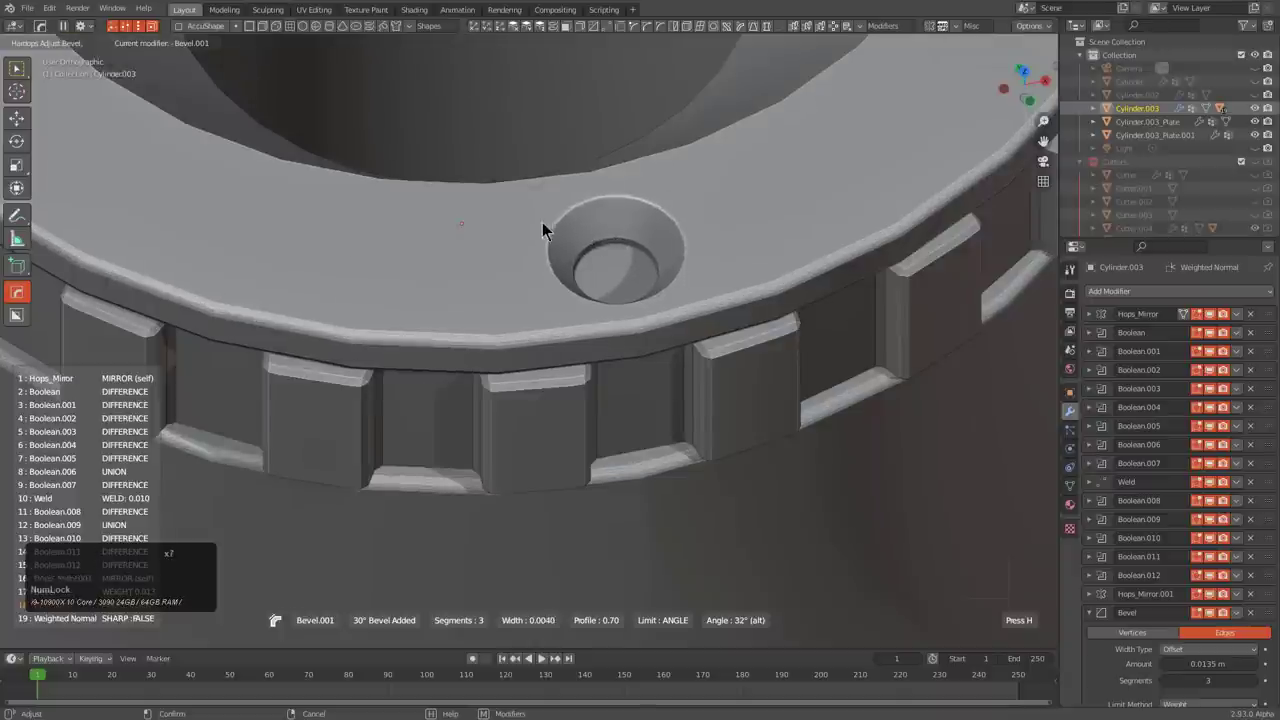
click(539, 222)
- Orbit around the boot to check the rounded top collar edges, deselecting all
scroll(down, 3)
middle_click(671, 391)
scroll(down, 3)
middle_click(609, 356)
key(alt+a)
middle_click(658, 443)
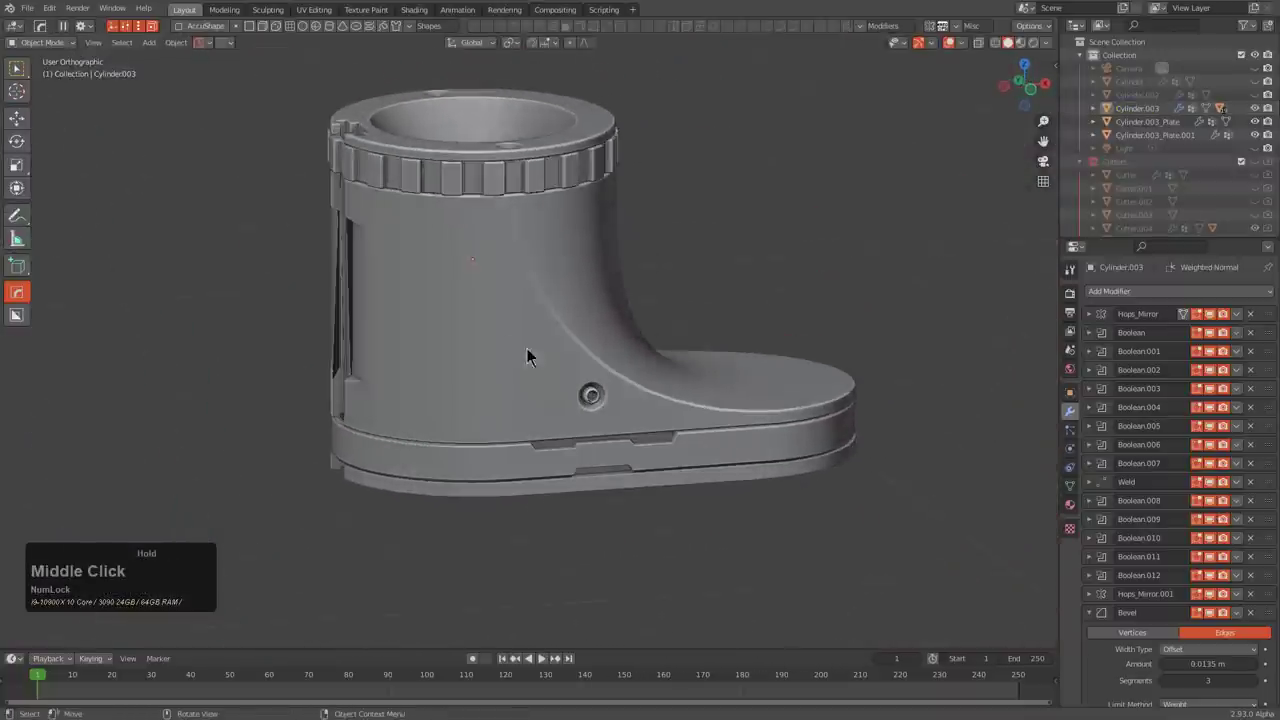
- Widen the main body bevel to about 0.0144 m with Hardops Adjust Bevel, checking it from several angles
click(510, 333)
key(q)
click(491, 318)
middle_click(548, 339)
scroll(up, 3)
middle_click(489, 322)
click(648, 246)
key(q)
click(682, 269)
scroll(down, 3)
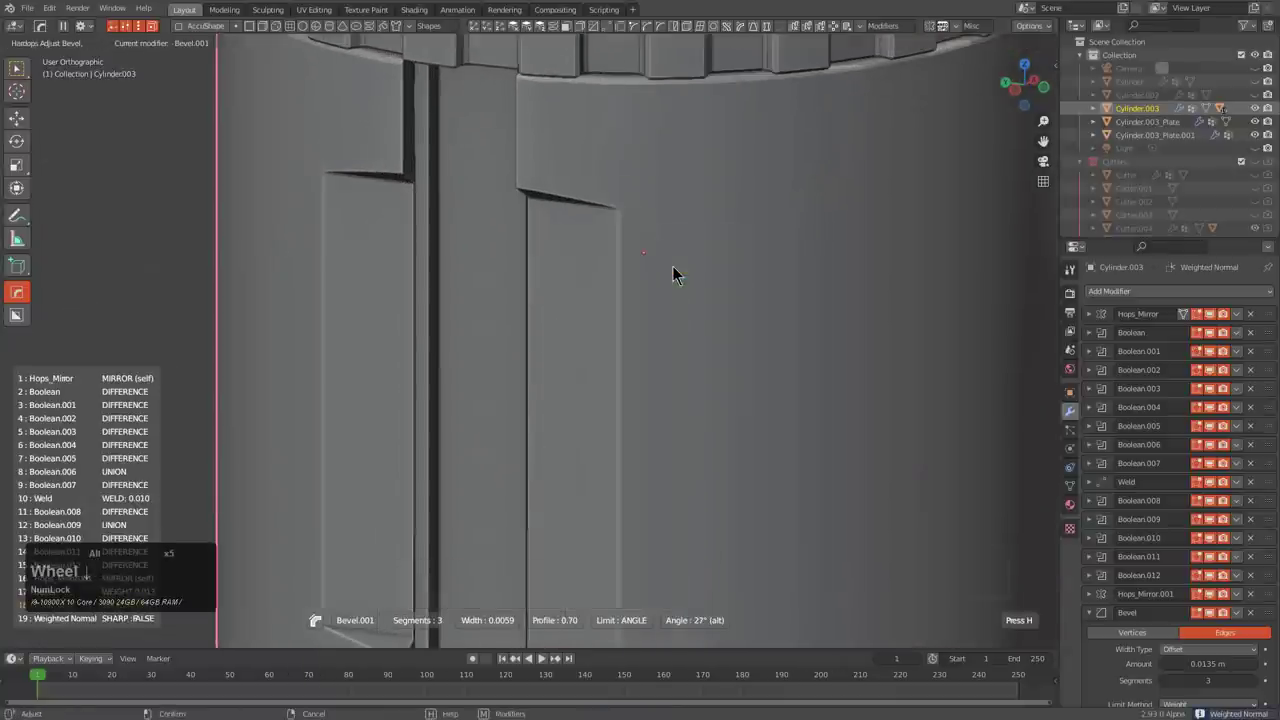
click(682, 269)
middle_click(706, 305)
scroll(up, 3)
middle_click(662, 293)
middle_click(654, 308)
scroll(down, 3)
key(q)
- Raise the body bevel's segment count from 3 to 12 for smoother rounding
click(590, 237)
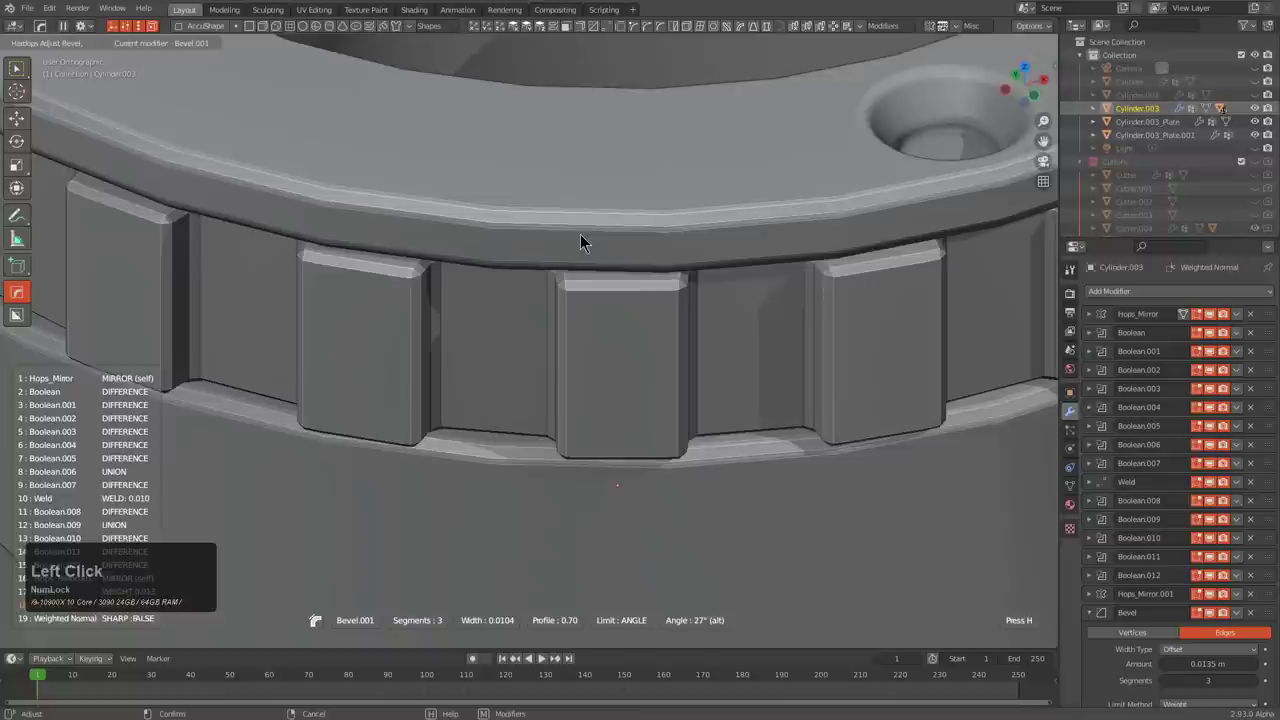
scroll(up, 3)
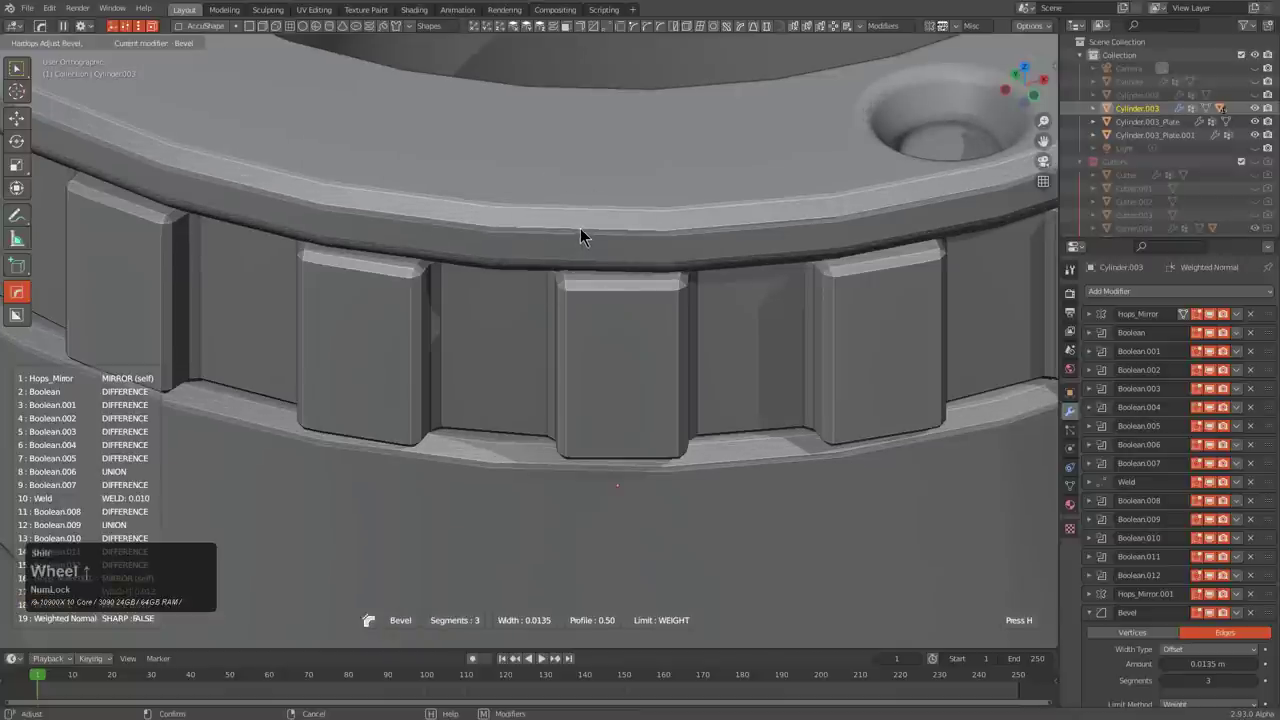
scroll(up, 3)
scroll(up, 3)
scroll(up, 3)
scroll(up, 3)
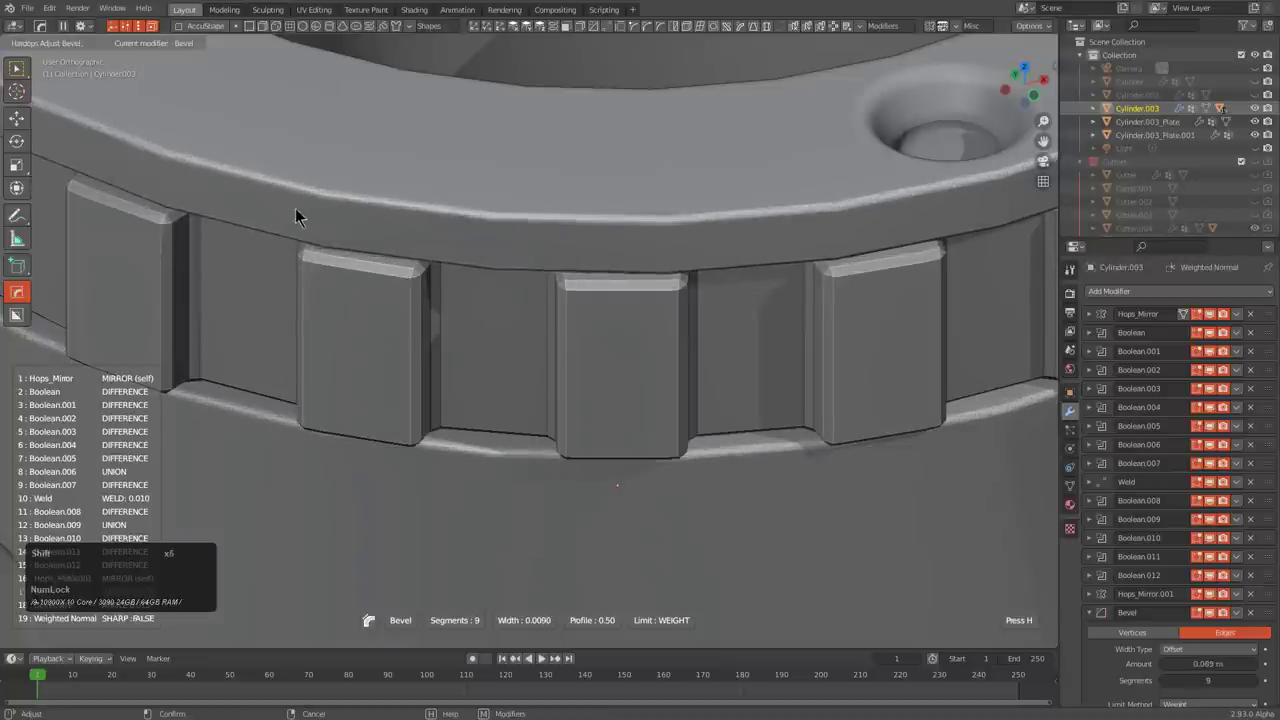
scroll(up, 3)
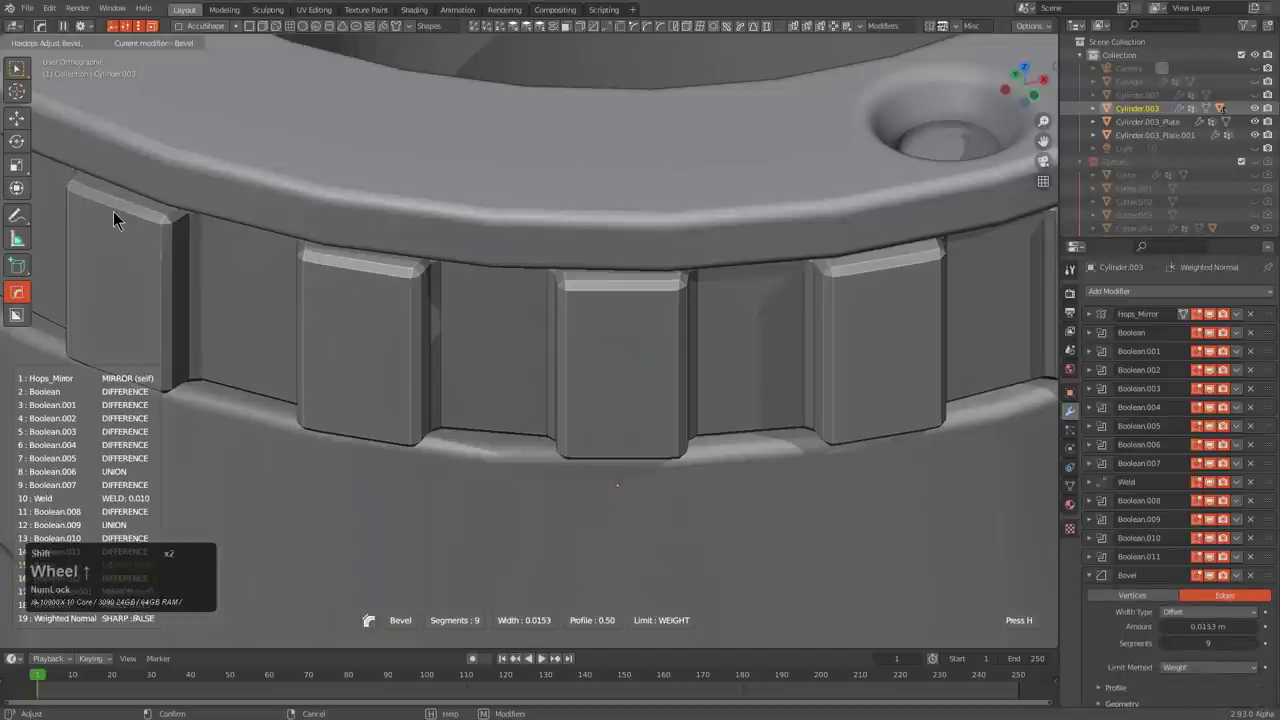
scroll(down, 3)
scroll(down, 3)
scroll(up, 3)
scroll(up, 3)
scroll(up, 3)
click(124, 214)
- Retune the second body bevel to about 0.0094 wide at a 27° angle
scroll(down, 3)
middle_click(588, 397)
middle_click(605, 392)
scroll(down, 3)
key(shift+alt+a)
middle_click(547, 368)
click(485, 345)
key(q)
click(470, 332)
middle_click(470, 338)
key(alt+a)
scroll(up, 3)
middle_click(430, 267)
scroll(up, 3)
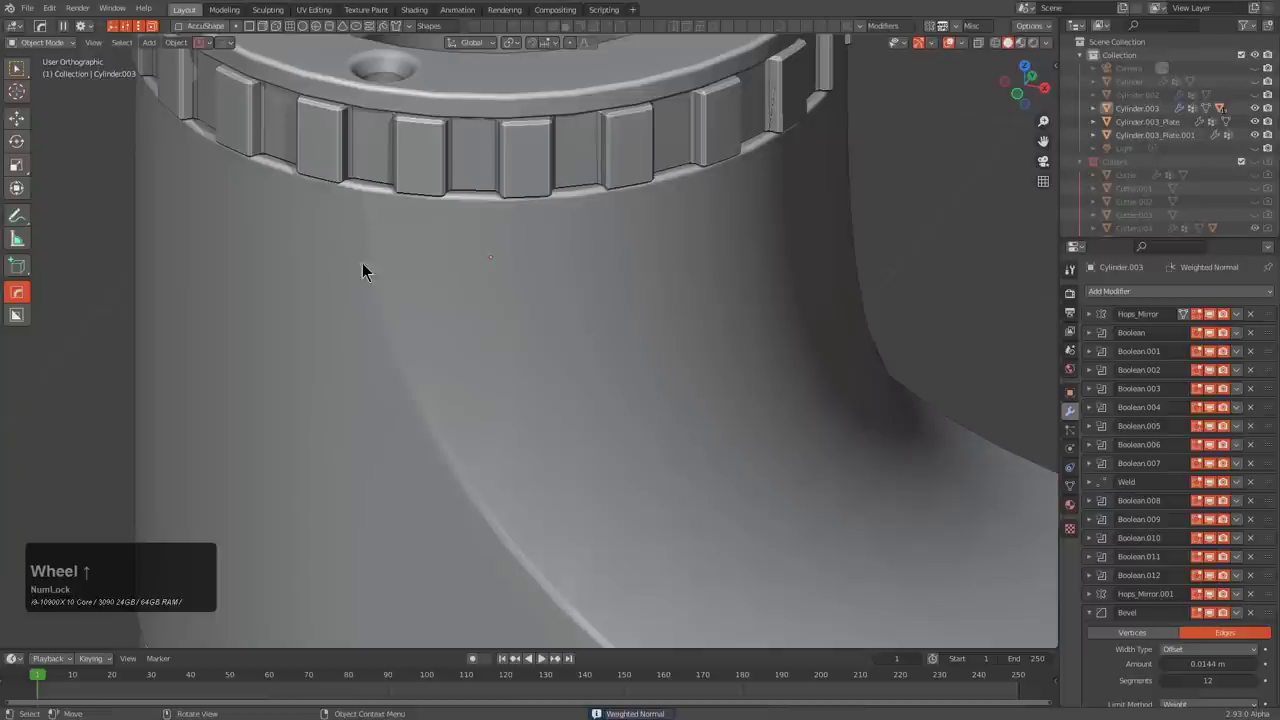
scroll(down, 3)
middle_click(610, 390)
scroll(down, 3)
- Confirm the bevel changes and orbit the boot to verify the smoother edges
key(alt+a)
middle_click(636, 415)
drag(684, 408, 758, 375)
scroll(up, 3)
middle_click(684, 374)
scroll(up, 3)
middle_click(579, 362)
click(504, 269)
click(535, 285)
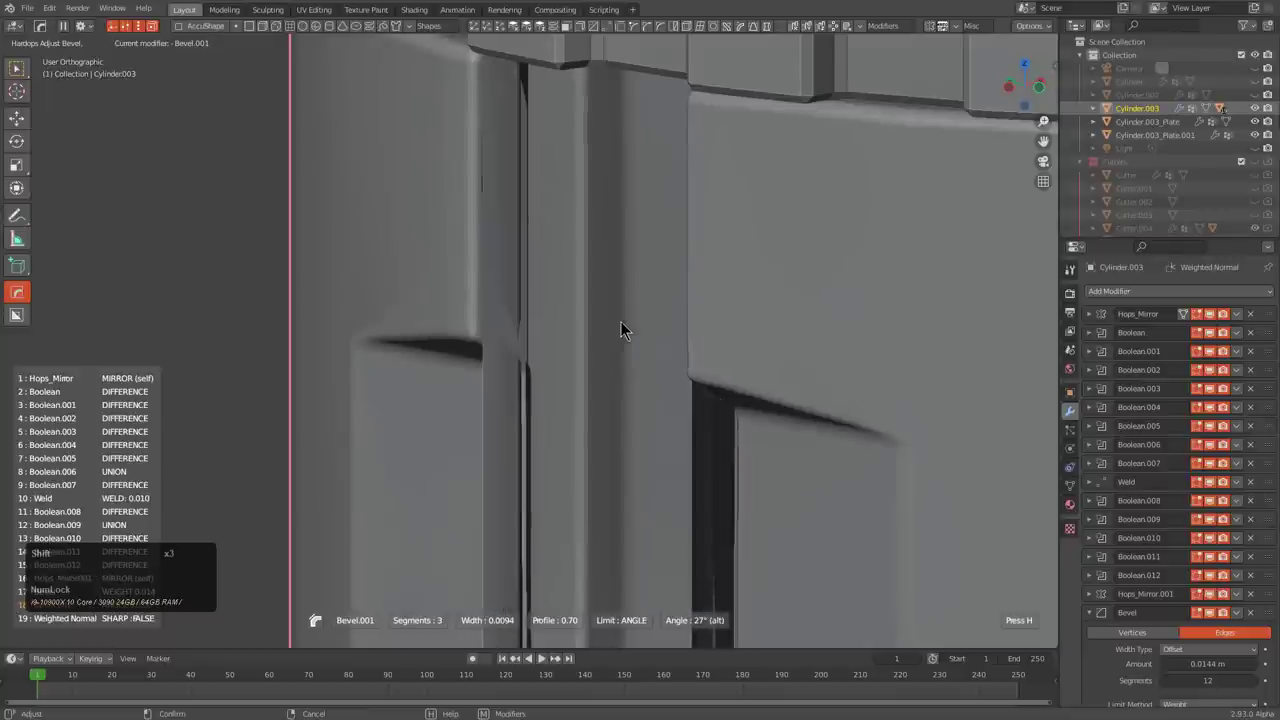
right_click(639, 331)
scroll(down, 3)
middle_click(590, 351)
middle_click(610, 313)
scroll(down, 3)
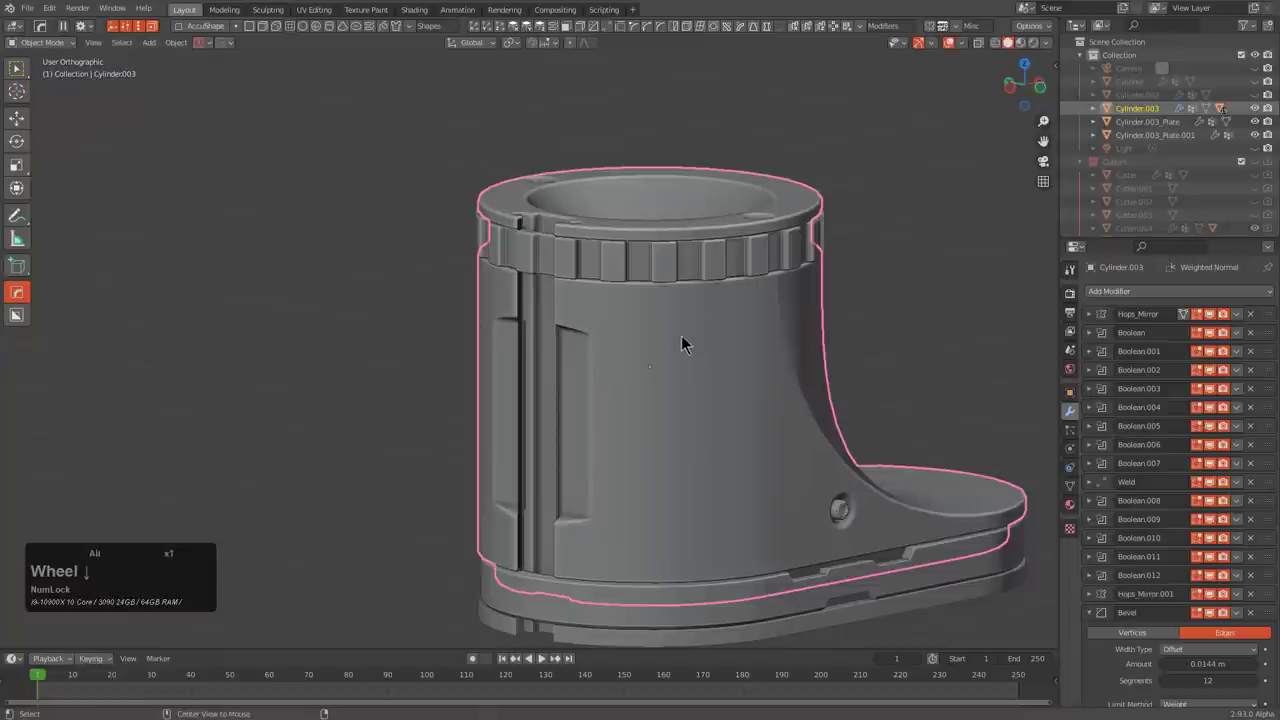
- Select Cutter.003 for the vertical side slot and scale it up slightly
scroll(down, 3)
scroll(down, 3)
click(540, 426)
click(584, 426)
key(KP_Decimal)
middle_click(674, 352)
scroll(up, 3)
key(s)
scroll(down, 3)
middle_click(643, 429)
scroll(up, 3)
middle_click(597, 405)
key(shift+s)
click(554, 331)
key(s)
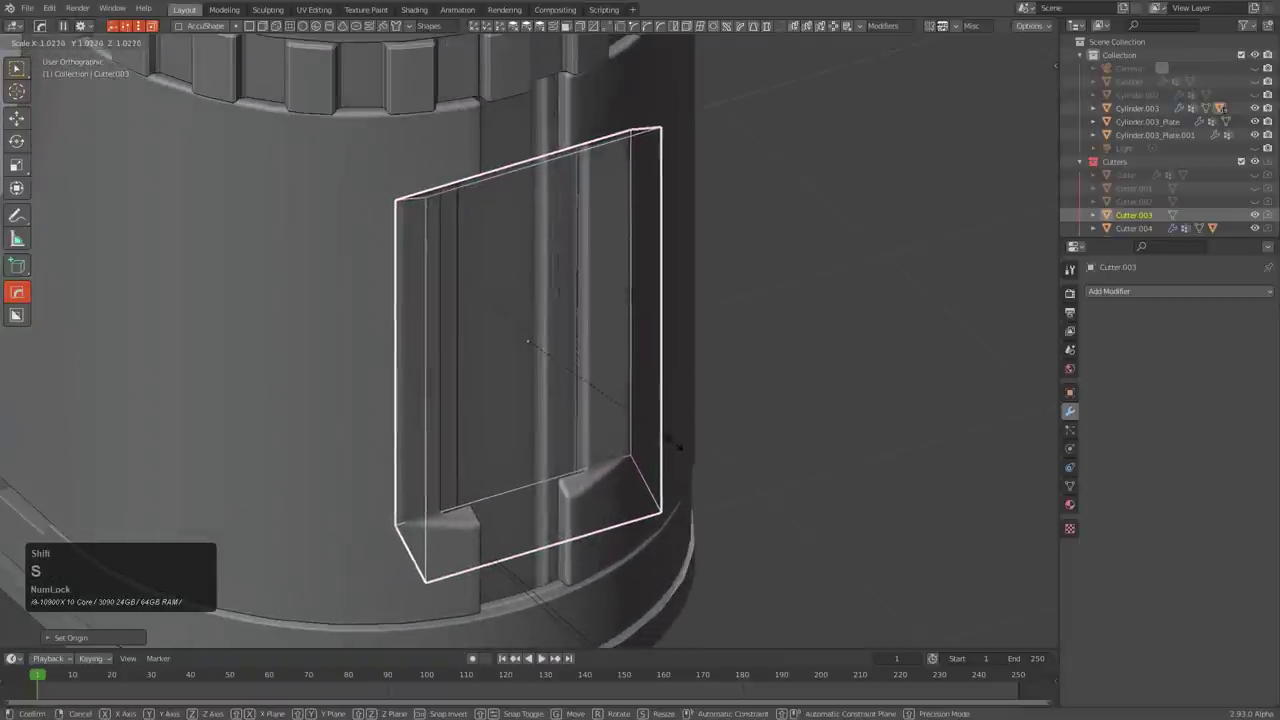
click(700, 469)
- Nudge the slot cutter slightly along its axes and re-select the Cylinder.003 body
scroll(up, 3)
key(g)
key(y)
text(gyx)
click(684, 454)
key(h)
click(658, 450)
- Bring up the Hardops menu's Add Modifier choices for the body
key(q)
double_click(666, 450)
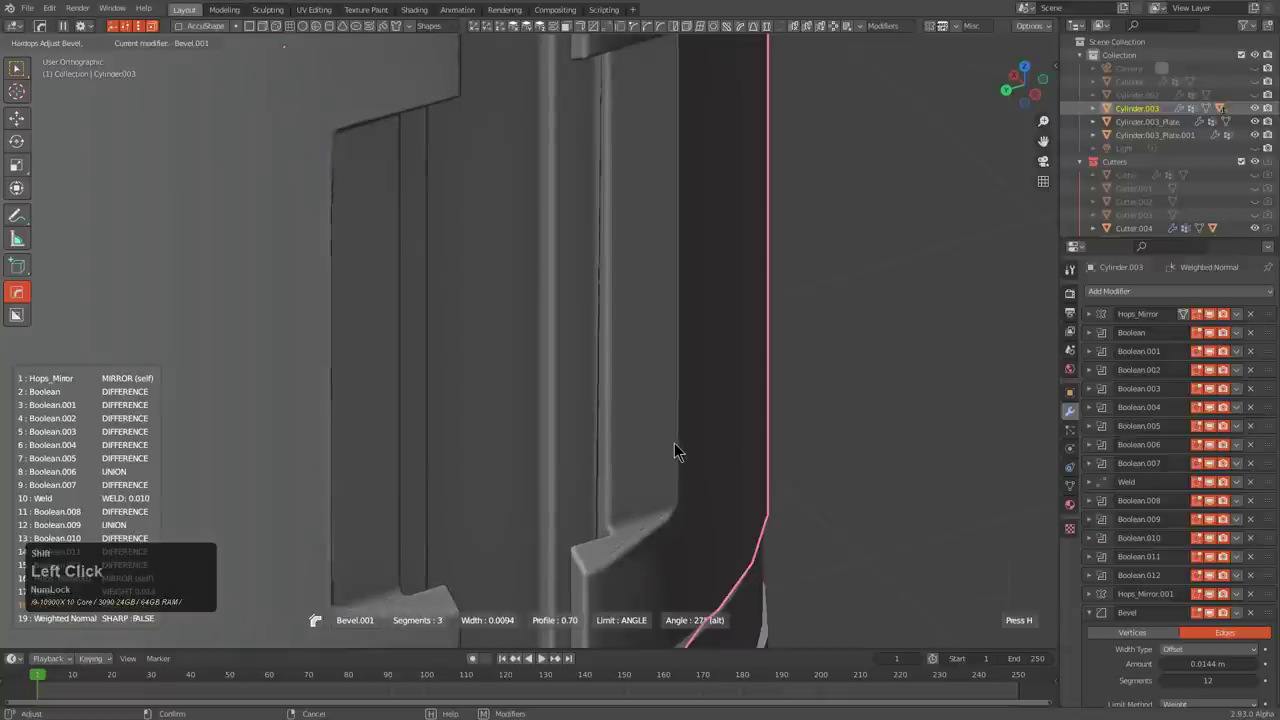
click(678, 450)
middle_click(687, 427)
scroll(down, 3)
middle_click(666, 402)
middle_click(683, 385)
middle_click(591, 421)
scroll(up, 3)
- Add a Weld modifier to the boot body from the Hardops Add Modifier menu
key(q)
key(q)
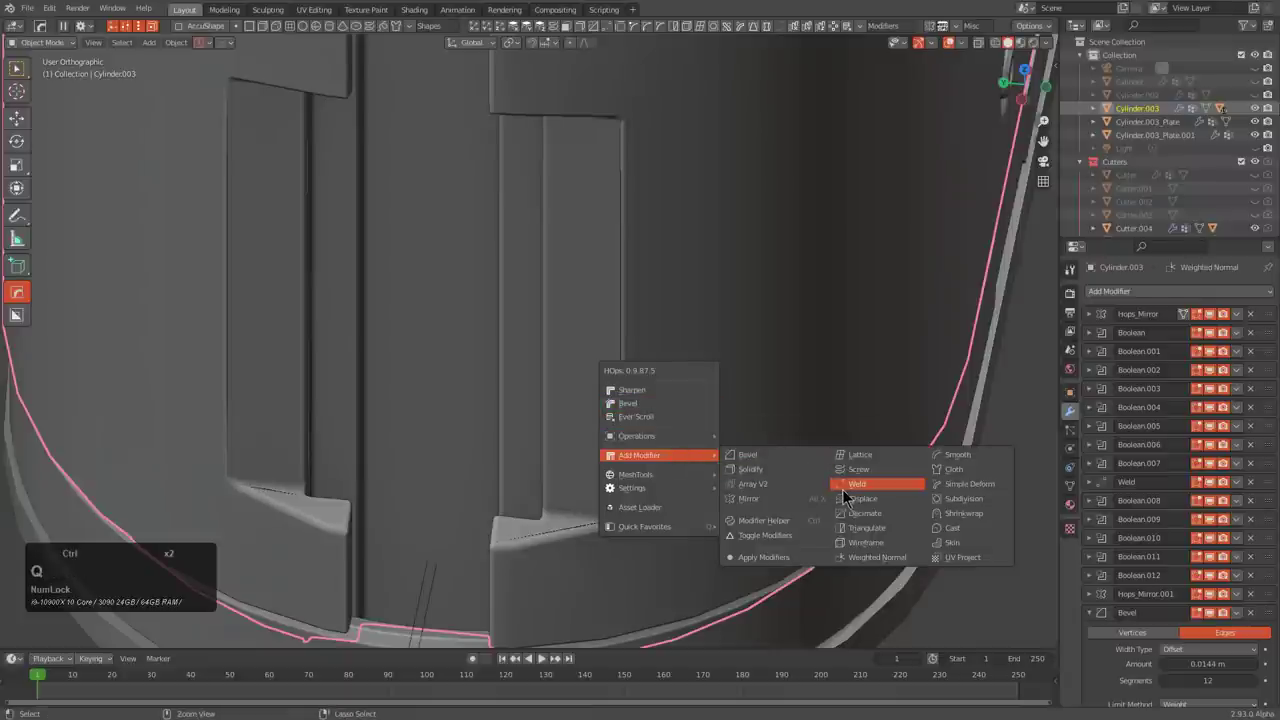
click(851, 493)
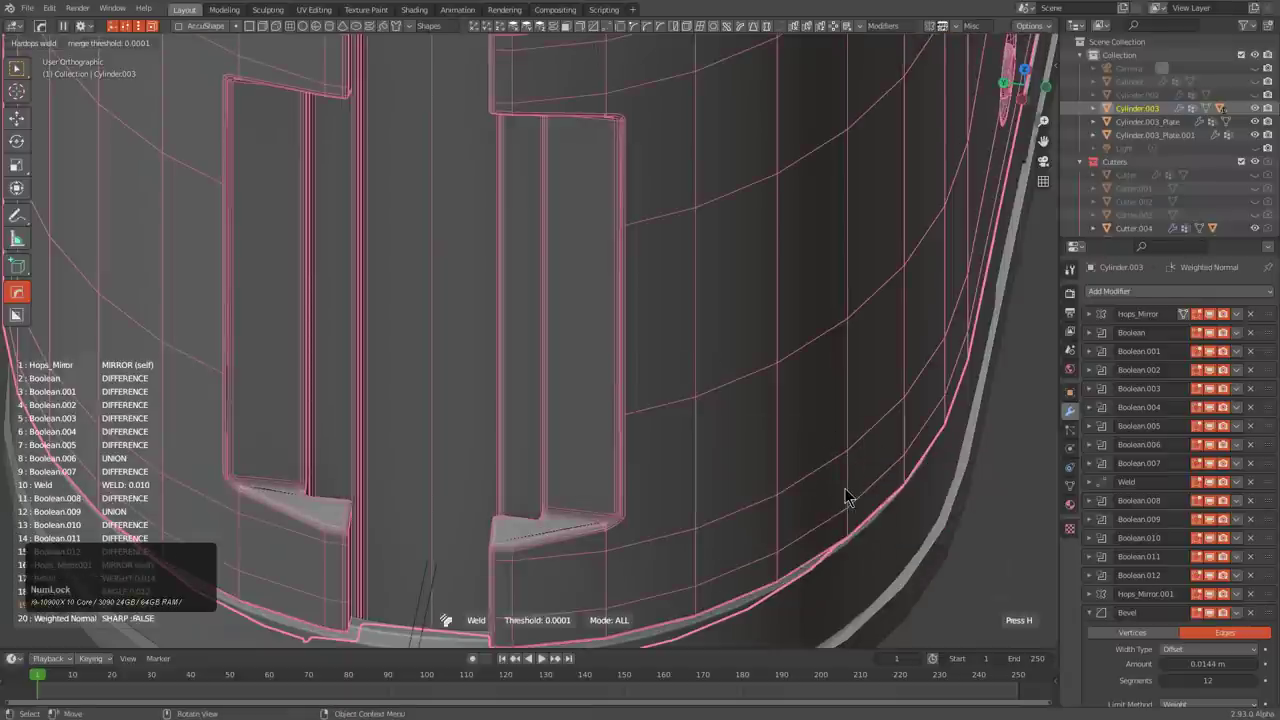
scroll(up, 3)
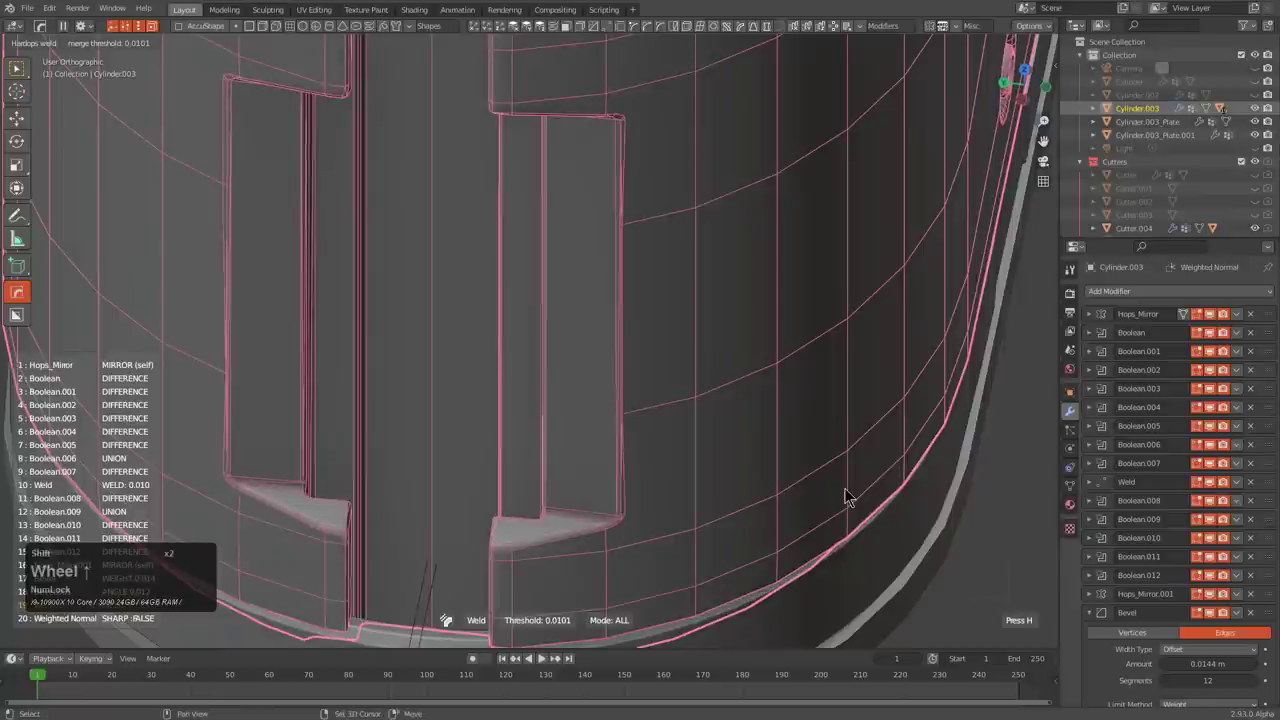
scroll(up, 3)
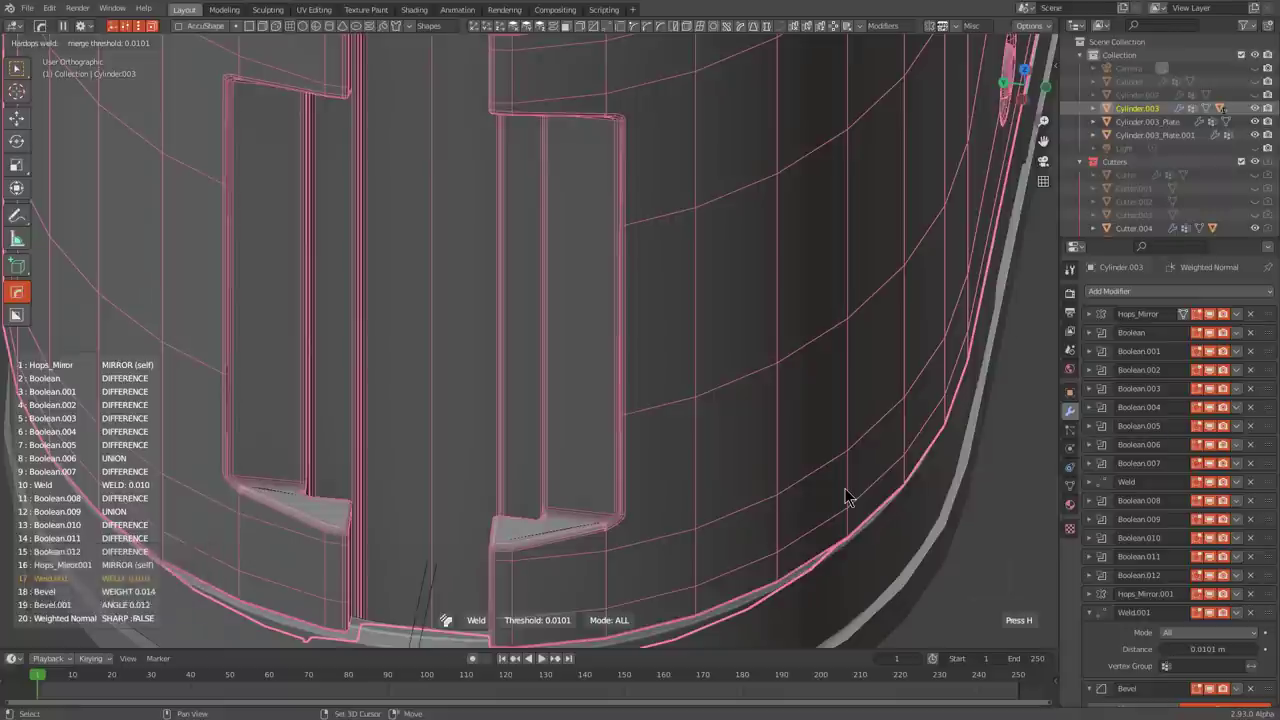
scroll(up, 3)
scroll(up, 3)
scroll(down, 3)
scroll(up, 3)
click(851, 493)
scroll(down, 3)
middle_click(756, 472)
middle_click(689, 444)
scroll(up, 3)
- Adjust the new weld in the Hardops modal while checking the foot's small screw hole
key(q)
click(610, 325)
click(607, 330)
click(639, 336)
scroll(down, 3)
key(a)
middle_click(668, 354)
middle_click(580, 408)
scroll(down, 3)
middle_click(675, 373)
middle_click(597, 355)
scroll(up, 3)
scroll(down, 3)
middle_click(640, 437)
middle_click(634, 438)
scroll(up, 3)
middle_click(555, 453)
scroll(up, 3)
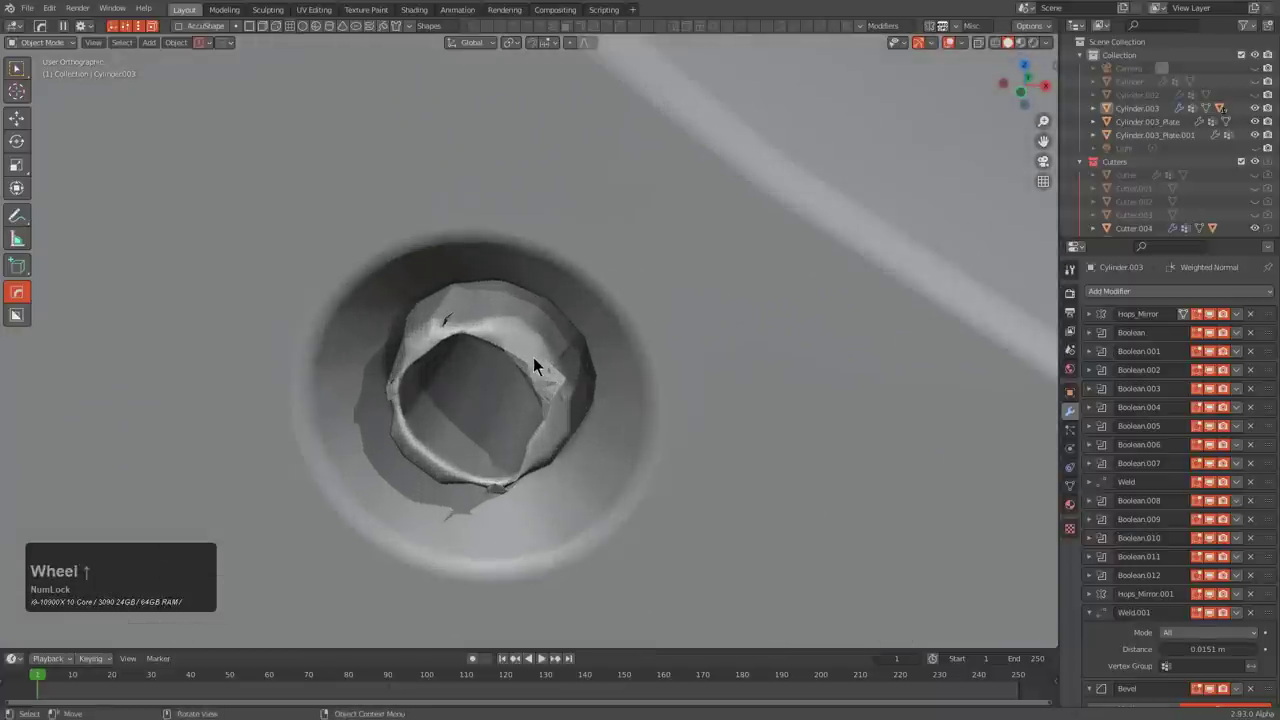
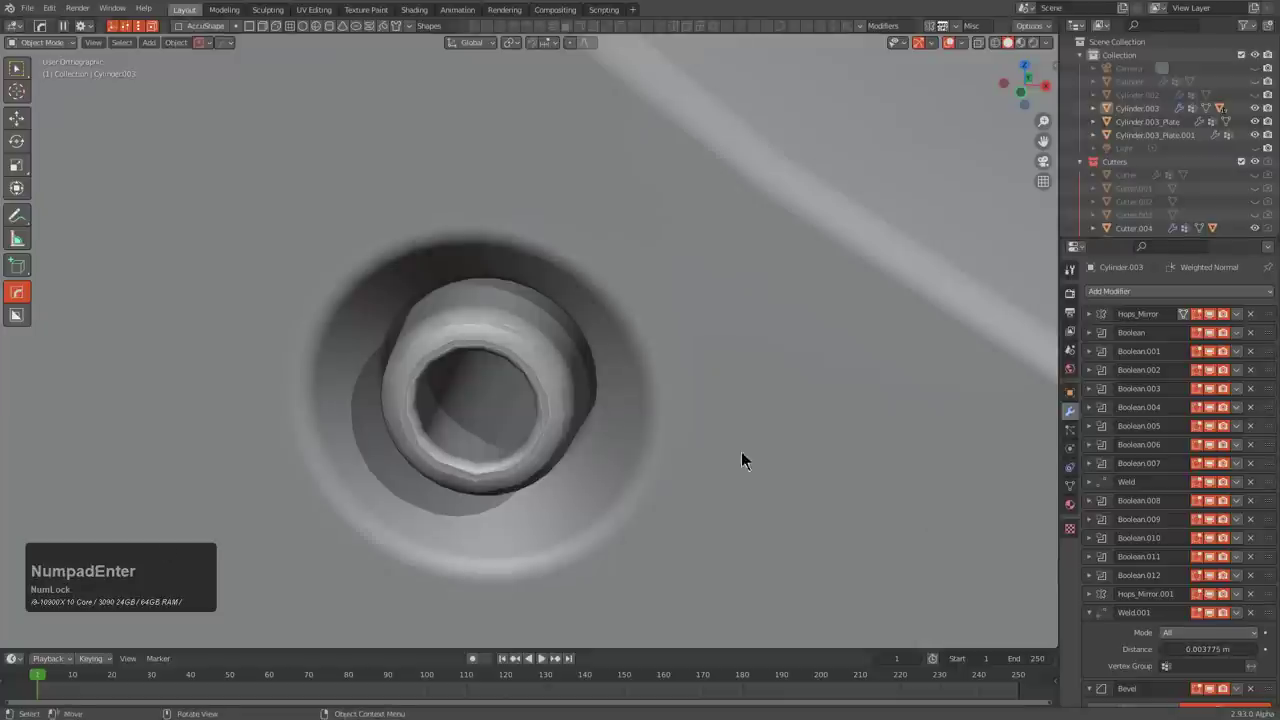
- Fine-tune the weld merge Distance to about 0.003775 m so the screw hole stays clean
key(q)
click(702, 327)
key(q)
click(690, 330)
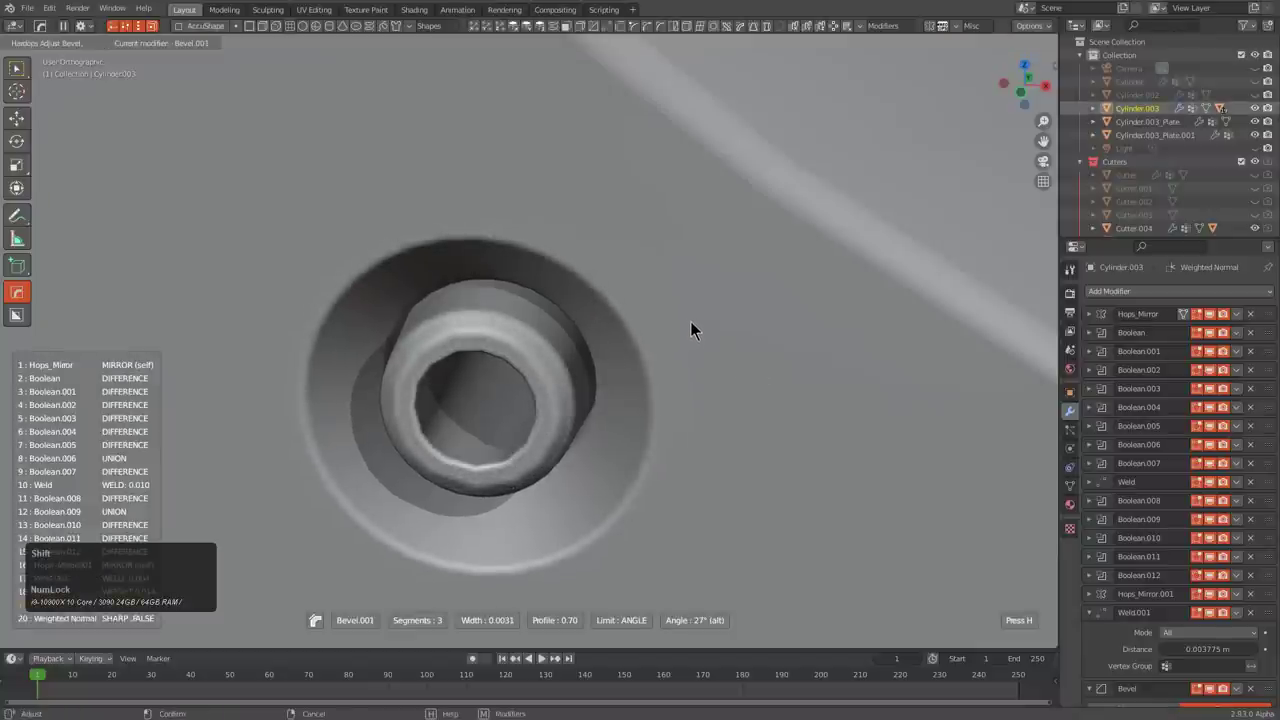
click(700, 325)
scroll(down, 3)
middle_click(666, 367)
key(alt+a)
middle_click(580, 394)
scroll(up, 3)
key(1)
middle_click(624, 365)
middle_click(602, 384)
middle_click(636, 413)
middle_click(612, 411)
scroll(down, 3)
drag(654, 490, 699, 490)
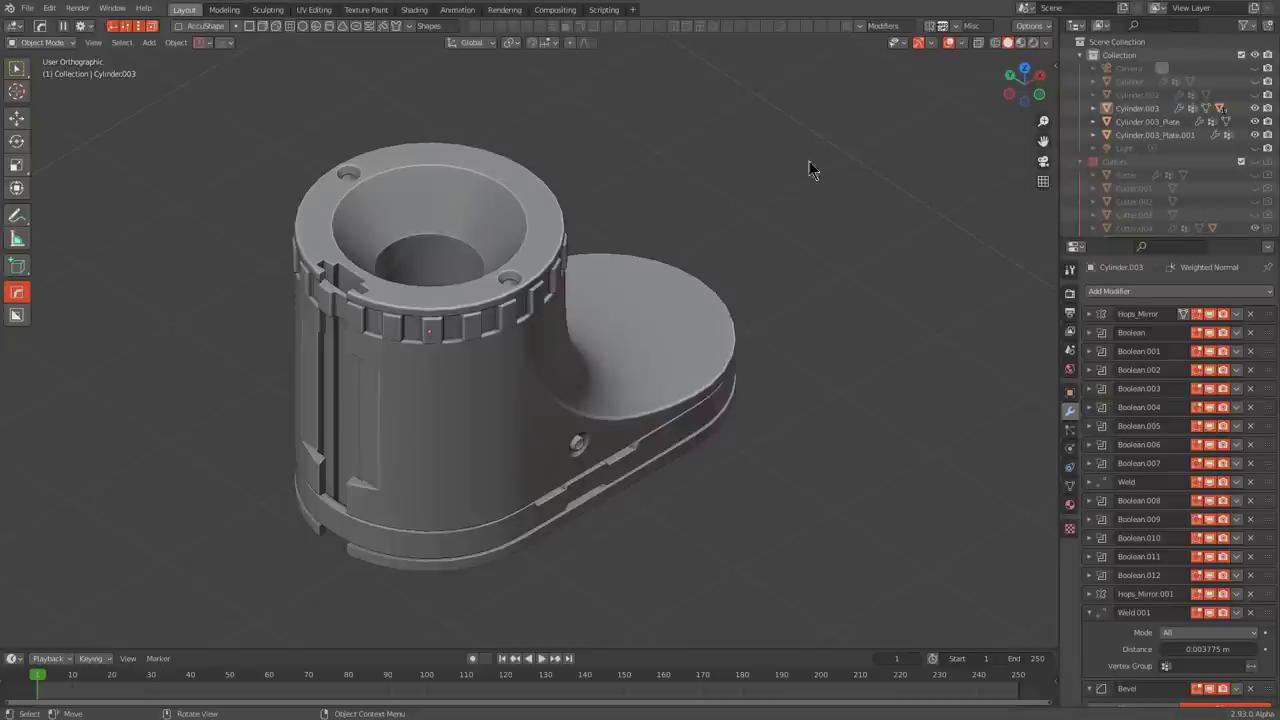
- Cycle the viewport object colours through the material options on the boot body
key(m)
click(637, 308)
double_click(622, 321)
scroll(up, 3)
scroll(up, 3)
scroll(up, 3)
scroll(up, 3)
scroll(up, 3)
scroll(up, 3)
scroll(up, 3)
click(627, 320)
middle_click(713, 357)
key(alt+a)
- Switch the viewport to a dark metallic matcap/look-dev shading in perspective view
click(1030, 44)
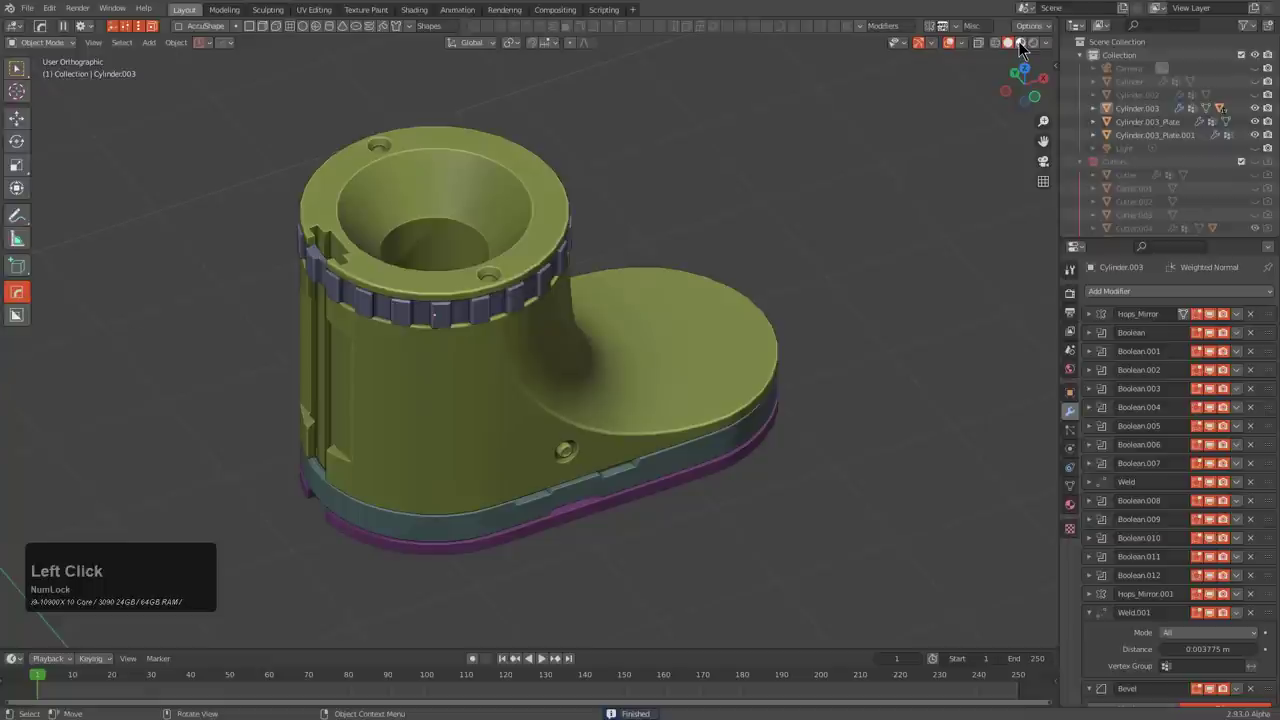
click(535, 390)
key(alt+m)
click(539, 387)
scroll(up, 3)
scroll(up, 3)
scroll(up, 3)
scroll(up, 3)
scroll(down, 3)
scroll(up, 3)
click(543, 384)
text(all)
key(a)
middle_click(595, 381)
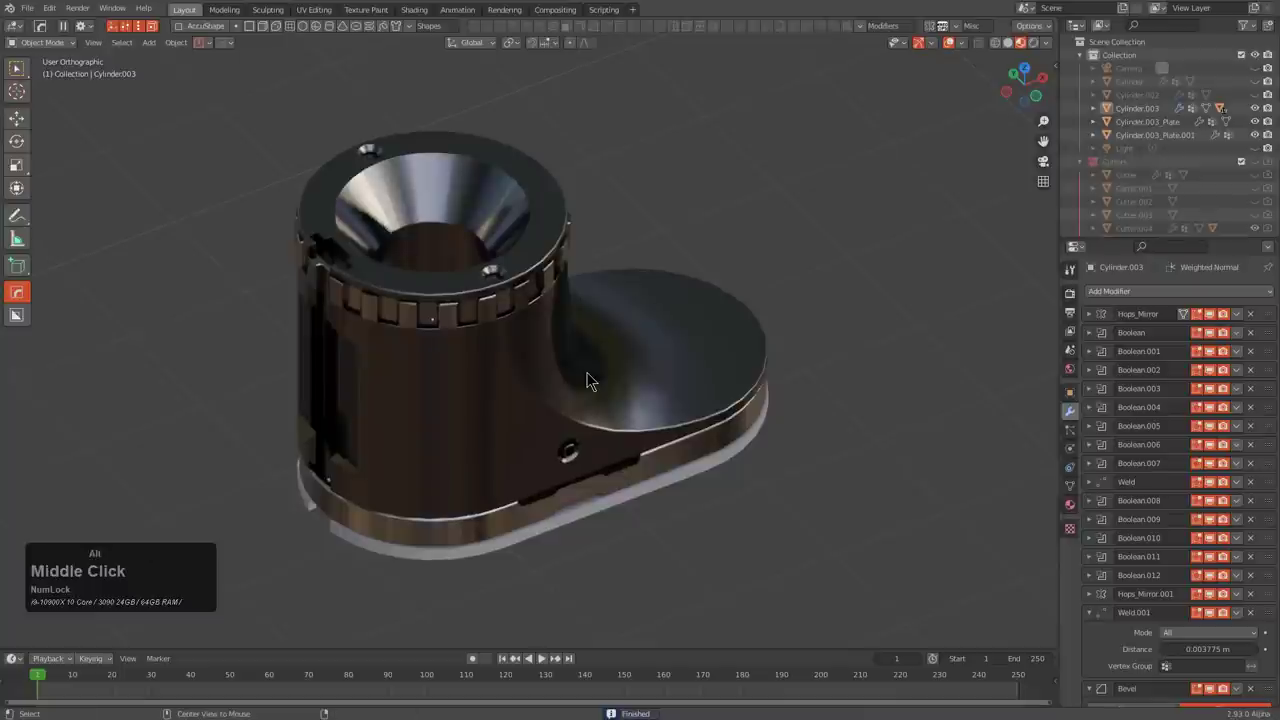
- Give the boot body and sole slice plate a dark glossy metallic material under material preview
click(630, 504)
key(alt+m)
click(624, 512)
scroll(up, 3)
click(626, 506)
click(639, 464)
key(alt+v)
text(vss)
middle_click(639, 464)
middle_click(616, 432)
click(562, 376)
key(shift+s)
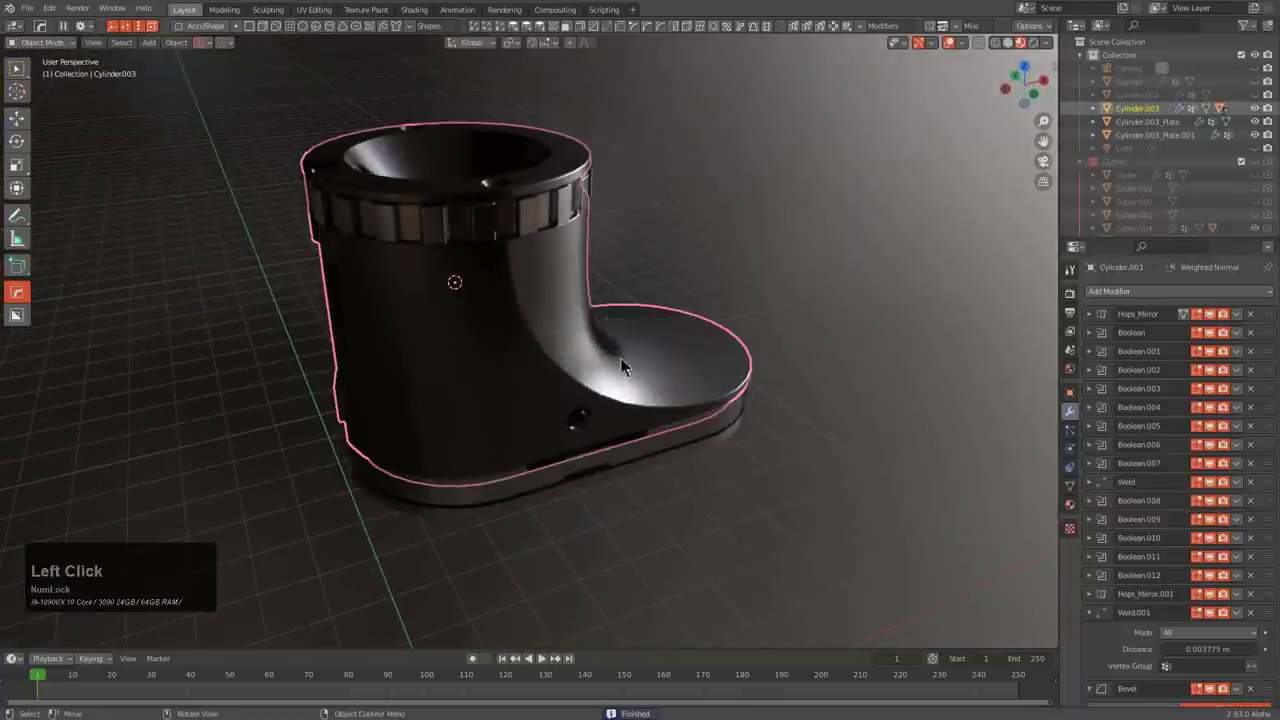
- Add a HOps Light Empty studio light rig around the boot from the Hardops viewport menu
click(579, 352)
middle_click(583, 373)
key(alt+a)
scroll(down, 3)
middle_click(585, 389)
scroll(up, 3)
scroll(down, 3)
scroll(up, 3)
middle_click(564, 312)
key(alt+v)
key(b)
scroll(up, 3)
scroll(up, 3)
click(622, 356)
- Assign a blank Principled material and start a box backdrop shape under the boot
middle_click(1009, 303)
click(629, 406)
click(663, 468)
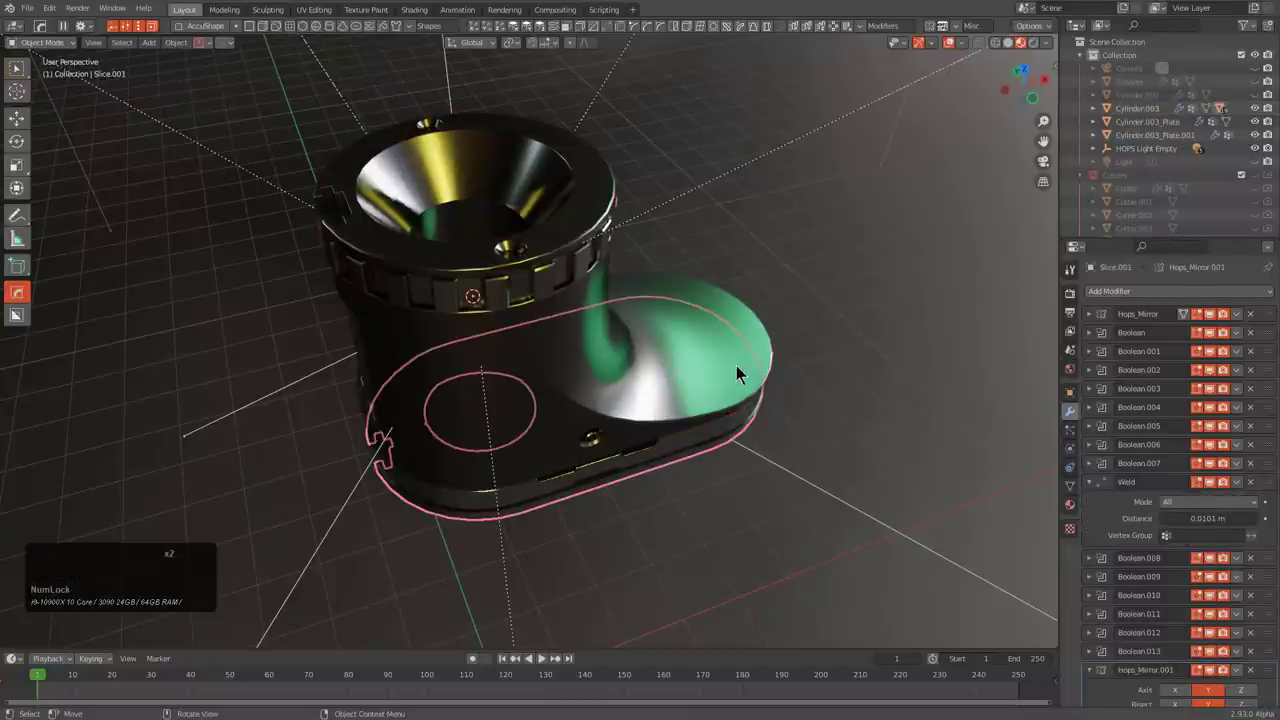
key(q)
text(qot)
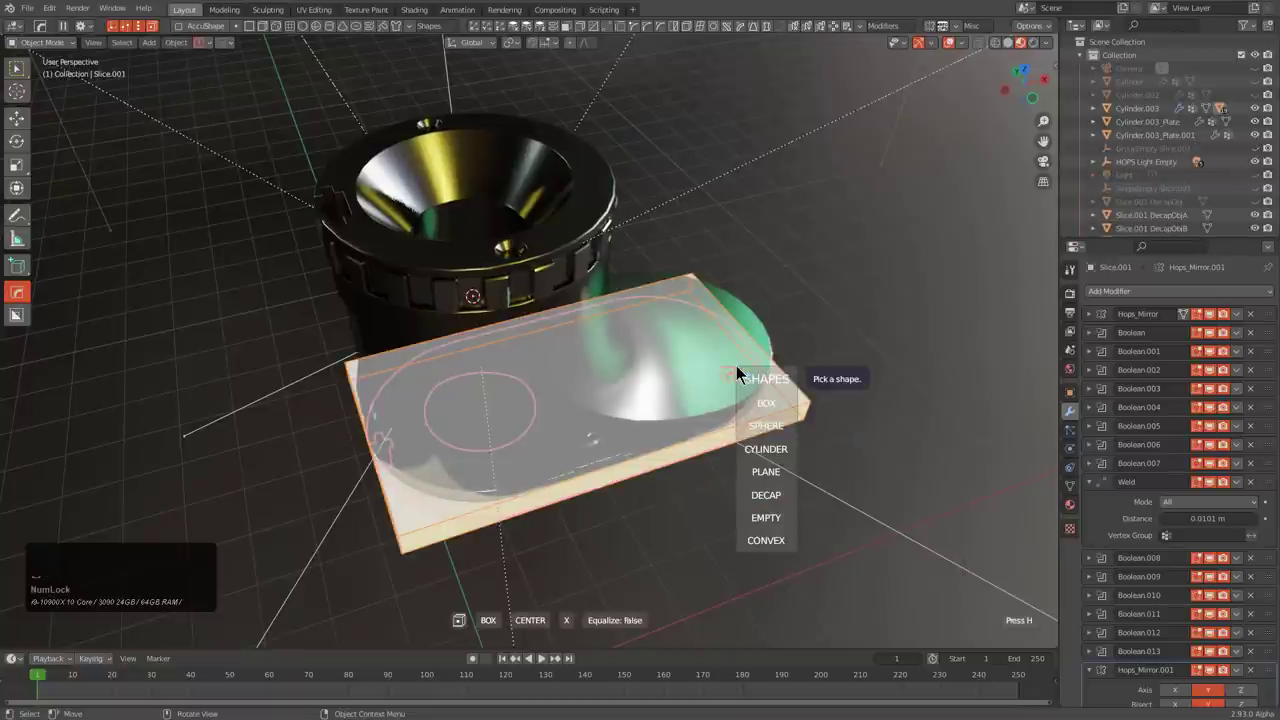
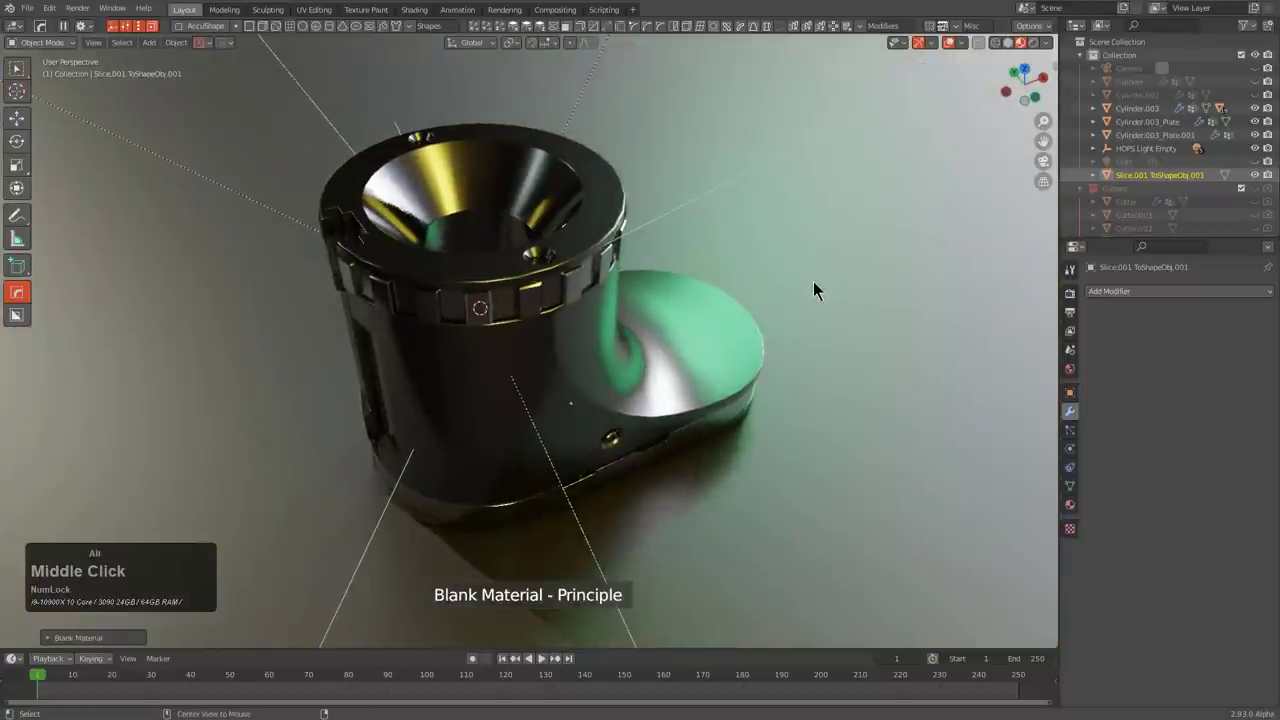
- Reopen the Hardops light options and adjust the backdrop lighting setup
key(v)
key(b)
scroll(up, 3)
scroll(up, 3)
scroll(down, 3)
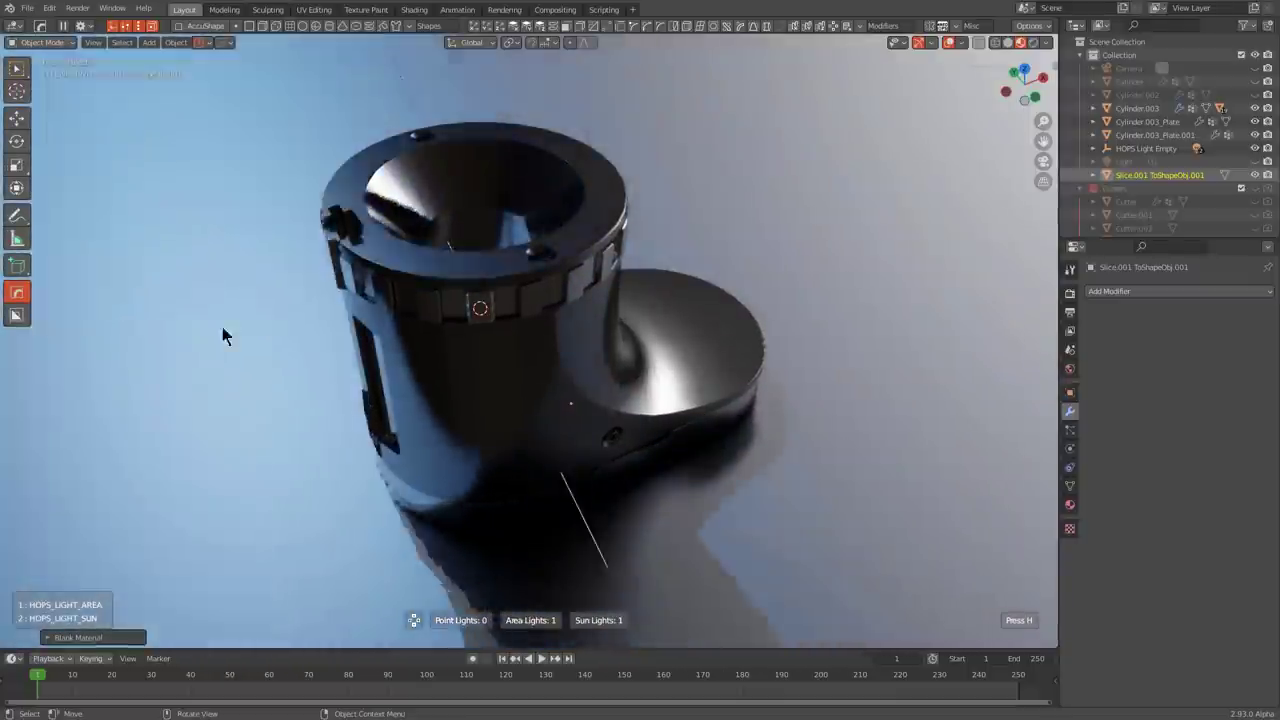
click(322, 345)
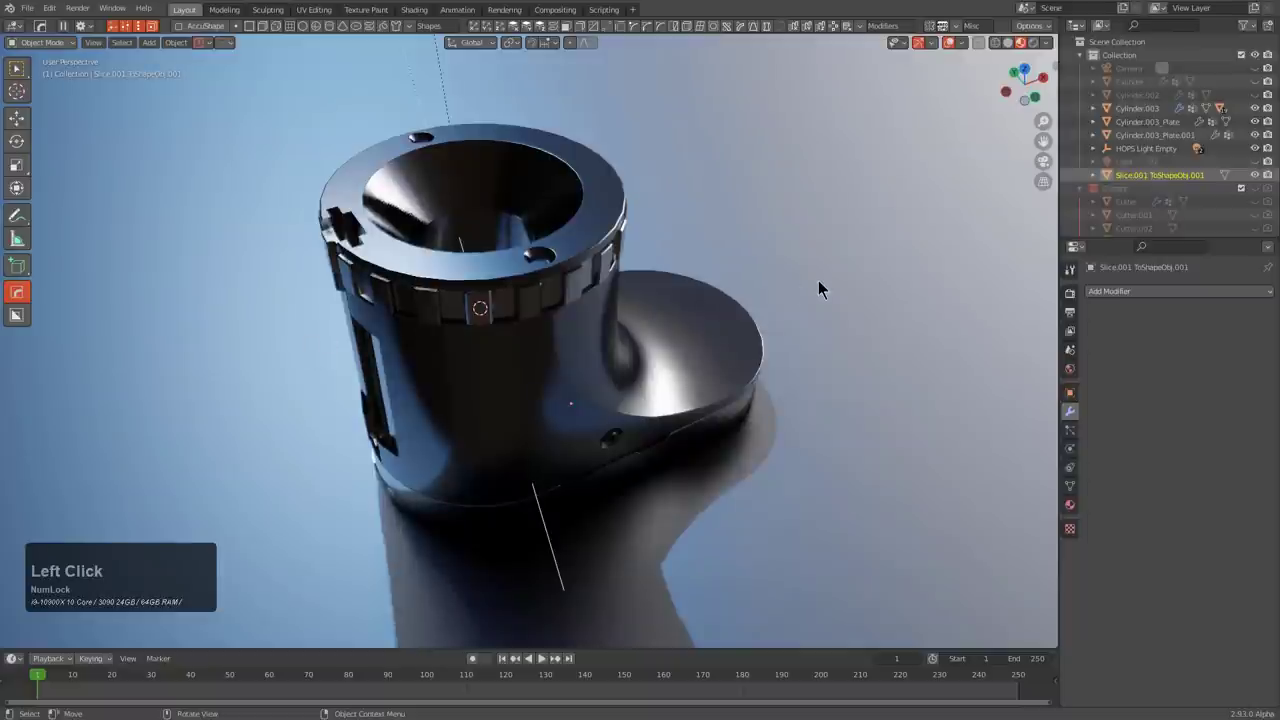
- Randomize the area and sun lights repeatedly until a neutral grey look with bright top edges
key(v)
text(vssssss)
click(864, 290)
middle_click(756, 351)
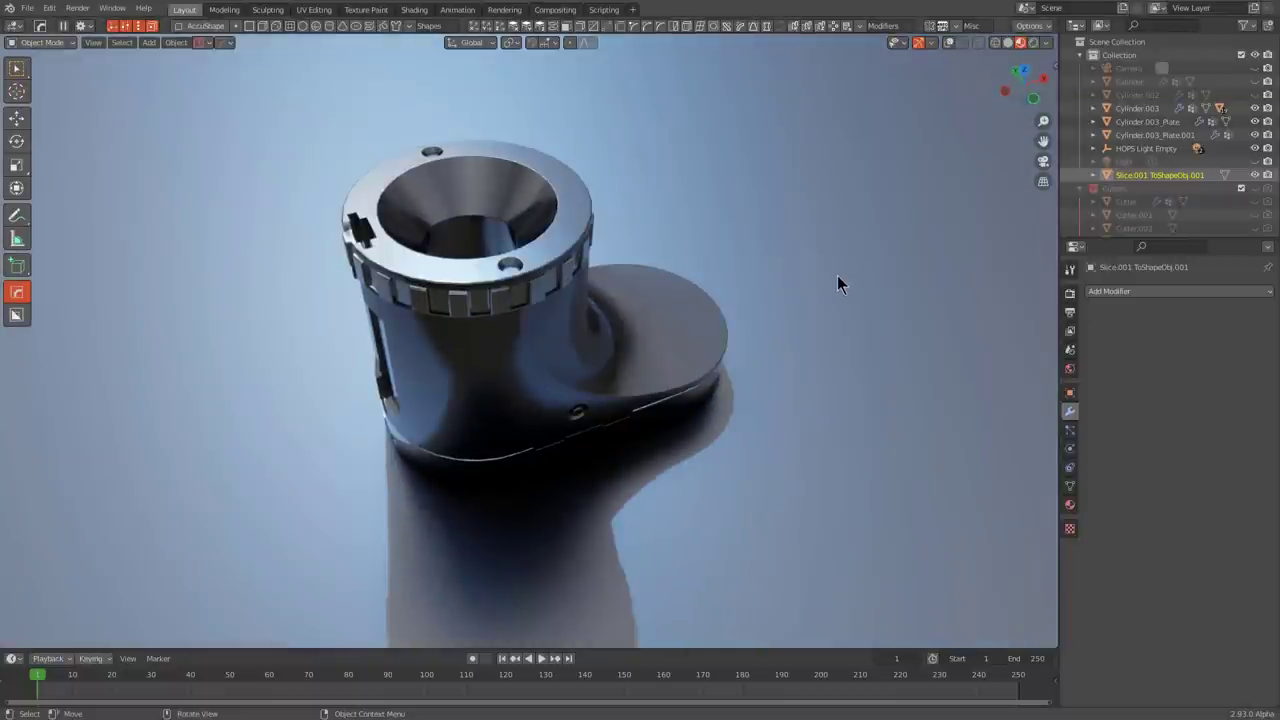
click(785, 251)
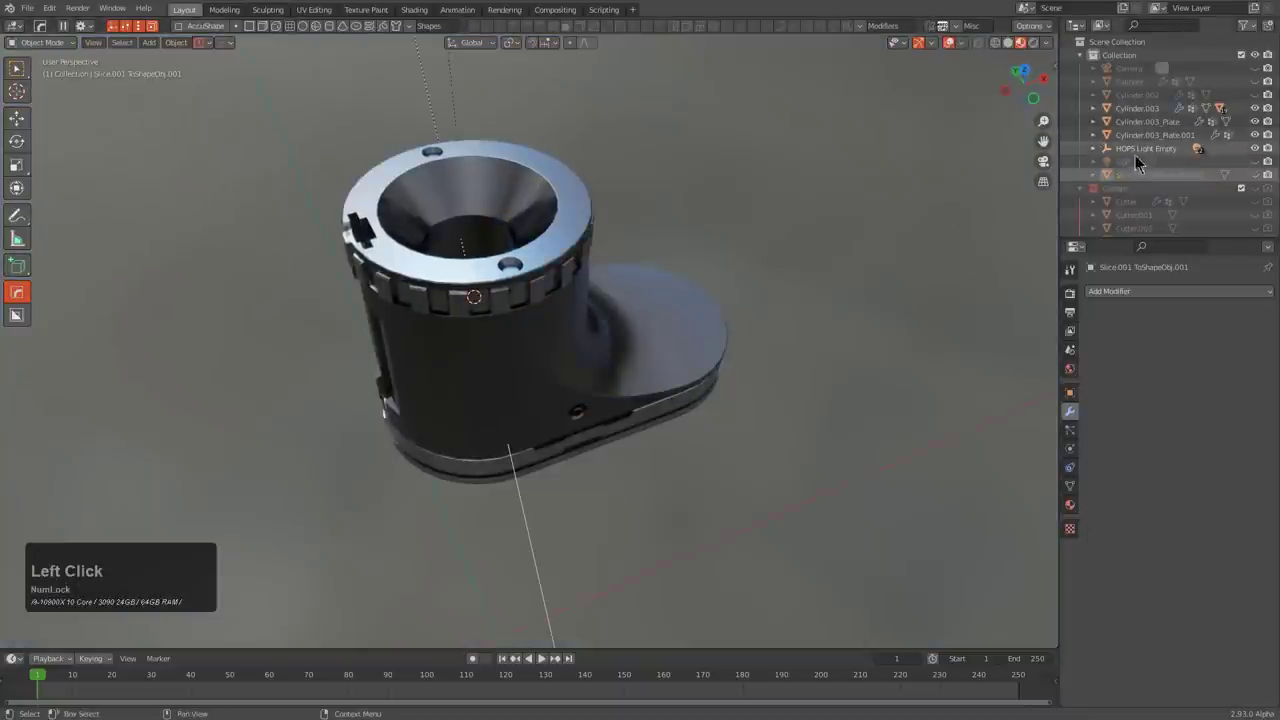
- Hide the light rig and backdrop in the outliner, leaving the boot visible
click(1248, 159)
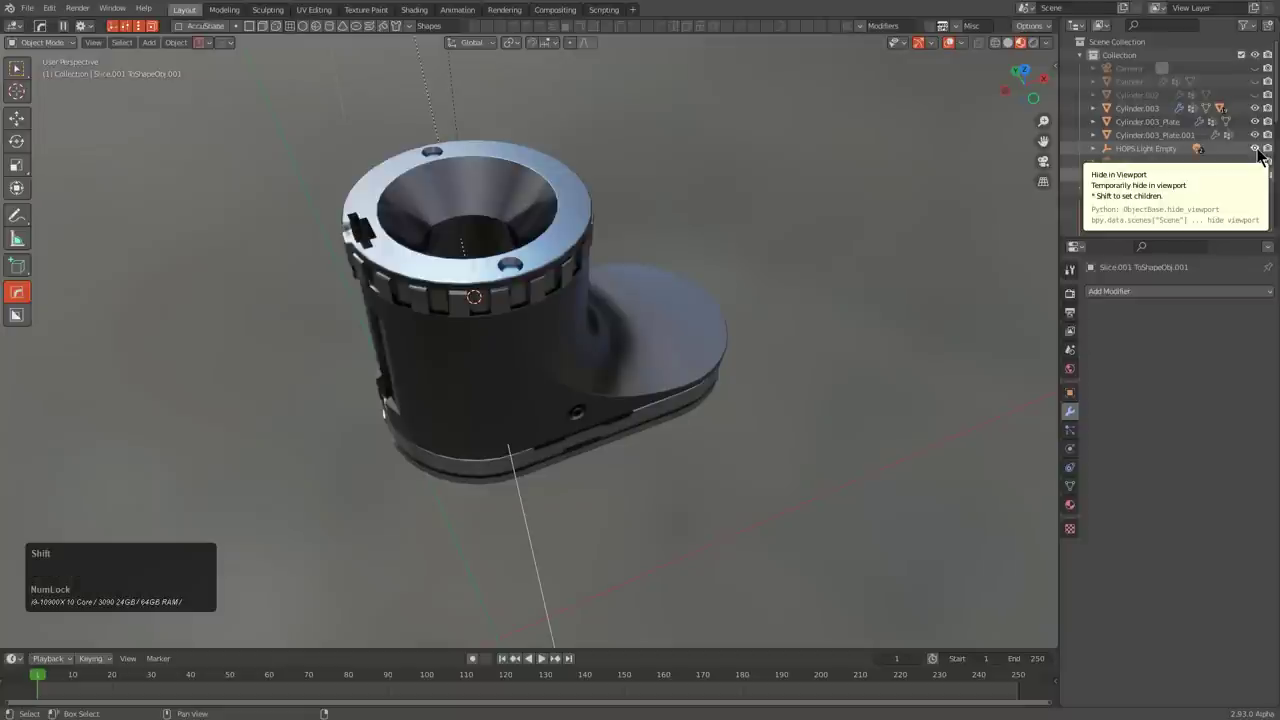
click(1258, 158)
middle_click(574, 373)
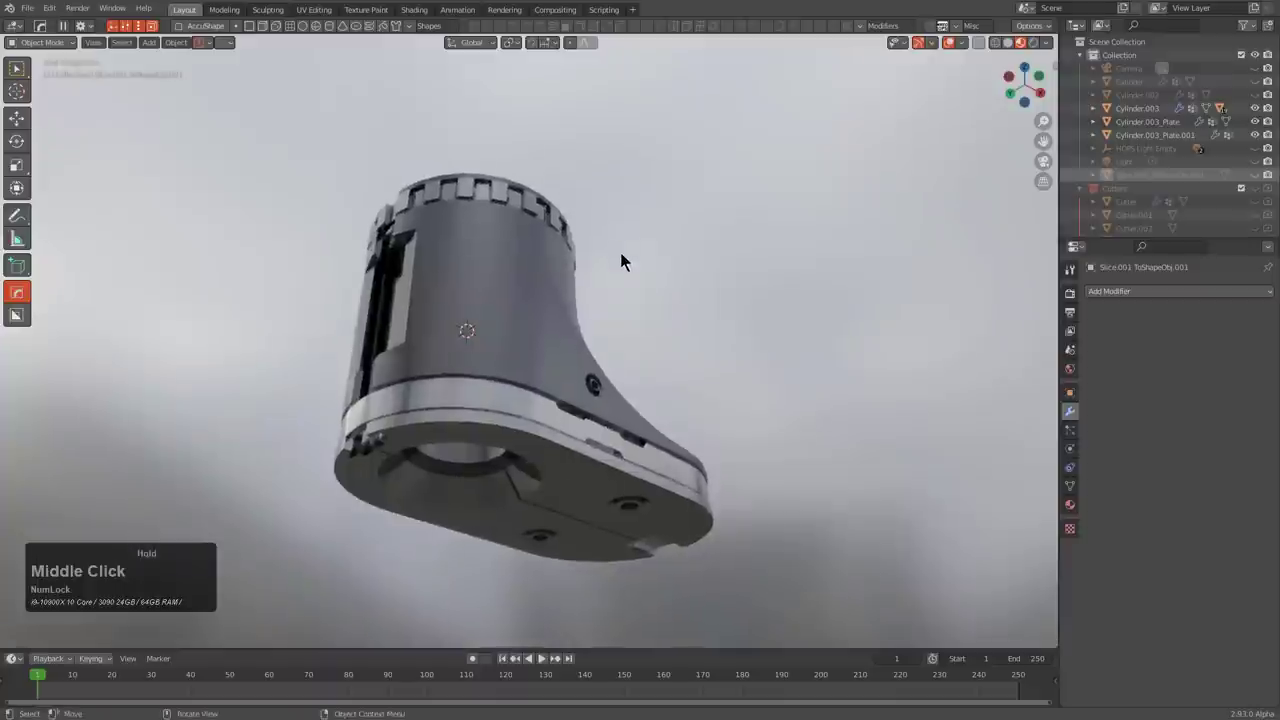
middle_click(532, 447)
- Select Cylinder.003 with its trim plates and wrap a convex to-shape hull around the body
click(526, 405)
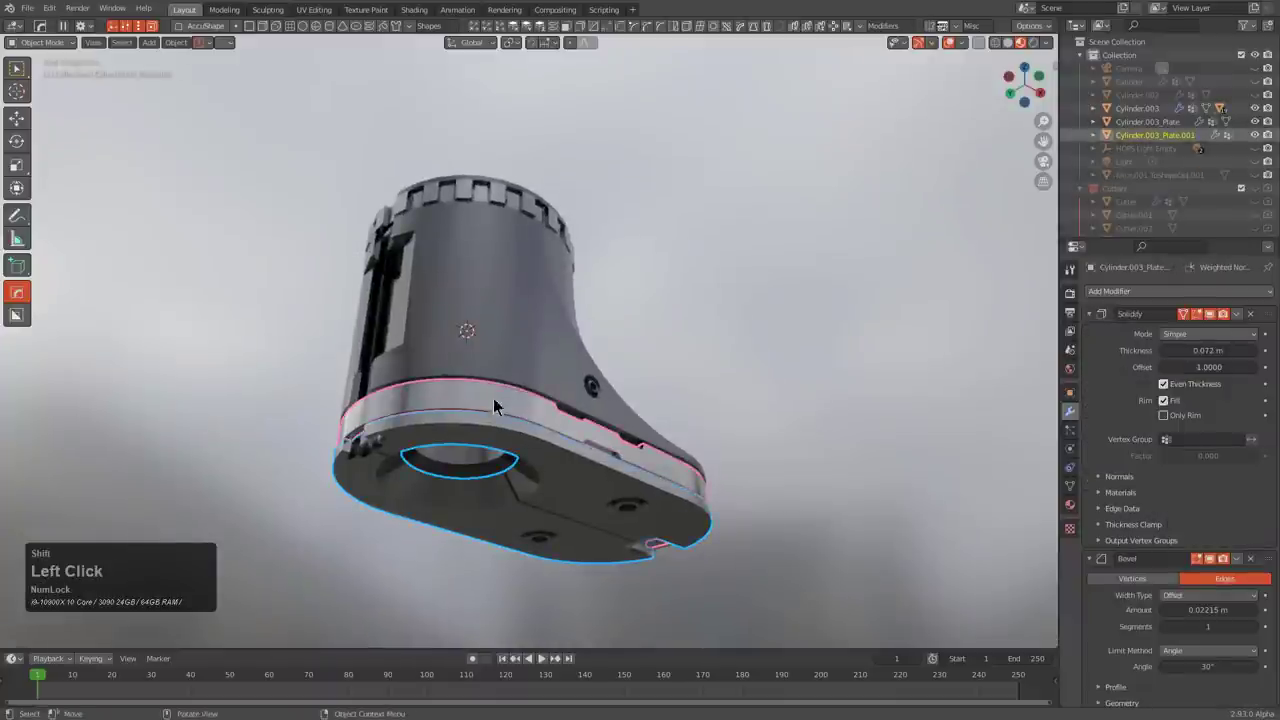
click(493, 431)
click(506, 346)
middle_click(508, 260)
text(qot)
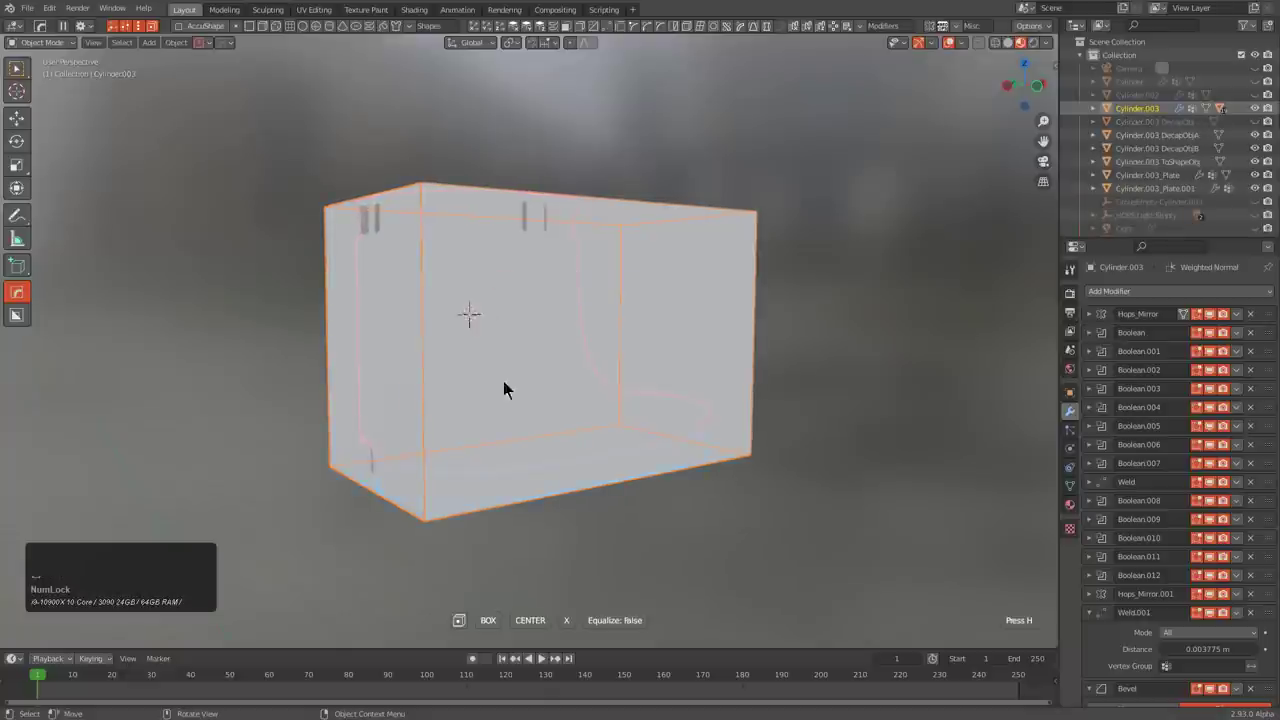
click(545, 544)
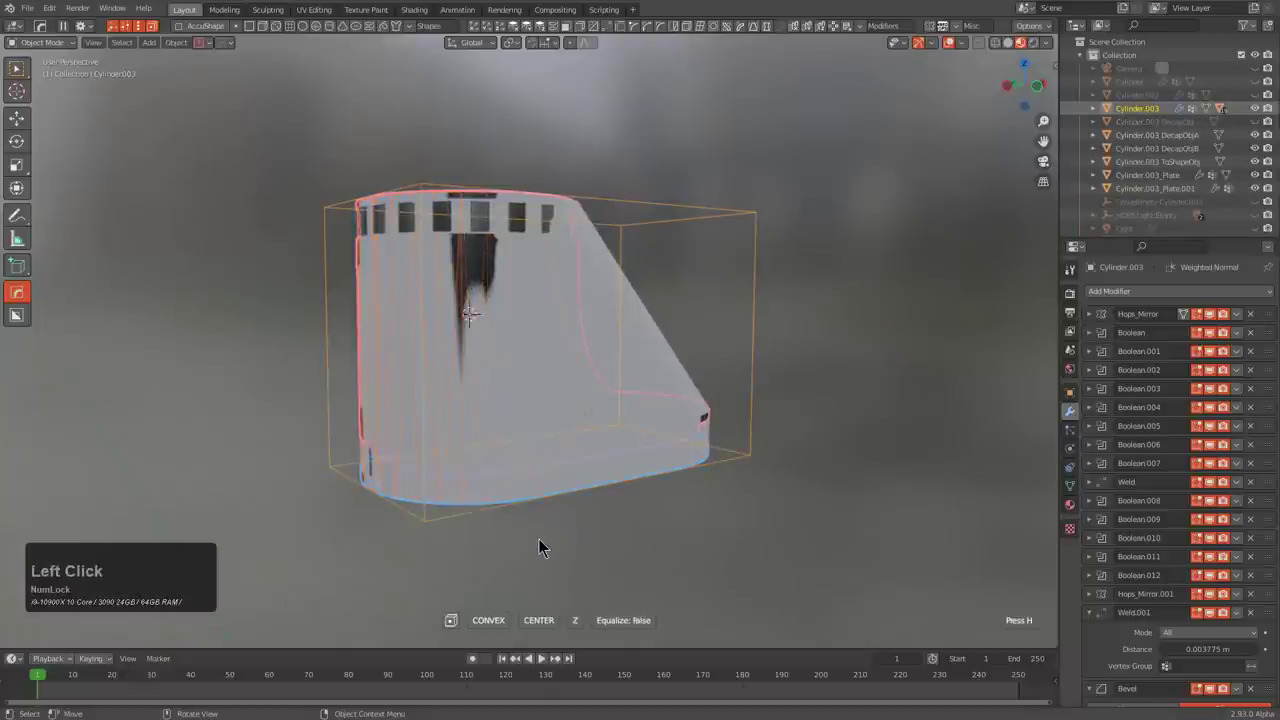
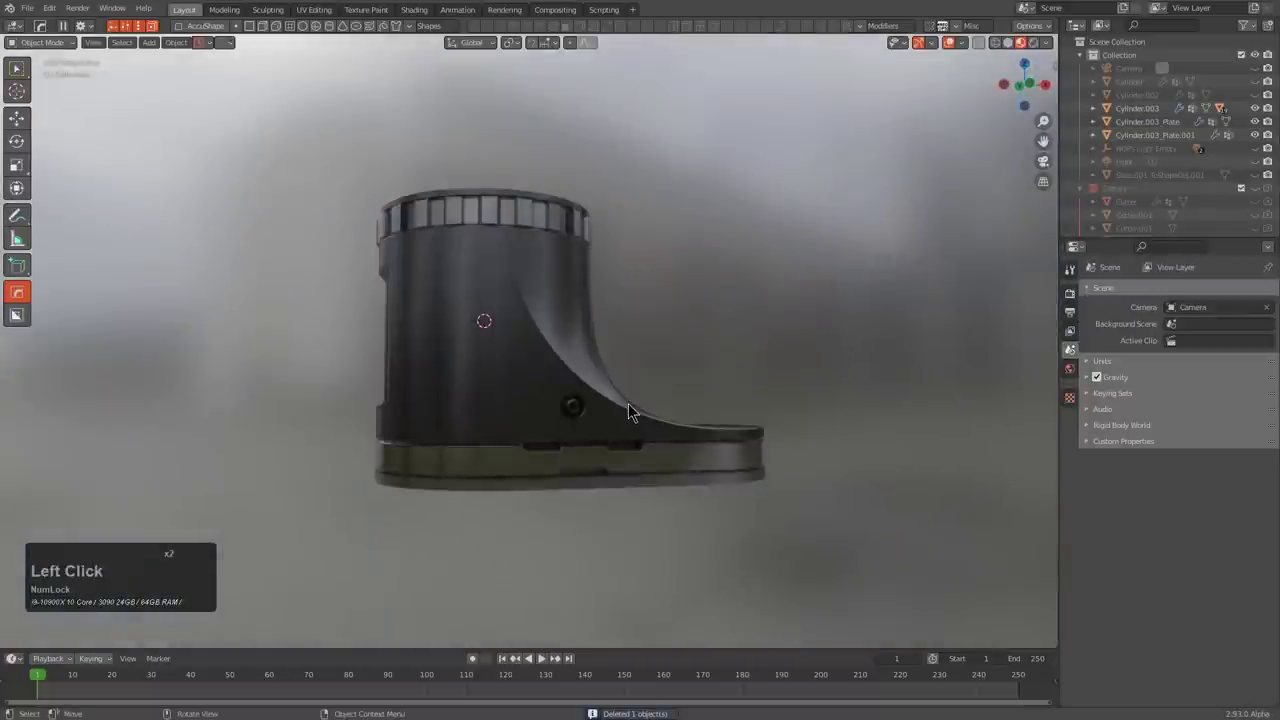
- Select all boot parts in front orthographic view and create the L-shaped ToShapeObj block around the silhouette
key(KP_1)
key(KP_5)
middle_click(627, 414)
scroll(up, 3)
scroll(down, 3)
key(a)
scroll(down, 3)
scroll(up, 3)
key(q)
text(qot)
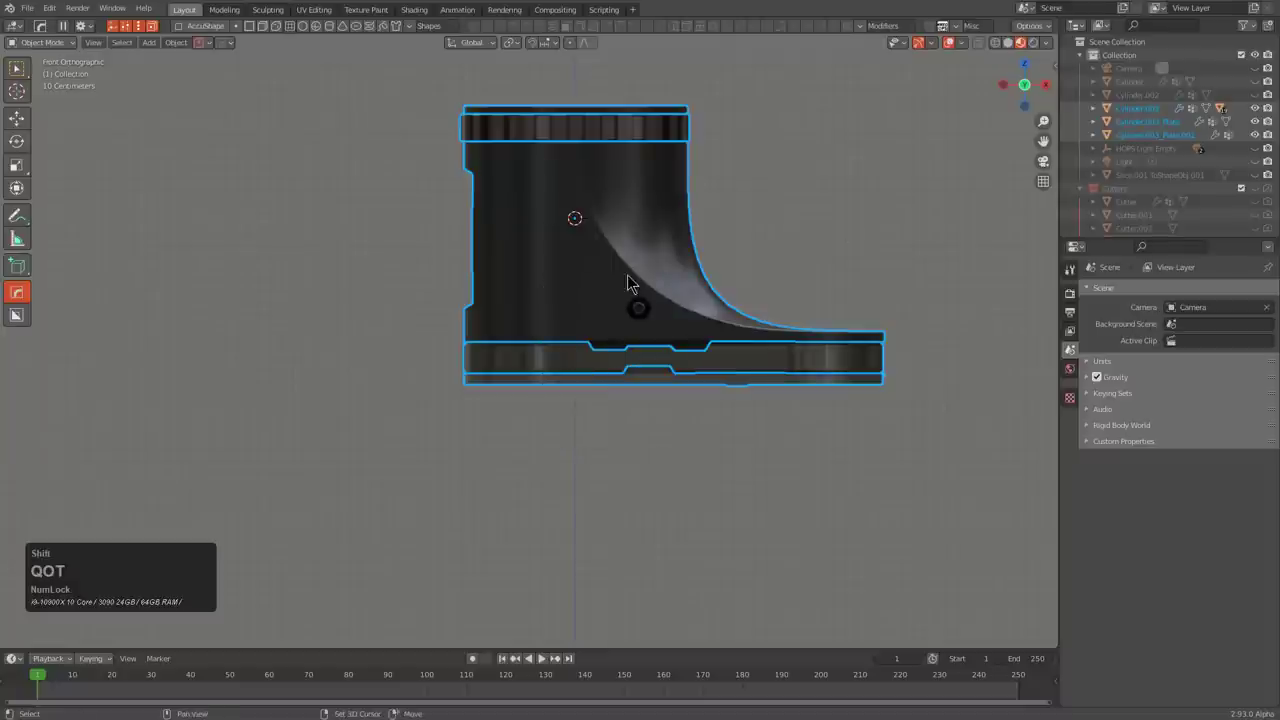
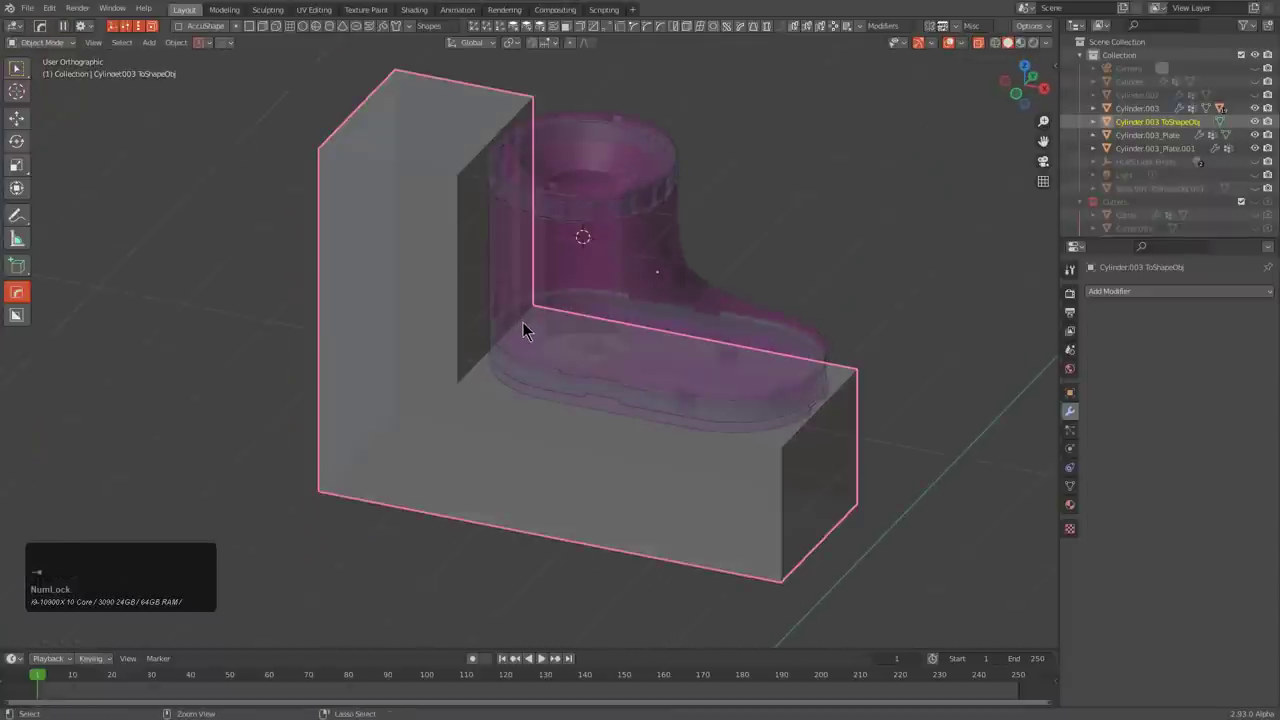
- Save the current file and frame the block's inner corner from the front
key(ctrl+s)
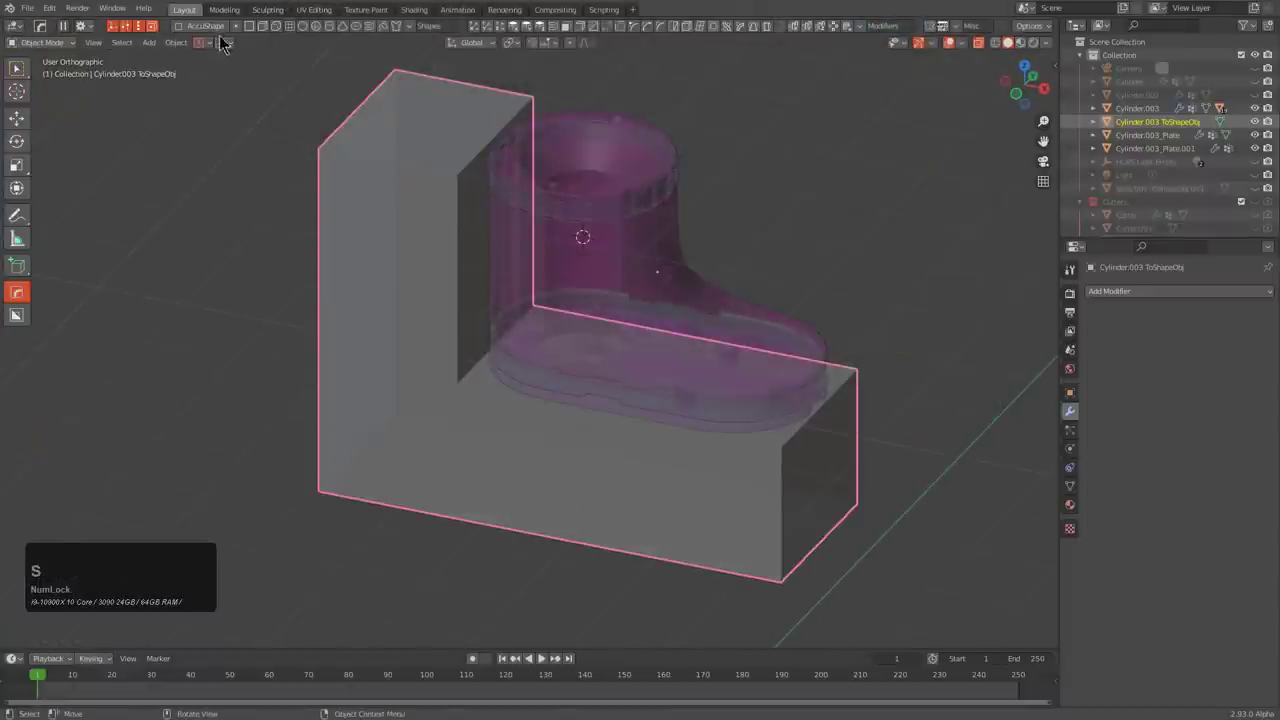
click(209, 48)
click(221, 96)
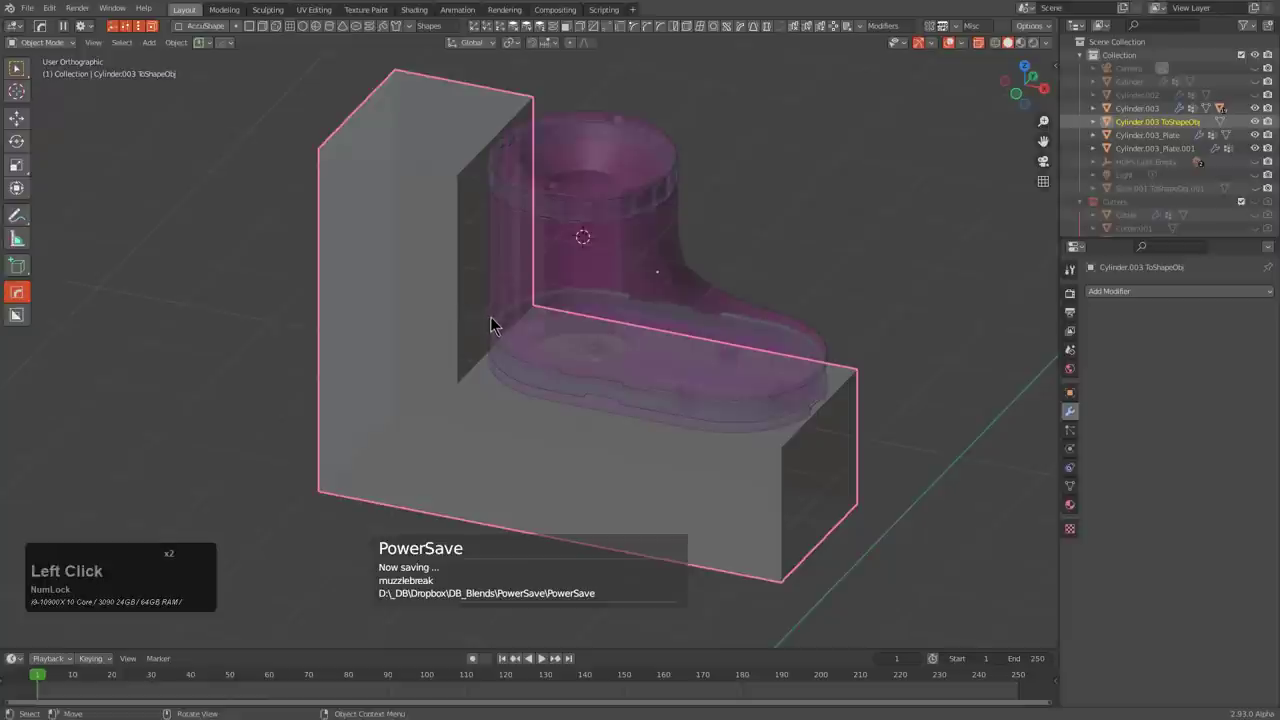
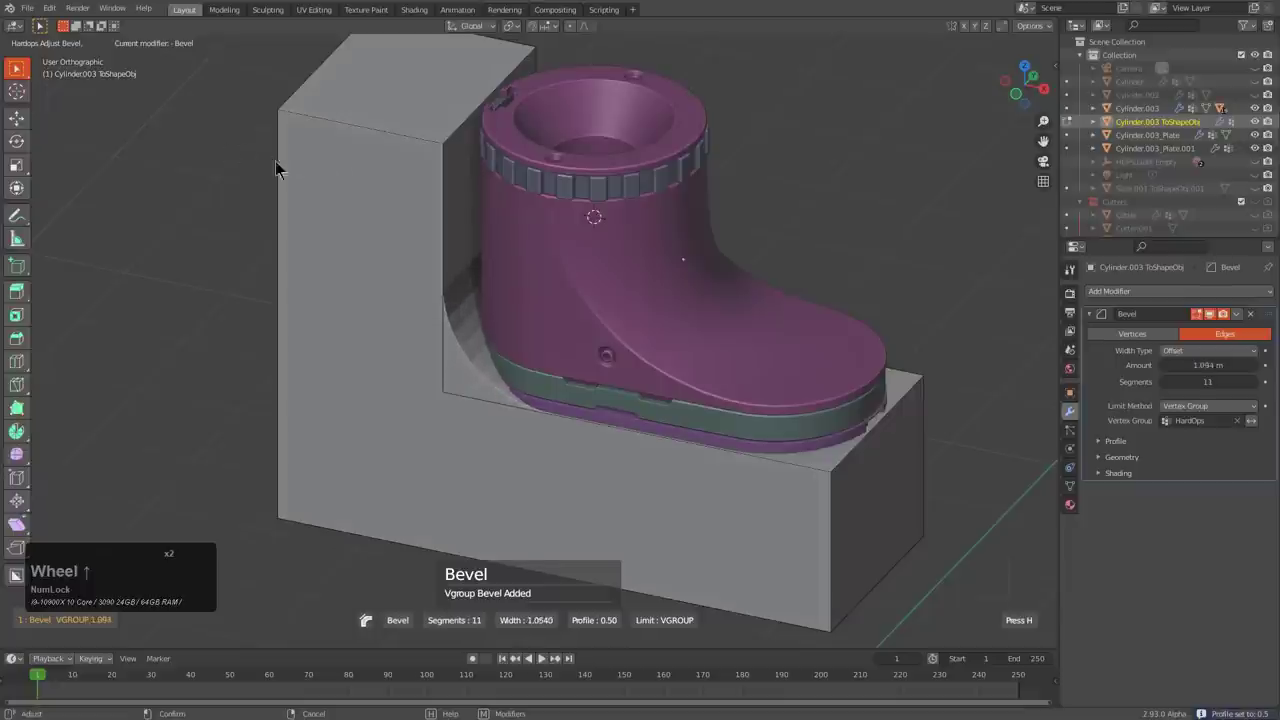
scroll(down, 3)
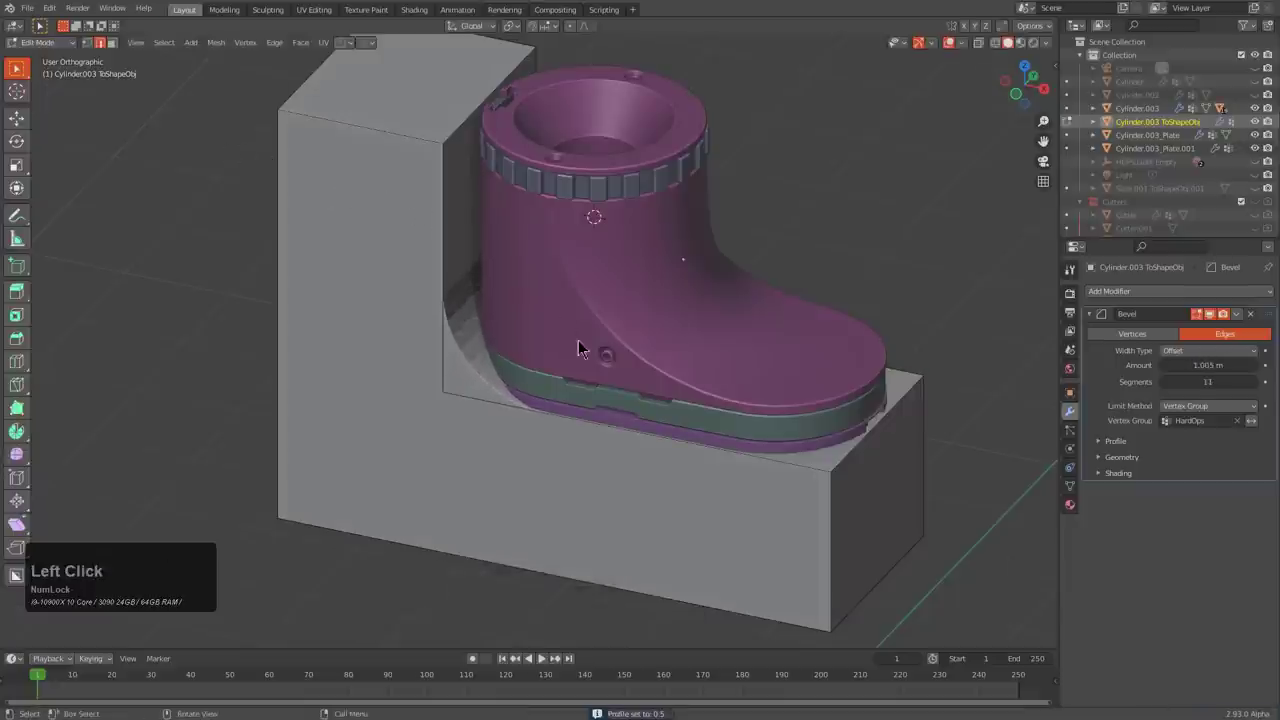
middle_click(613, 353)
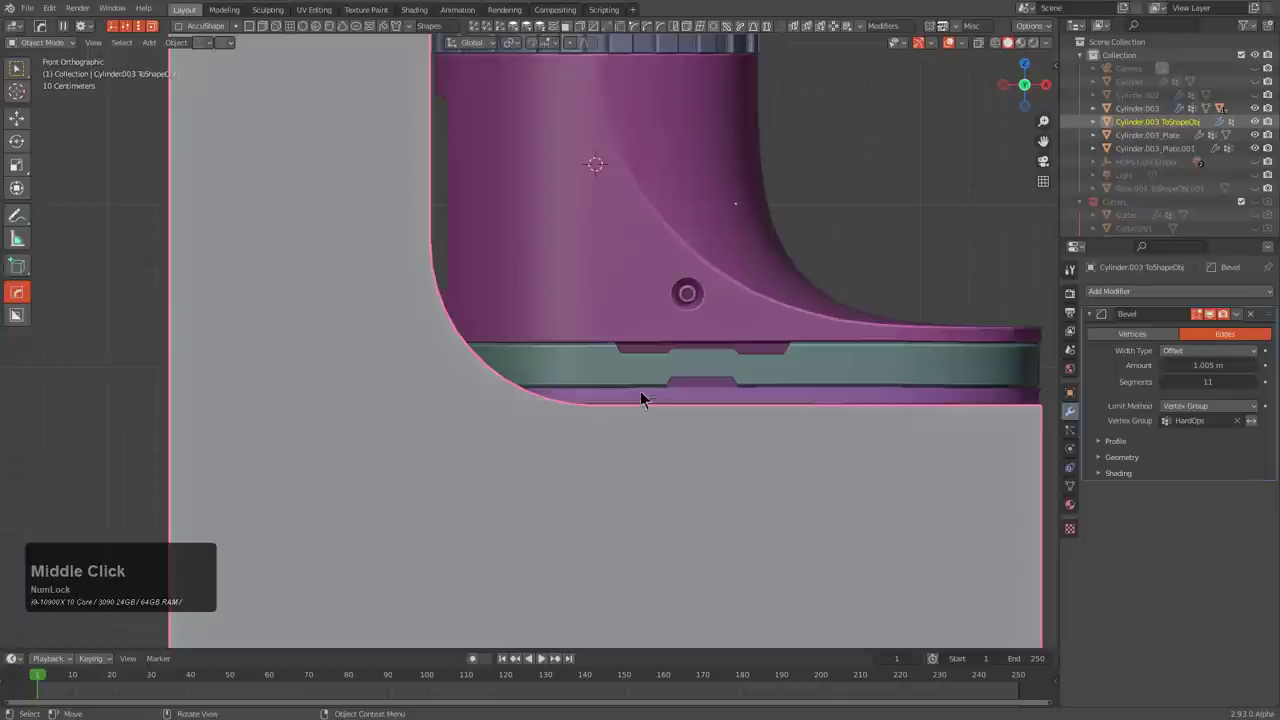
middle_click(563, 396)
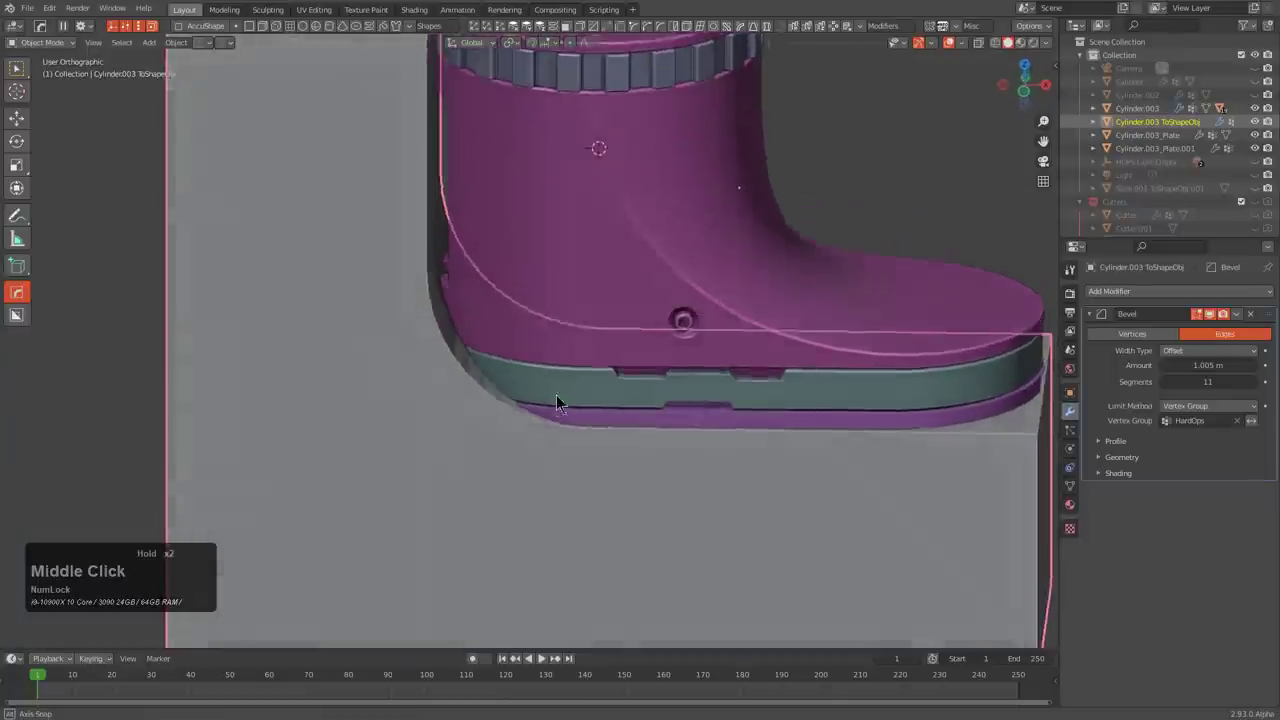
- Bevel the L-shaped block at about 0.48 m width with 11 segments and cut it from the body as a difference boolean
key(q)
click(569, 390)
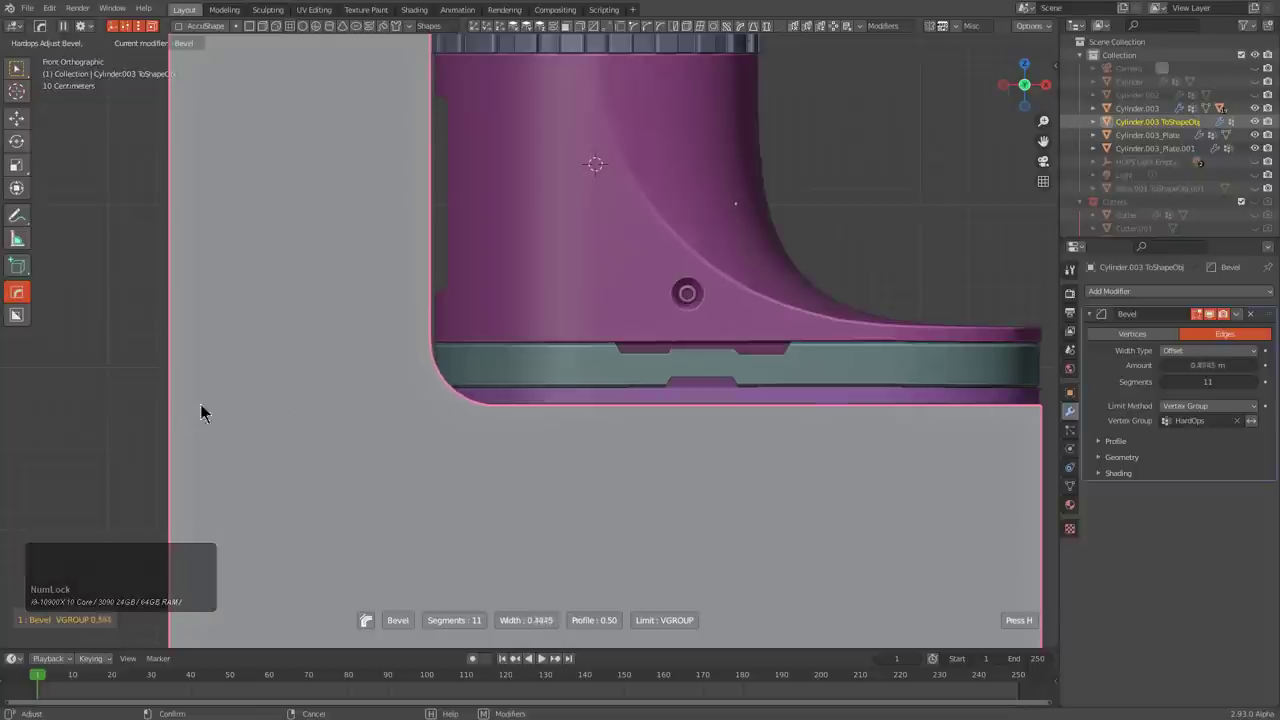
click(193, 405)
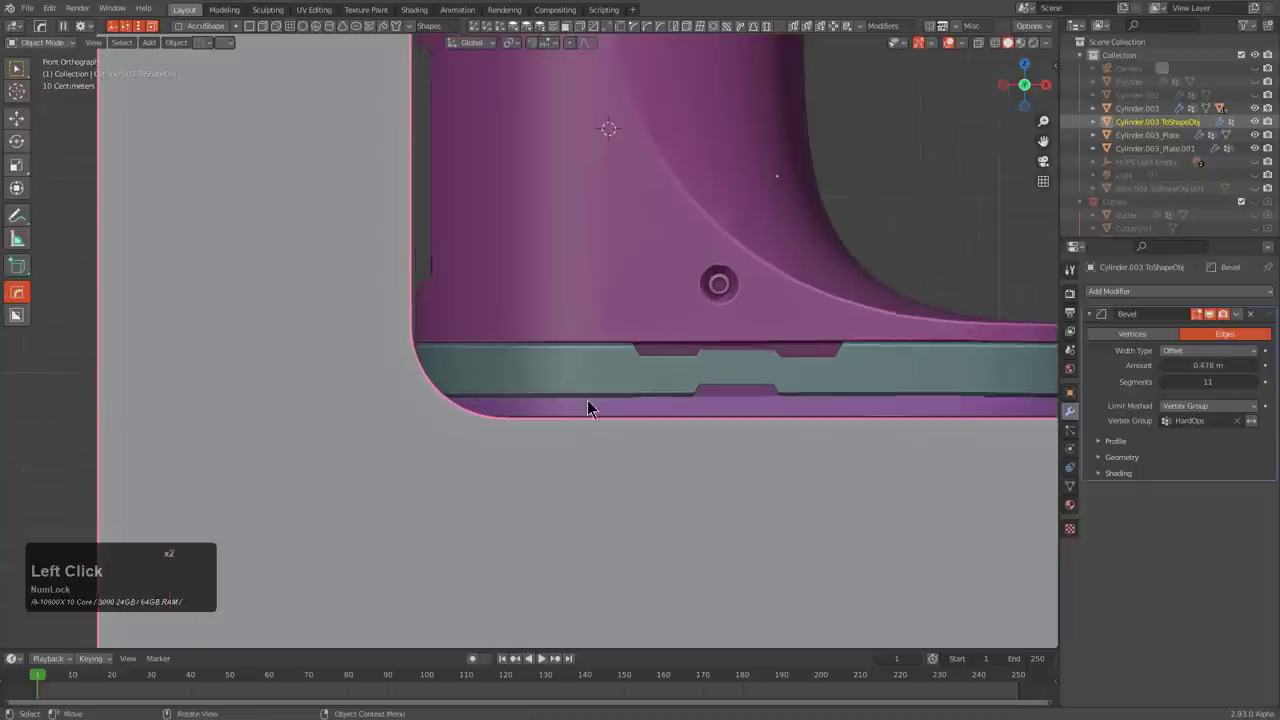
key(q)
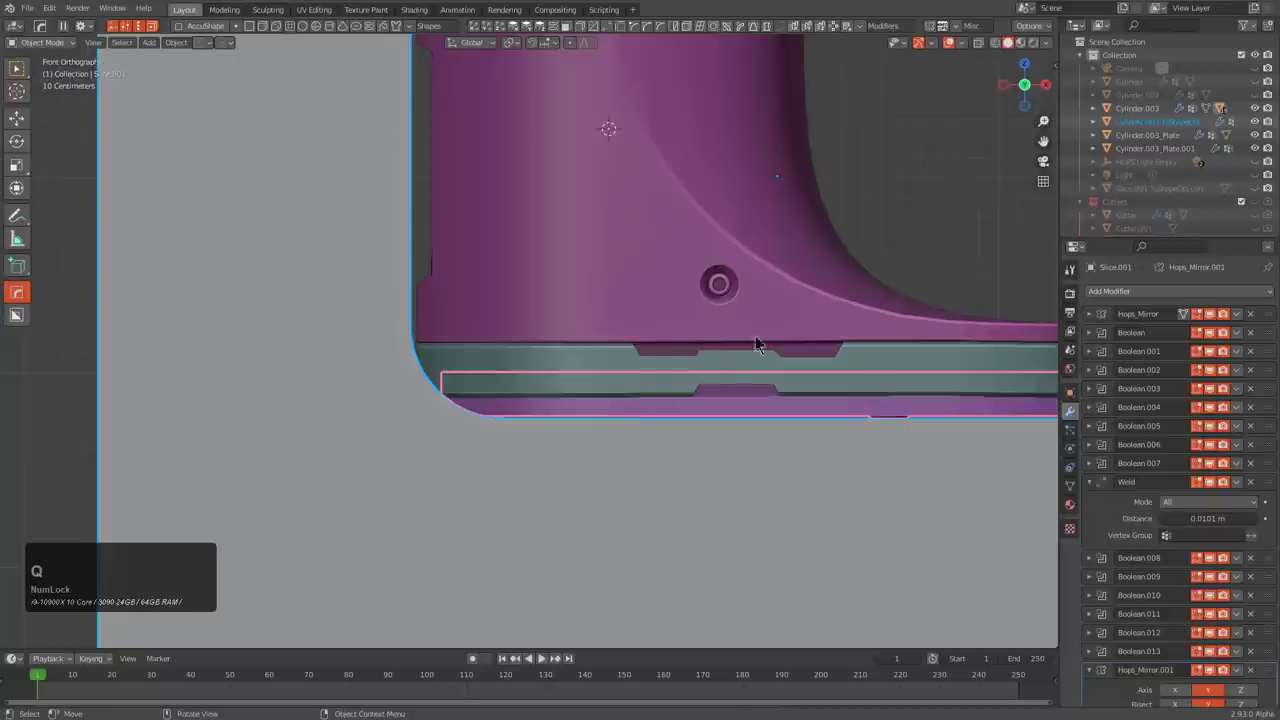
middle_click(635, 386)
key(q)
click(718, 431)
drag(650, 348, 667, 346)
- Finish the trim band adjustment and select the lower trim plate Cylinder.003_Plate.001
key(q)
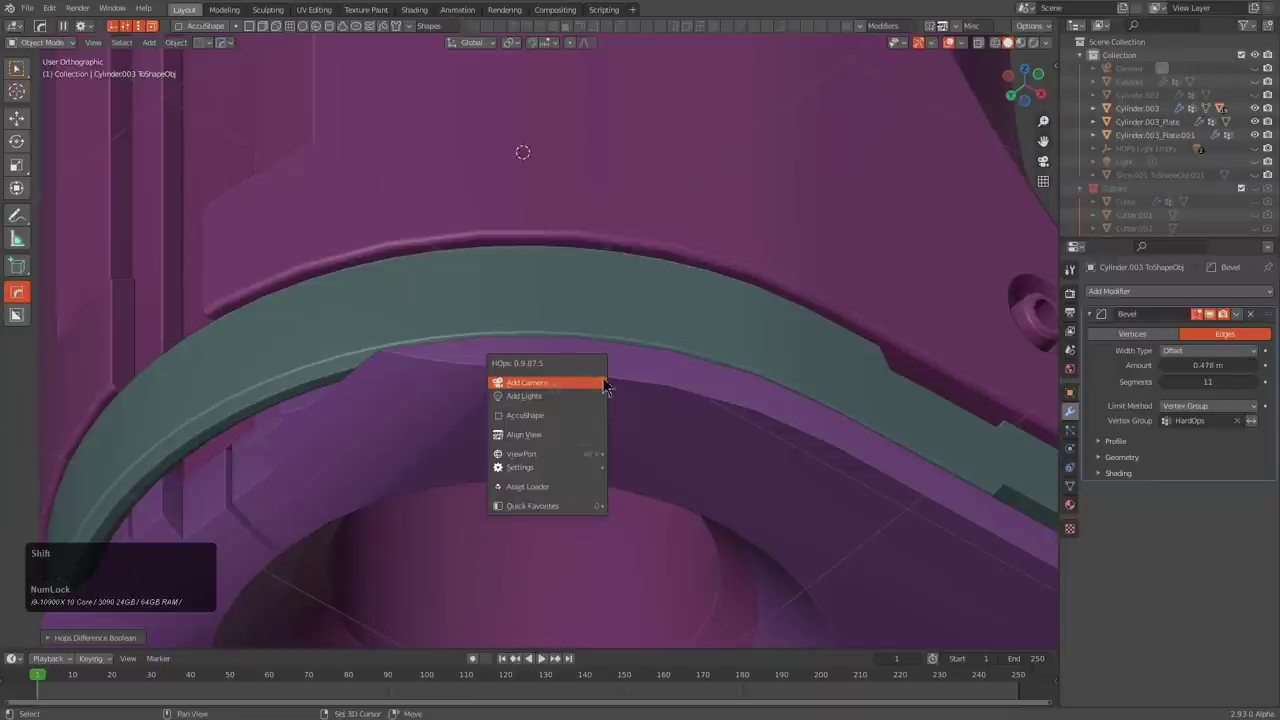
click(655, 405)
scroll(down, 3)
middle_click(690, 367)
key(alt+a)
middle_click(614, 340)
click(511, 440)
- Add Bevel.001 to the trim plate with a 30° angle limit and 3 segments
key(q)
click(506, 467)
click(506, 467)
scroll(down, 3)
click(435, 372)
click(598, 354)
key(q)
click(594, 354)
middle_click(558, 349)
middle_click(546, 344)
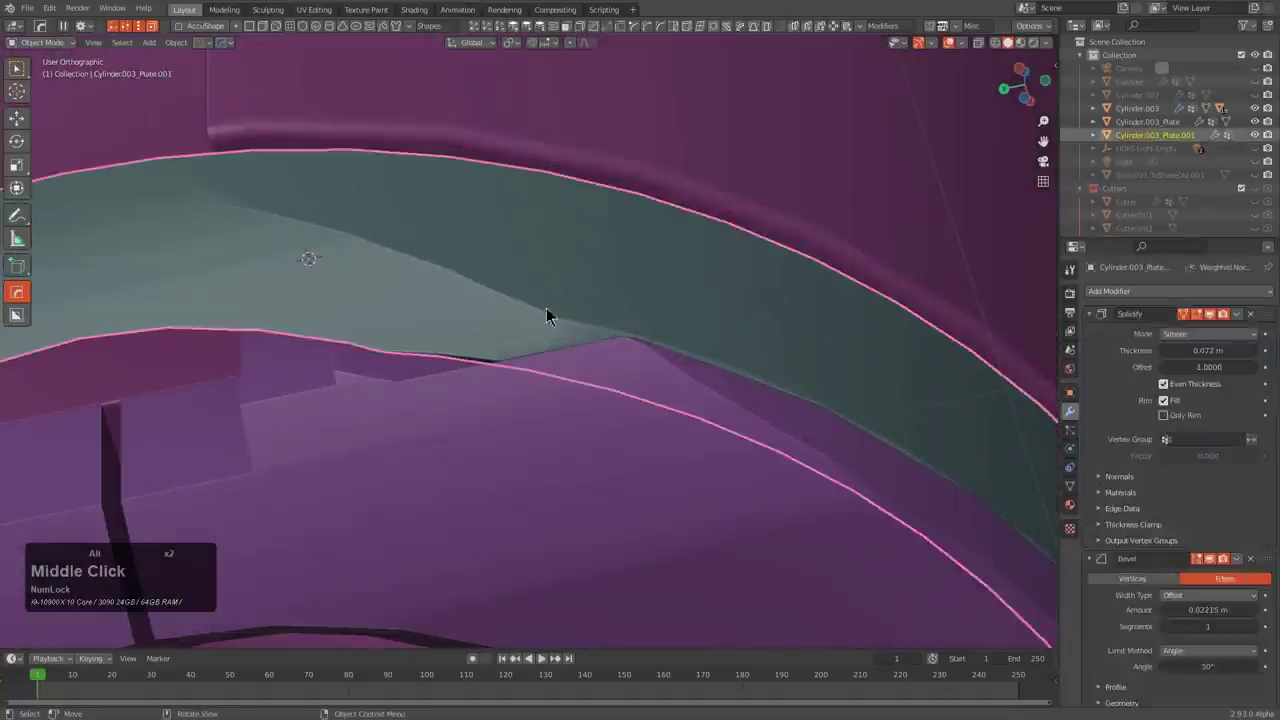
key(q)
click(628, 327)
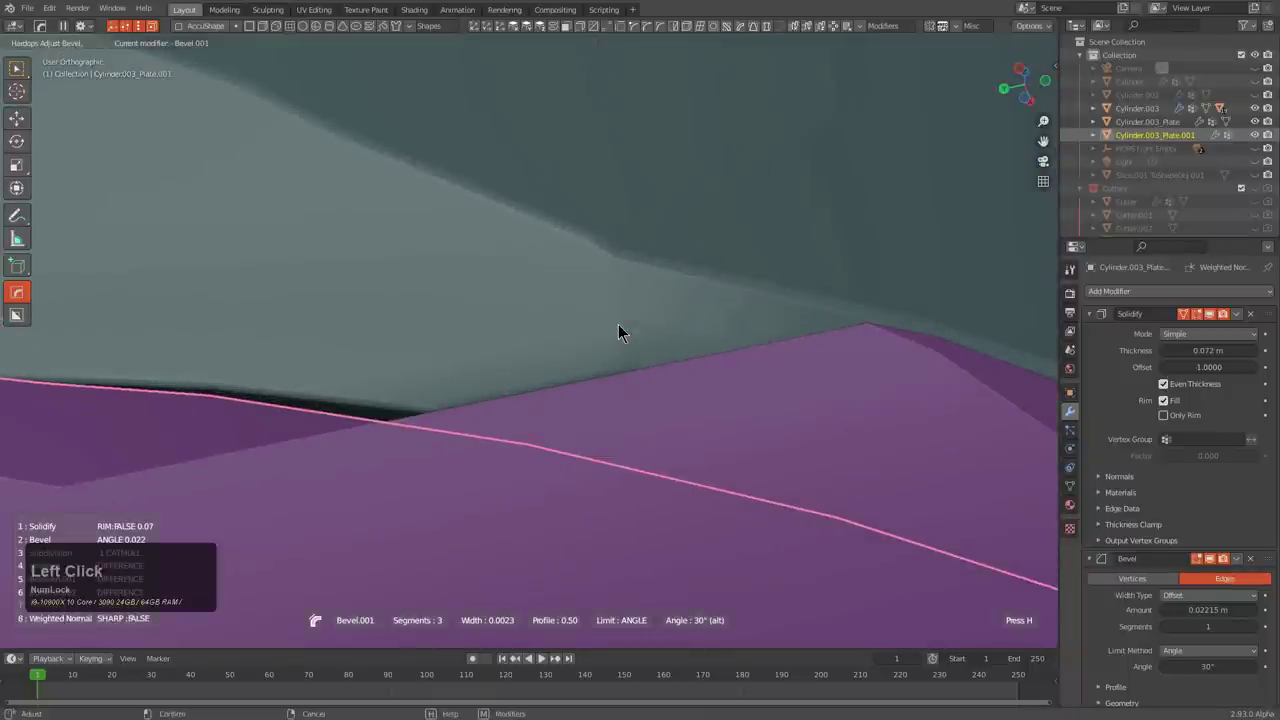
- Add a Weld modifier with 0.0001 merge distance before the plate's weighted normals
scroll(down, 3)
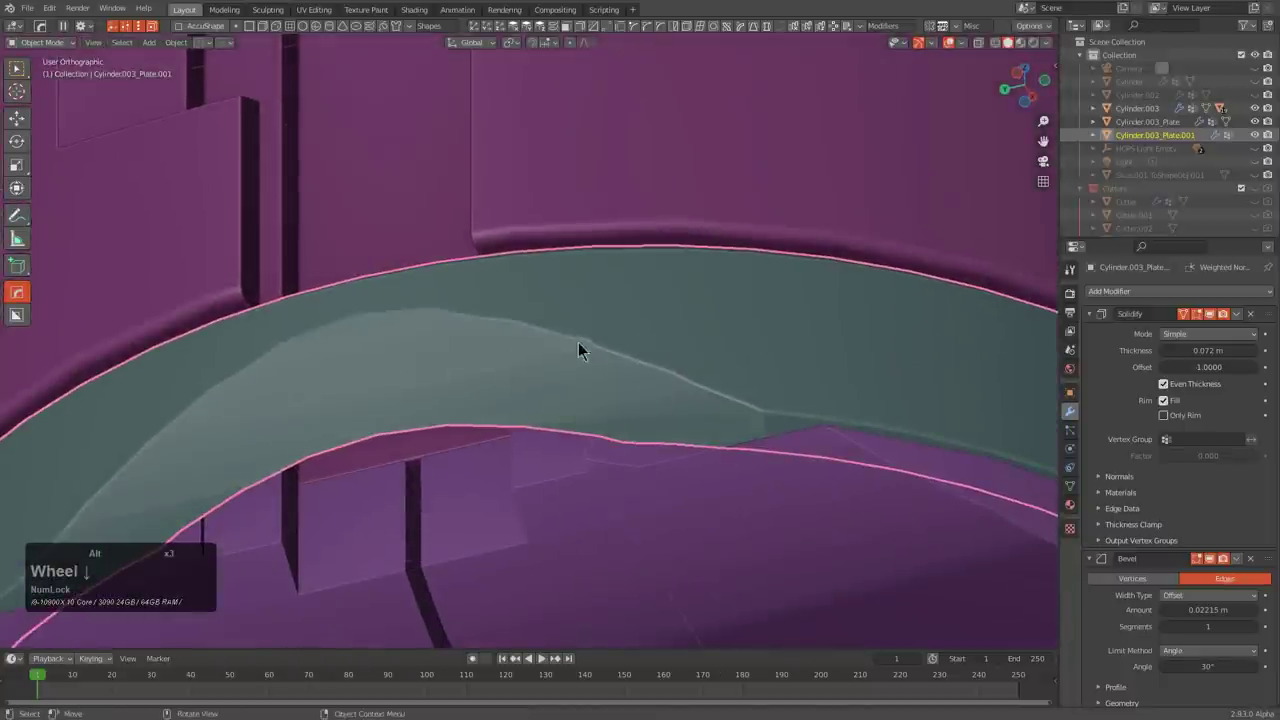
scroll(down, 3)
scroll(down, 3)
scroll(down, 3)
click(1096, 321)
click(1096, 335)
double_click(1098, 356)
click(1098, 425)
click(1102, 446)
key(q)
click(888, 426)
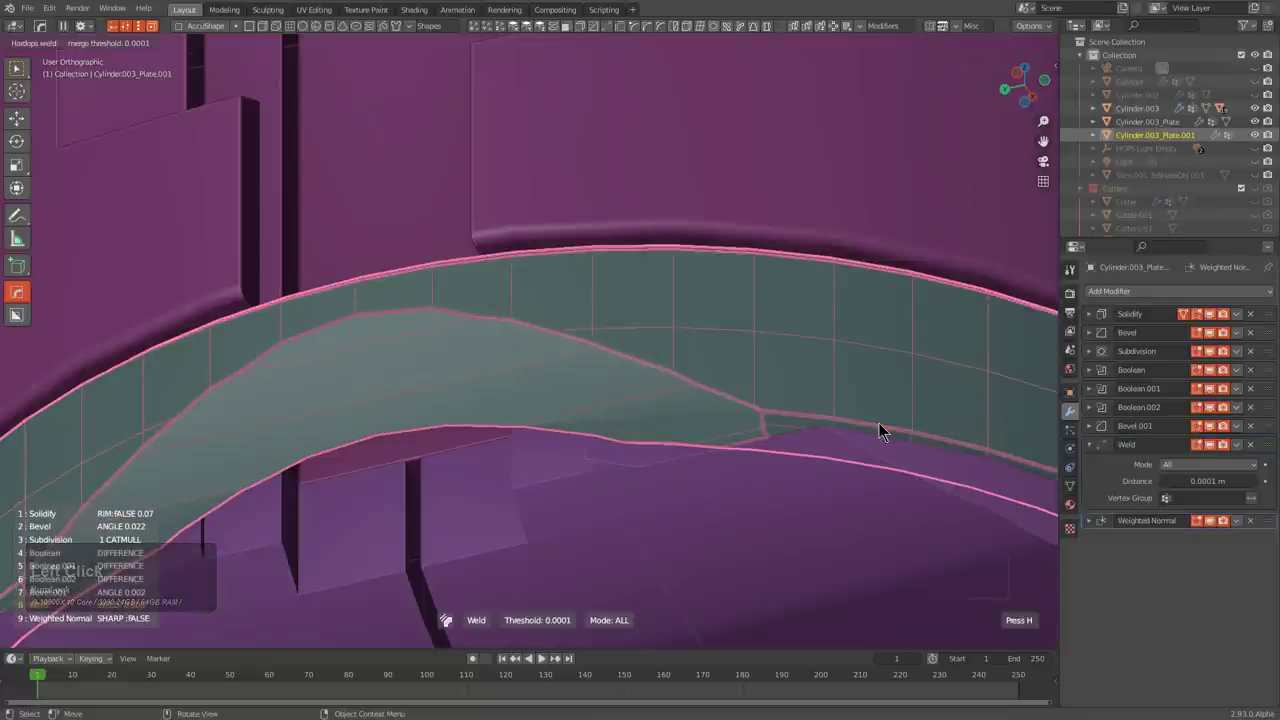
- Move the Weld modifier above Boolean.002 in the trim plate's stack
scroll(up, 3)
scroll(up, 3)
scroll(up, 3)
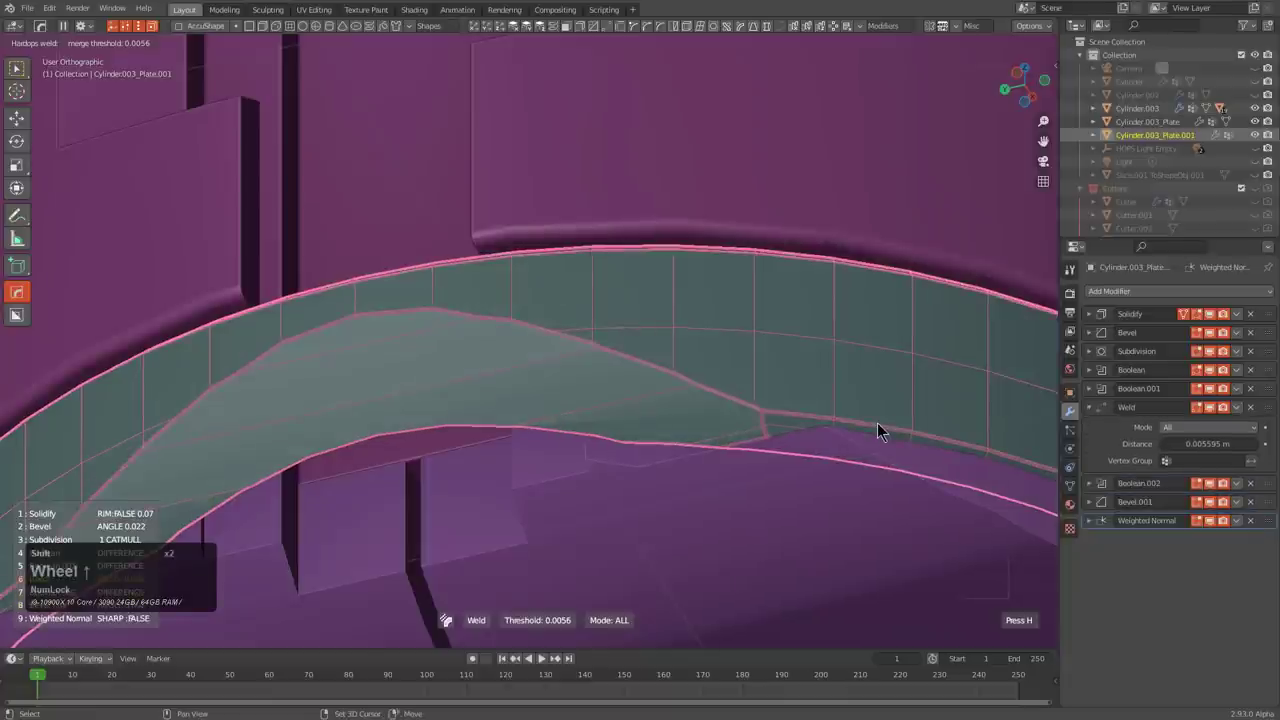
scroll(up, 3)
scroll(down, 3)
click(886, 426)
scroll(down, 3)
middle_click(771, 395)
scroll(down, 3)
key(a)
middle_click(565, 431)
middle_click(676, 389)
scroll(down, 3)
middle_click(724, 422)
middle_click(496, 448)
scroll(up, 3)
middle_click(334, 320)
scroll(up, 3)
- Raise the Weld merge distance to about 0.0106 m and inspect the result around the boot
key(alt+v)
double_click(413, 366)
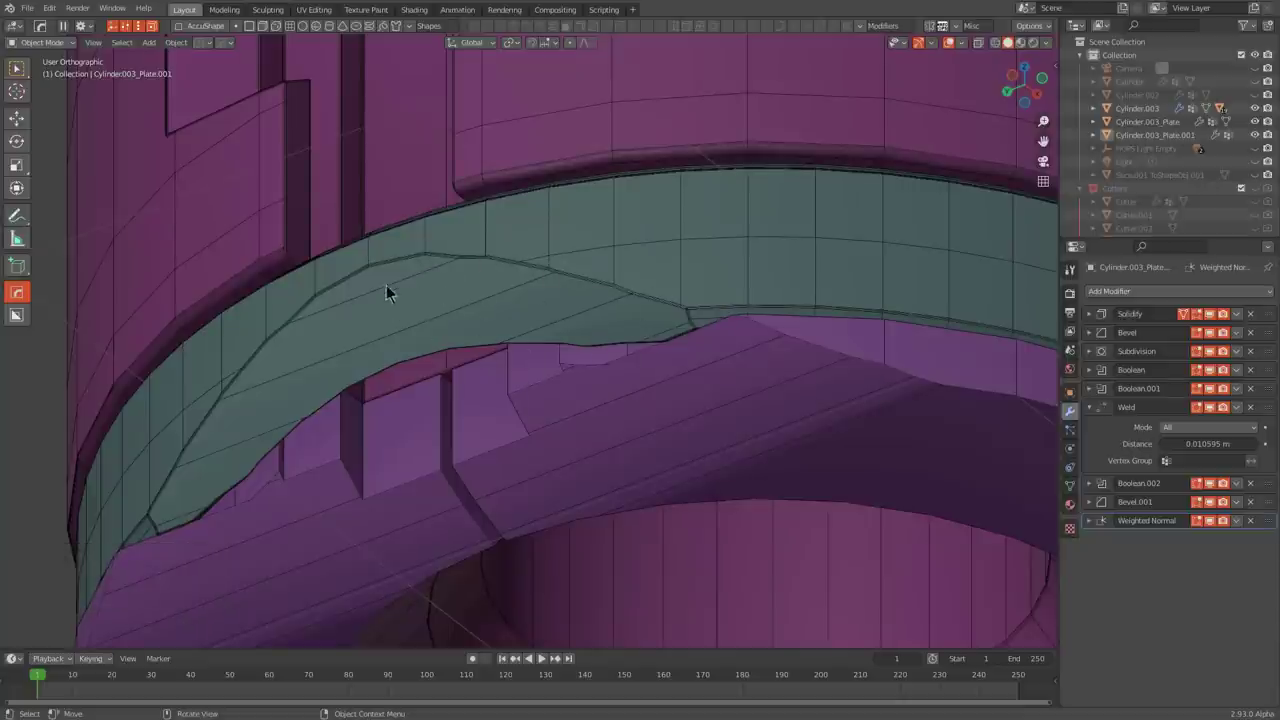
key(alt+Num_Lock)
key(v)
click(590, 299)
scroll(down, 3)
middle_click(767, 327)
middle_click(796, 393)
middle_click(784, 396)
middle_click(857, 382)
middle_click(736, 360)
middle_click(736, 360)
- Unhide all objects and switch the viewport to Material Preview metallic look-dev shading
key(alt+h)
middle_click(742, 369)
key(alt+a)
scroll(down, 3)
middle_click(767, 401)
middle_click(727, 414)
middle_click(692, 398)
middle_click(1032, 41)
click(1032, 41)
middle_click(767, 260)
middle_click(784, 250)
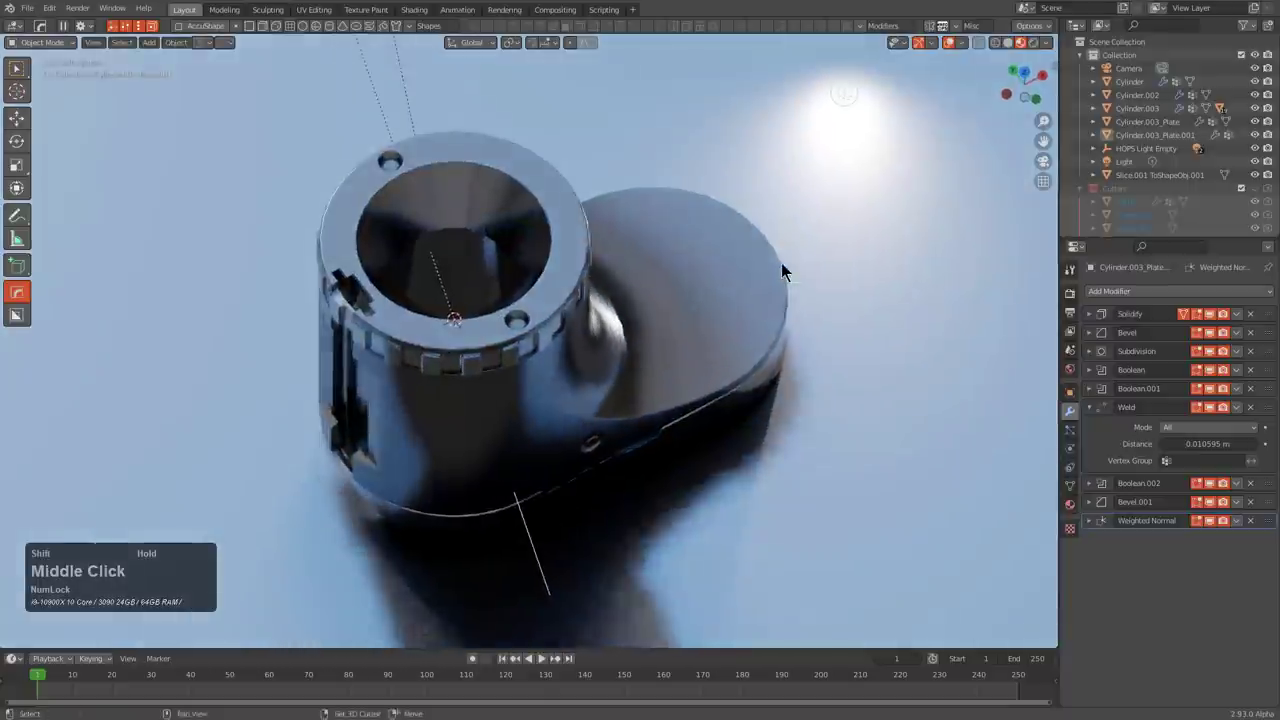